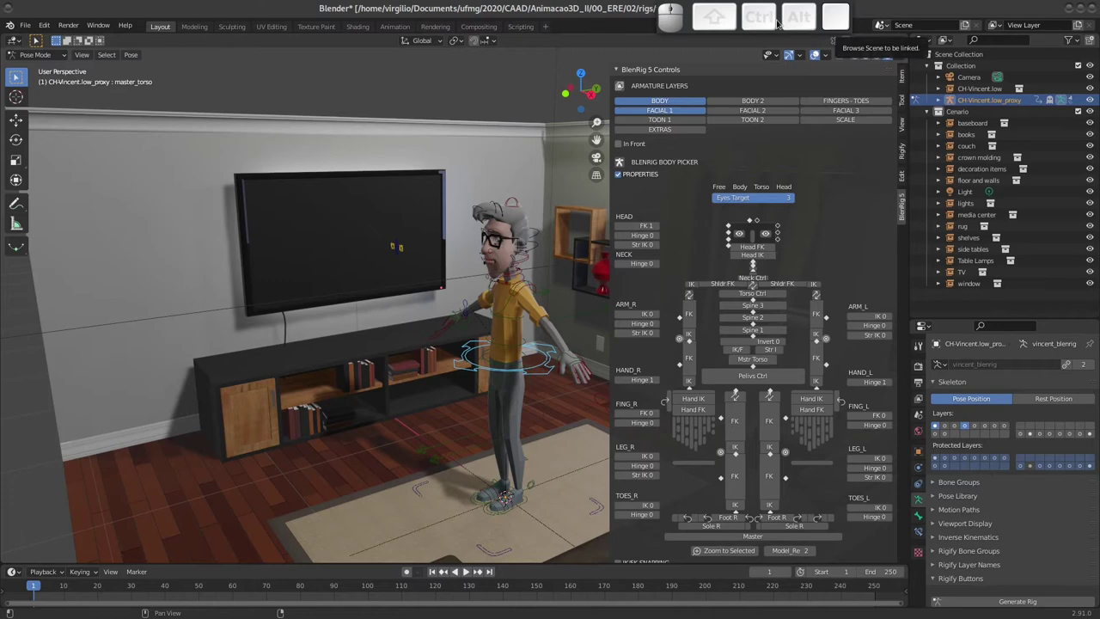
Orbit the view around the living-room scene with Vincent.
left_click_drag(401, 327, 413, 307)
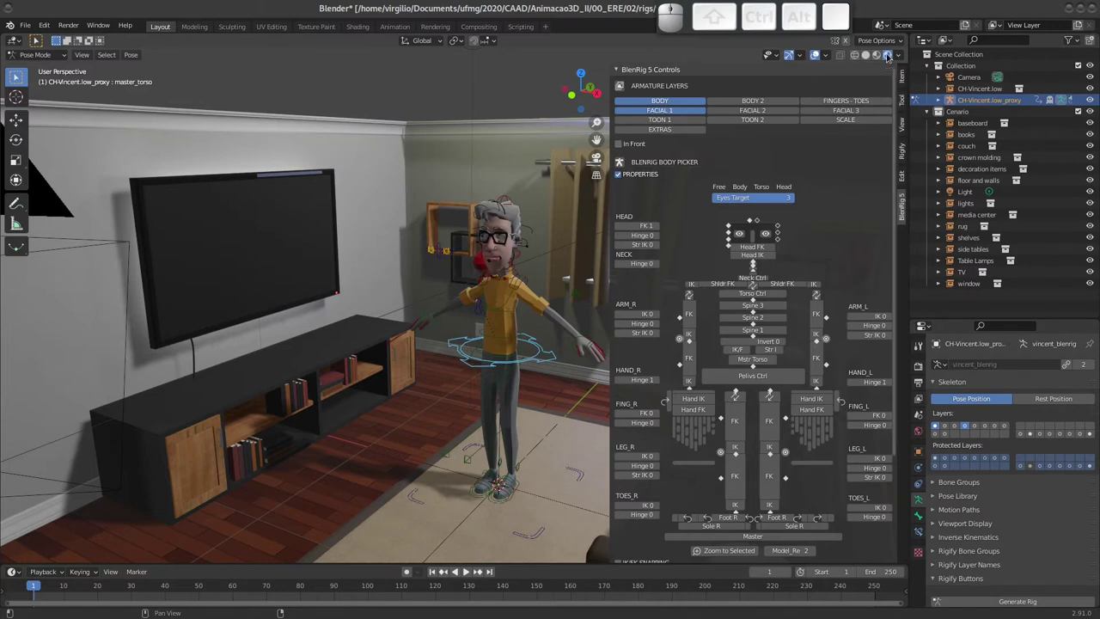
left_click(924, 367)
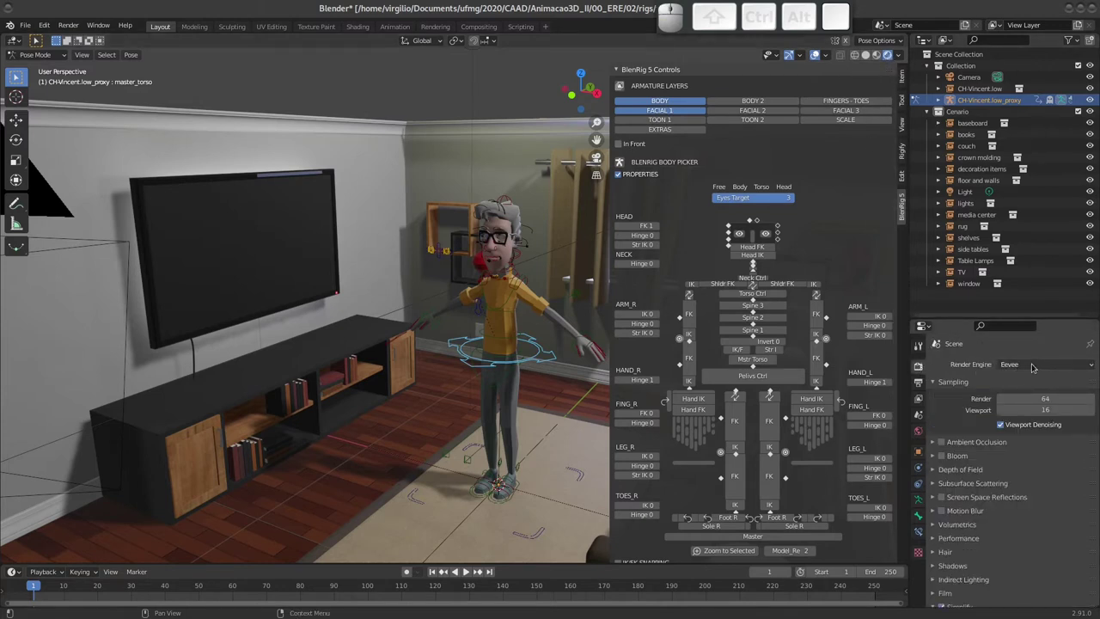
left_click(1039, 365)
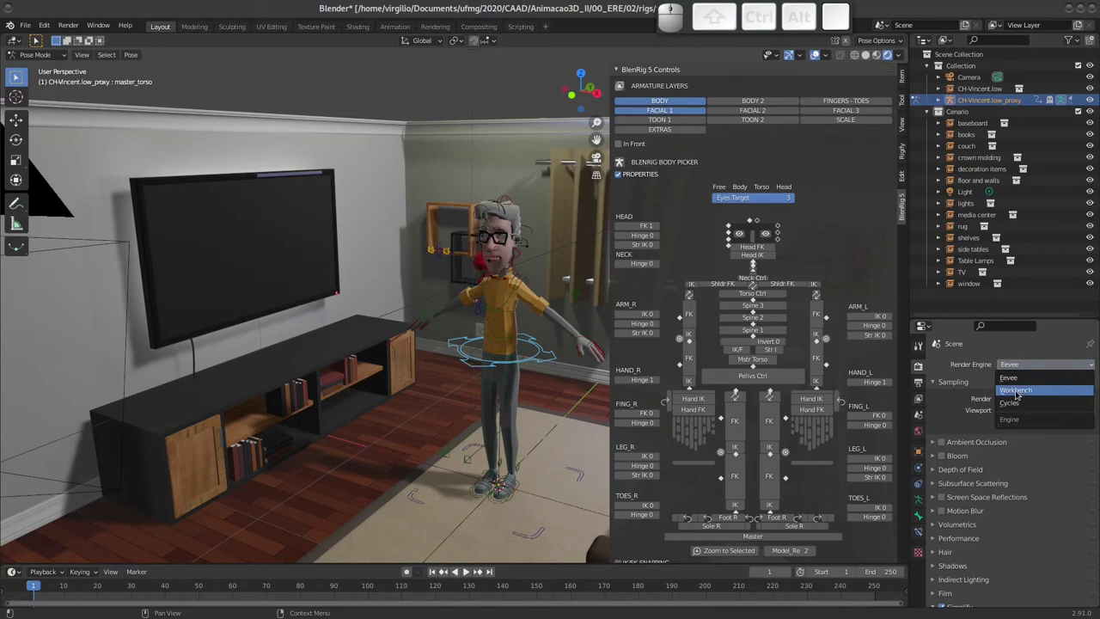
left_click(1028, 391)
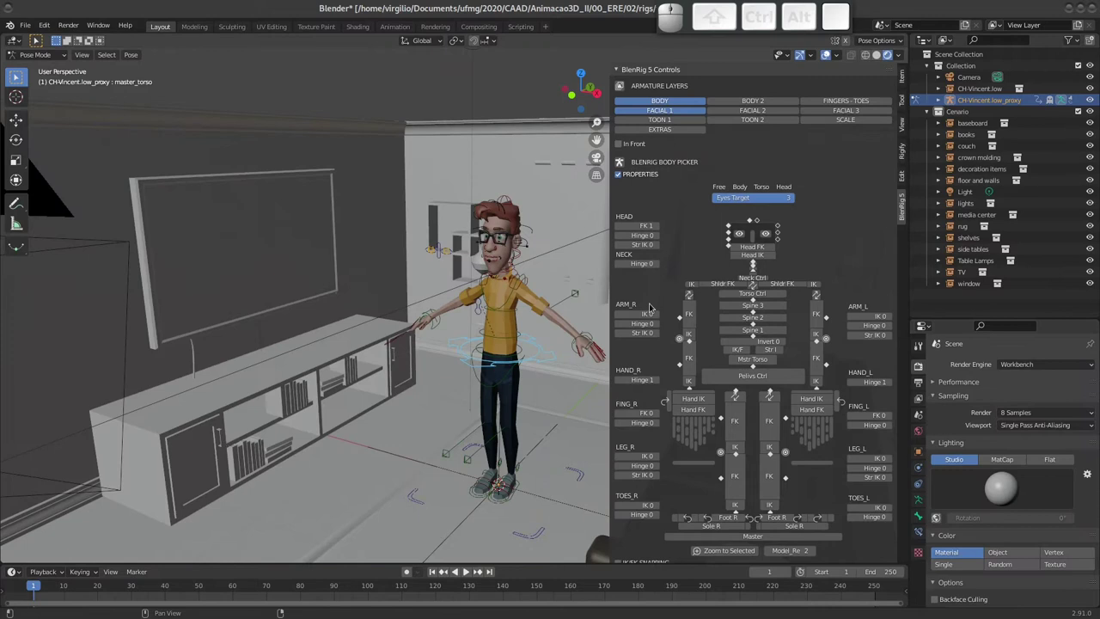
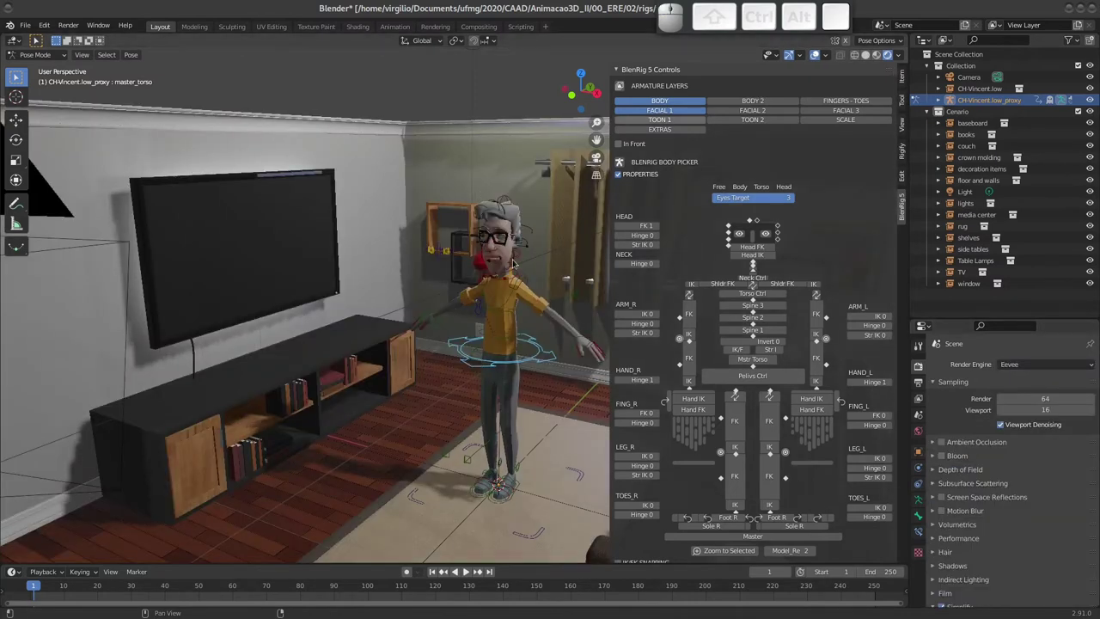
Orbit in close to Vincent from the front, toggling the rig controls sidebar off and on.
left_click_drag(451, 285, 453, 229)
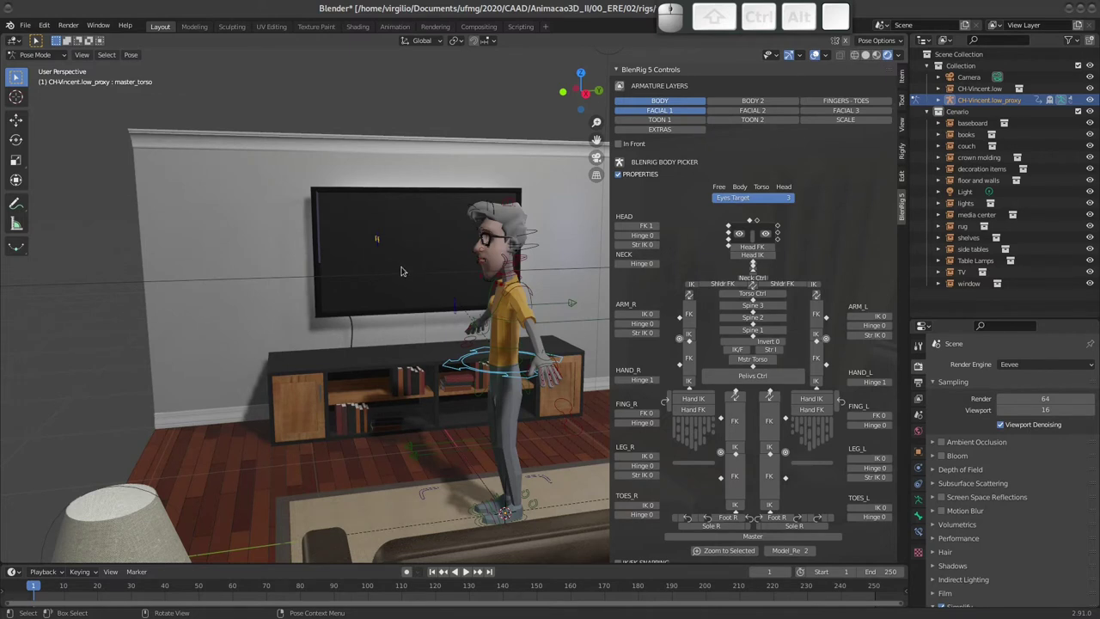
left_click_drag(384, 329, 456, 304)
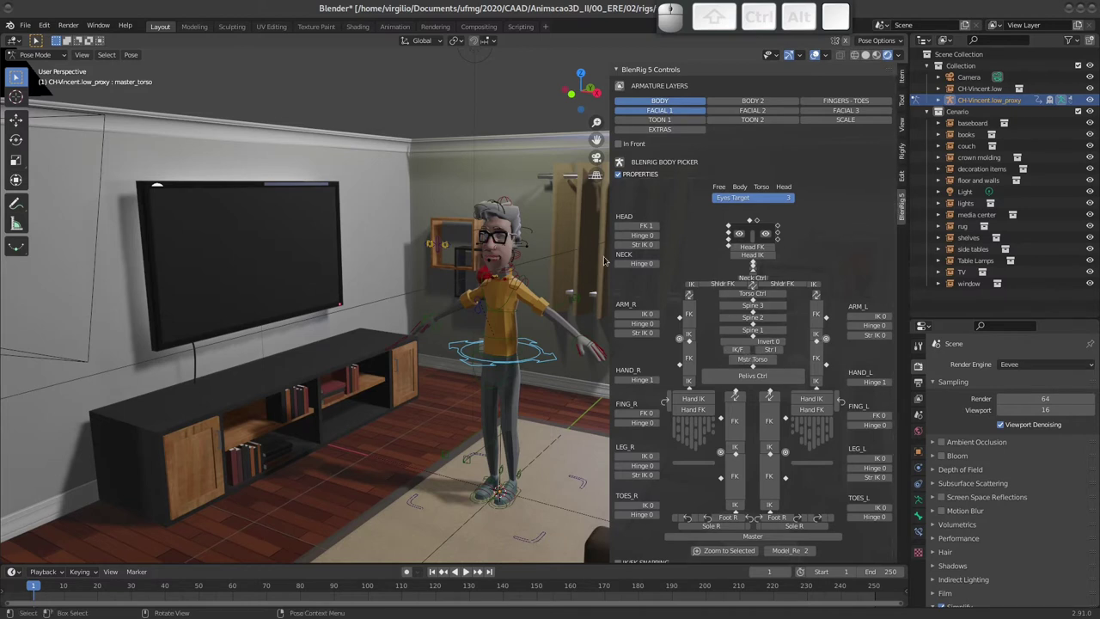
key("n")
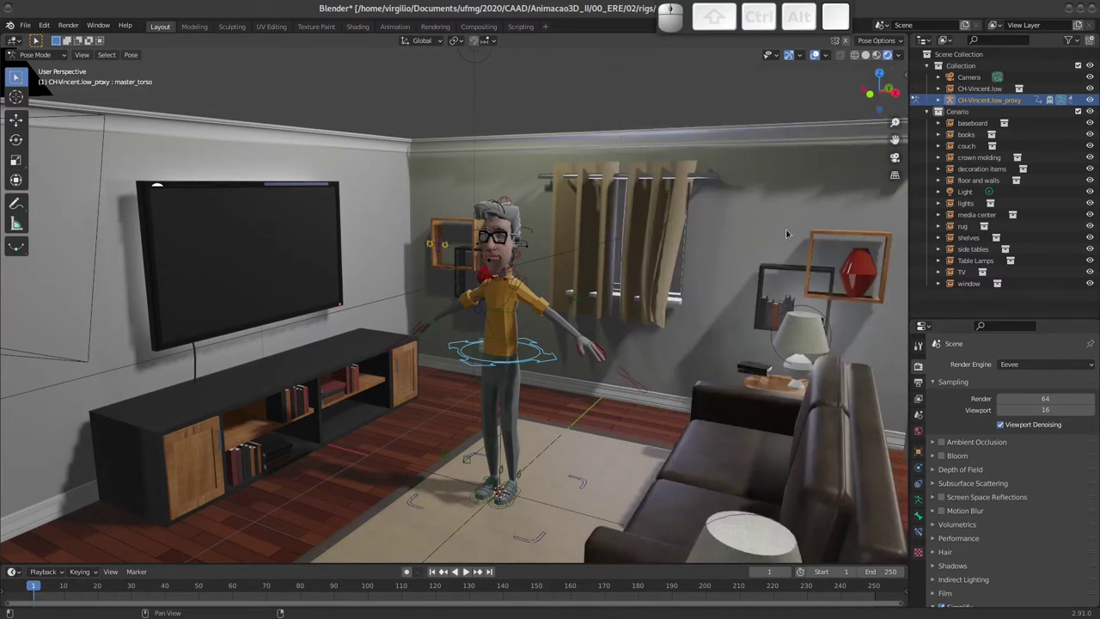
key("n")
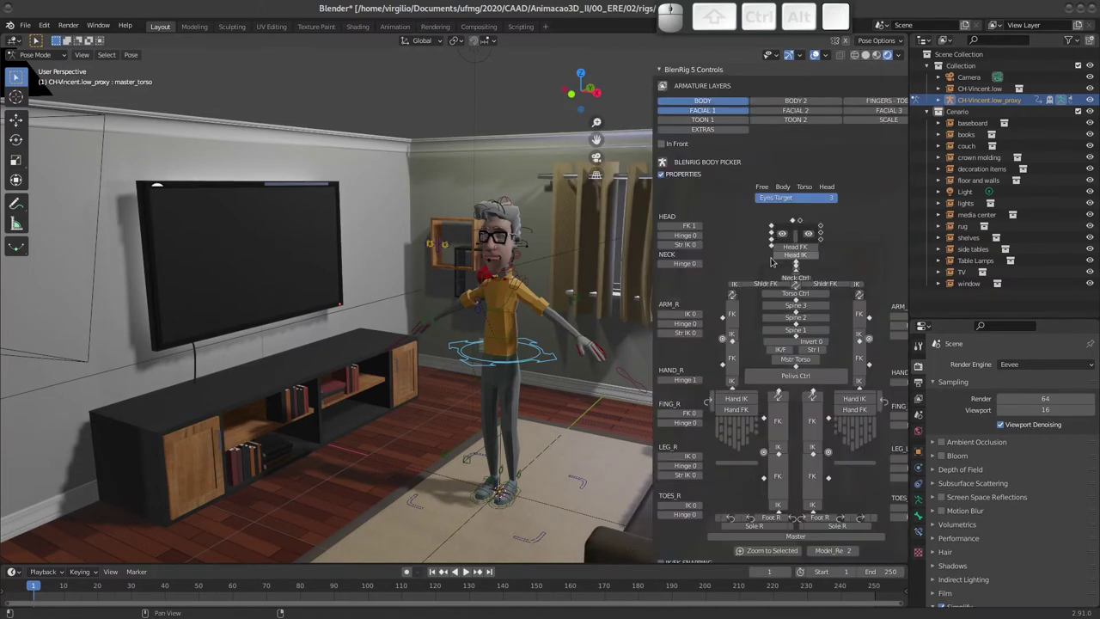
middle_click(824, 222)
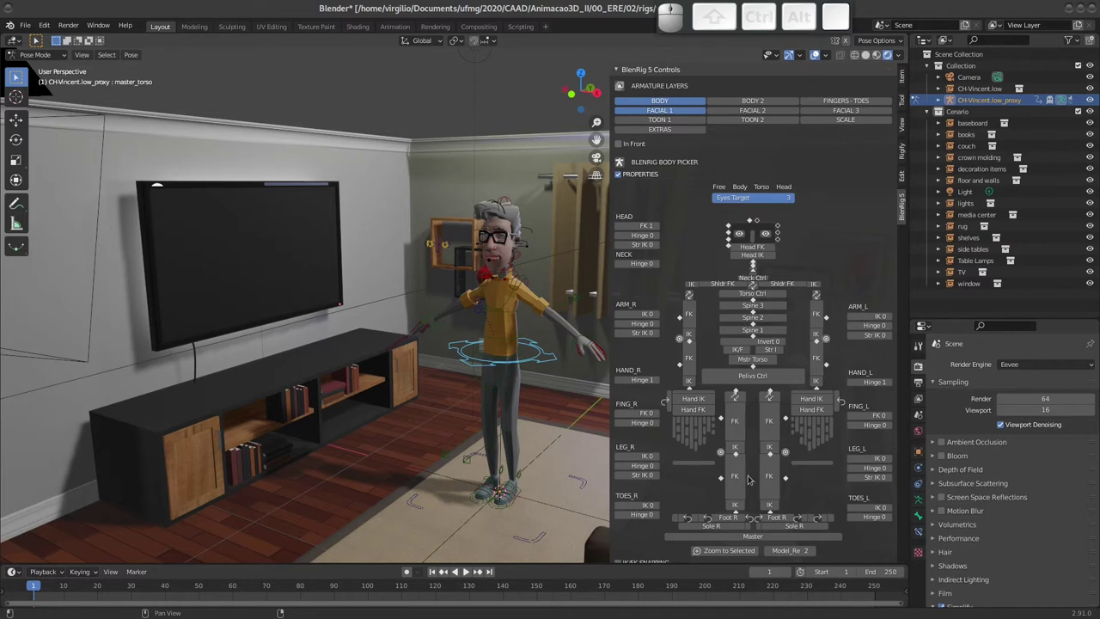
left_click_drag(393, 295, 365, 294)
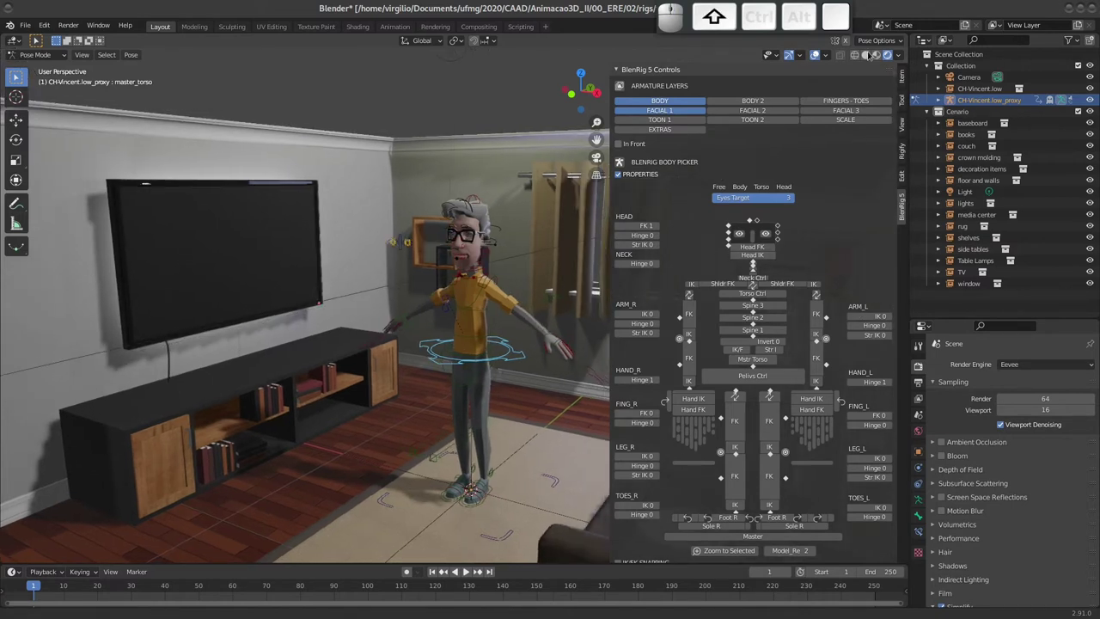
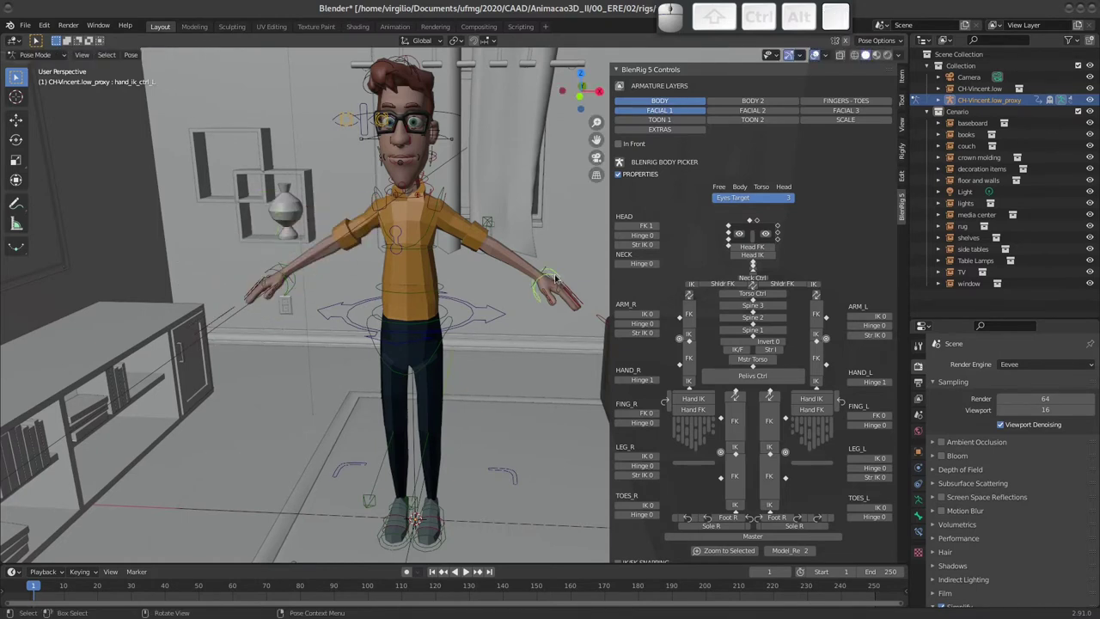
Start moving Vincent's left hand IK control, then cancel the move.
key("g")
key("Escape")
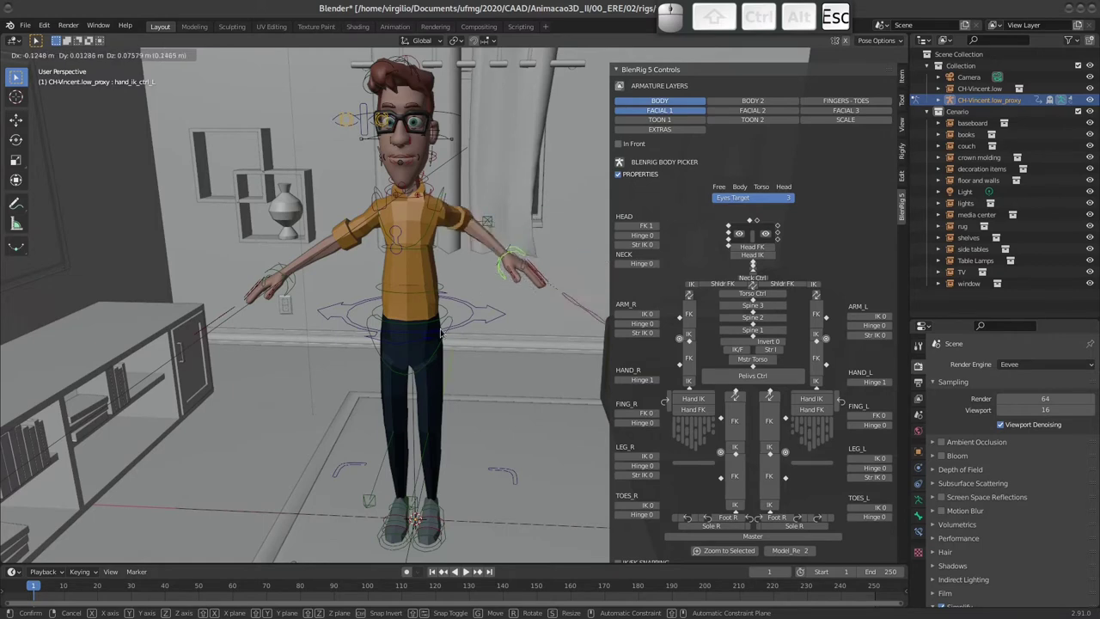
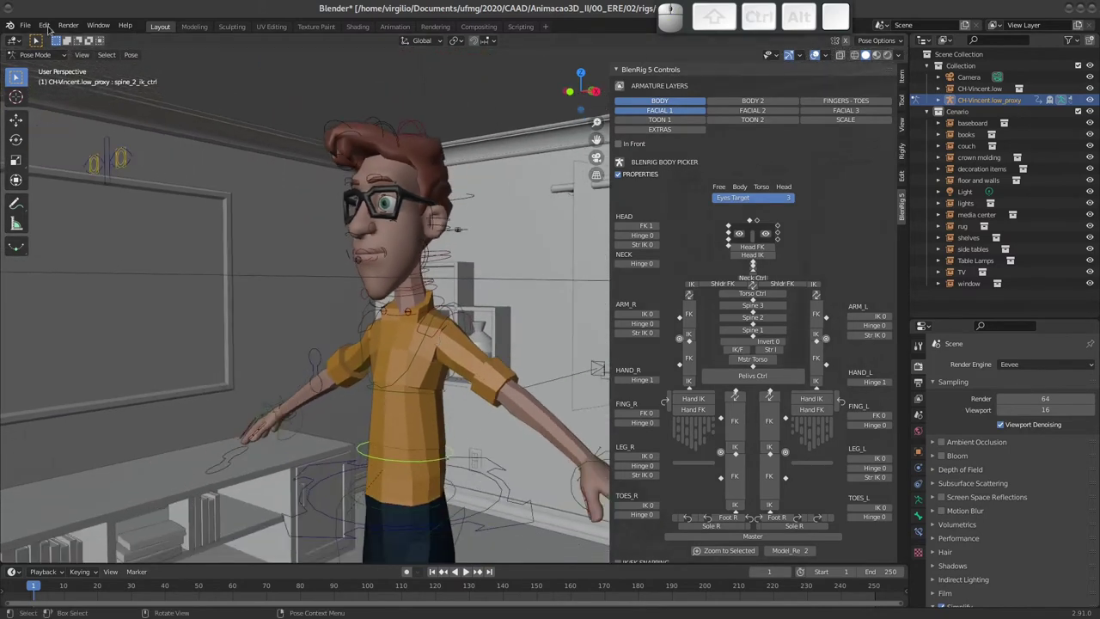
Start a new General scene and delete the default cube.
left_click(27, 28)
left_click(169, 42)
left_click(511, 337)
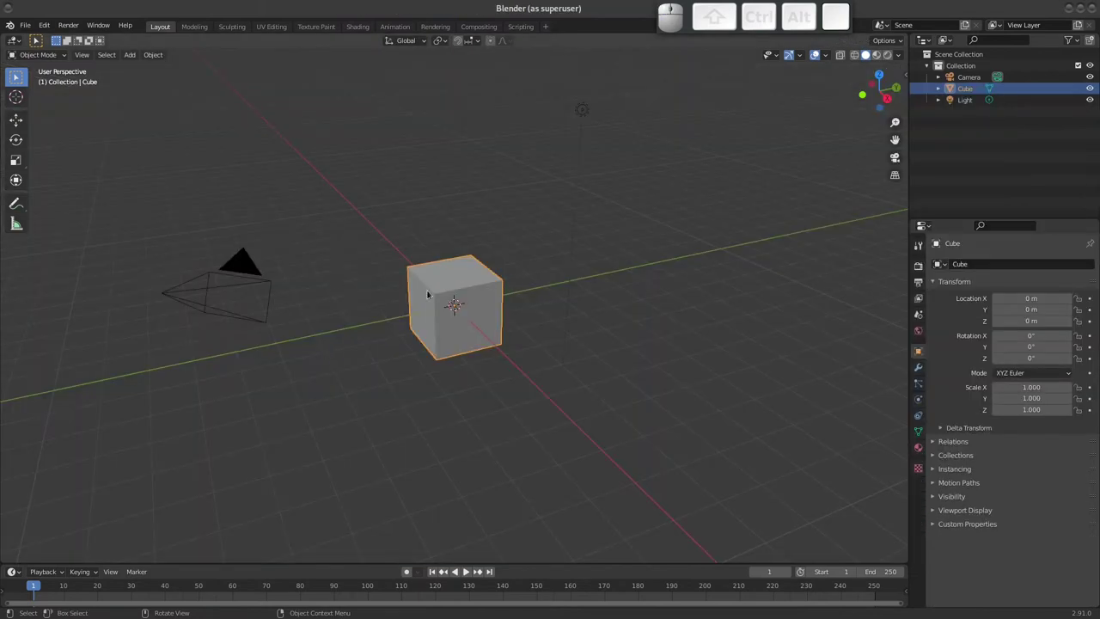
left_click_drag(446, 297, 444, 303)
key("x")
left_click(440, 300)
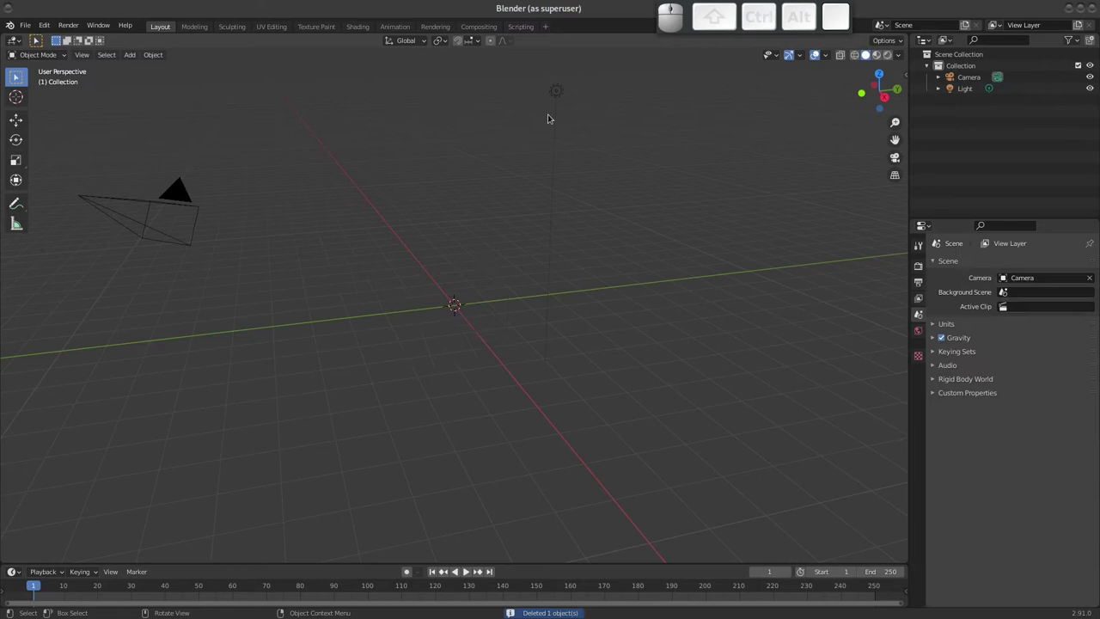
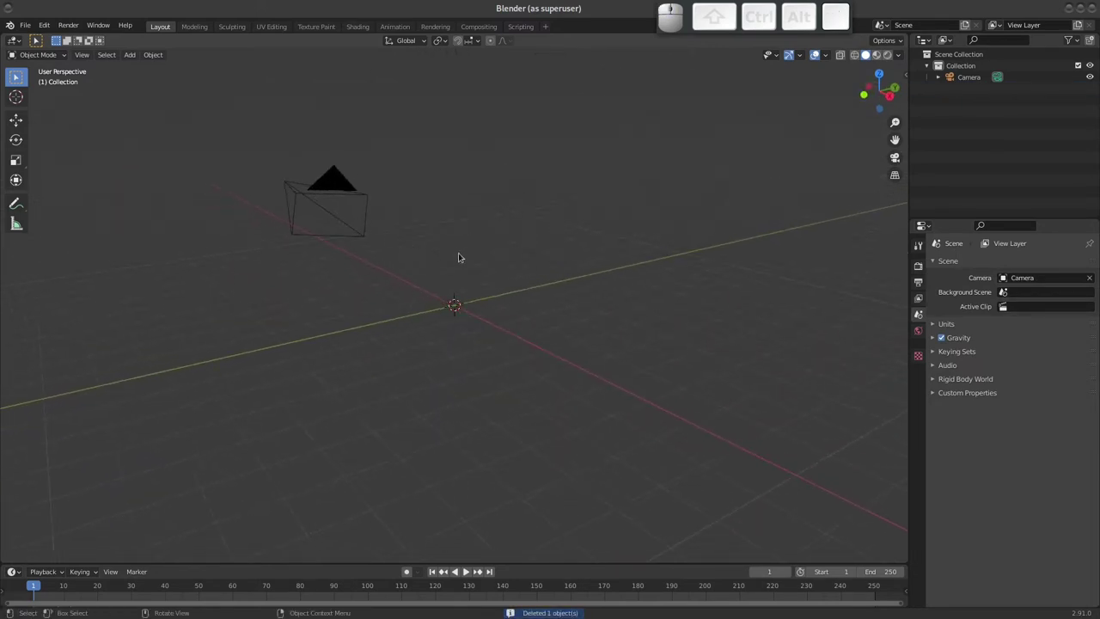
Save the scene as a new file named 'CENAVAZIA' in the CAAD folder.
key("ctrl+s")
left_click(439, 177)
left_click(418, 498)
key("shift+c")
key("shift+e")
key("shift+n")
key("shift+a")
key("shift+v")
key("shift+a")
key("shift+z")
key("shift+i")
key("shift+a")
key("Return")
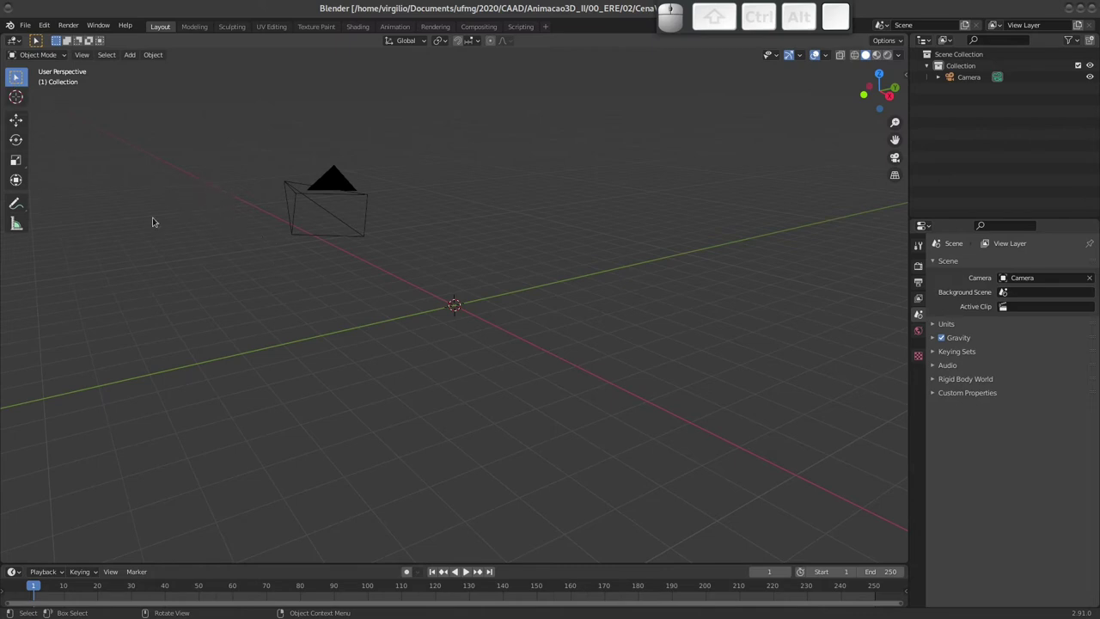
Add a mesh plane at the scene origin.
left_click(54, 52)
left_click(49, 56)
key("shift+a")
left_click(523, 301)
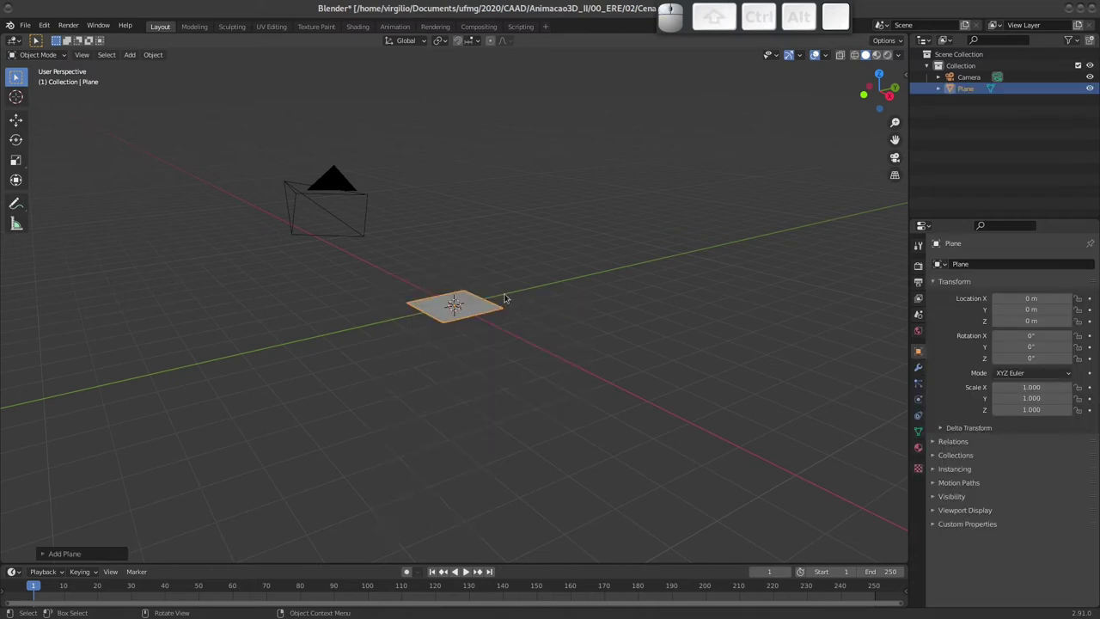
Try moving, rotating and scaling the plane in Edit Mode, cancelling each, and return to Object Mode.
key("Tab")
key("Tab")
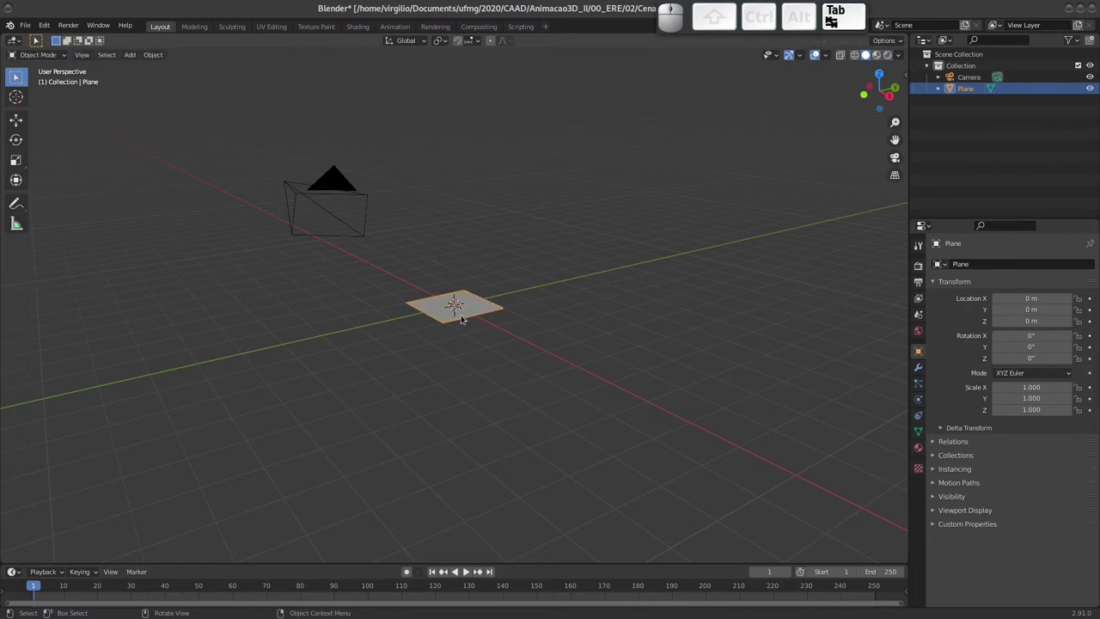
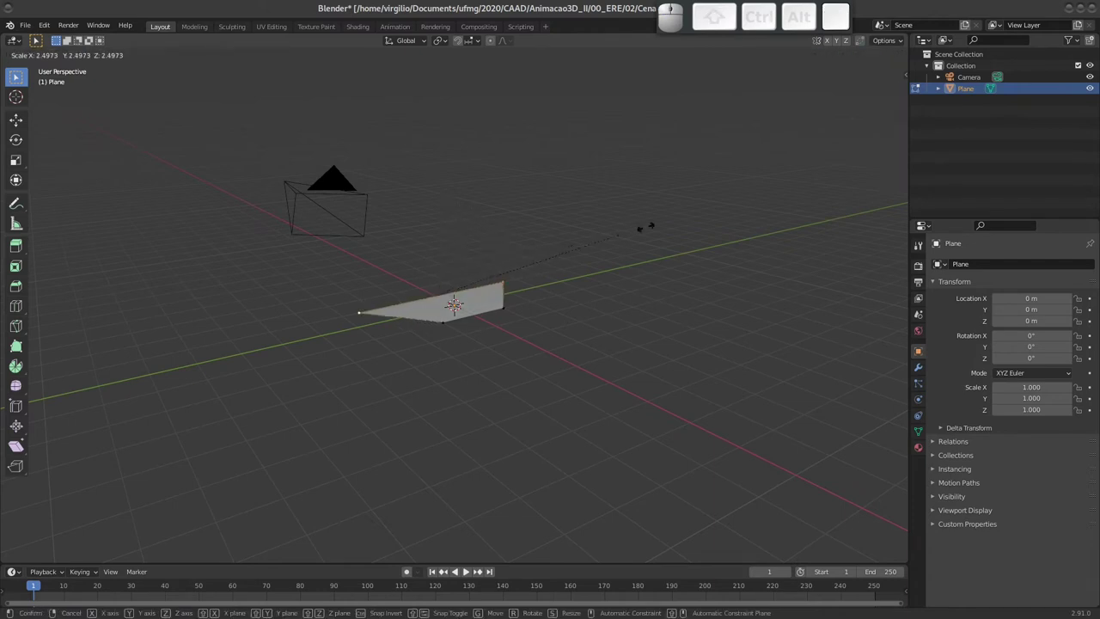
key("Escape")
key("g")
key("Escape")
key("r")
key("Escape")
key("s")
key("Tab")
key("Escape")
key("Tab")
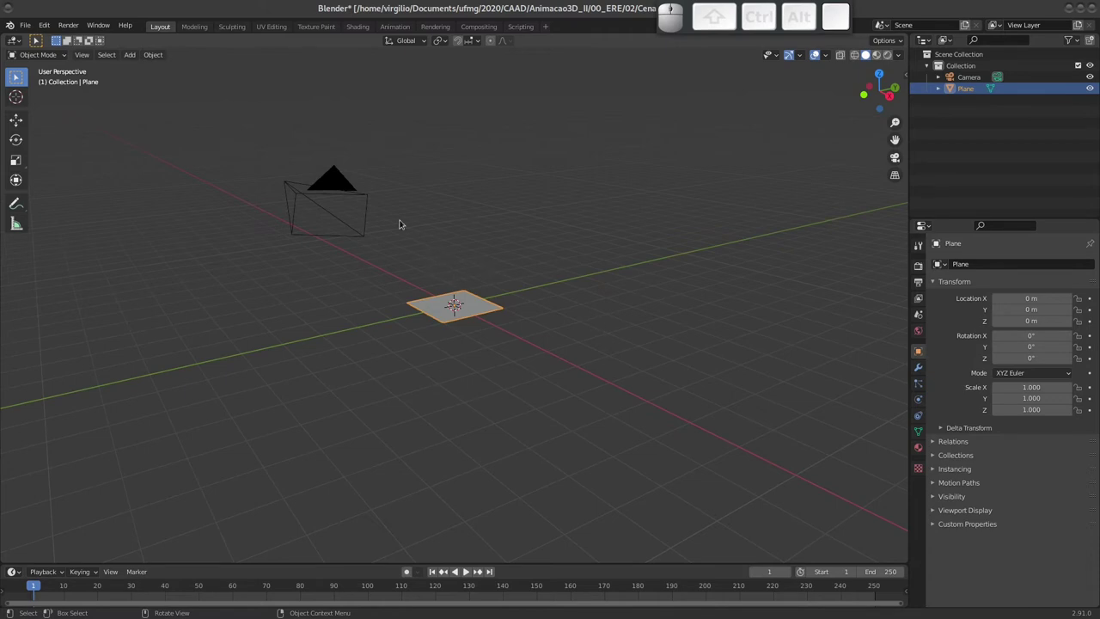
key("x")
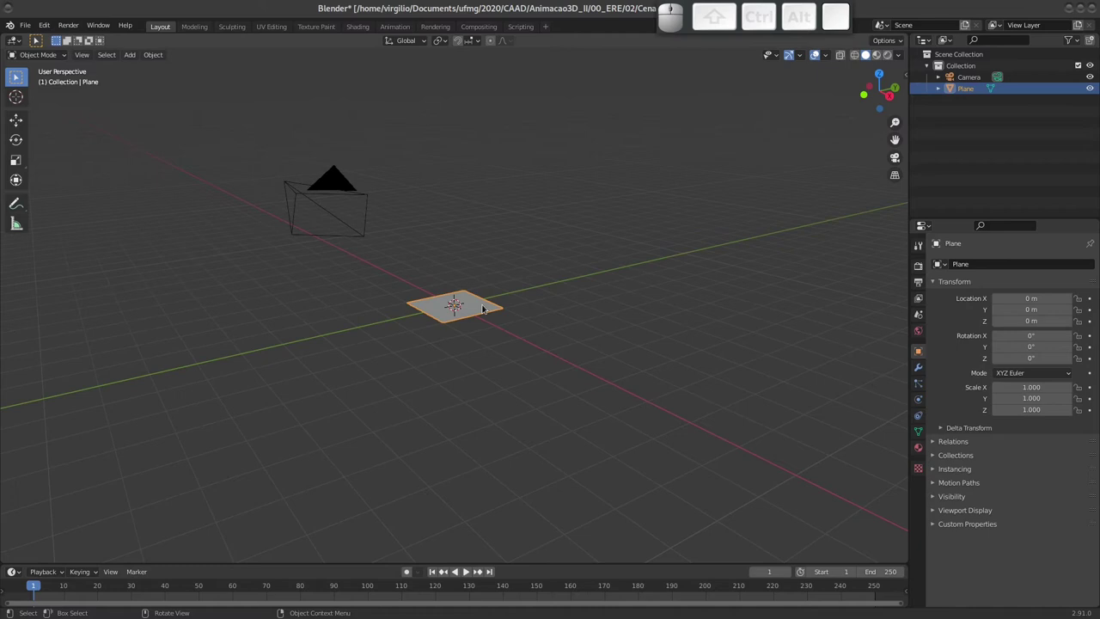
key("x")
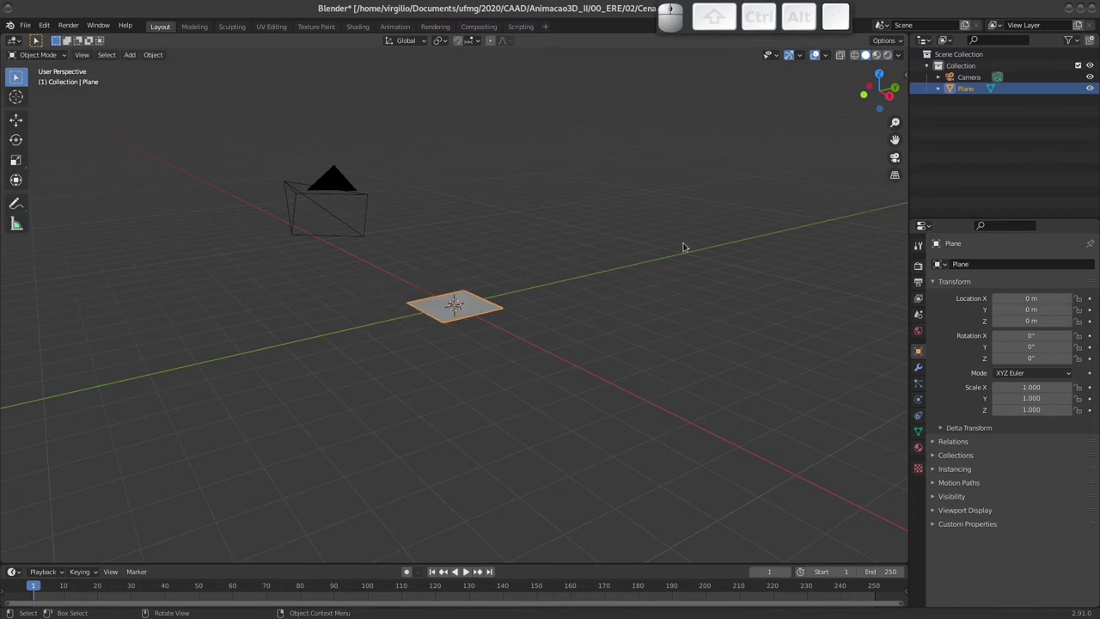
key("i")
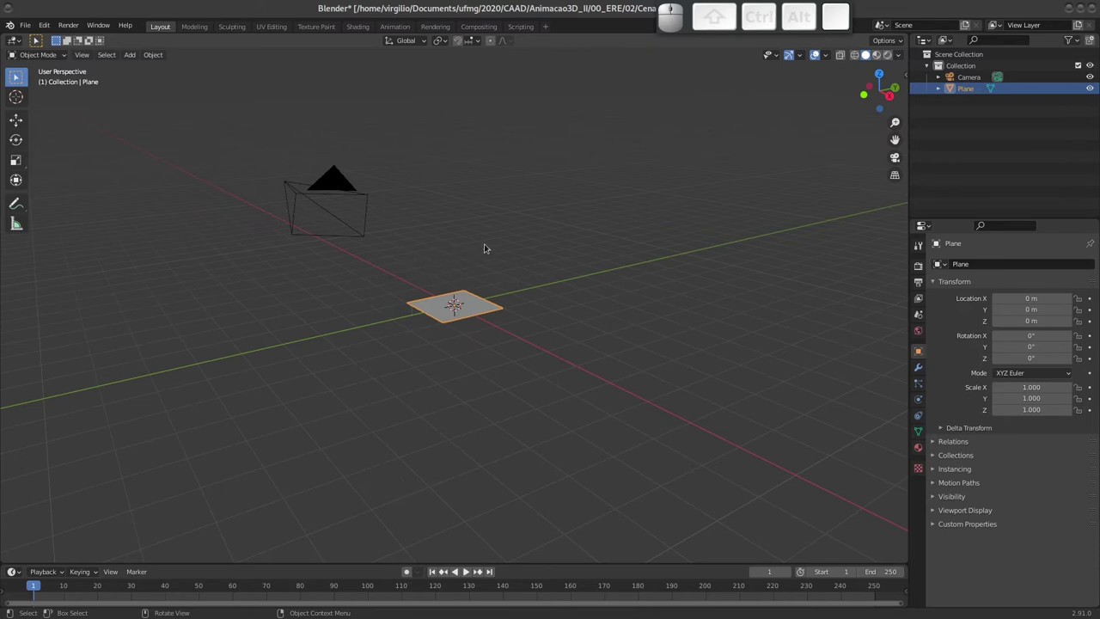
Orbit the view around the plane and the camera above it.
left_click_drag(427, 269, 452, 292)
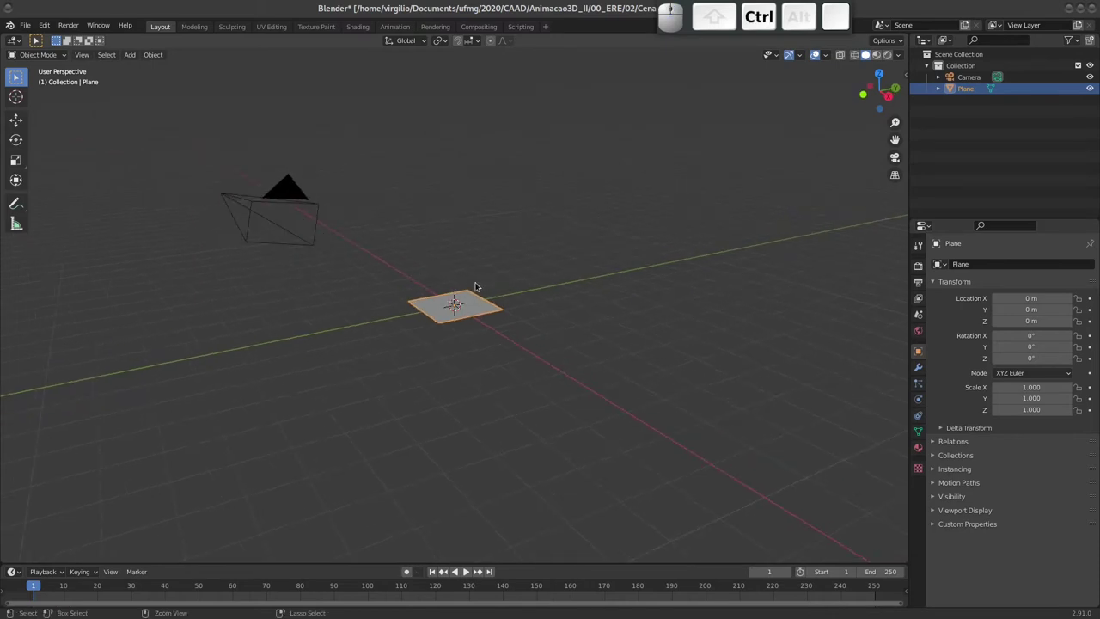
left_click_drag(492, 287, 485, 285)
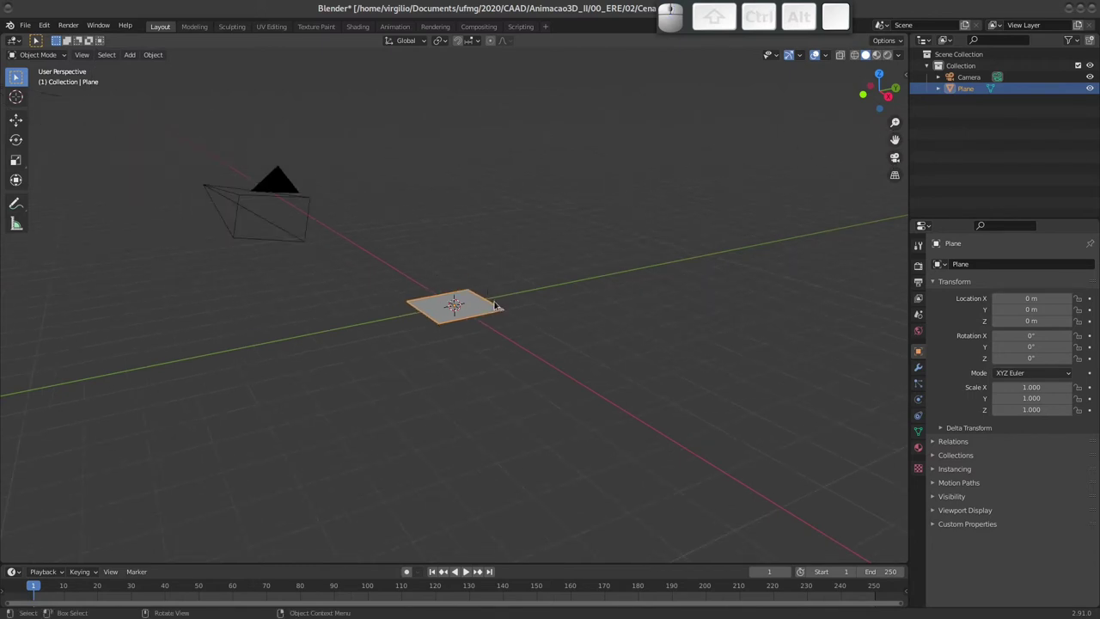
left_click_drag(519, 272, 661, 210)
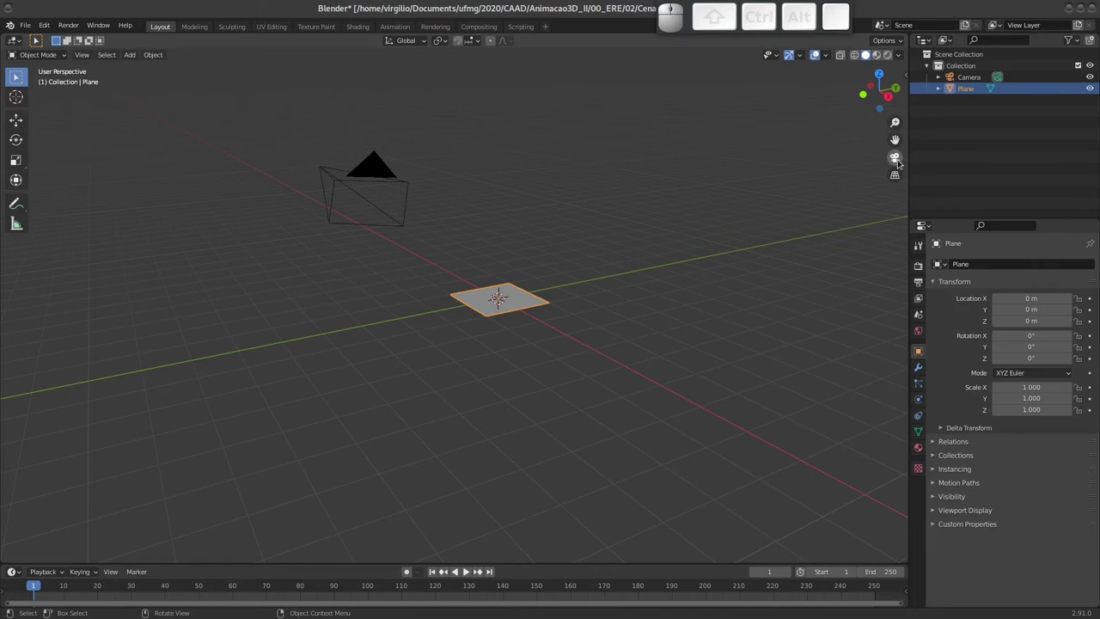
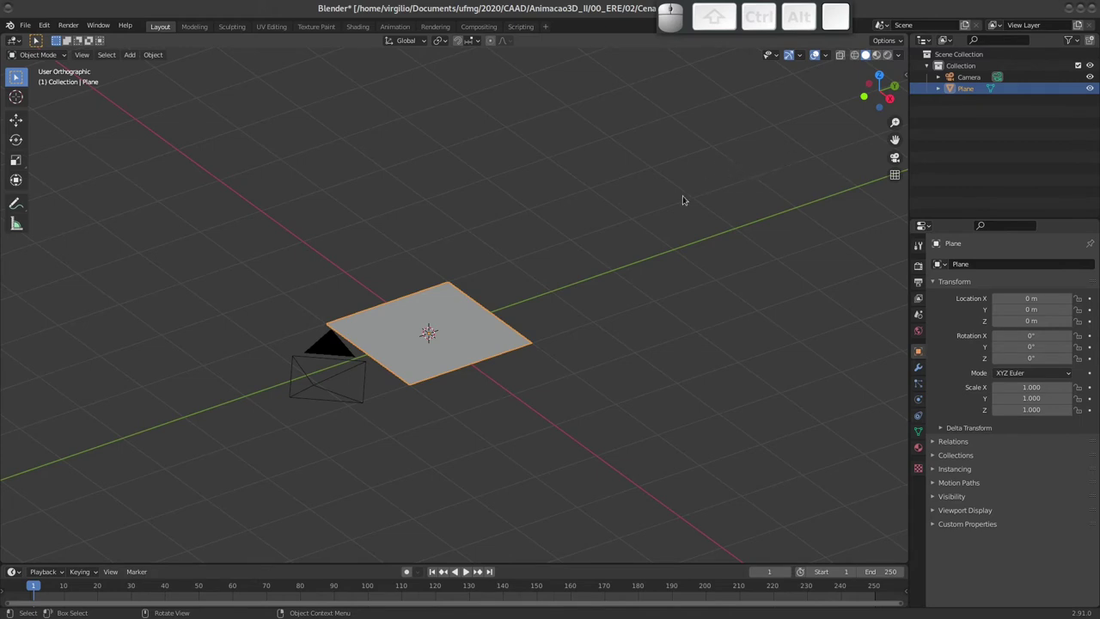
left_click_drag(439, 286, 207, 314)
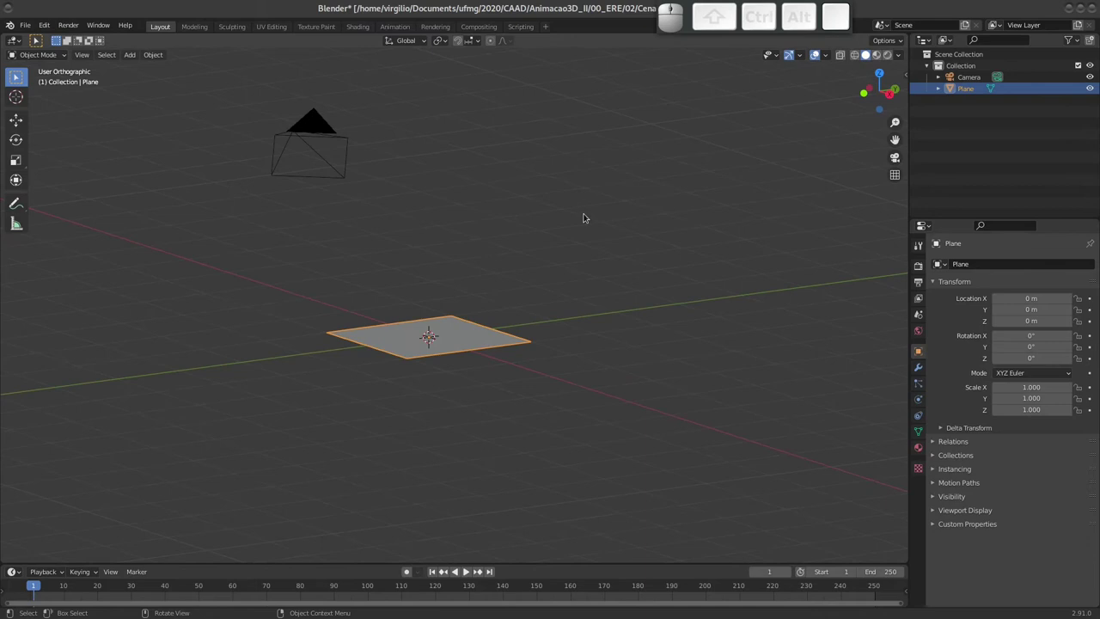
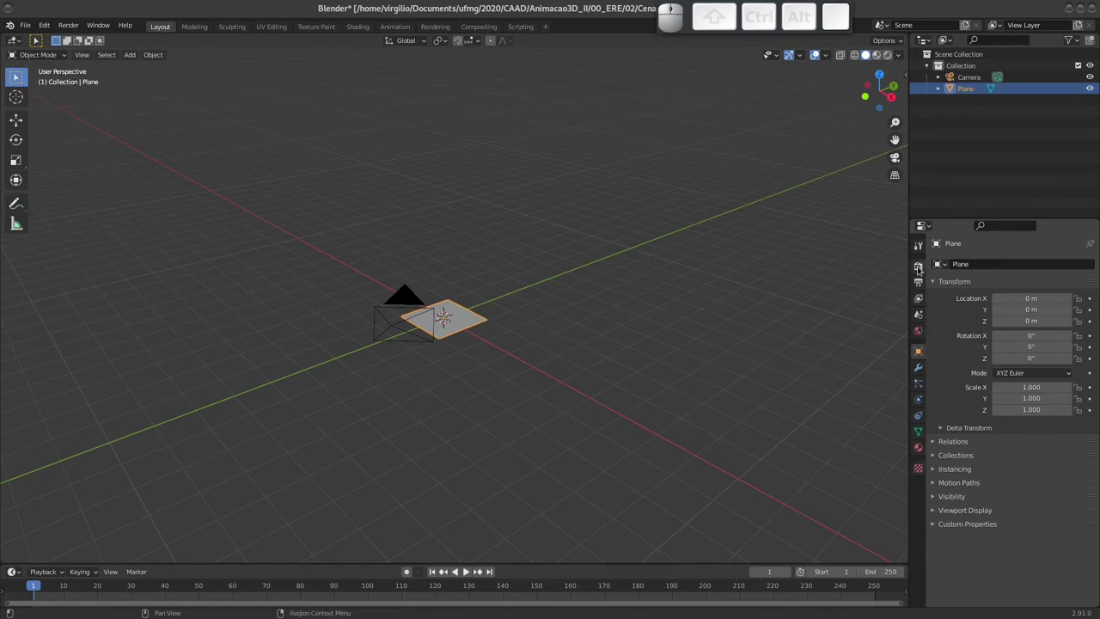
Browse the Render, Output, View Layer and Scene properties, expanding the Units panel.
left_click(922, 267)
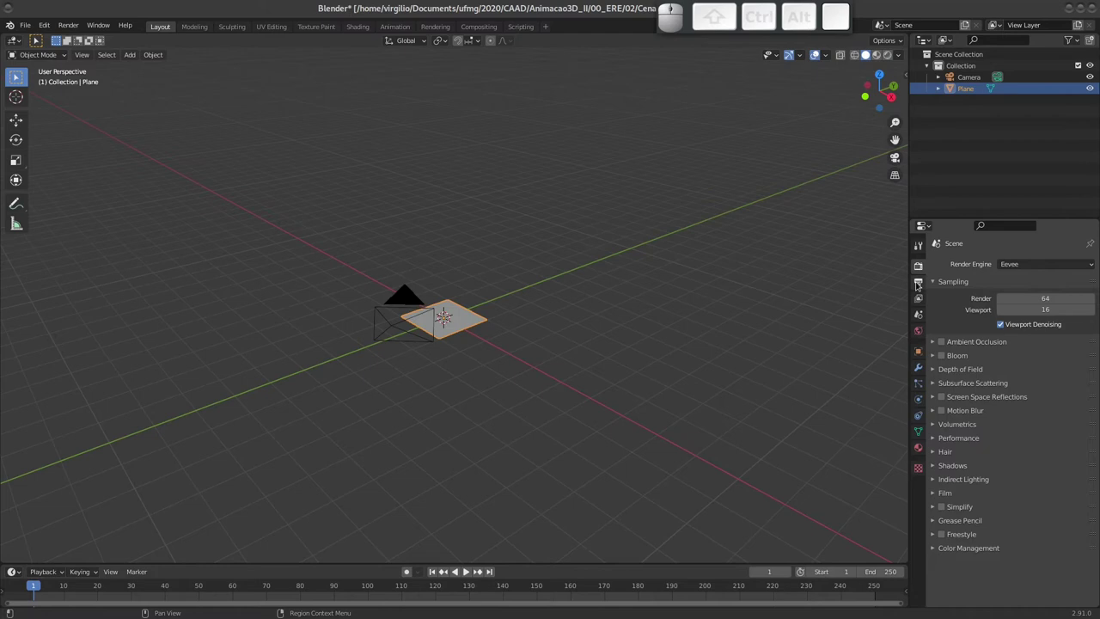
left_click(920, 284)
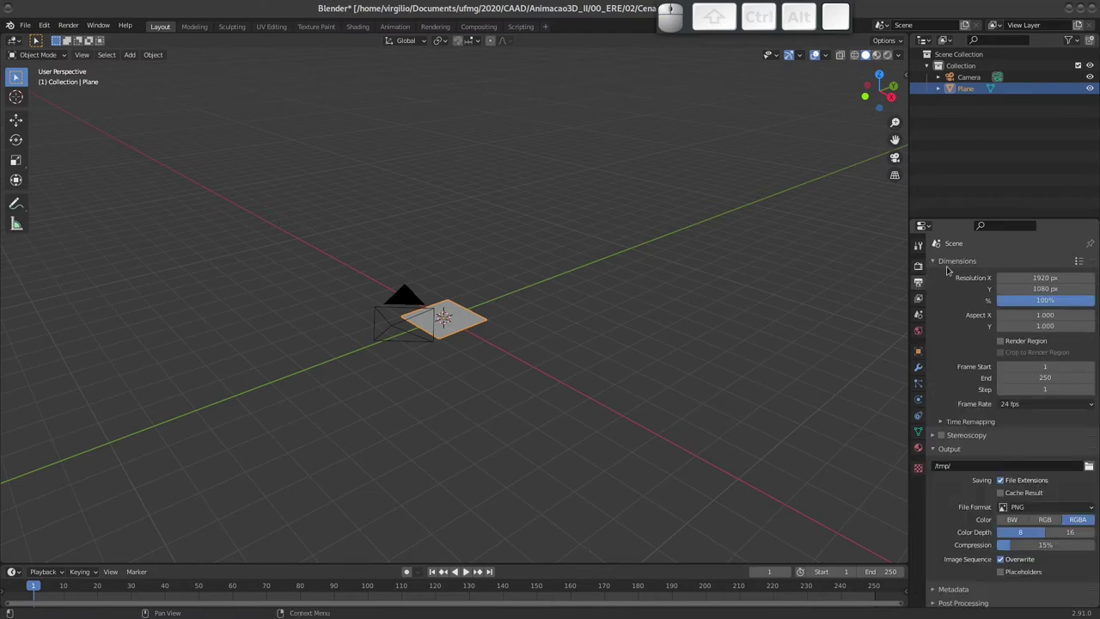
left_click(919, 299)
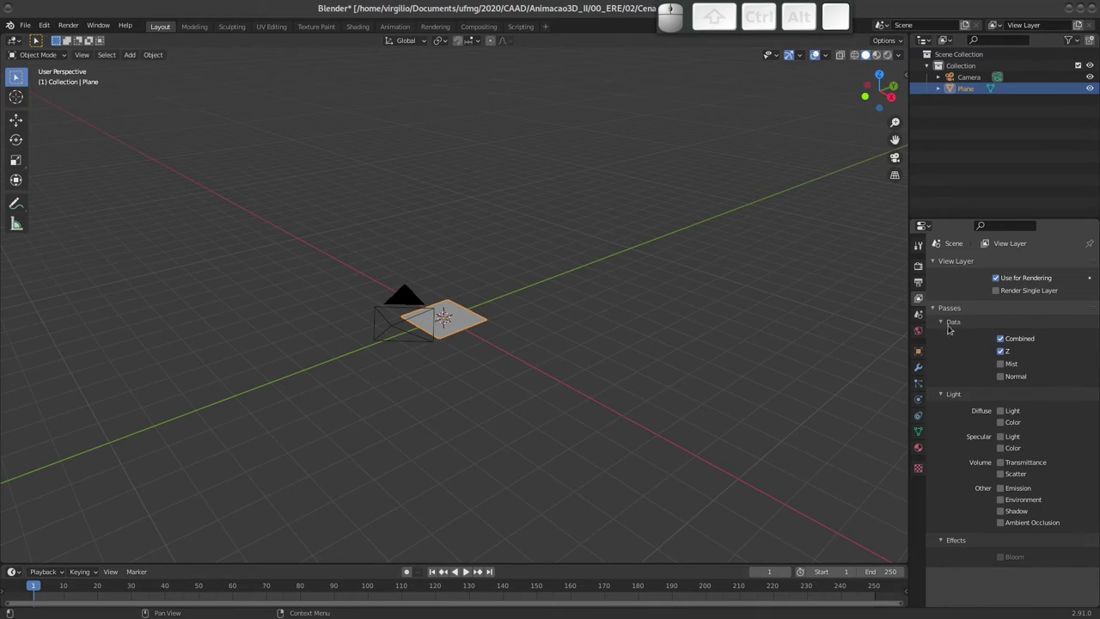
left_click(919, 316)
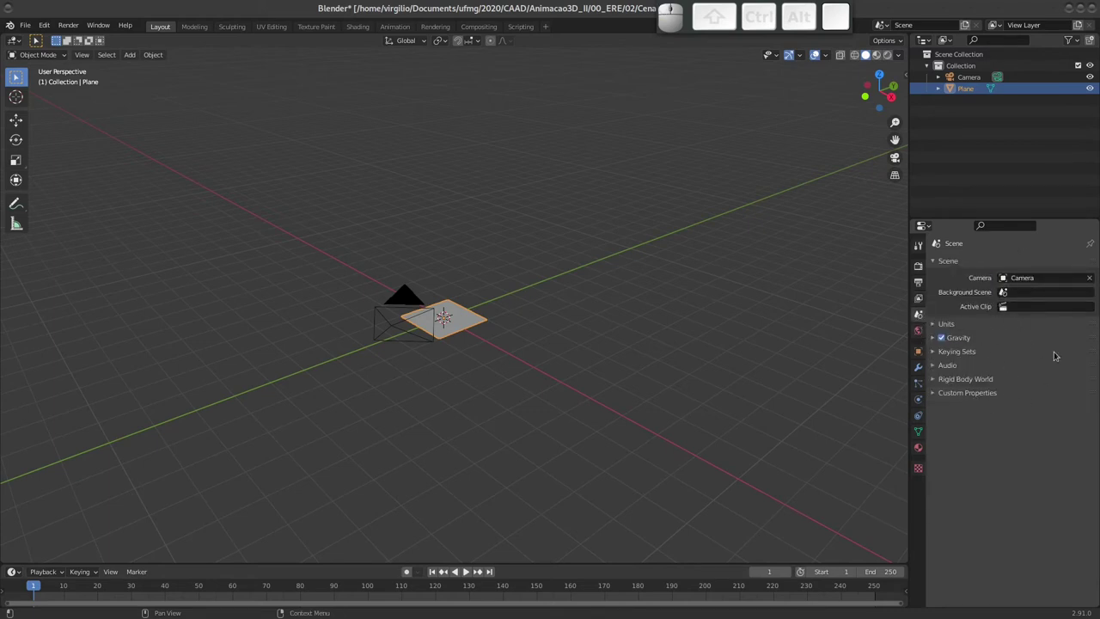
left_click(934, 325)
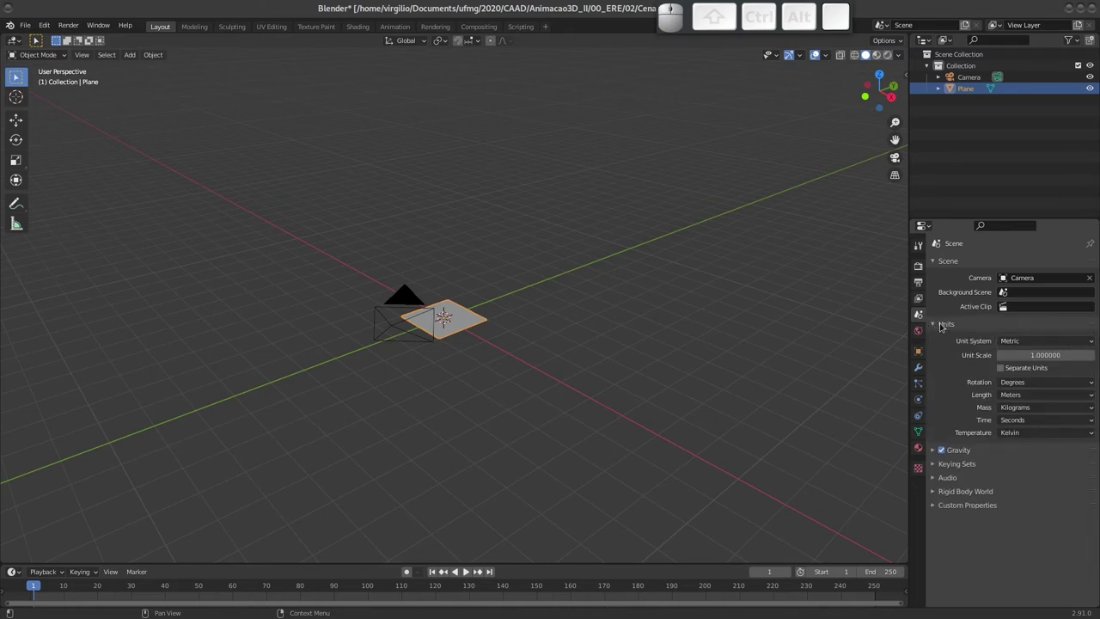
left_click(934, 322)
Browse the World properties and end on the plane's Modifier properties.
left_click(924, 333)
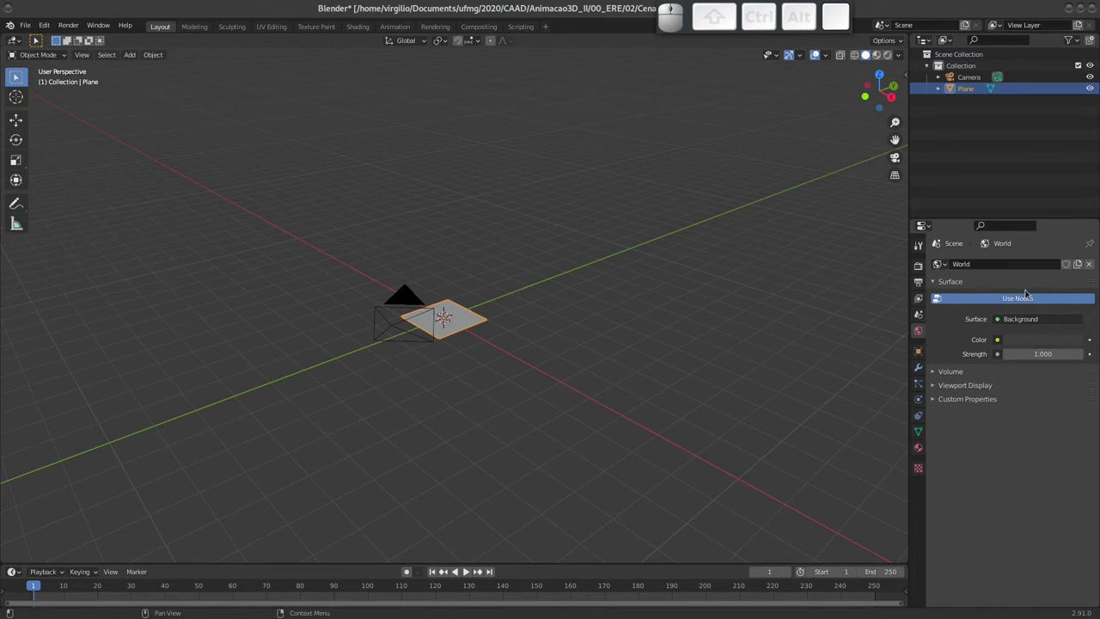
left_click(924, 355)
left_click(922, 367)
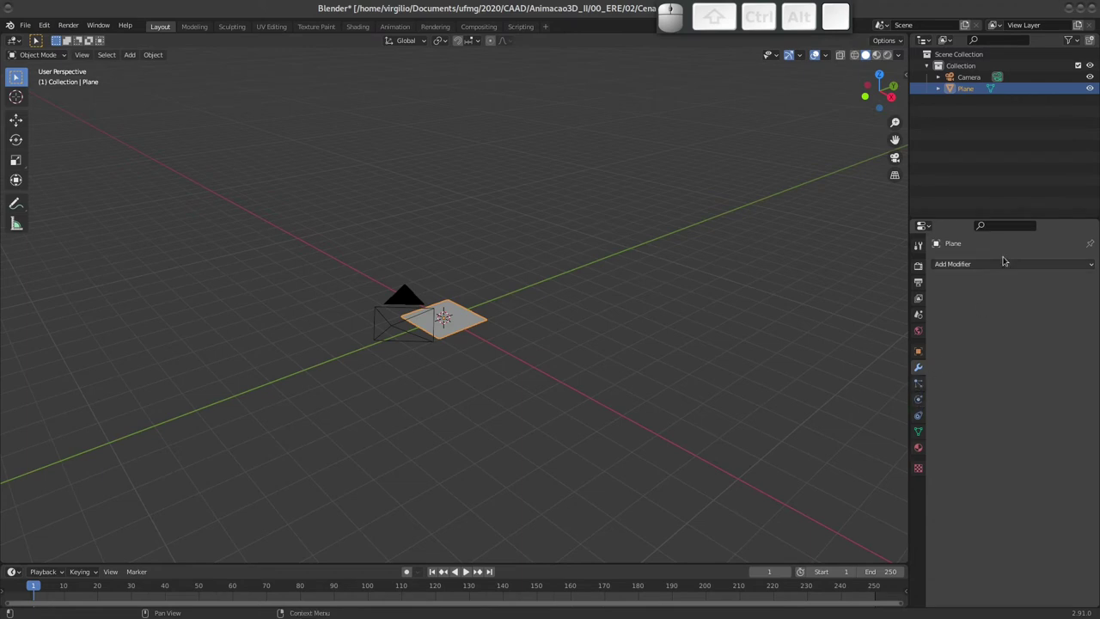
Look at the Add Modifier list without adding one, then the Particle and Physics properties.
left_click(984, 264)
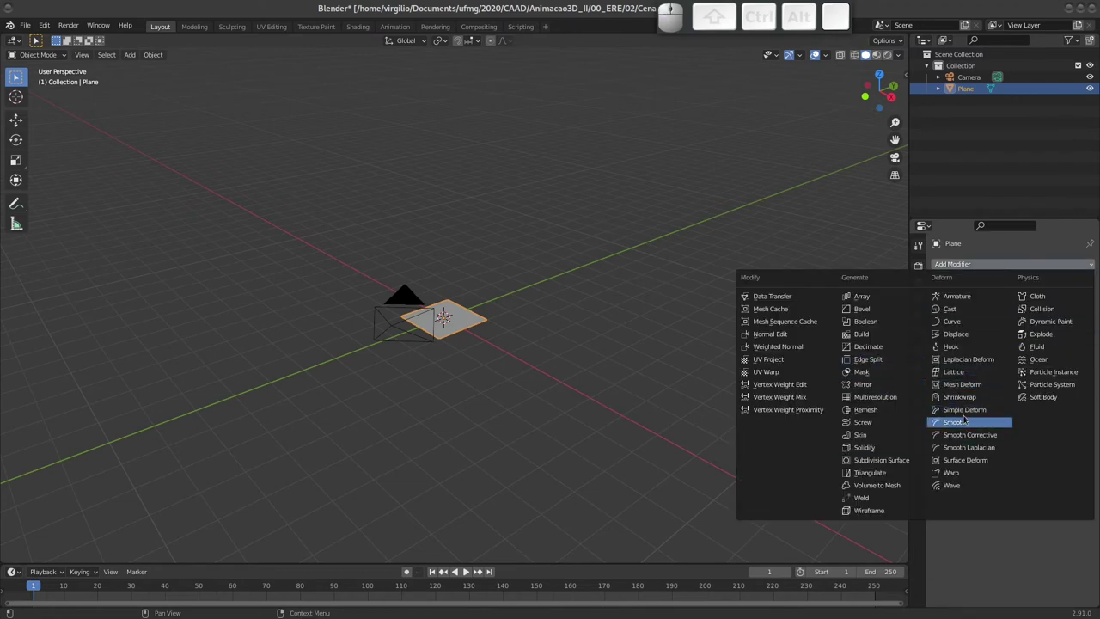
left_click(996, 544)
left_click(919, 381)
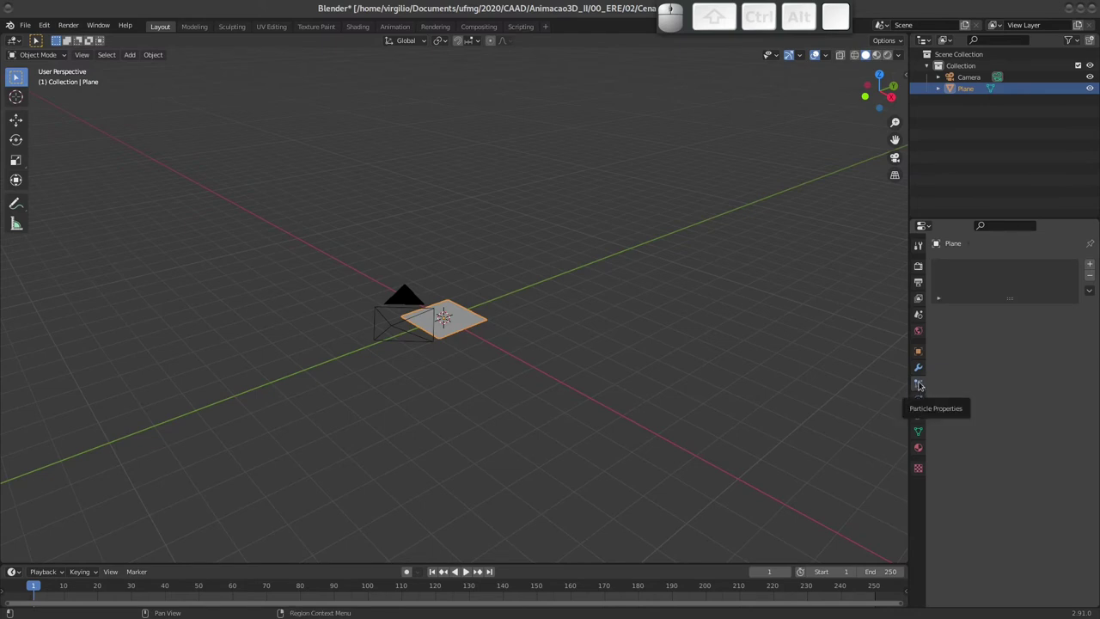
left_click(922, 399)
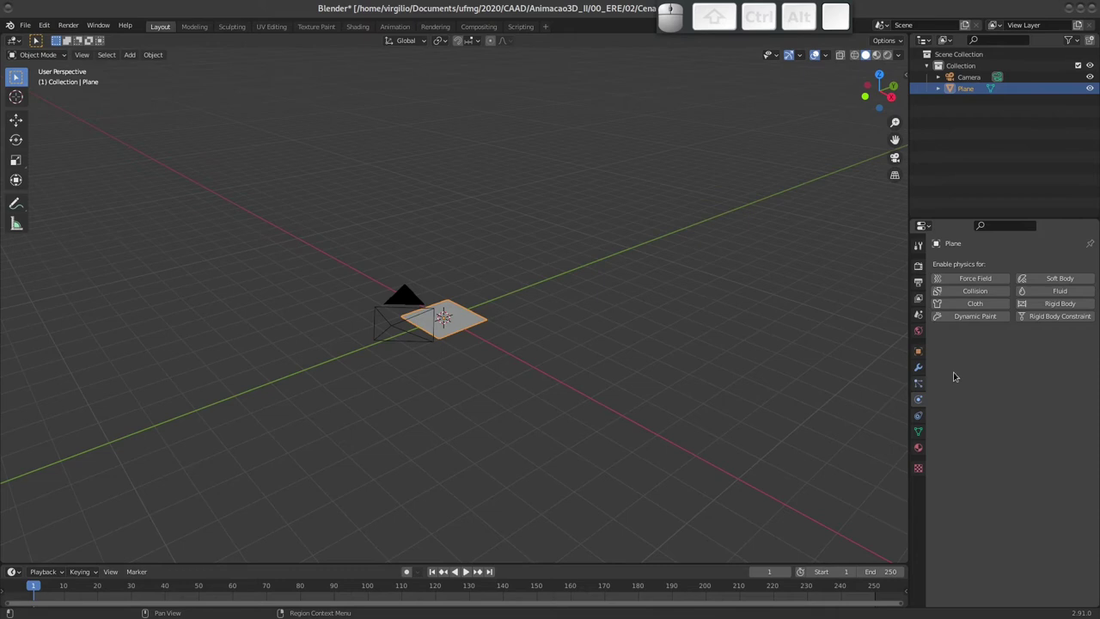
Browse the Constraints and mesh Object Data properties, ending on the Texture settings.
left_click(918, 416)
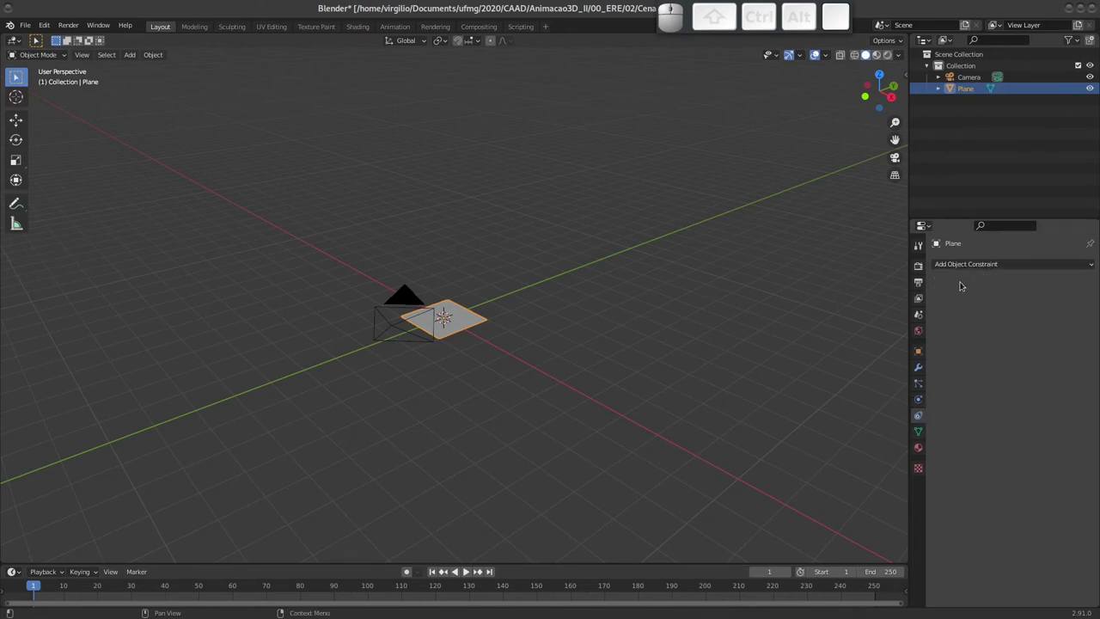
left_click(922, 429)
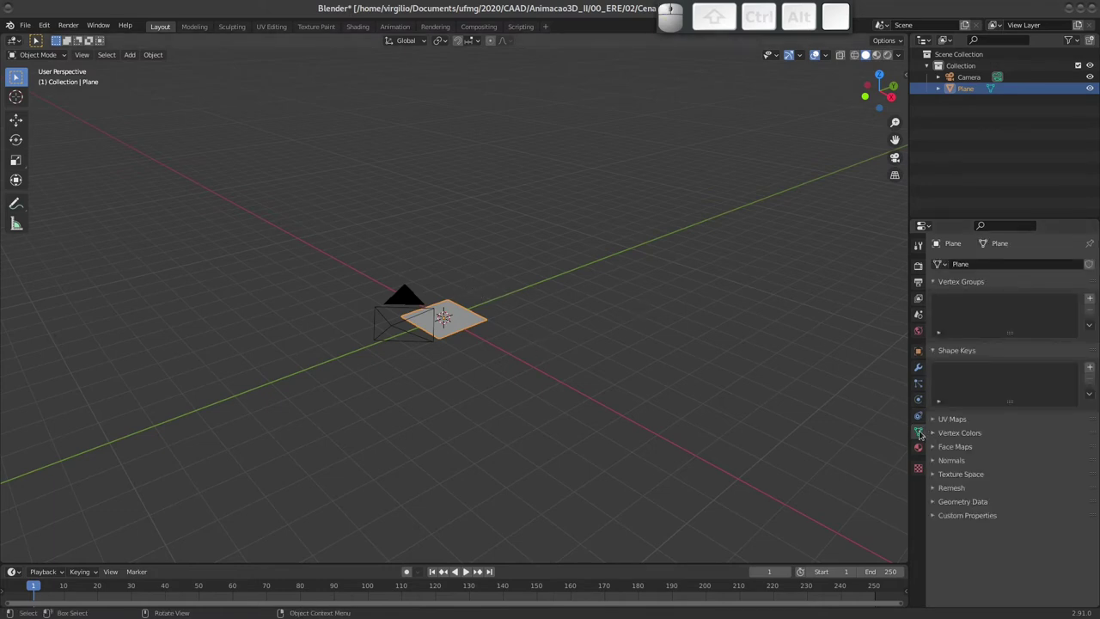
left_click(918, 447)
left_click(924, 467)
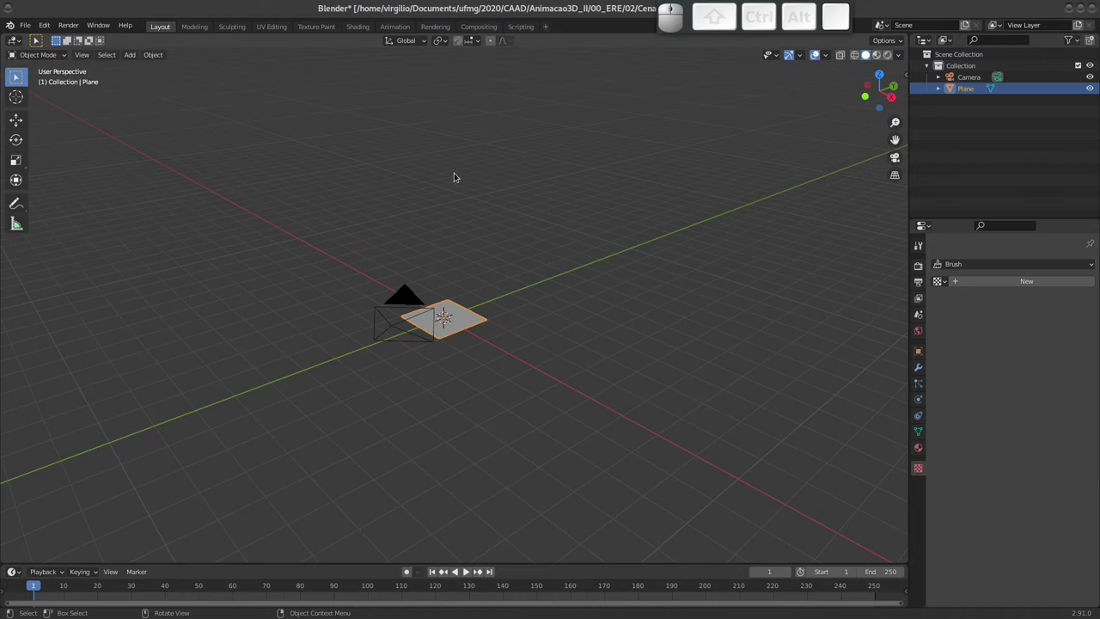
Delete the plane so only the camera remains in the scene.
middle_click(371, 277)
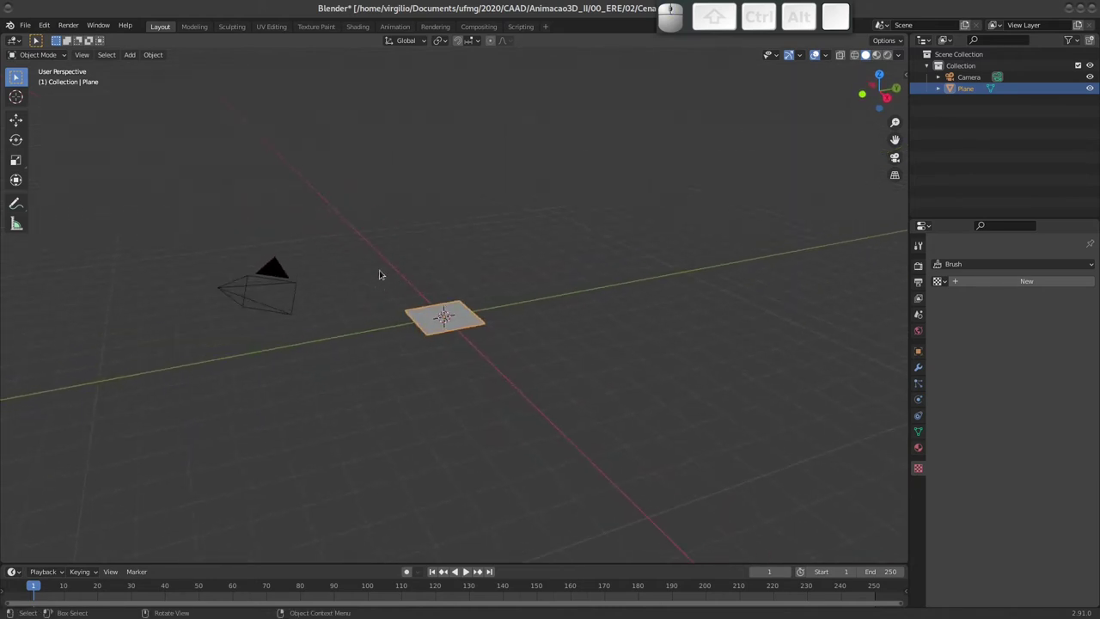
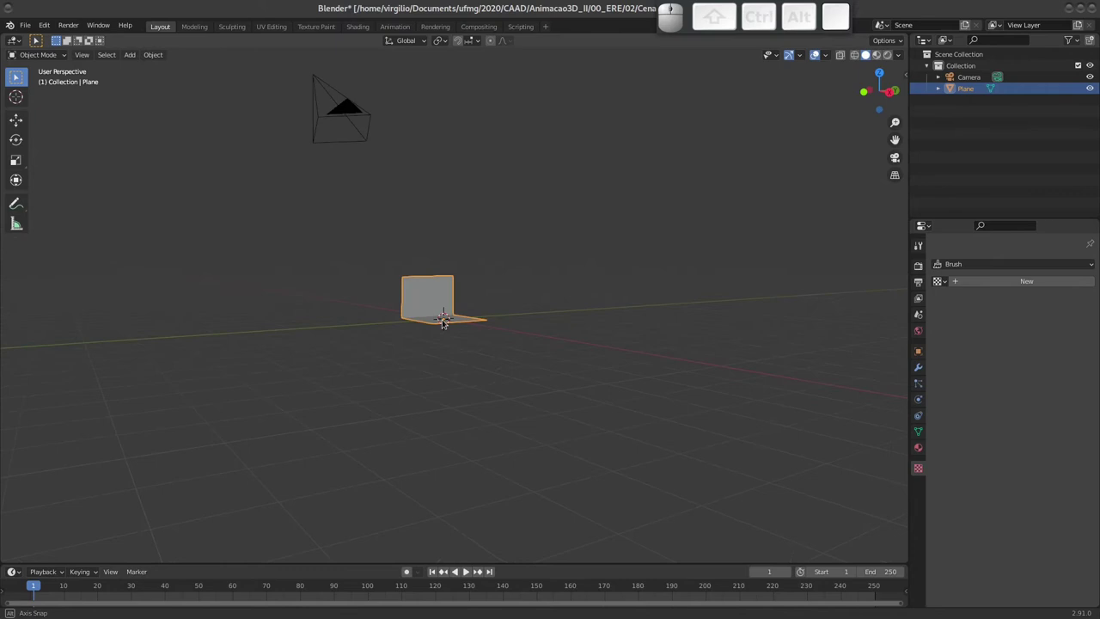
middle_click(376, 319)
key("x")
left_click_drag(399, 382, 355, 374)
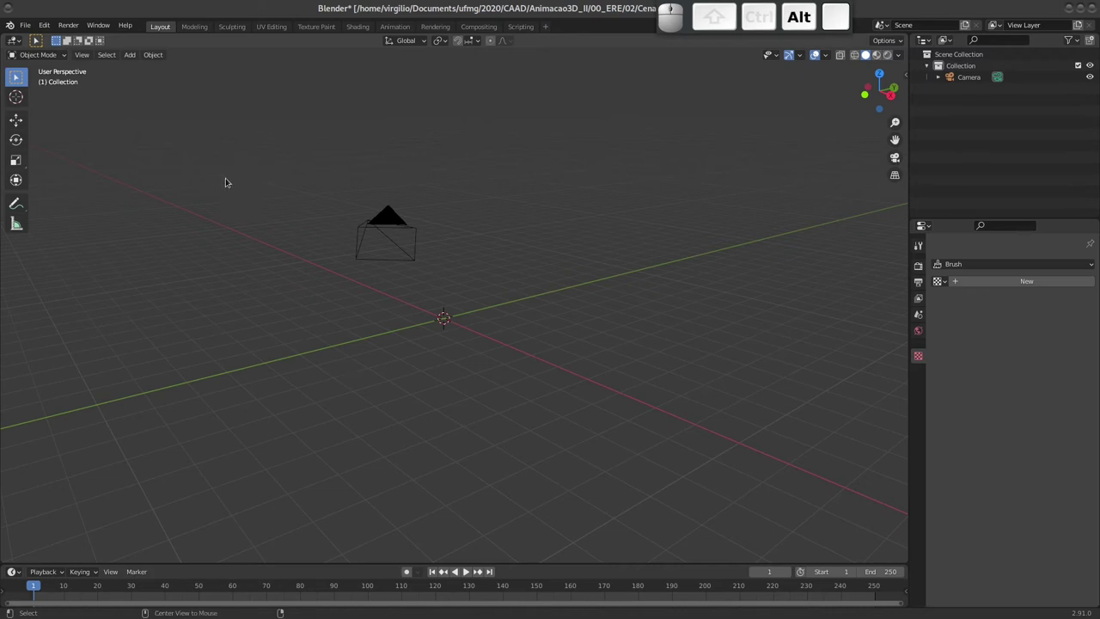
Switch from Blender to the Firefox window with Blend Swap open.
key("alt+Tab")
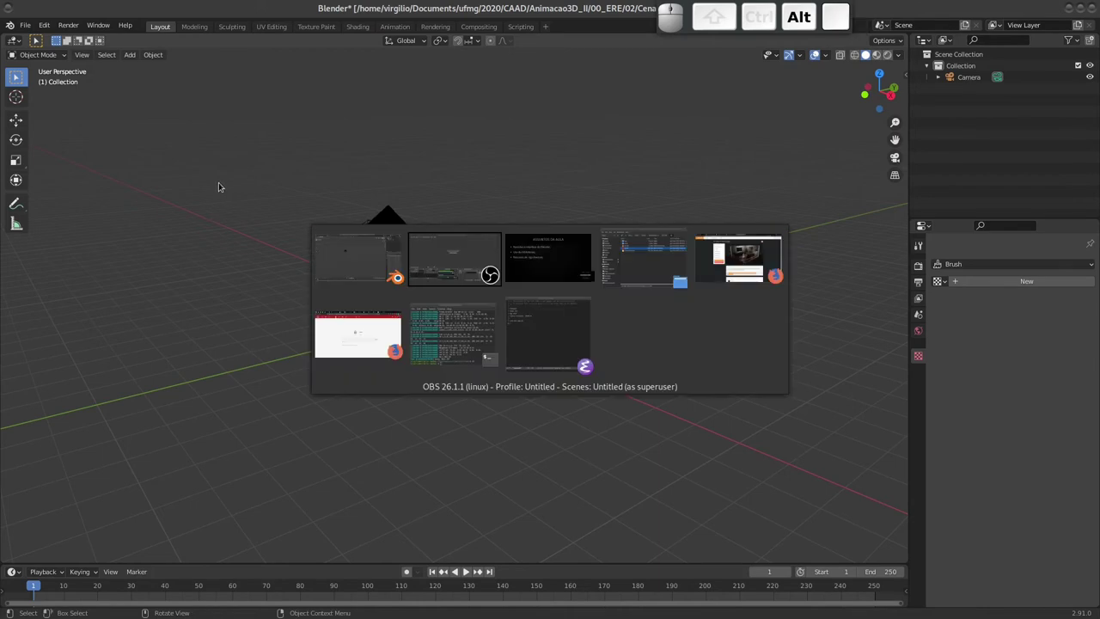
key("alt+Tab")
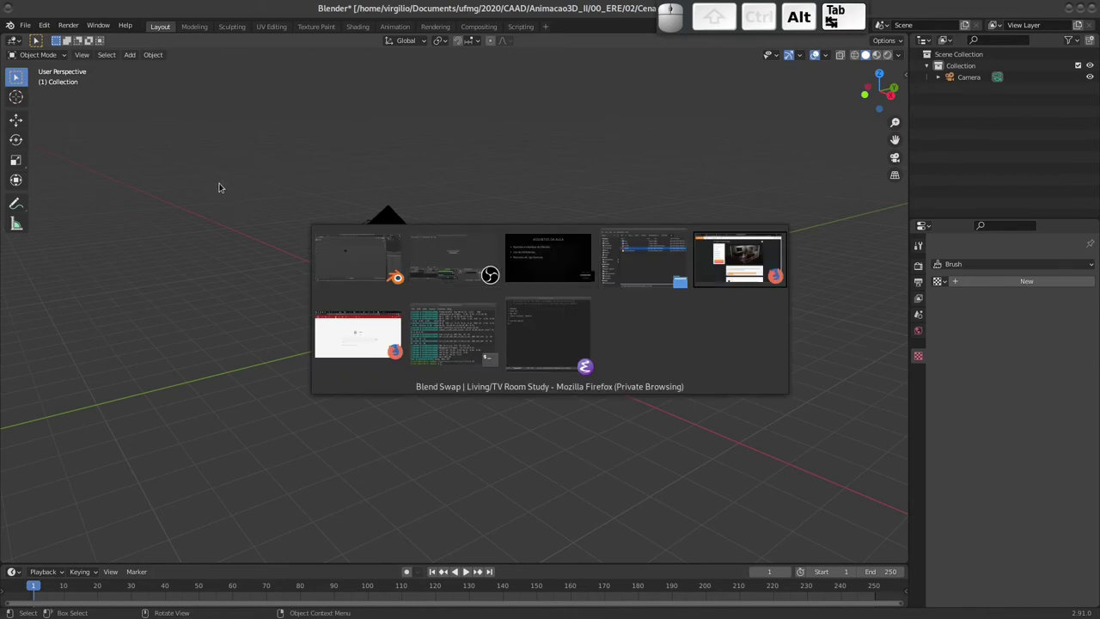
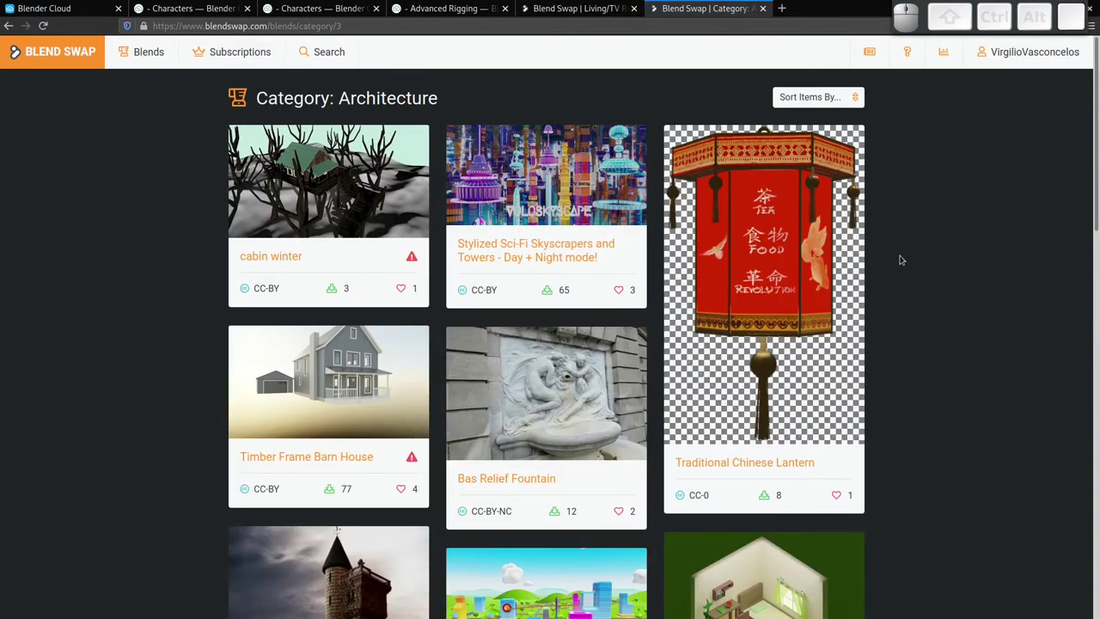
Scroll down the Architecture category past Small Kitchen, Christmas House and Well models.
scroll("down", 3)
scroll("down", 3)
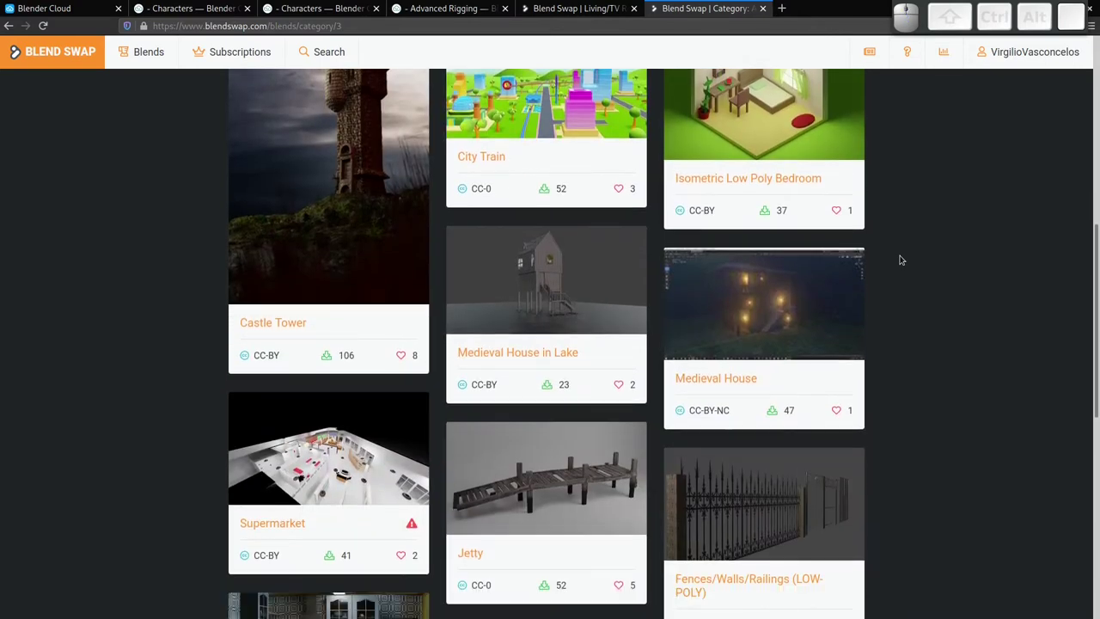
scroll("down", 3)
scroll("down", 3)
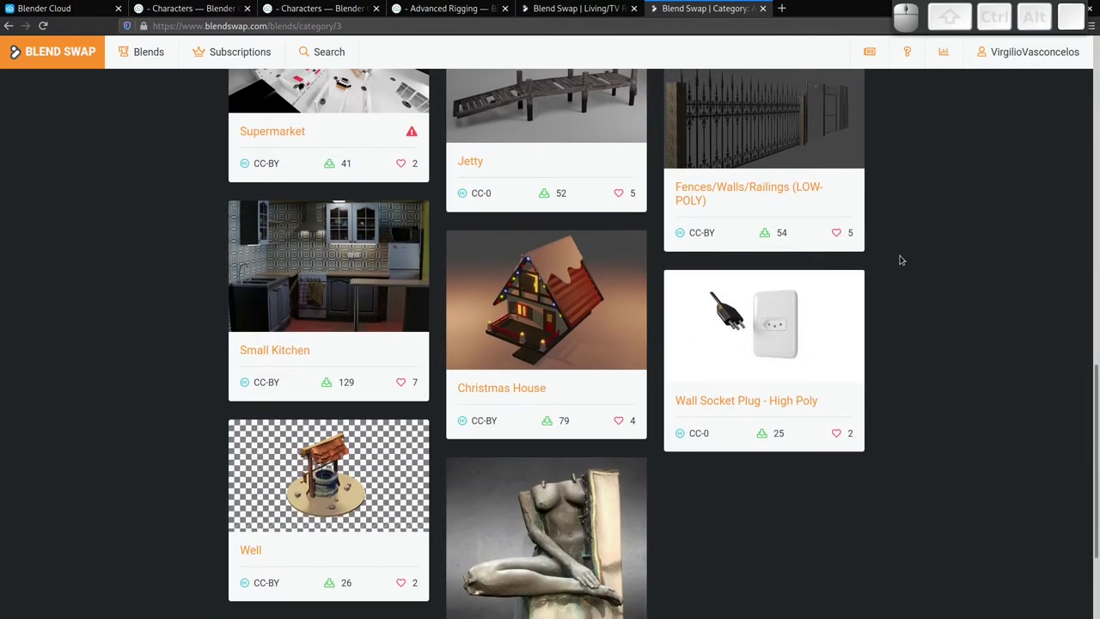
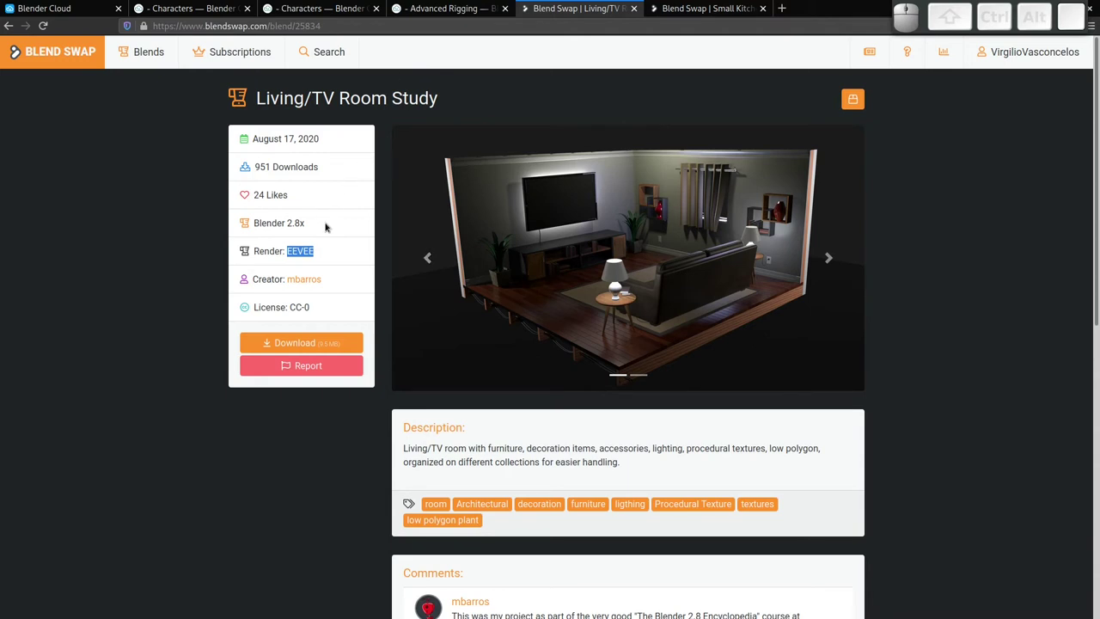
Switch the browser to the Blender Cloud welcome page.
left_click(75, 6)
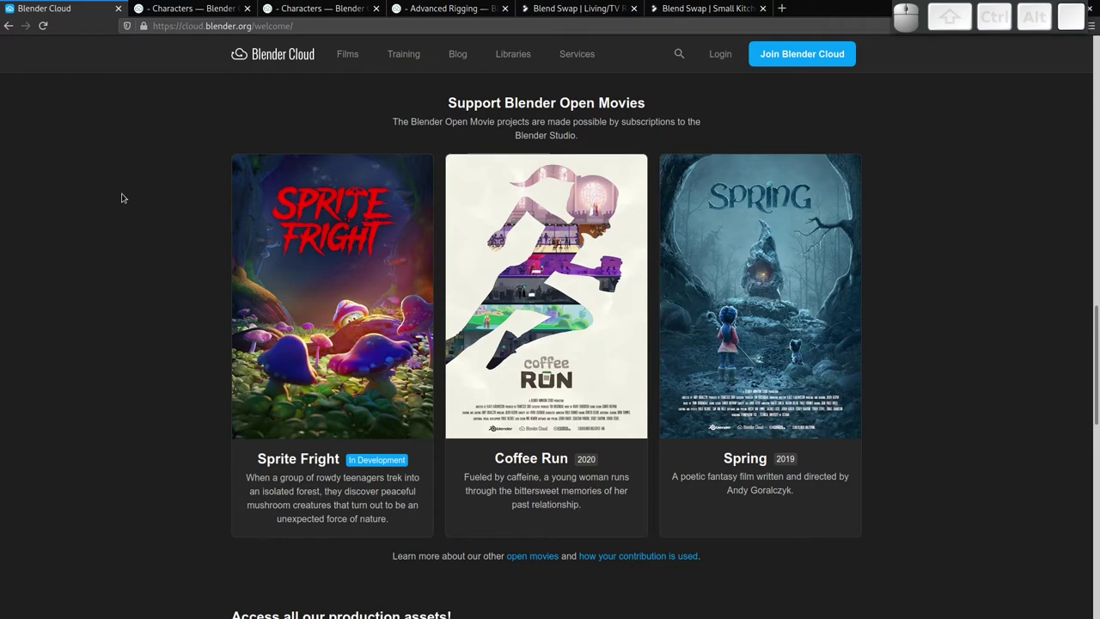
Scroll the Blender Cloud welcome page and browse to the Rain v2.0 character page.
scroll("up", 3)
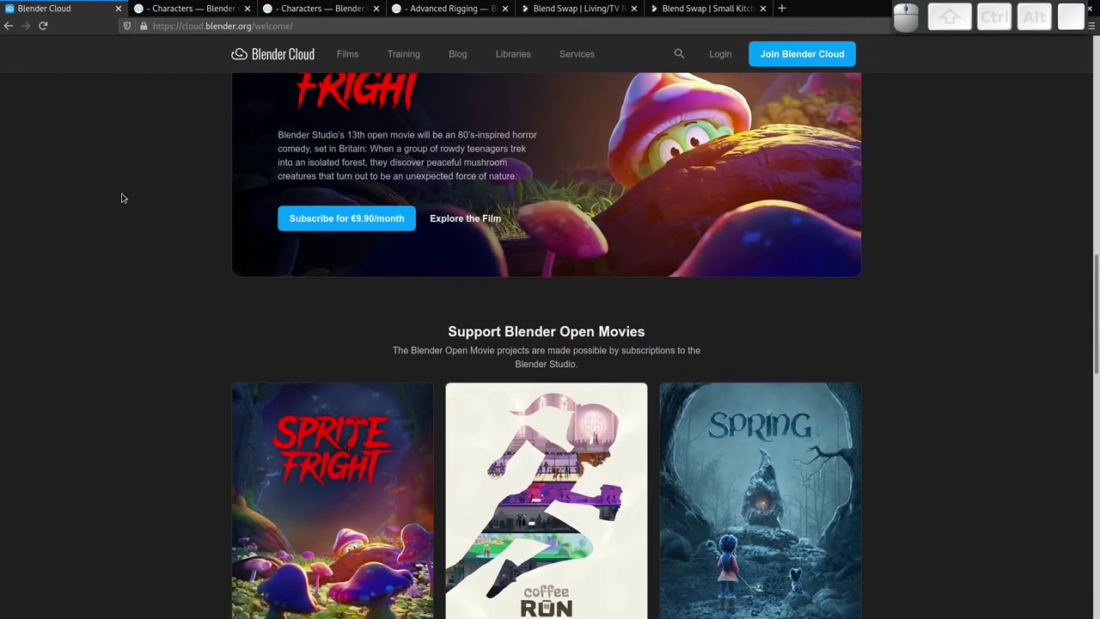
scroll("up", 3)
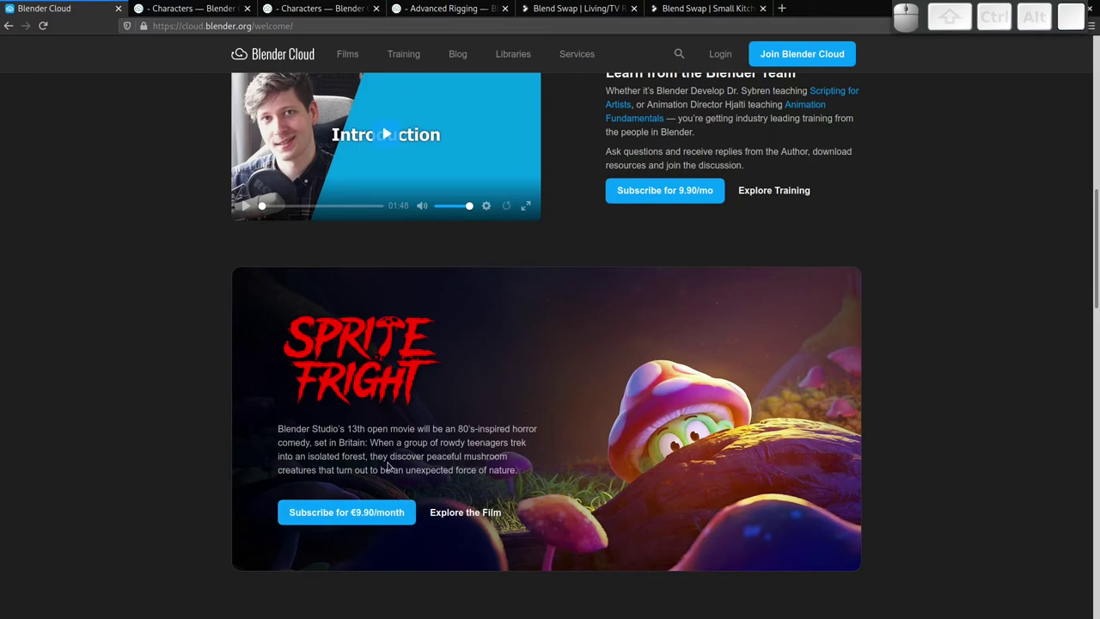
scroll("up", 3)
scroll("up", 3)
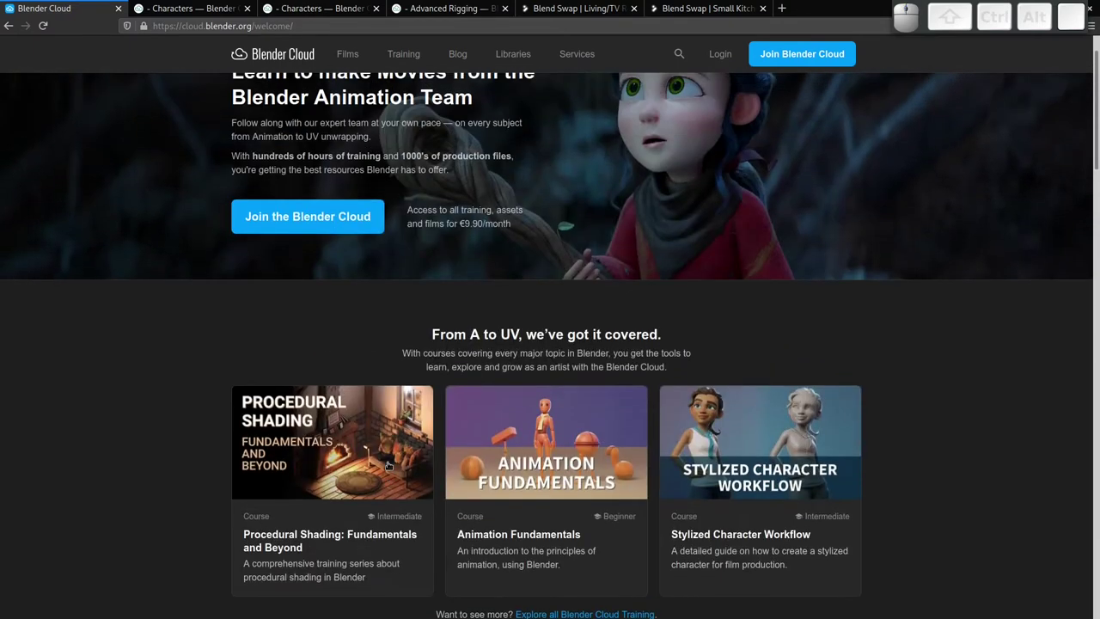
scroll("up", 3)
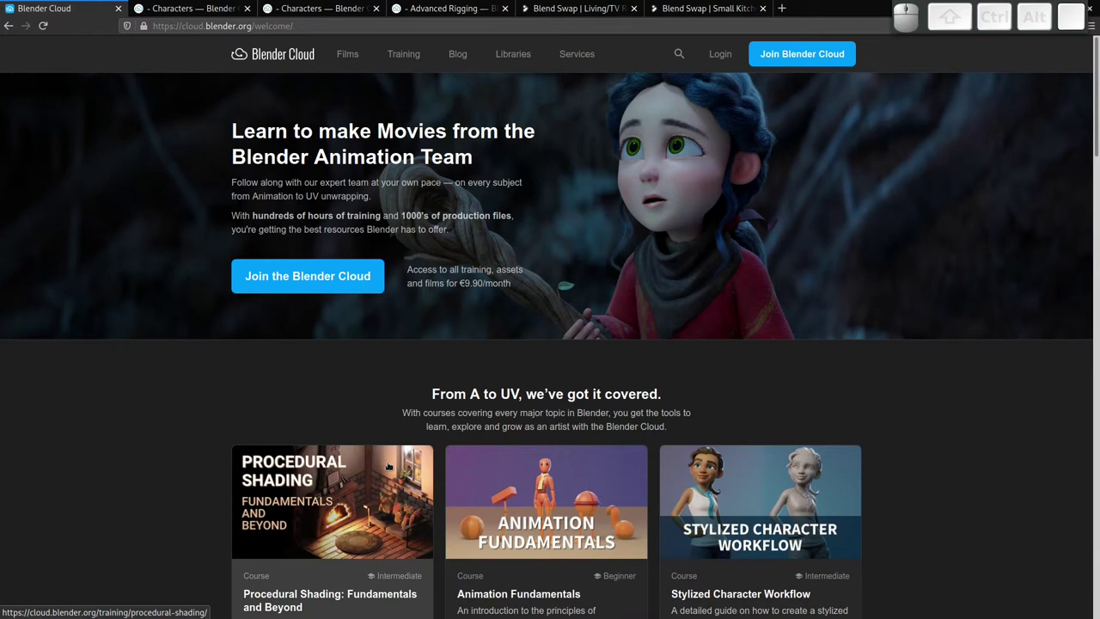
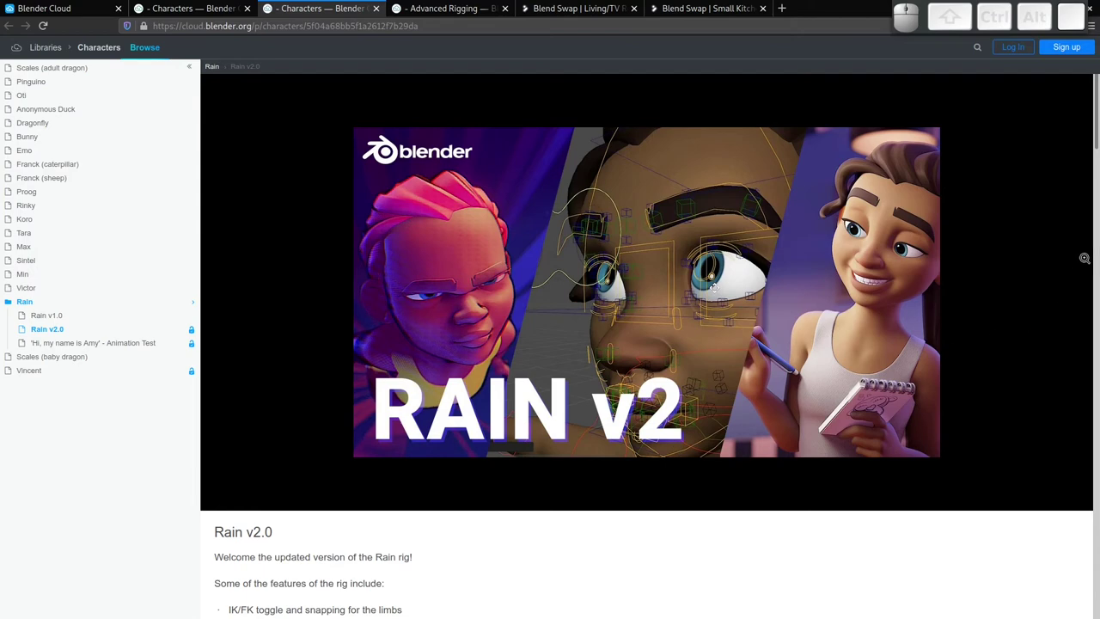
scroll("down", 3)
scroll("down", 3)
scroll("up", 3)
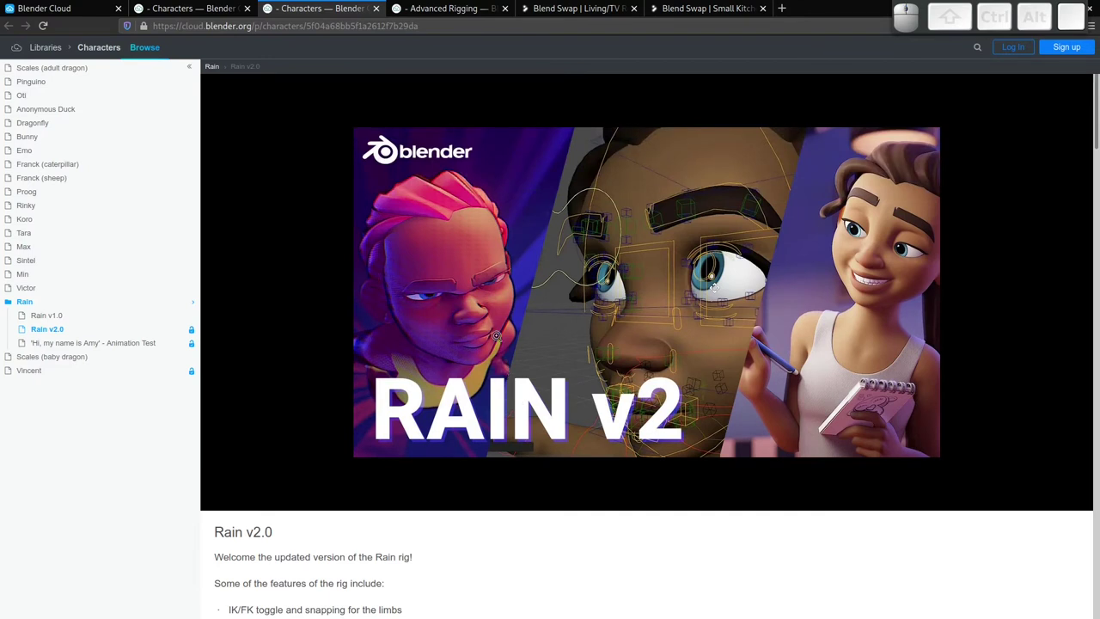
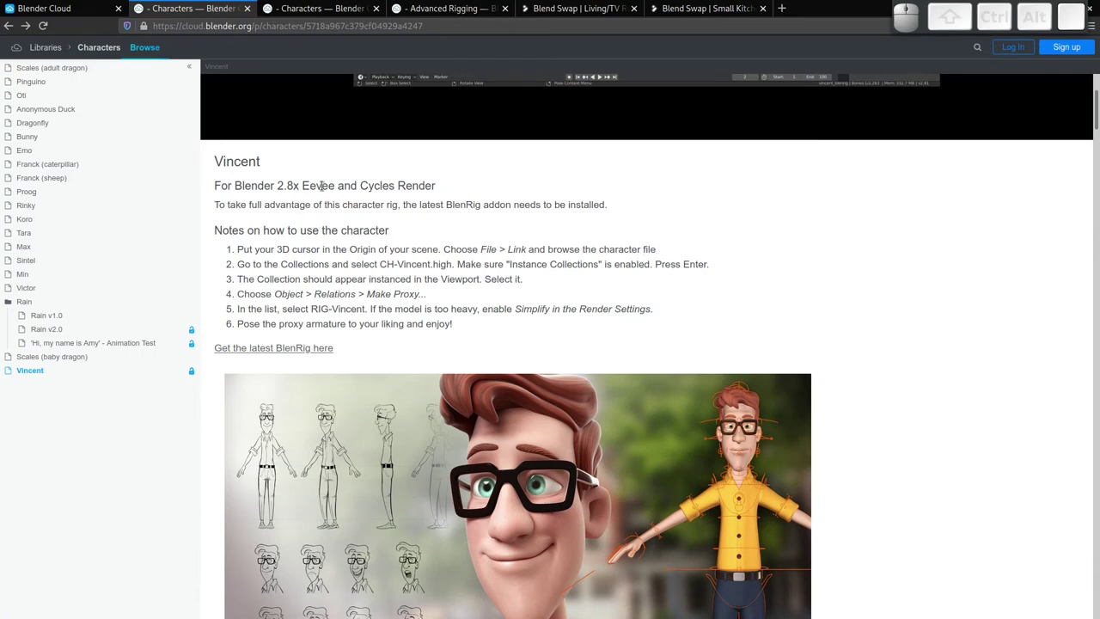
Scroll Vincent's character page down to the posing tutorial and legacy download section.
scroll("down", 3)
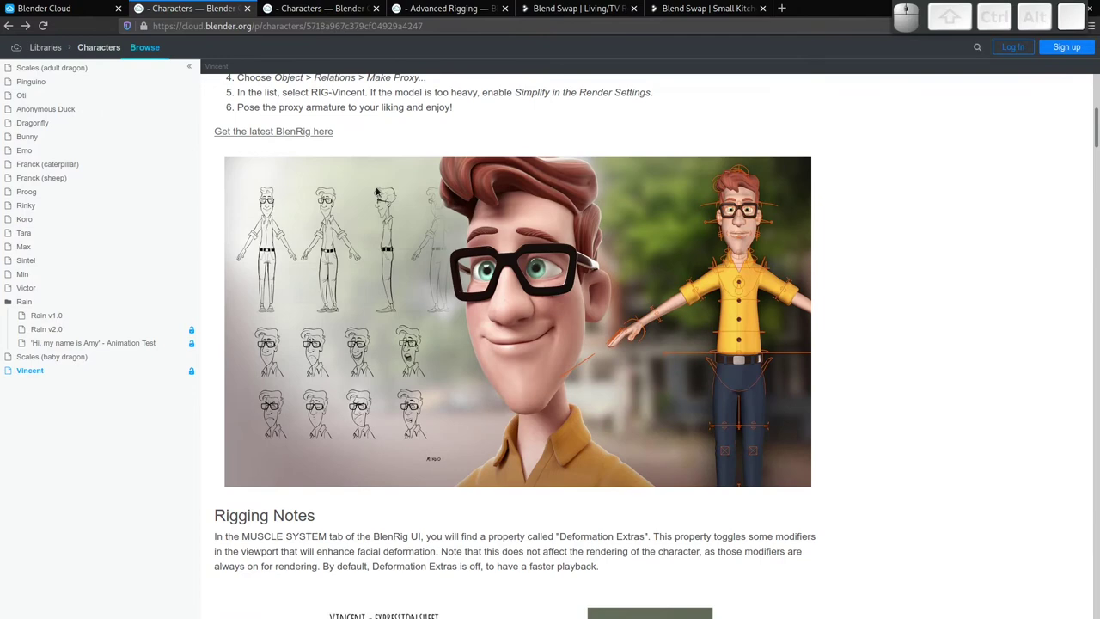
scroll("down", 3)
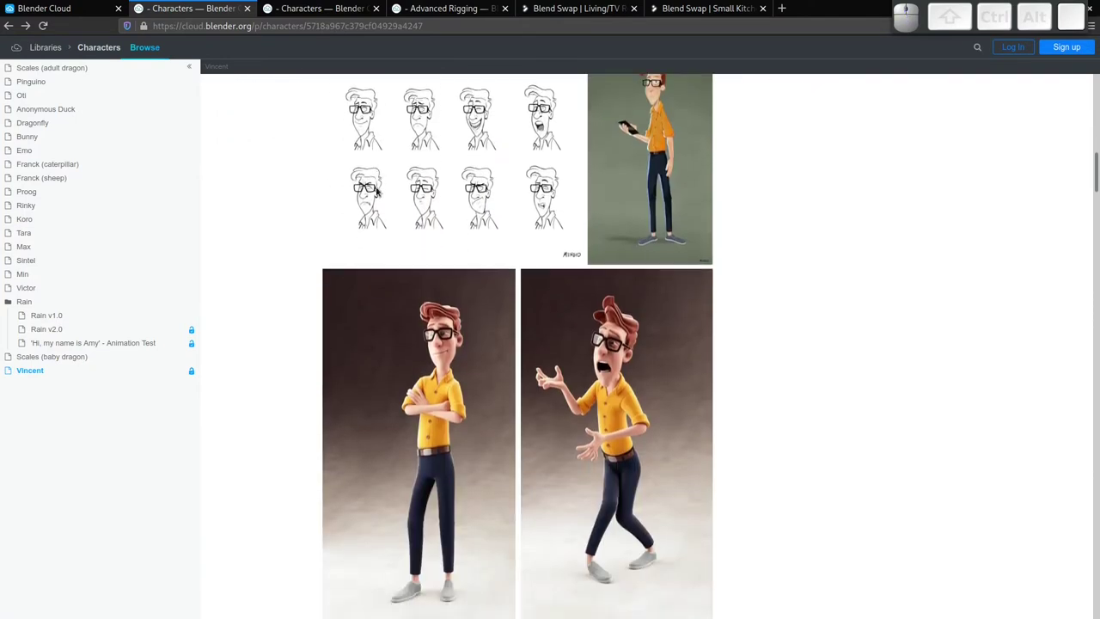
scroll("down", 3)
scroll("down", 3)
scroll("down", 3)
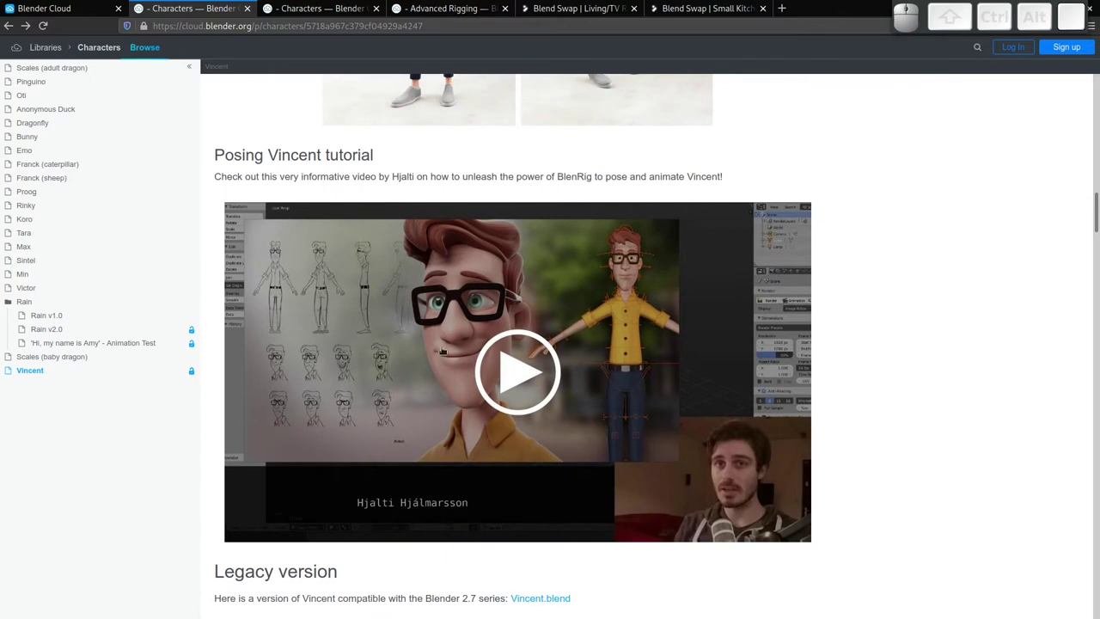
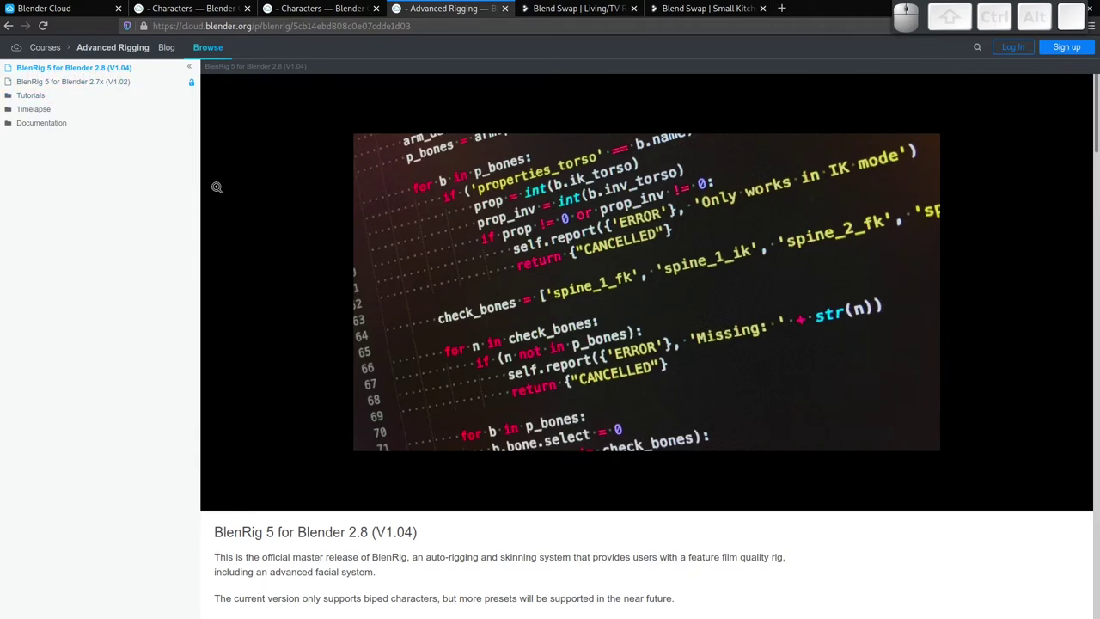
Scroll the BlenRig 5 page to its Download button, then return to the Rain v2.0 page.
scroll("down", 3)
scroll("down", 3)
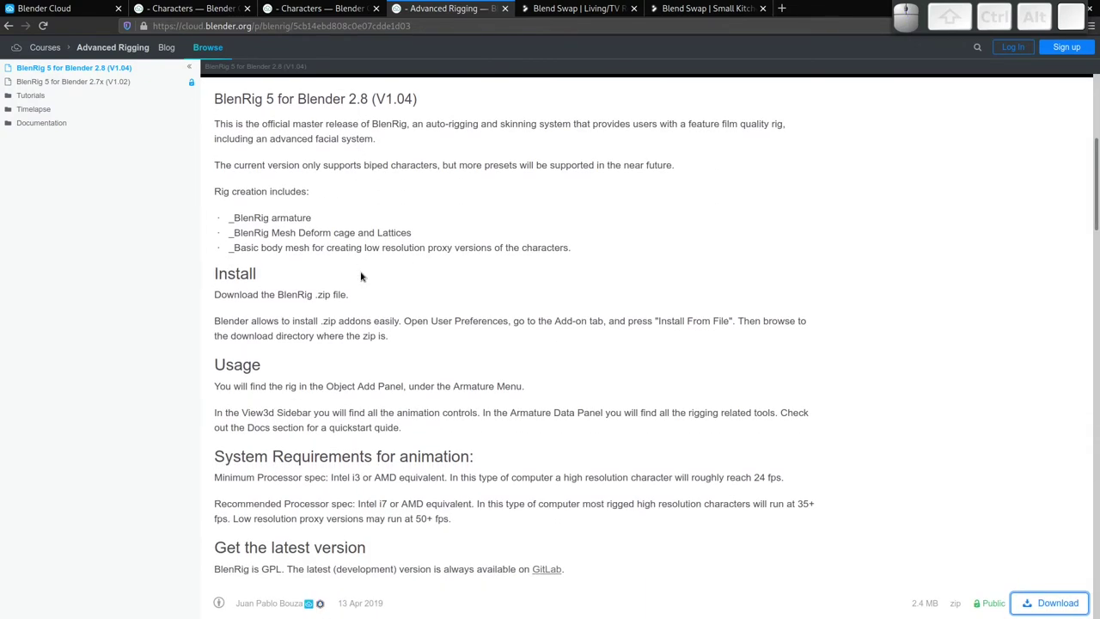
scroll("down", 3)
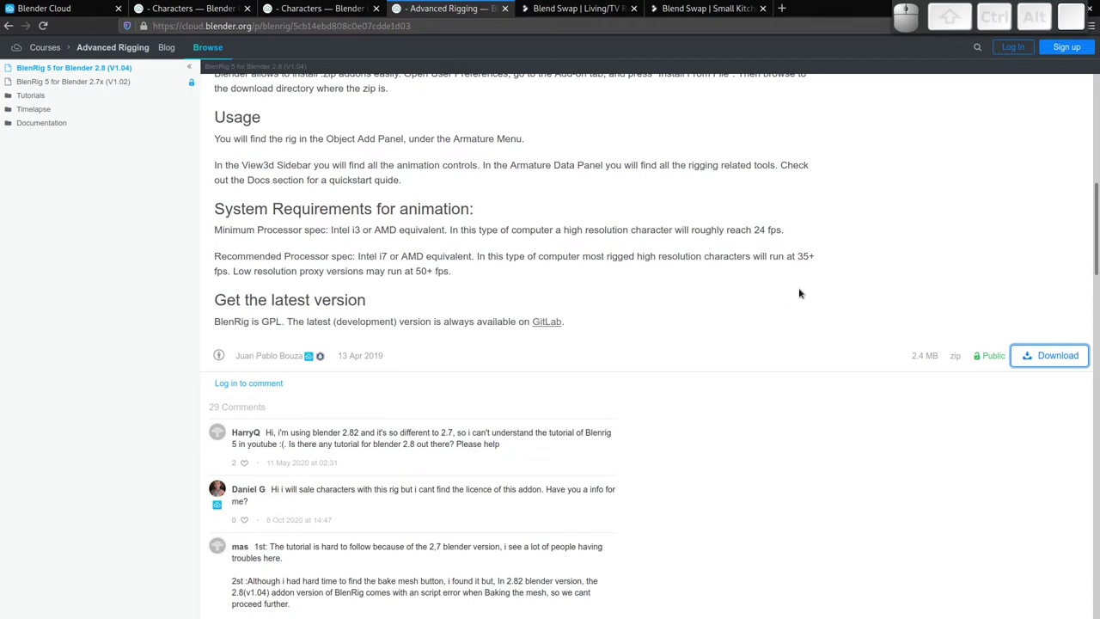
scroll("up", 3)
left_click(331, 9)
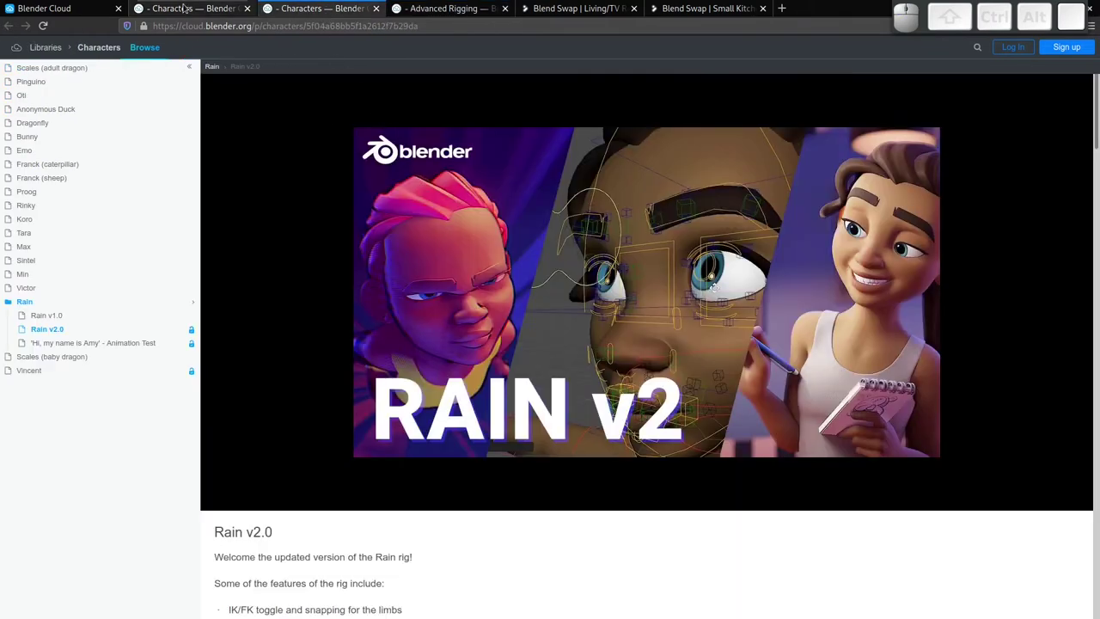
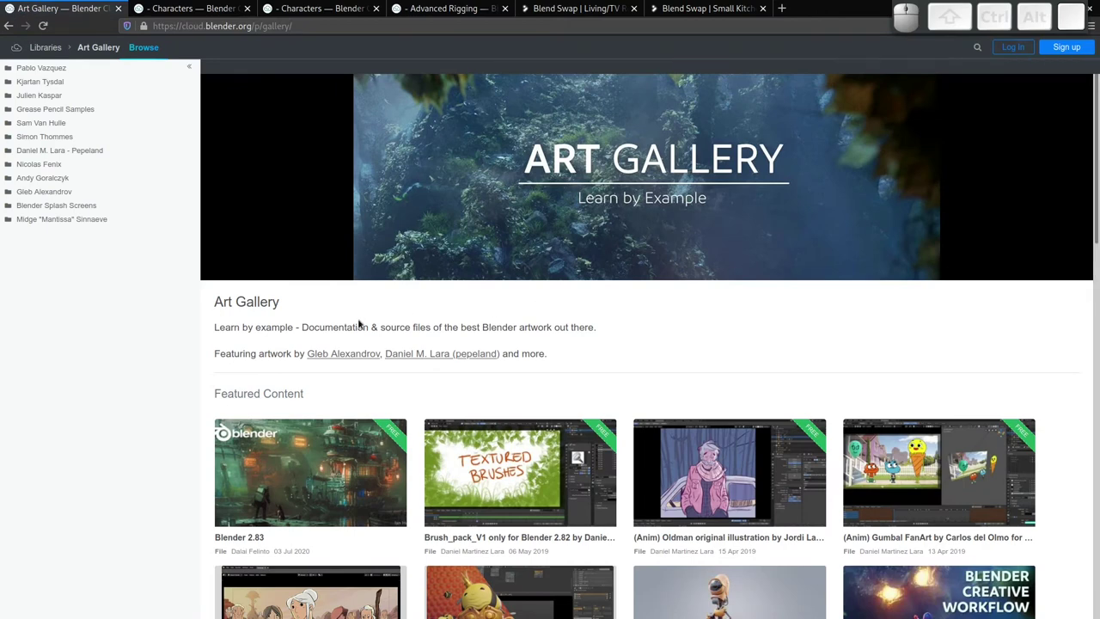
Scroll down the Art Gallery page past its Learn by Example banner and previews.
scroll("down", 3)
scroll("down", 3)
scroll("down", 3)
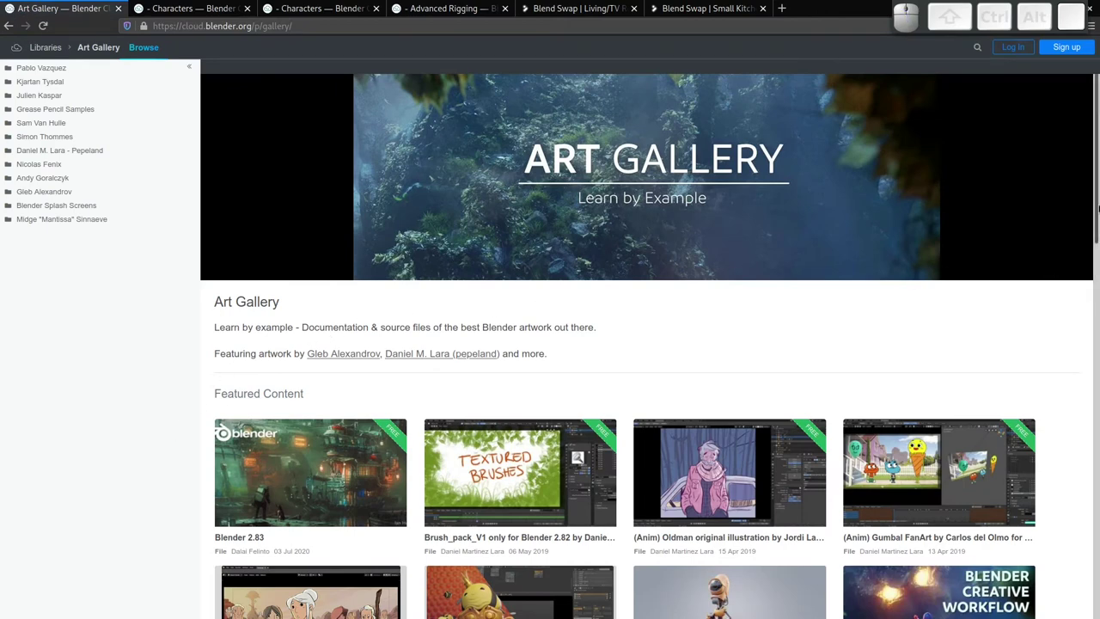
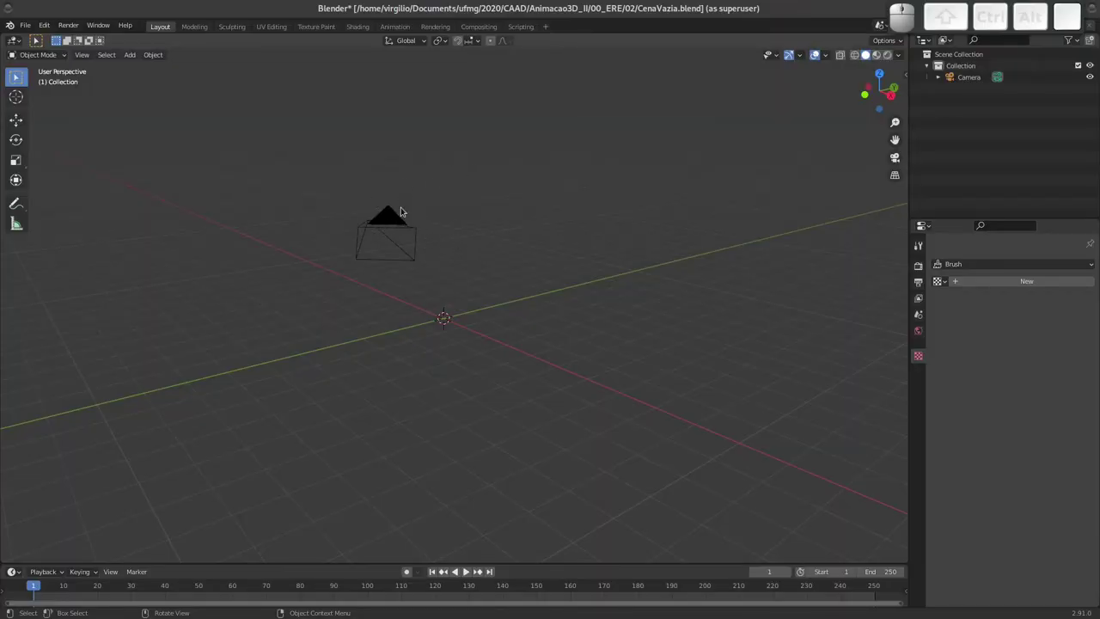
Switch windows with Alt+Tab toward the Nemo file manager.
key("alt+Tab")
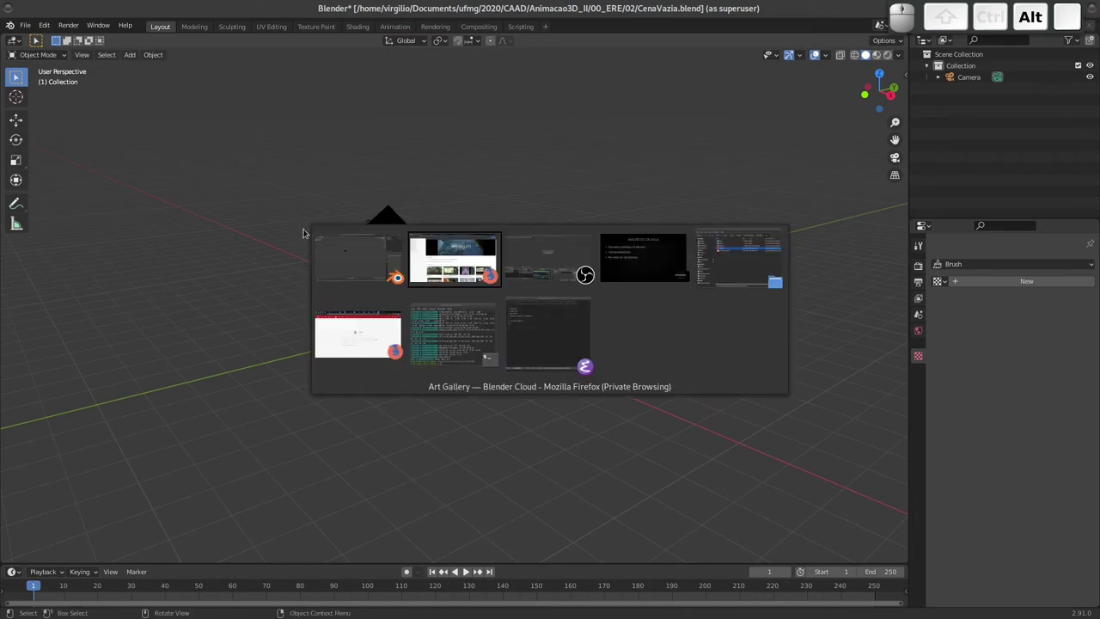
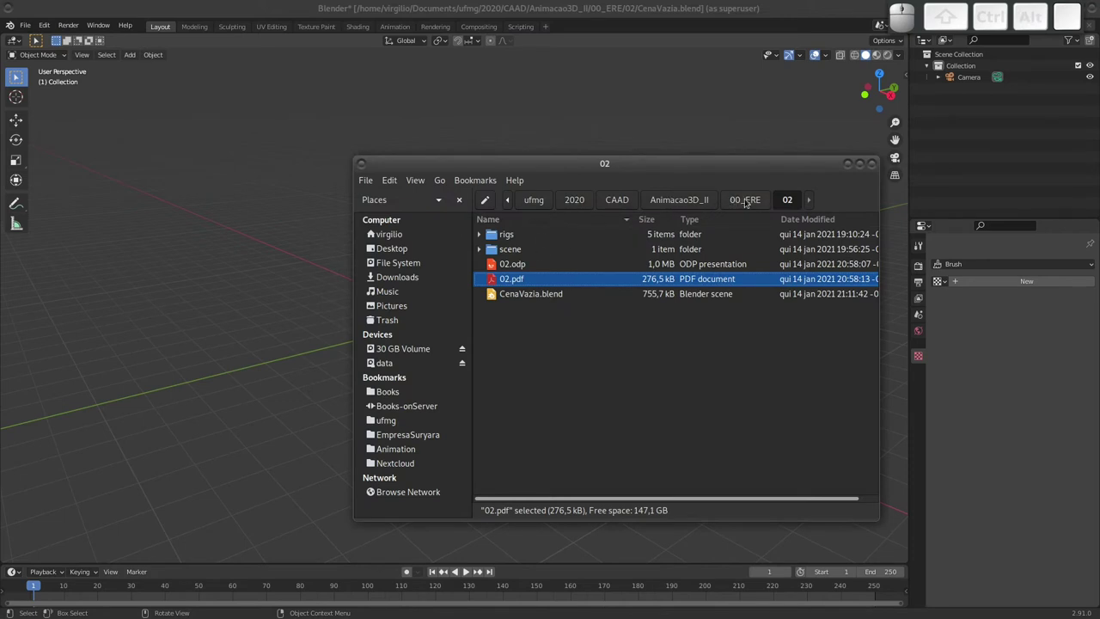
Inside the rigs folder, create a new folder named Vincent beside Rain v2.
left_click(511, 235)
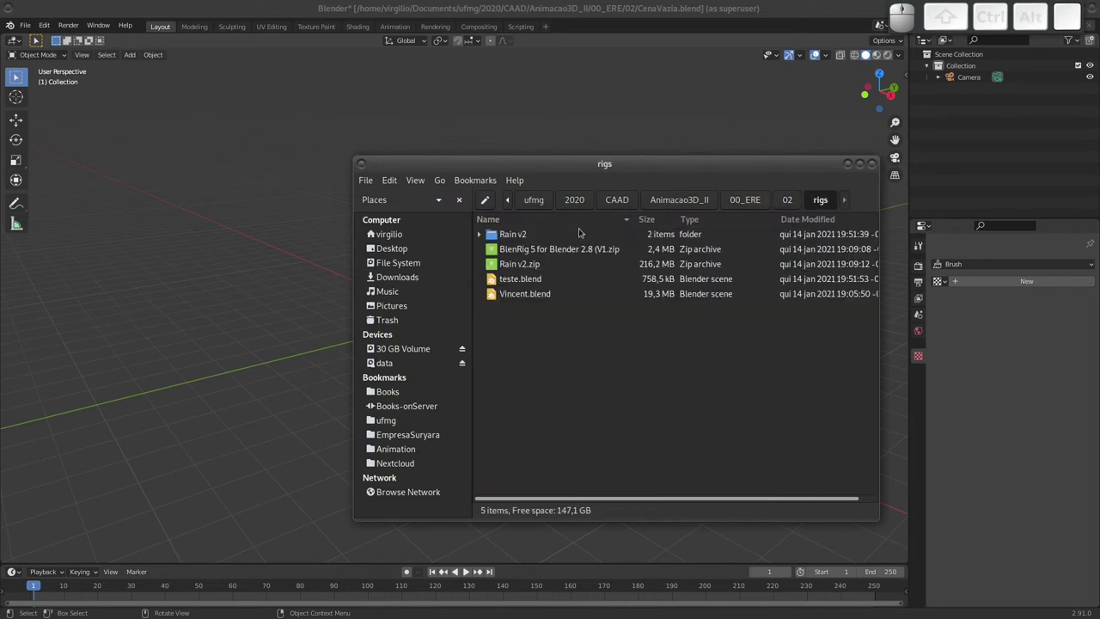
left_click(515, 235)
left_click(516, 314)
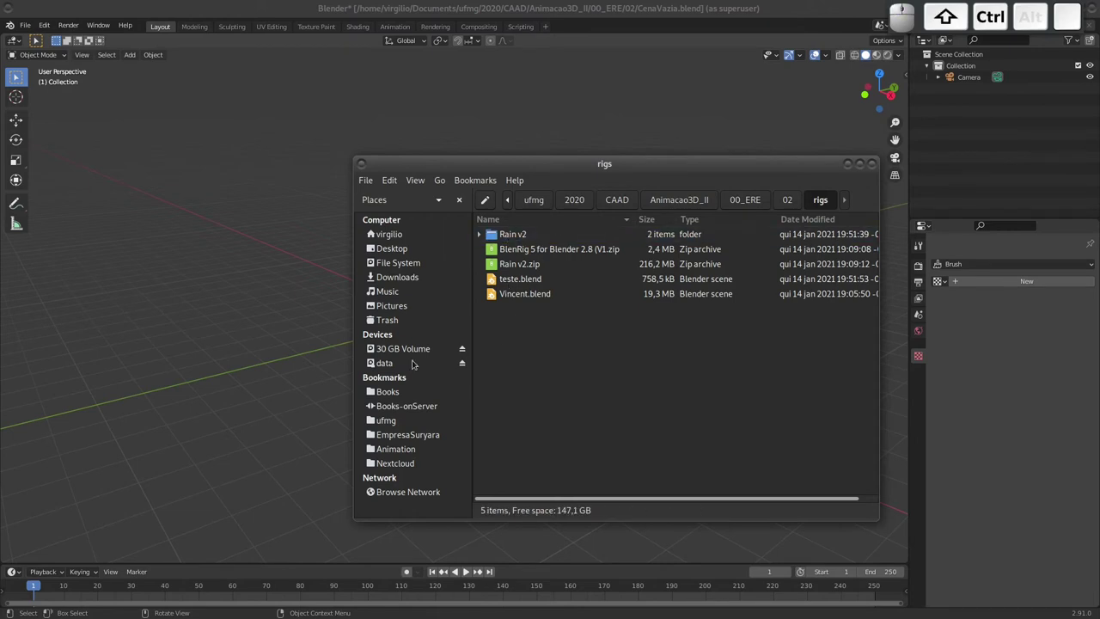
key("ctrl+shift+n")
key("shift+v")
key("shift+i")
key("n")
key("c")
key("e")
key("n")
key("t")
key("Return")
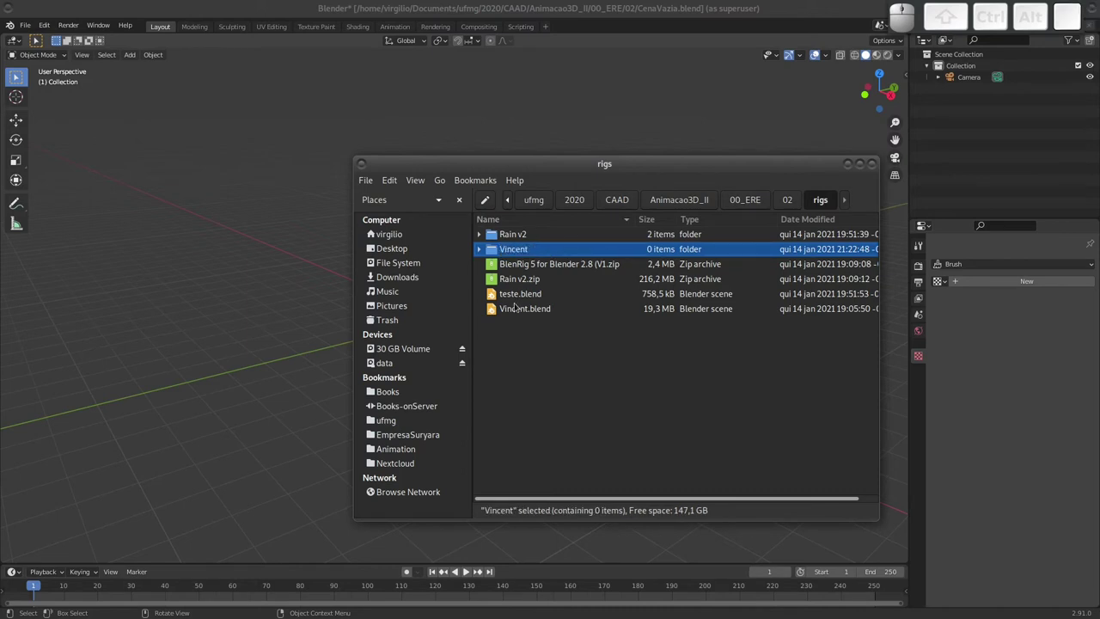
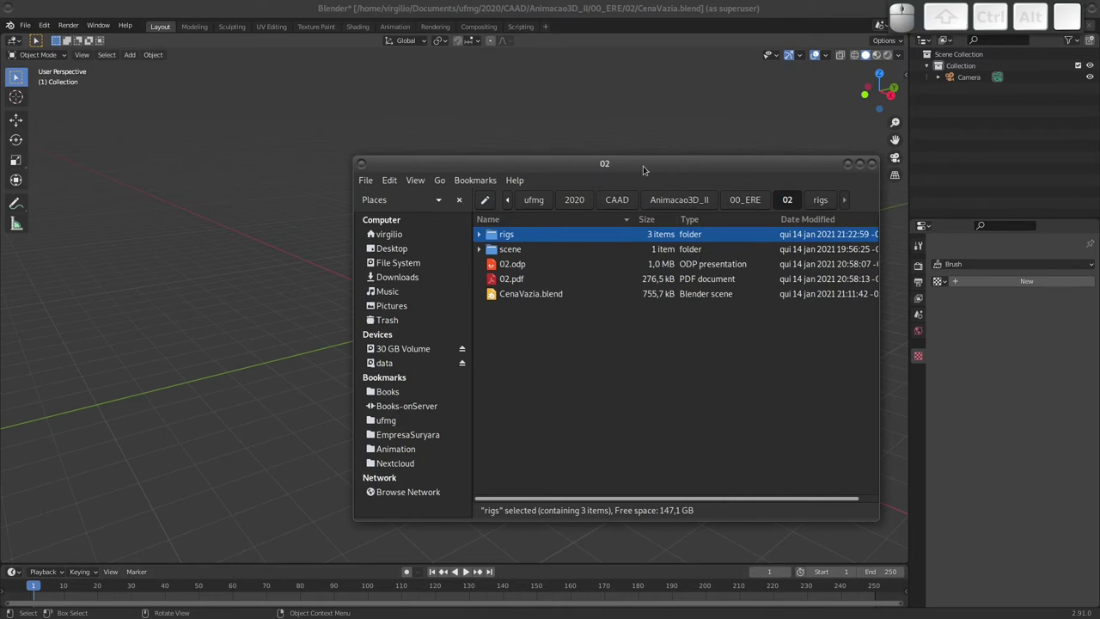
Select 02.odp, 02.pdf and CenaVazia.blend in folder 02 and move them to the Desktop.
left_click(658, 163)
left_click(460, 268)
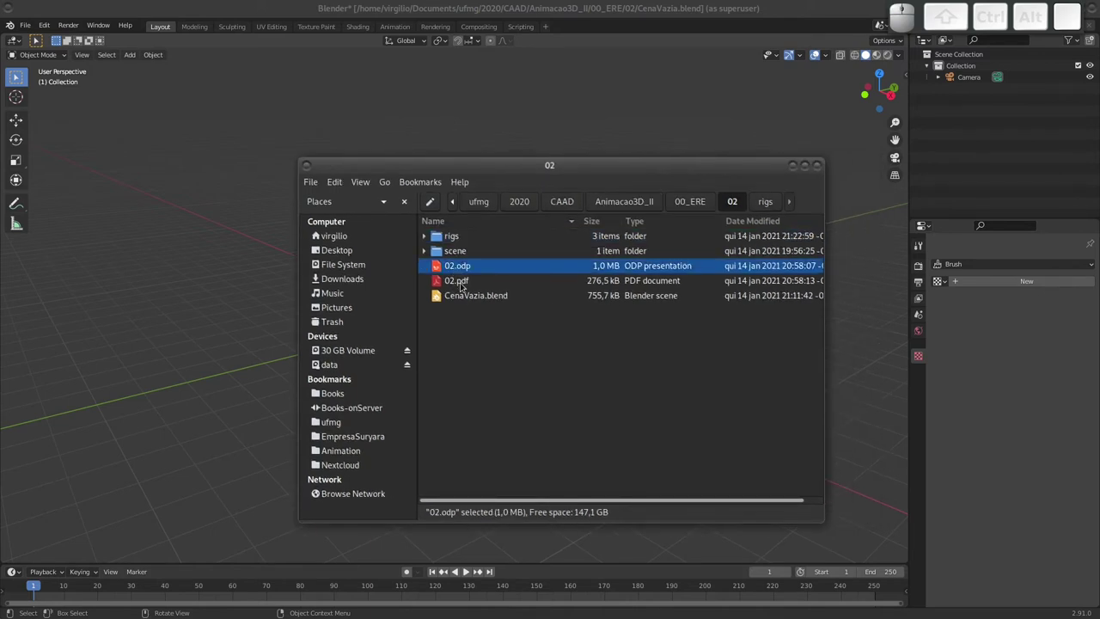
left_click(464, 293)
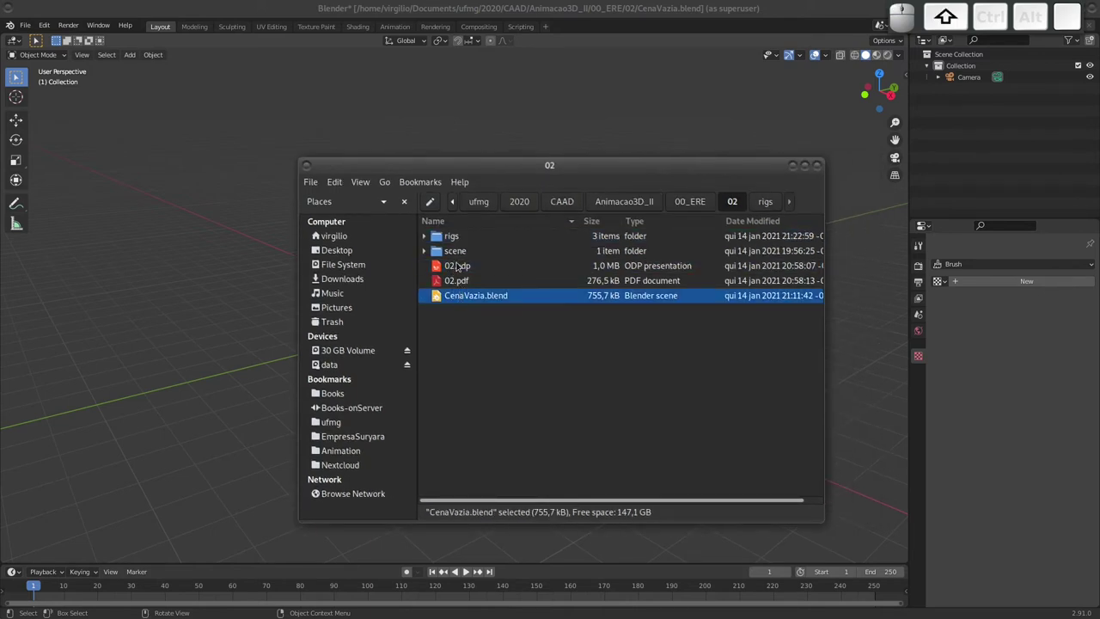
left_click(462, 268)
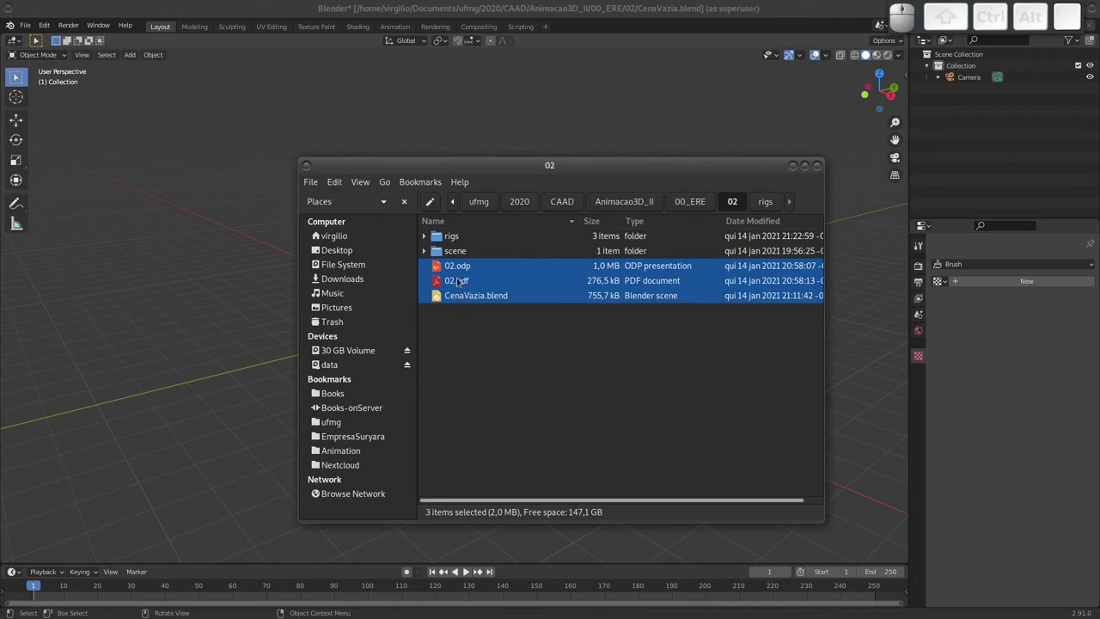
left_click(456, 266)
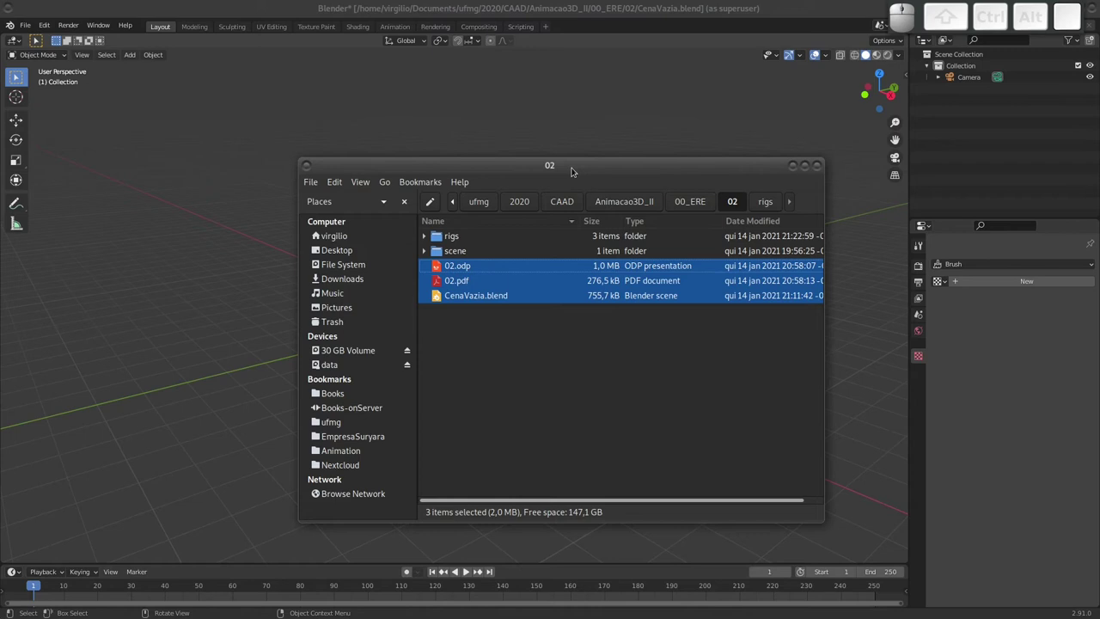
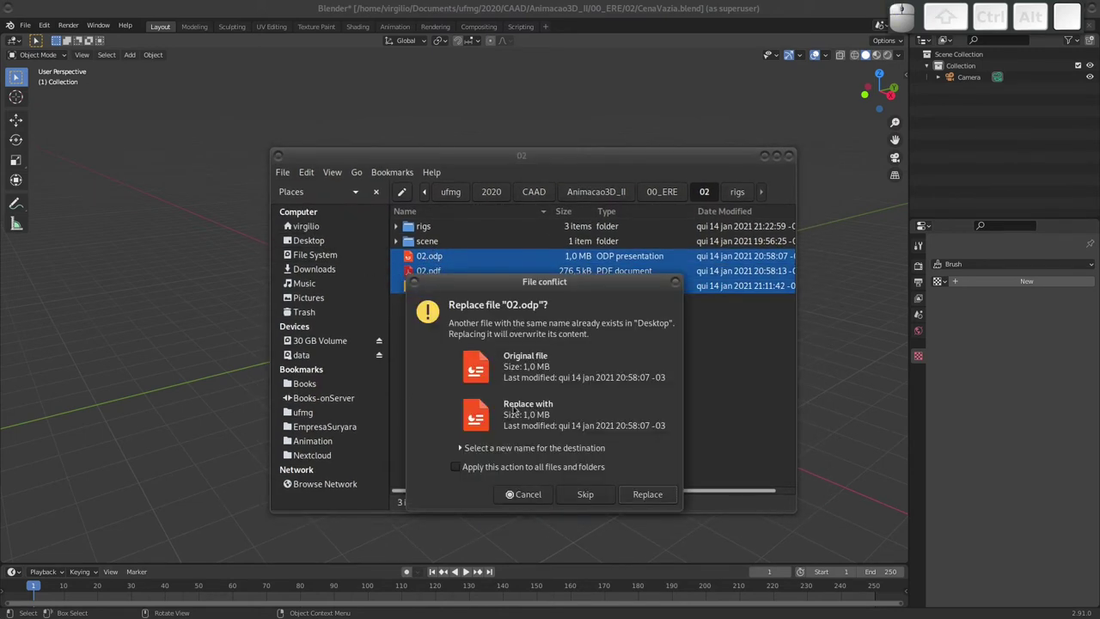
Skip the Desktop file conflicts for 02.odp and 02.pdf, leaving only rigs and scene in 02.
left_click(649, 497)
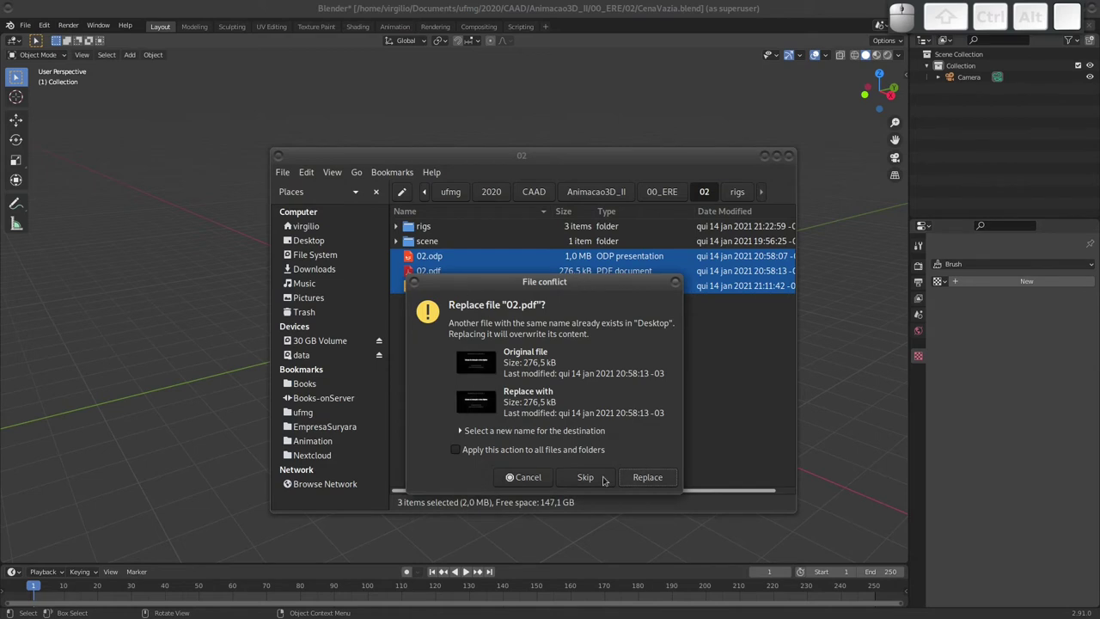
left_click(532, 448)
left_click(660, 479)
key("Delete")
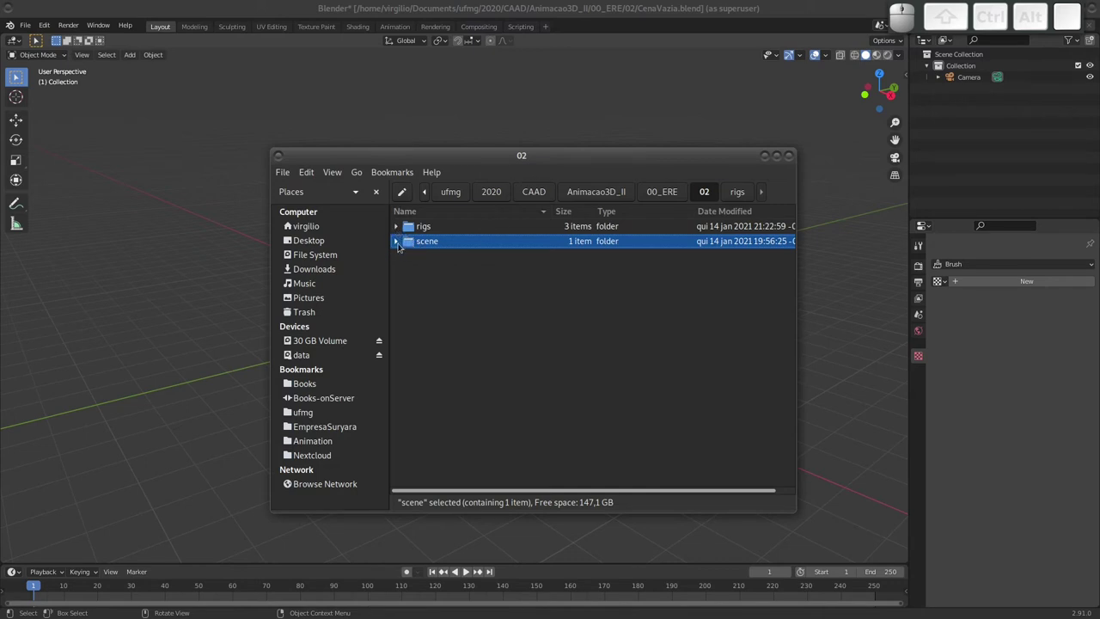
Create a new folder in 02, typing and then erasing a first name attempt 'asets'.
left_click(428, 279)
key("ctrl+shift+n")
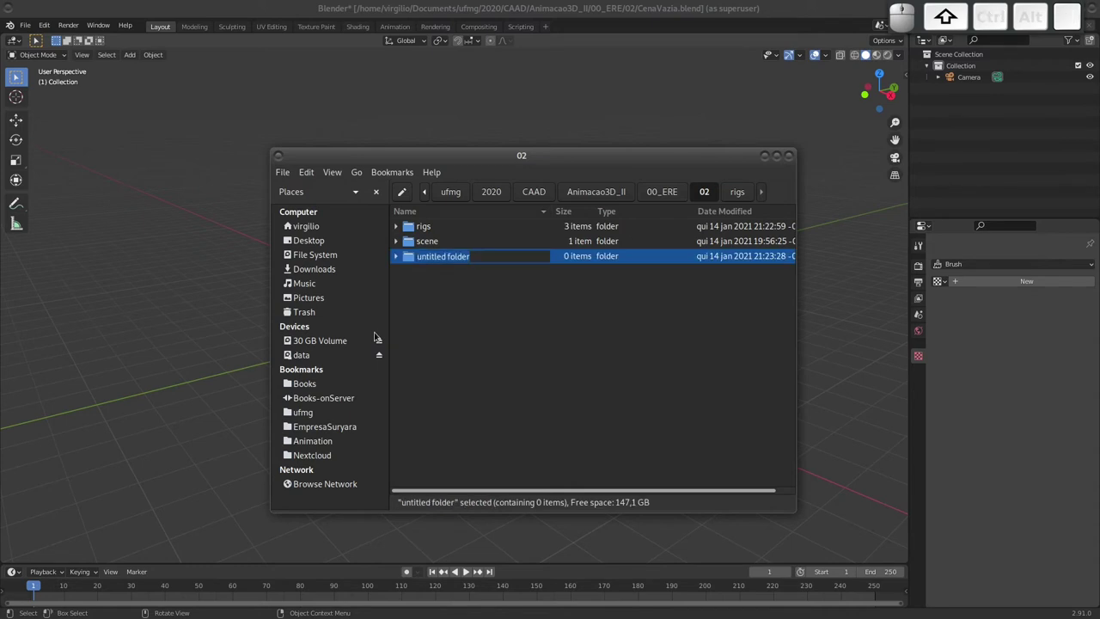
key("shift+a")
key("BackSpace")
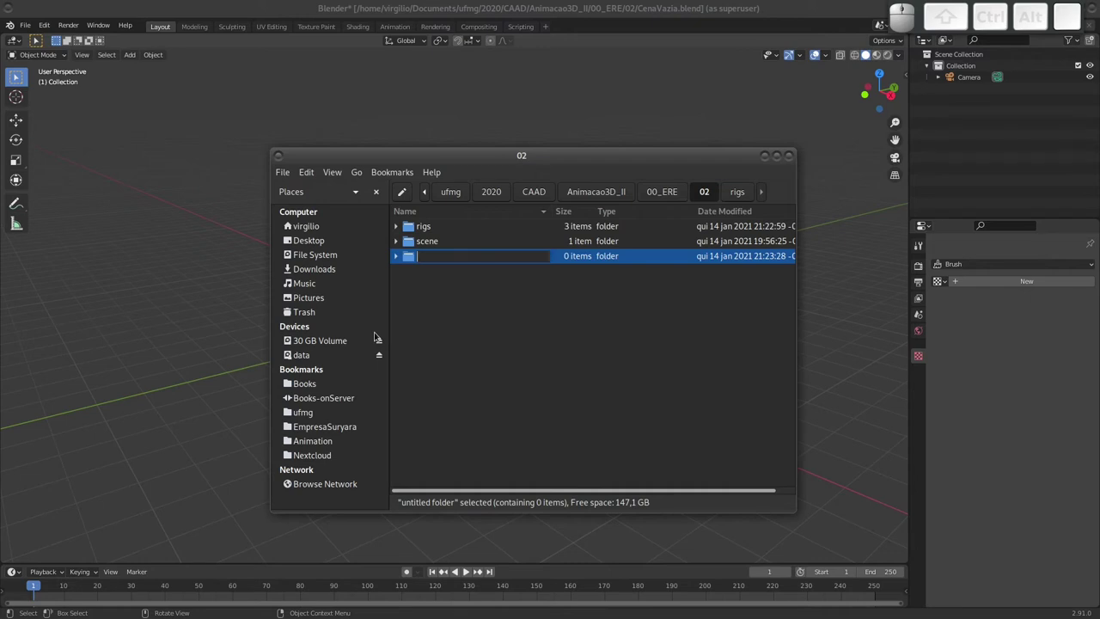
key("a")
key("s")
key("e")
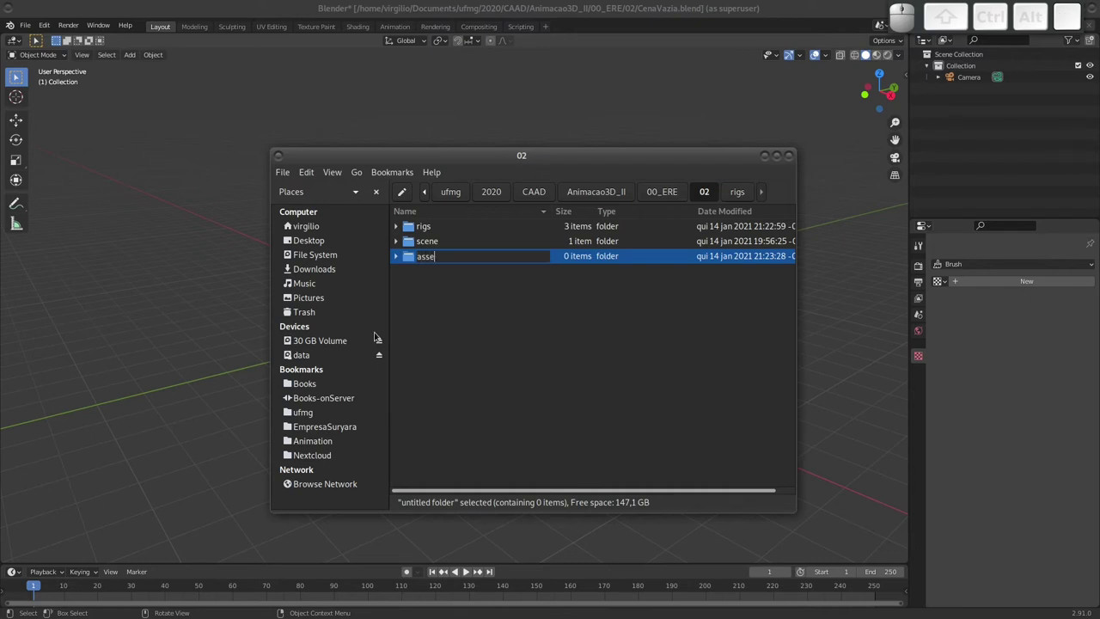
key("t")
key("s")
key("shift+Home")
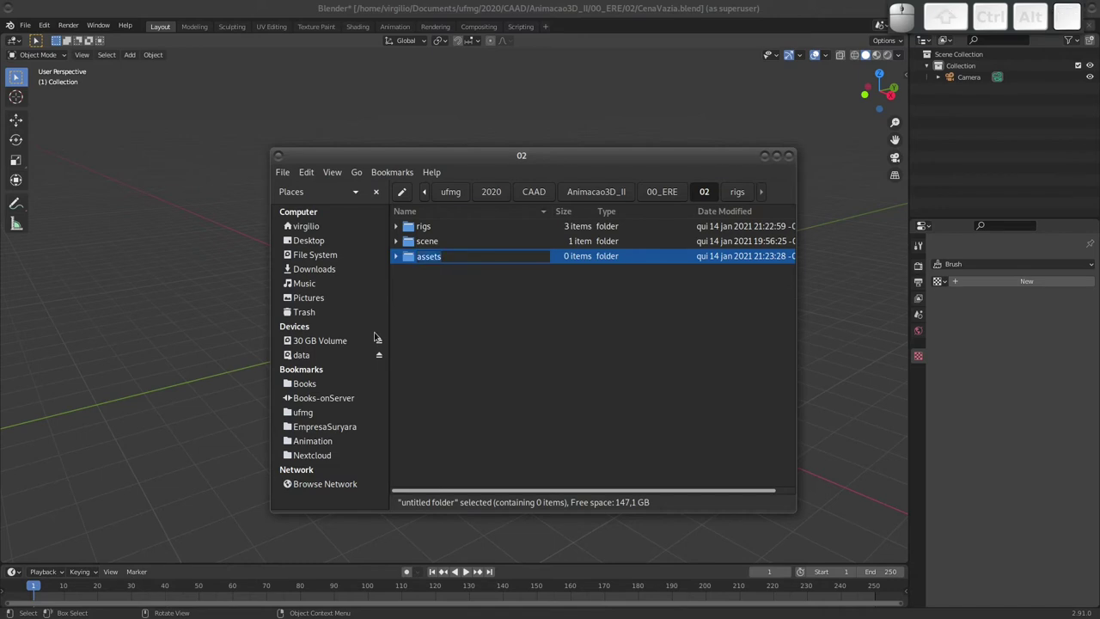
key("BackSpace")
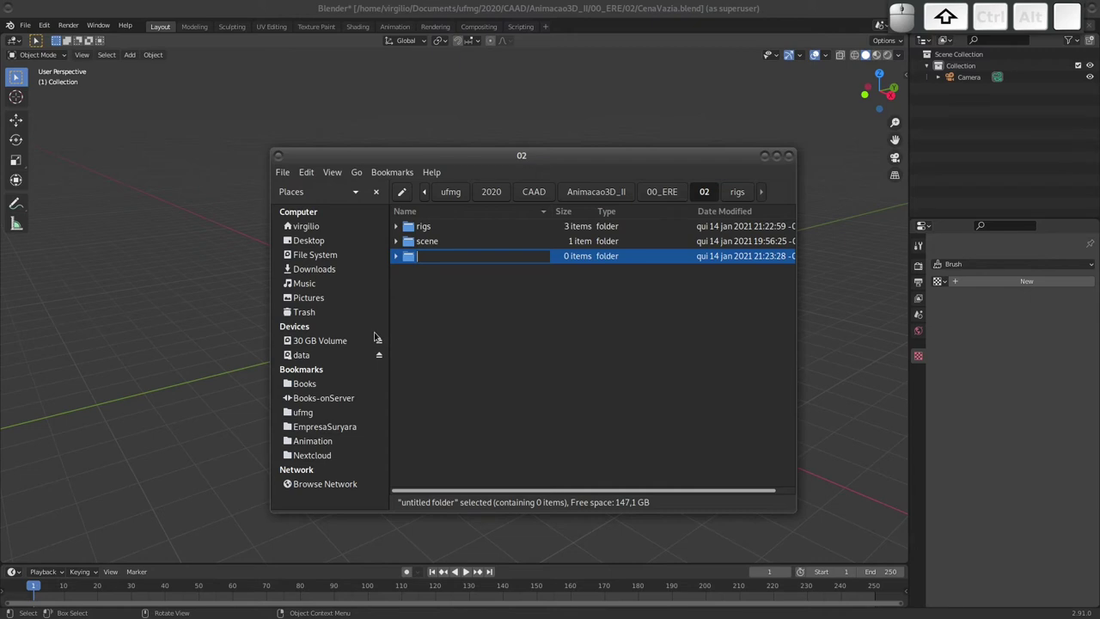
Name the new folder Personagens and confirm it.
key("shift+p")
key("e")
key("s")
key("BackSpace")
key("s")
key("o")
key("n")
key("a")
key("g")
key("e")
key("n")
key("s")
key("Return")
key("Down")
Rename the scene folder to Cenários with F2.
key("F2")
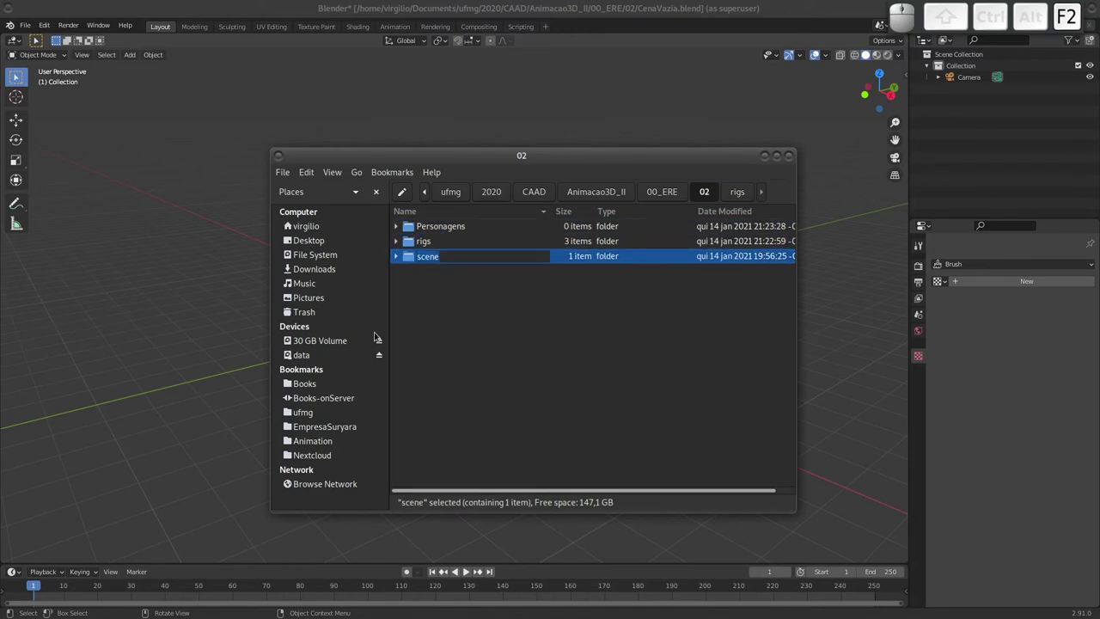
key("shift+c")
key("n")
key("a")
key("r")
key("i")
key("o")
key("s")
key("Return")
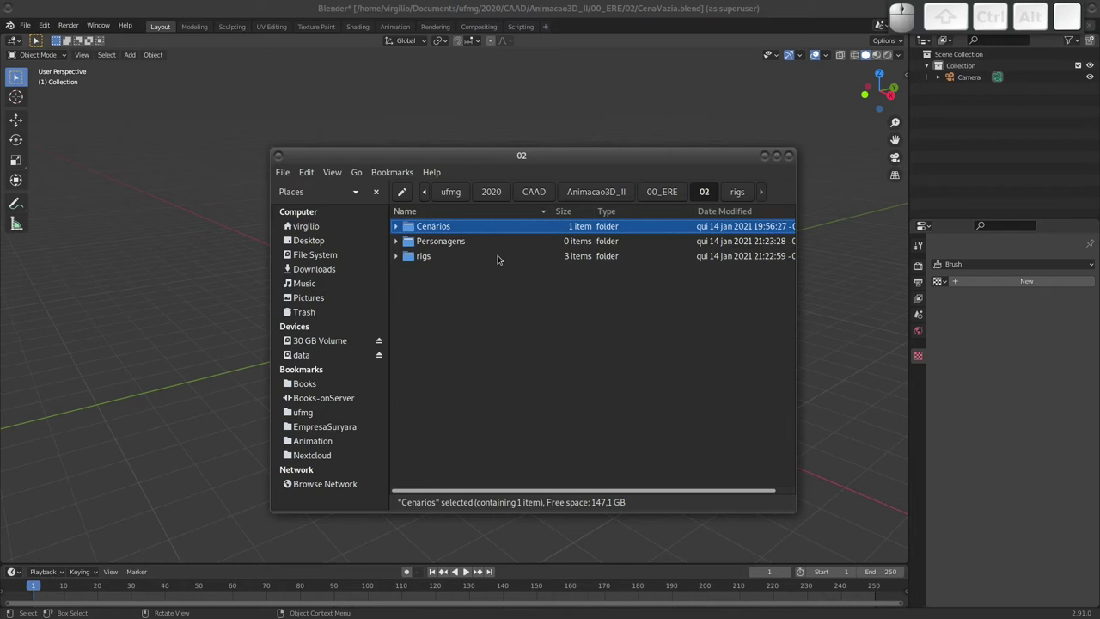
Move the rigs folder inside the Personagens folder.
left_click(414, 258)
left_click(431, 243)
left_click(411, 243)
left_click(410, 229)
left_click(684, 191)
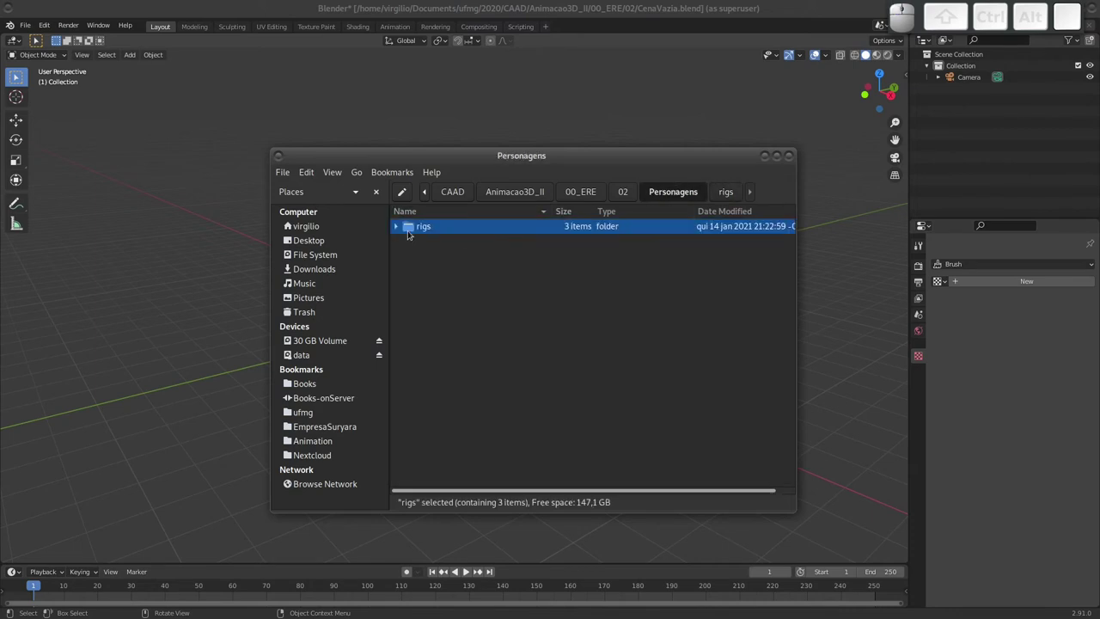
Create a new empty folder named plugins in folder 02.
left_click(402, 228)
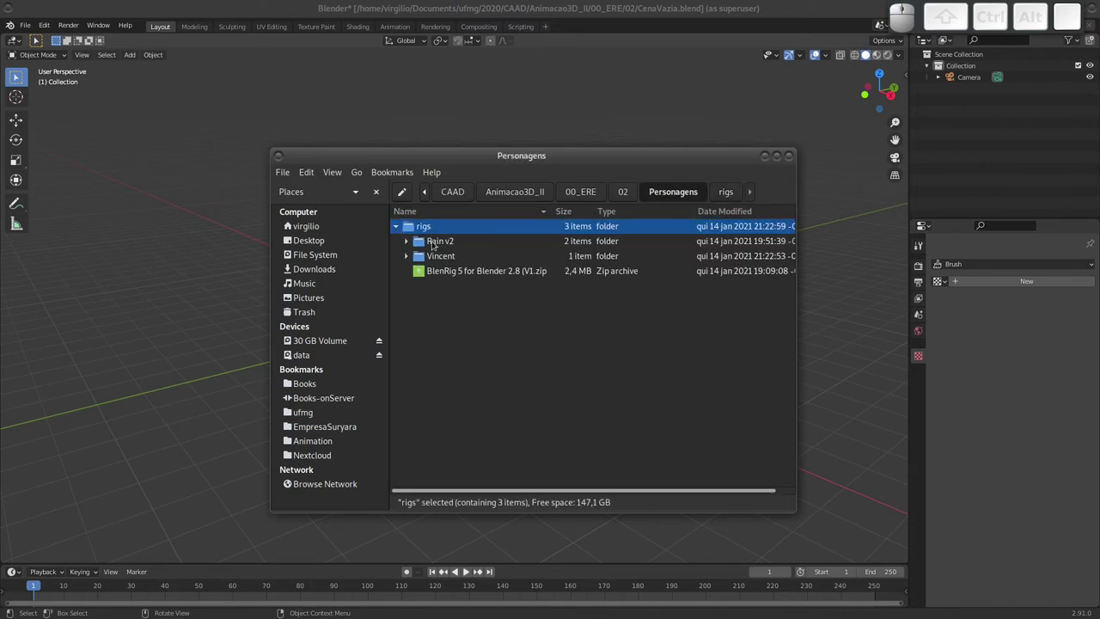
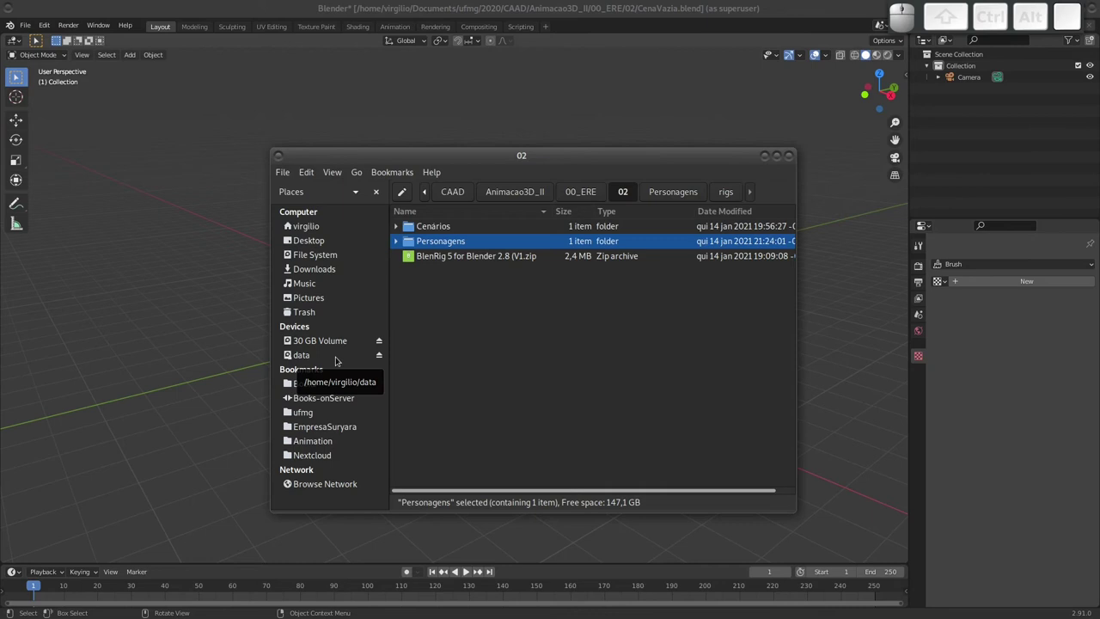
key("ctrl+shift+n")
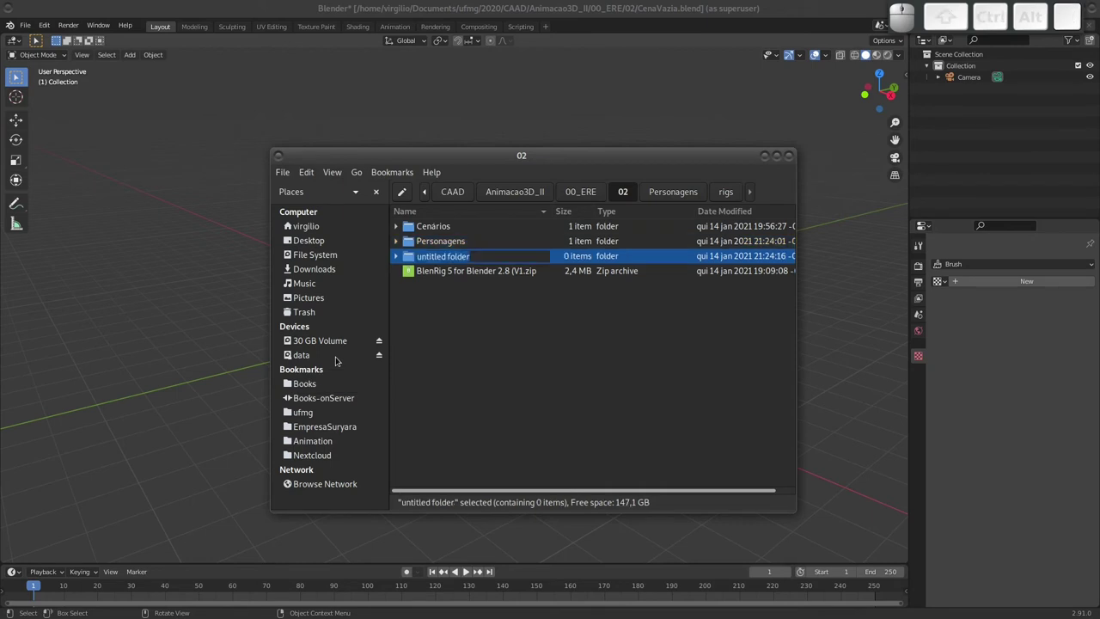
key("a")
key("BackSpace")
key("p")
key("l")
key("u")
key("g")
key("i")
key("n")
key("s")
key("Return")
Move the BlenRig 5 zip into plugins and rename Cenários to Cenarios.
left_click(412, 268)
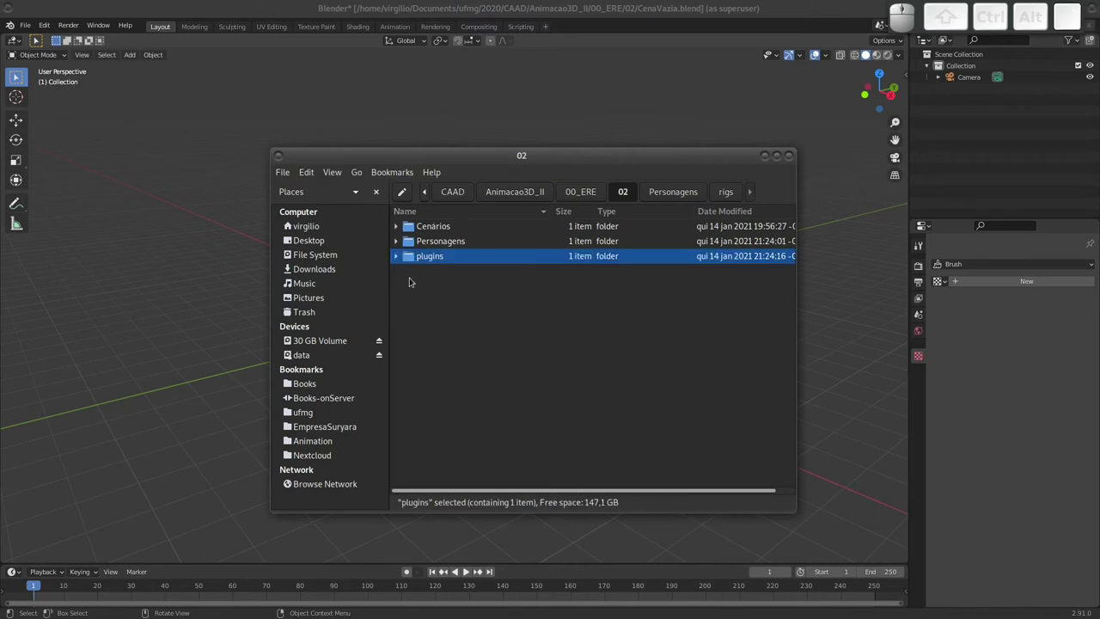
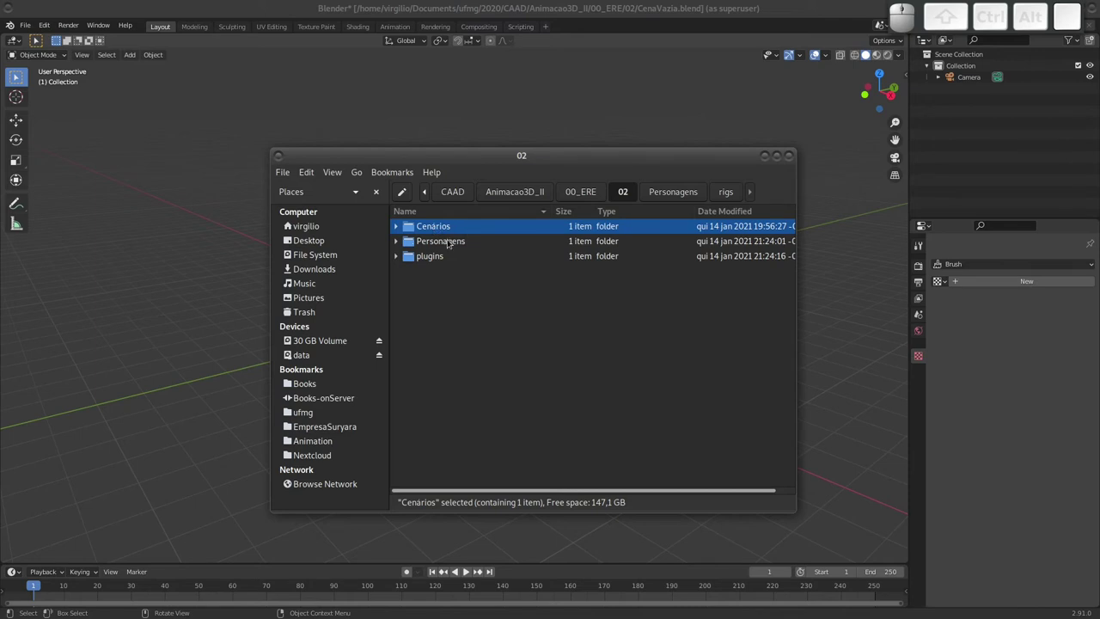
key("F2")
key("Right")
key("Left")
key("a")
key("Return")
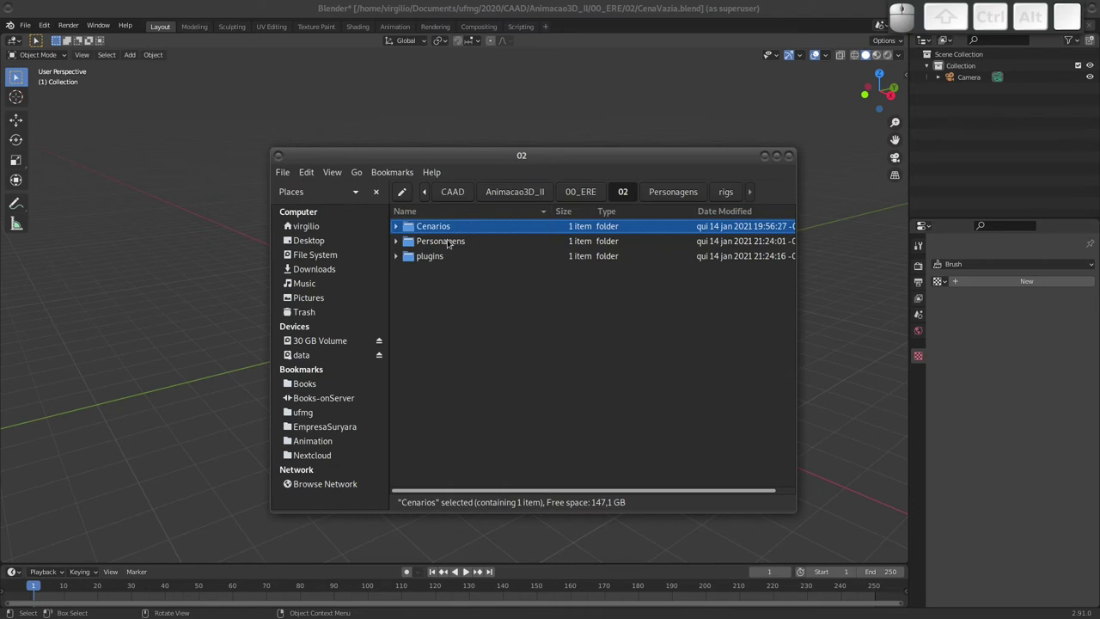
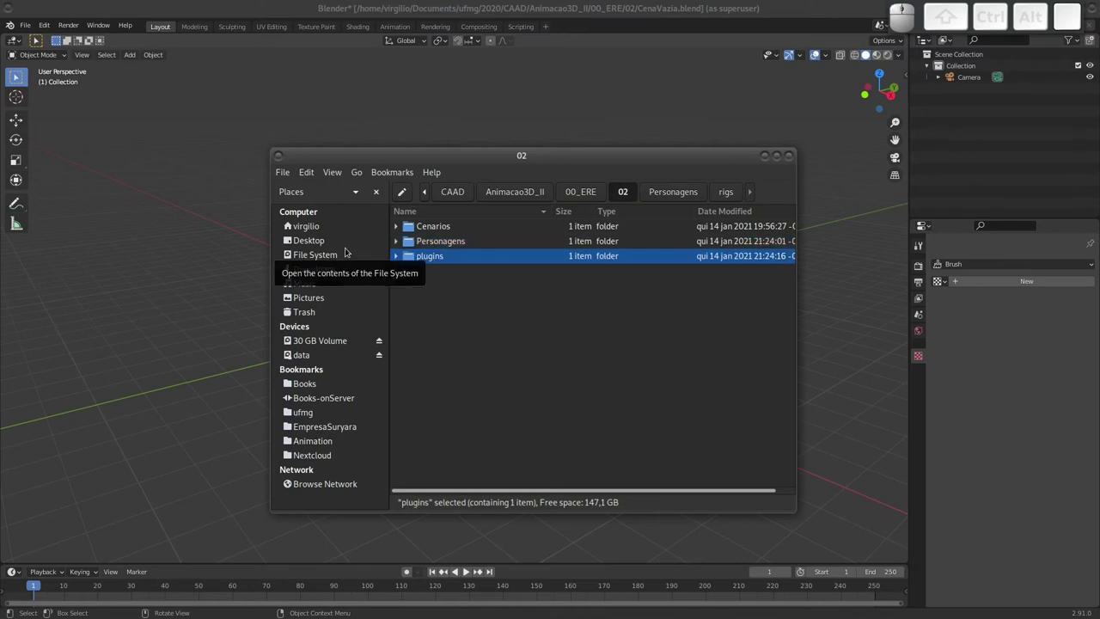
Rename the plugins folder to Plugins with a capital P.
key("F2")
key("shift+p")
key("shift+l")
key("shift+u")
key("shift+n")
key("shift+s")
key("BackSpace")
key("shift+g")
key("shift+i")
key("shift+n")
key("shift+s")
key("shift+Return")
key("Up")
key("Return")
key("Down")
key("alt+Left")
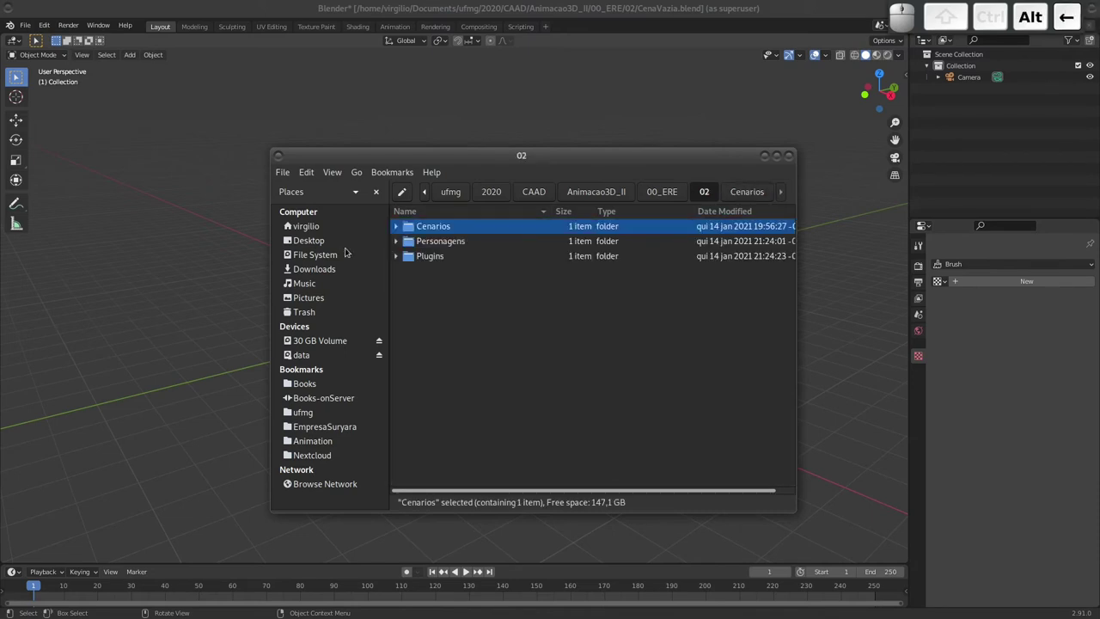
Browse into Personagens > rigs and open the Rain v2 folder to check its contents.
key("Down")
key("Return")
key("Down")
key("Return")
key("Down")
key("F2")
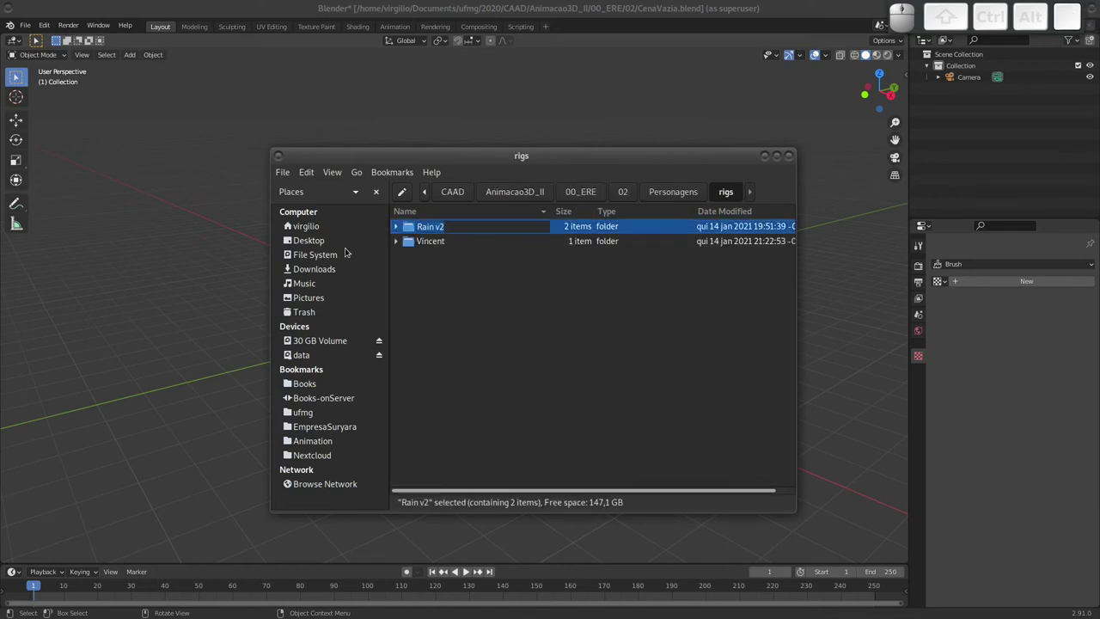
key("Right")
key("Left")
key("BackSpace")
key("-")
key("Return")
key("Return")
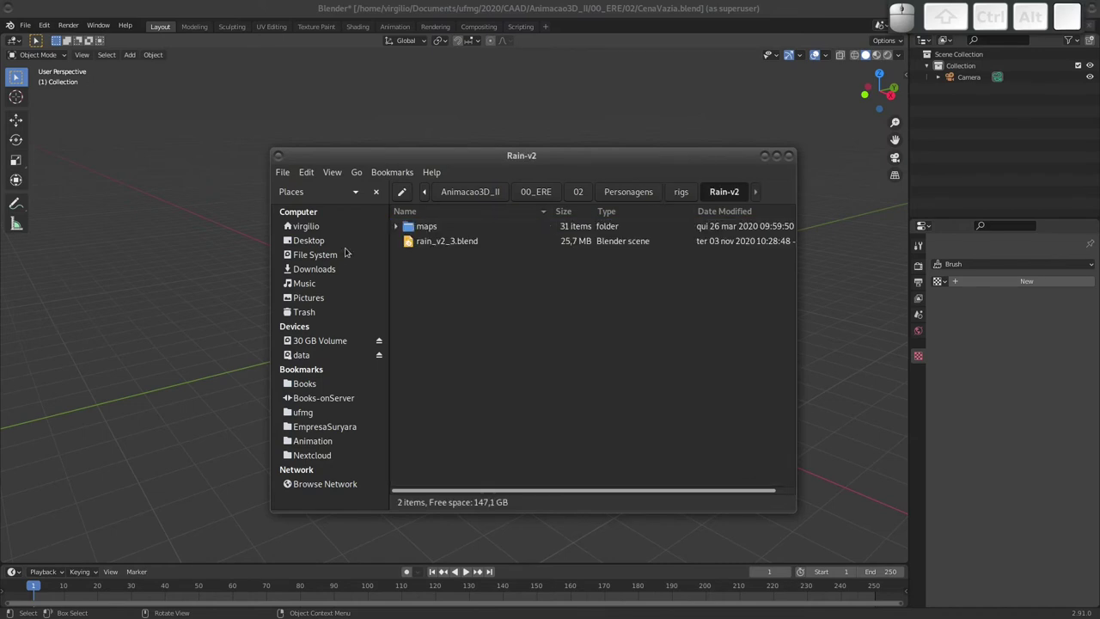
Navigate back up to folder 02.
key("alt+Left")
key("alt+Down")
key("alt+Return")
key("alt+Left")
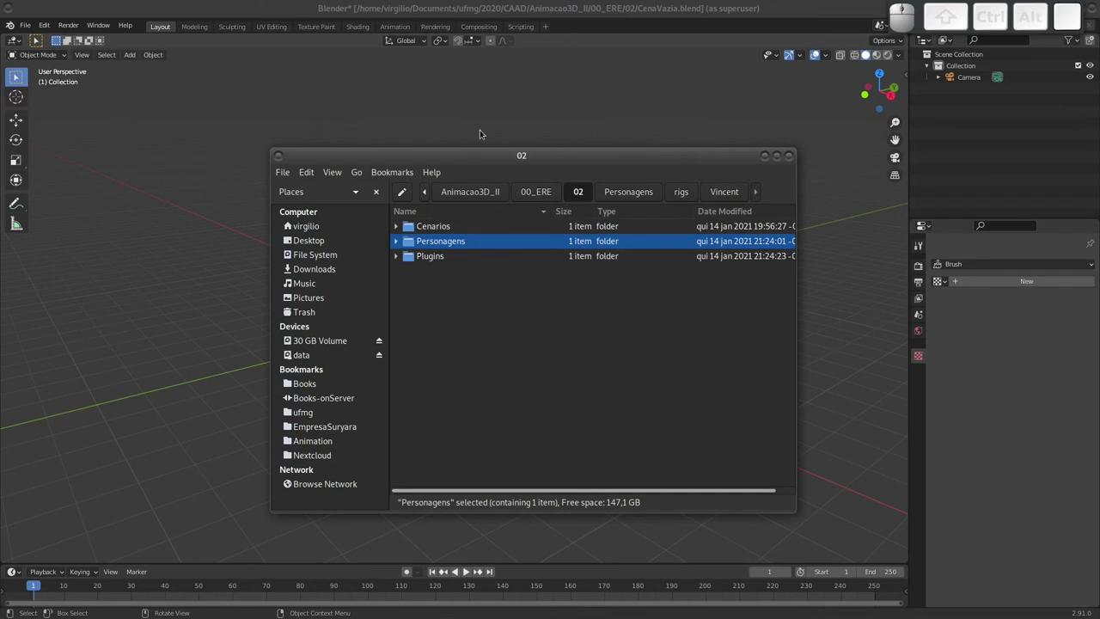
left_click(430, 228)
left_click(436, 242)
left_click(431, 257)
Create a new empty folder named Cenas in folder 02.
key("ctrl+shift+n")
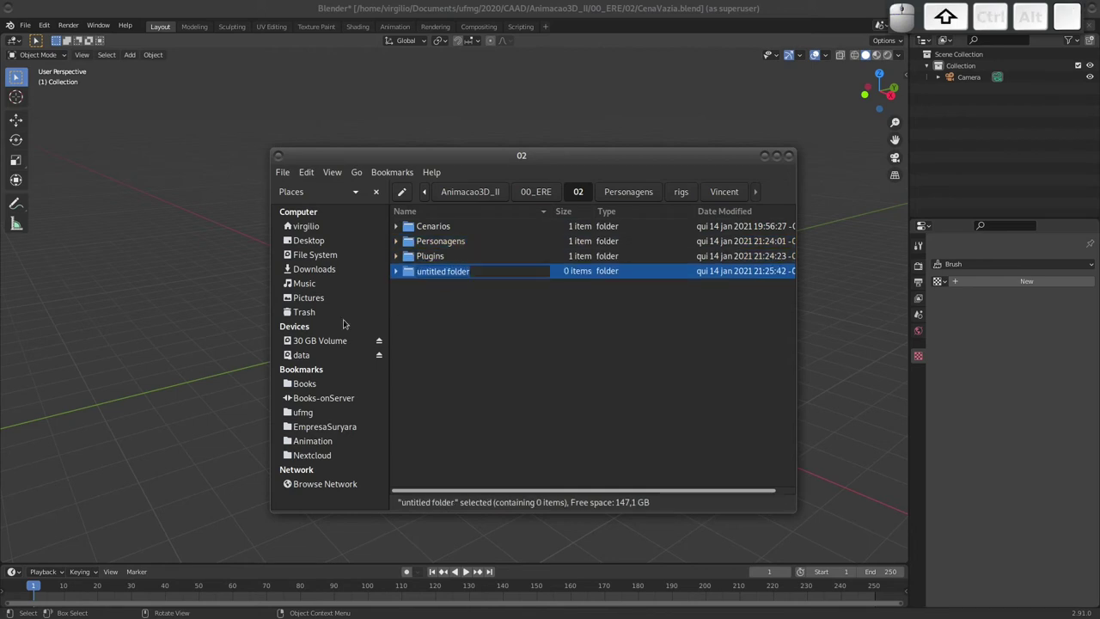
key("shift+s")
key("BackSpace")
key("shift+c")
key("shift+e")
key("shift+n")
key("shift+s")
key("Return")
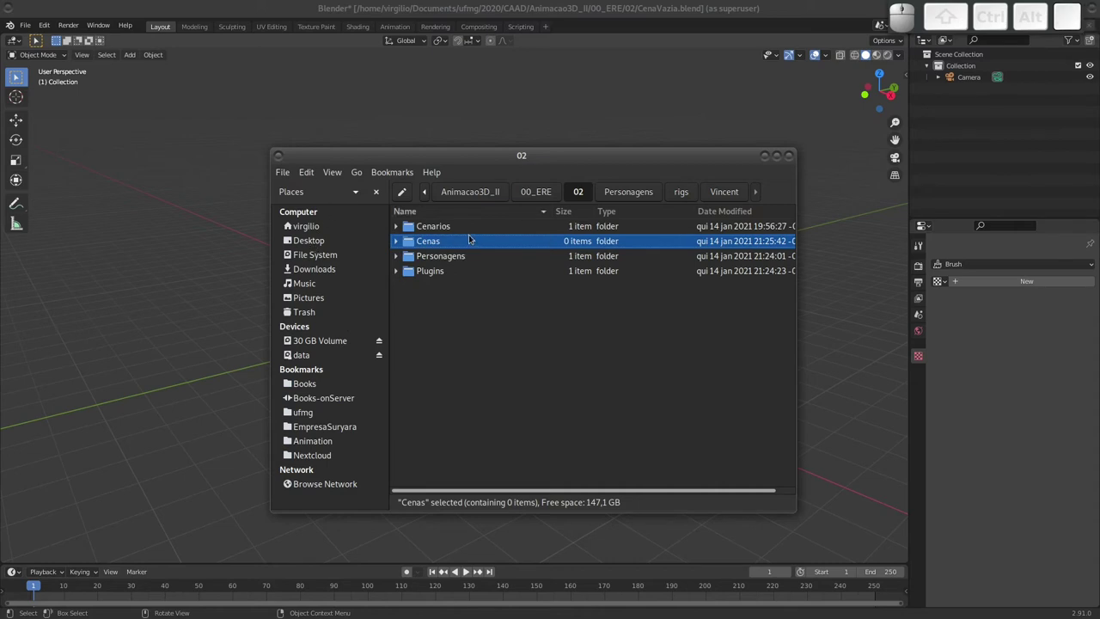
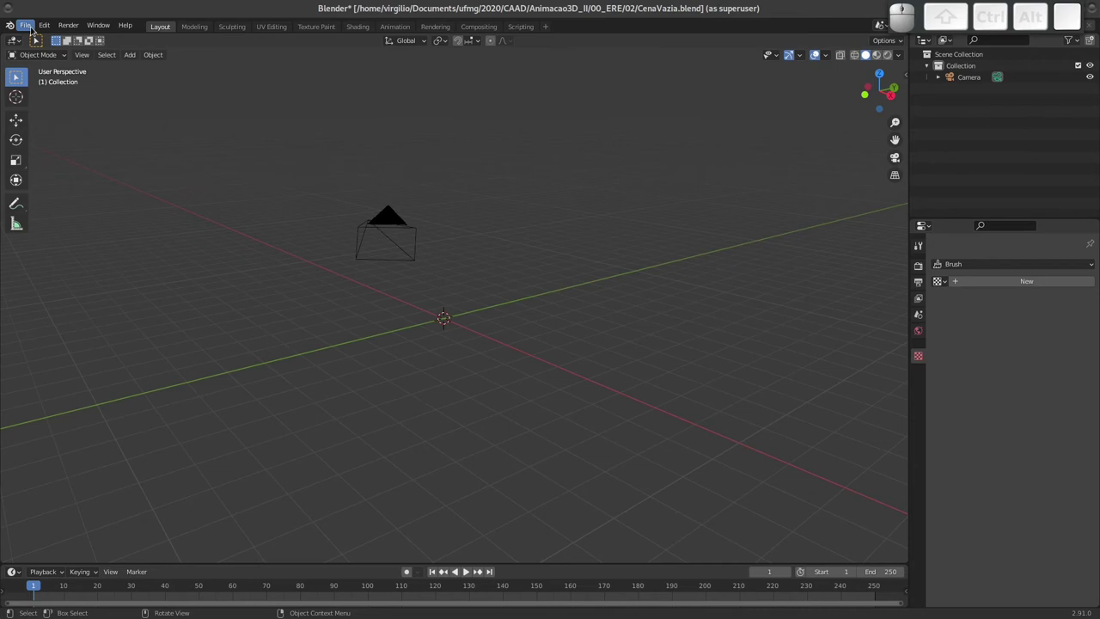
Save the camera-only scene as CenaVazia.blend in folder 02 via File > Save.
left_click(31, 25)
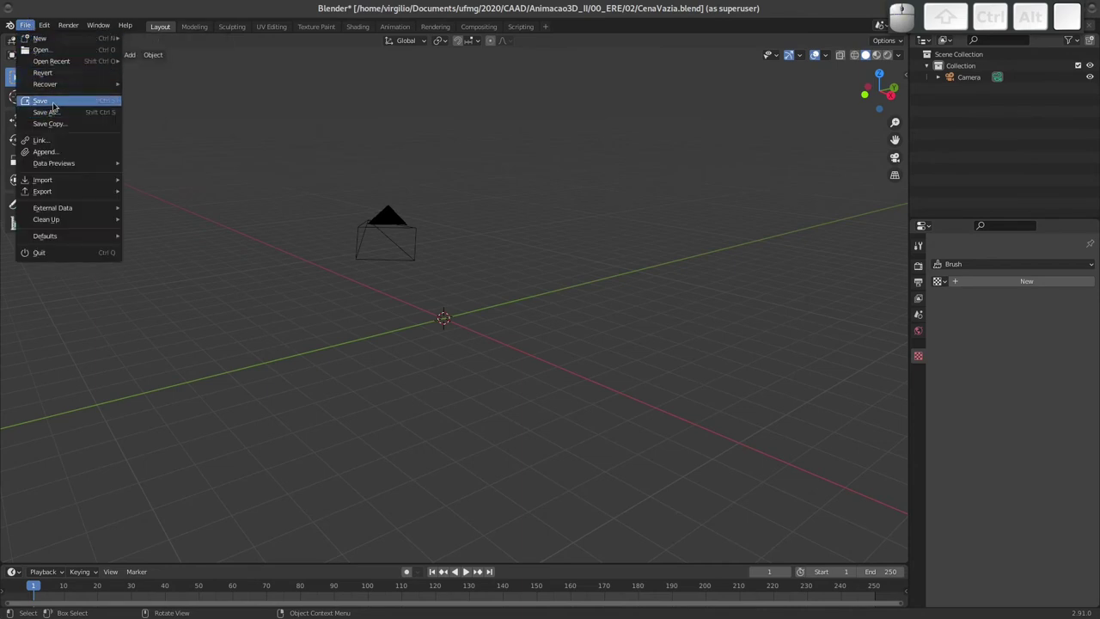
left_click(56, 102)
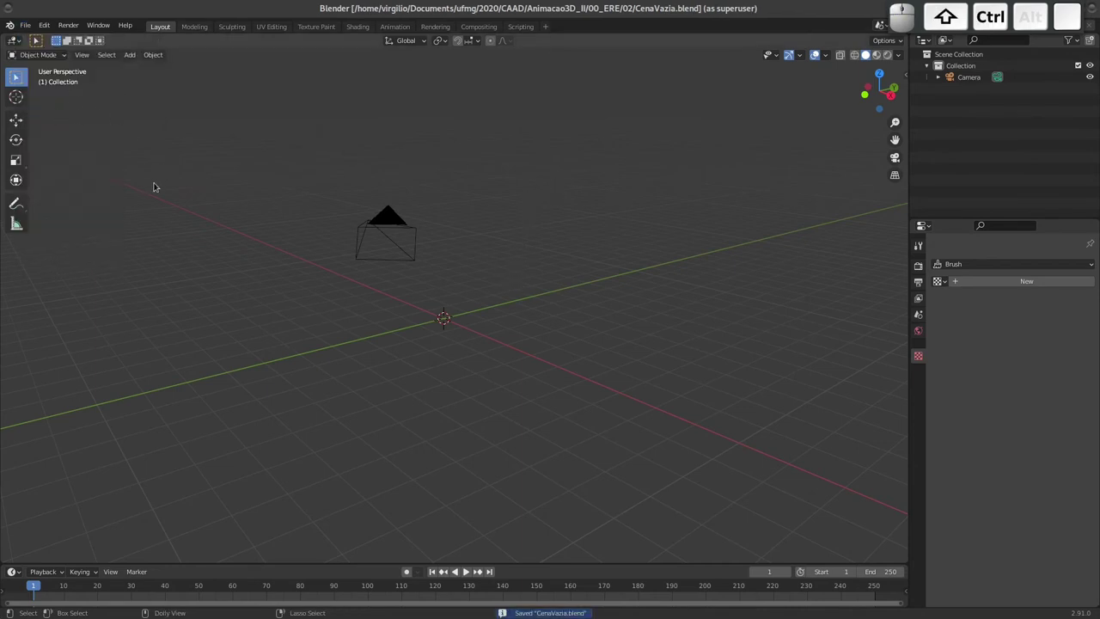
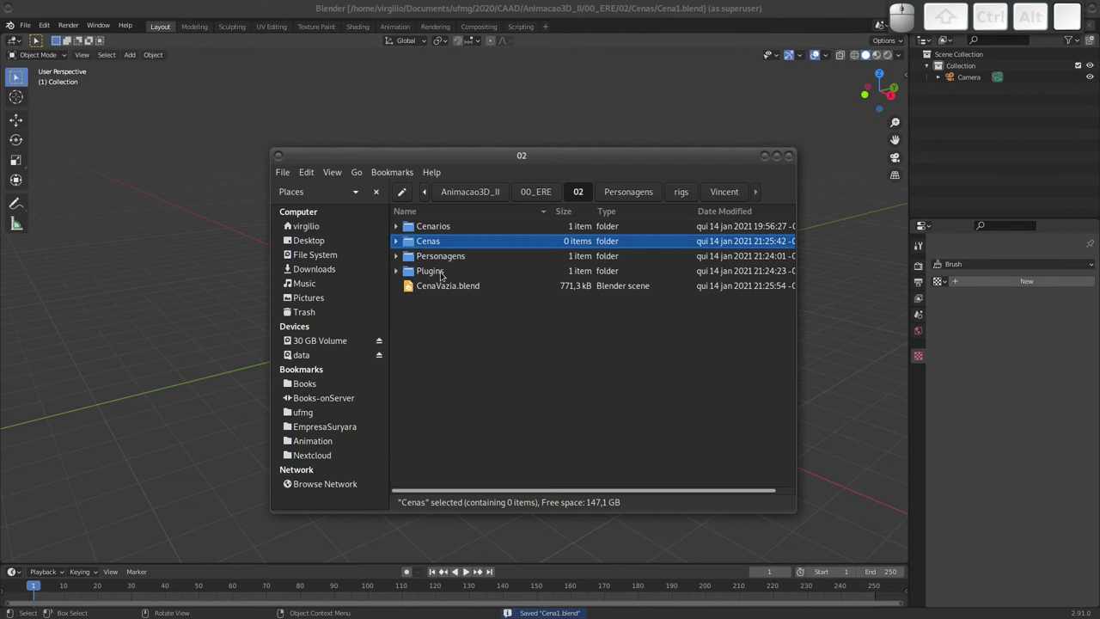
Look inside the Cenas folder and check the saved Cena1.blend scene file.
left_click(450, 287)
key("Delete")
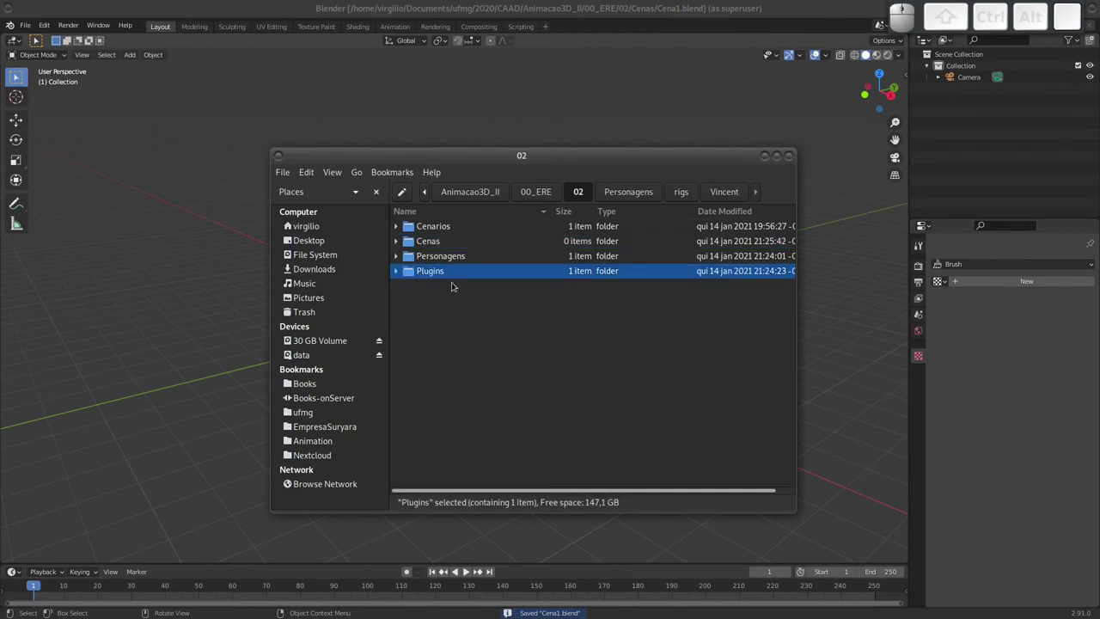
left_click(416, 240)
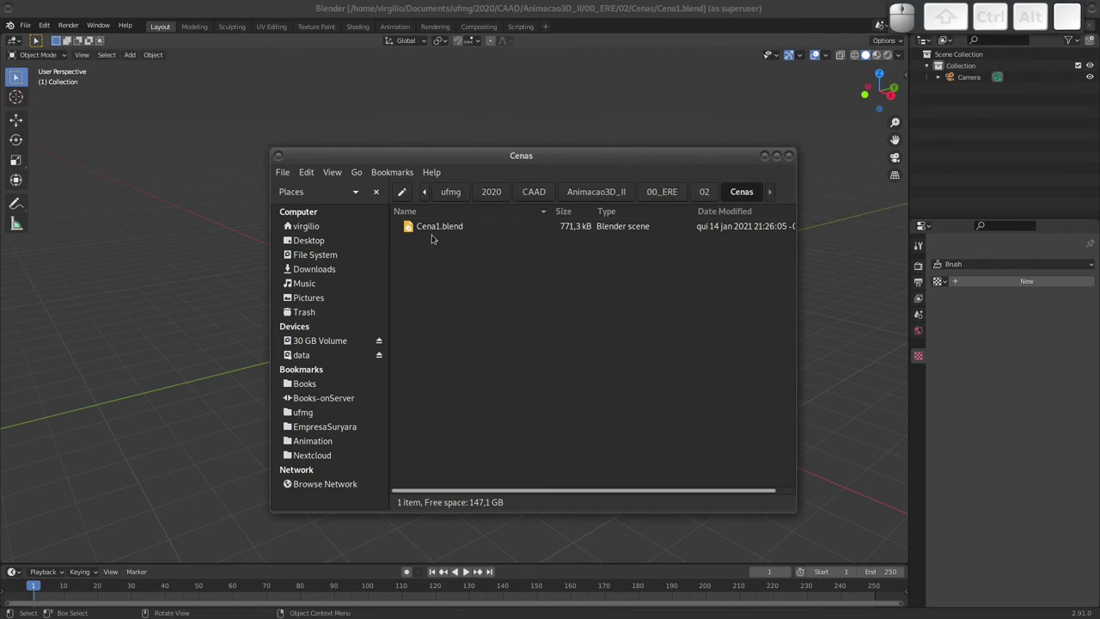
left_click(704, 192)
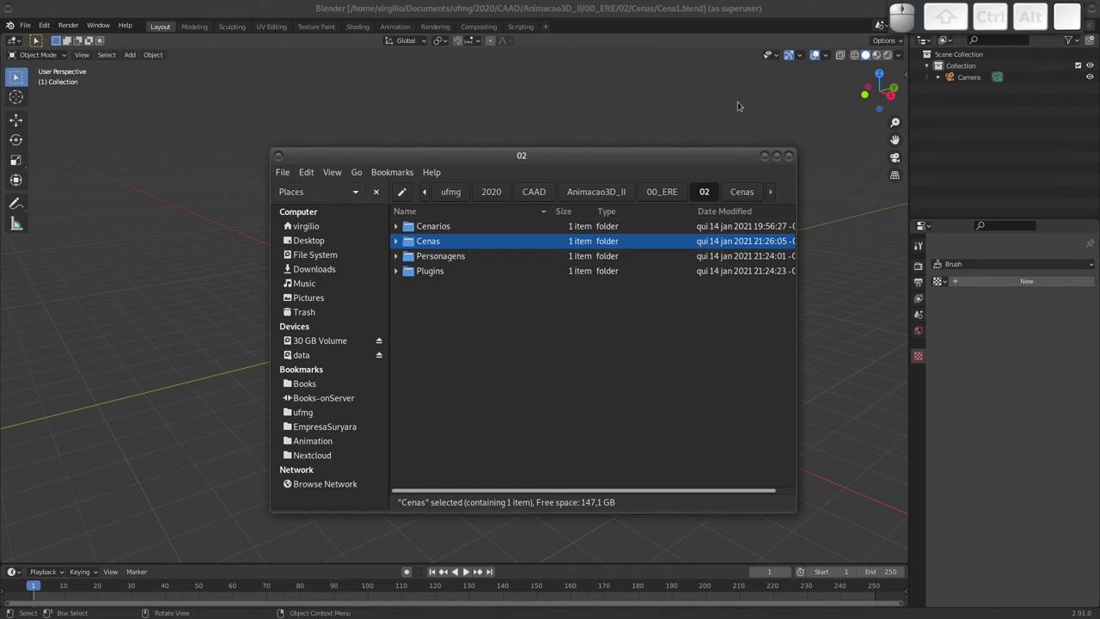
left_click(411, 242)
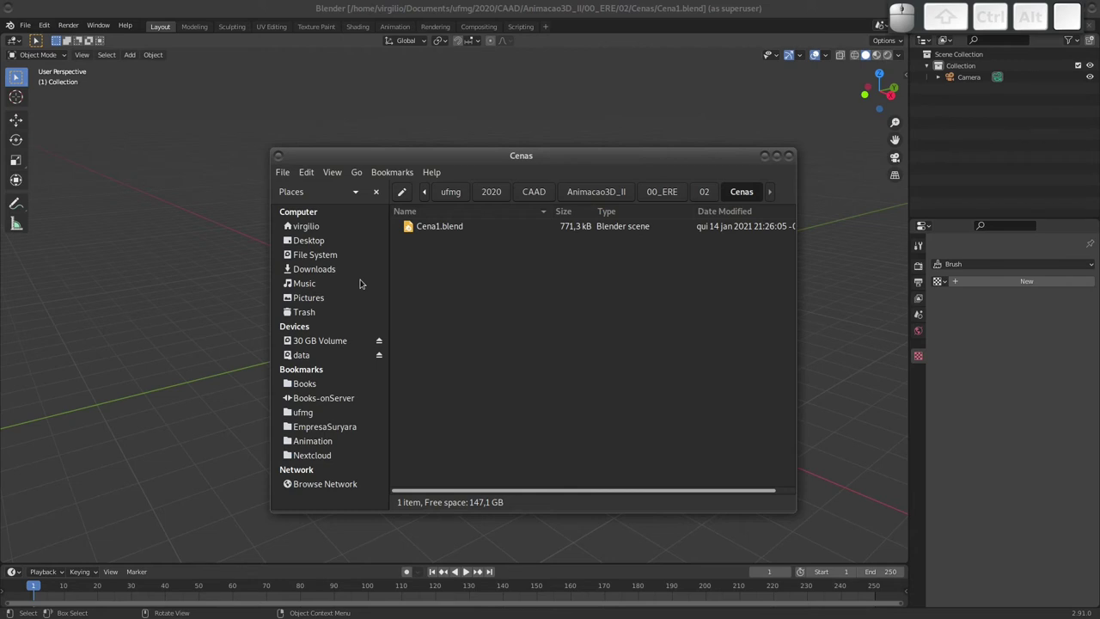
left_click(428, 226)
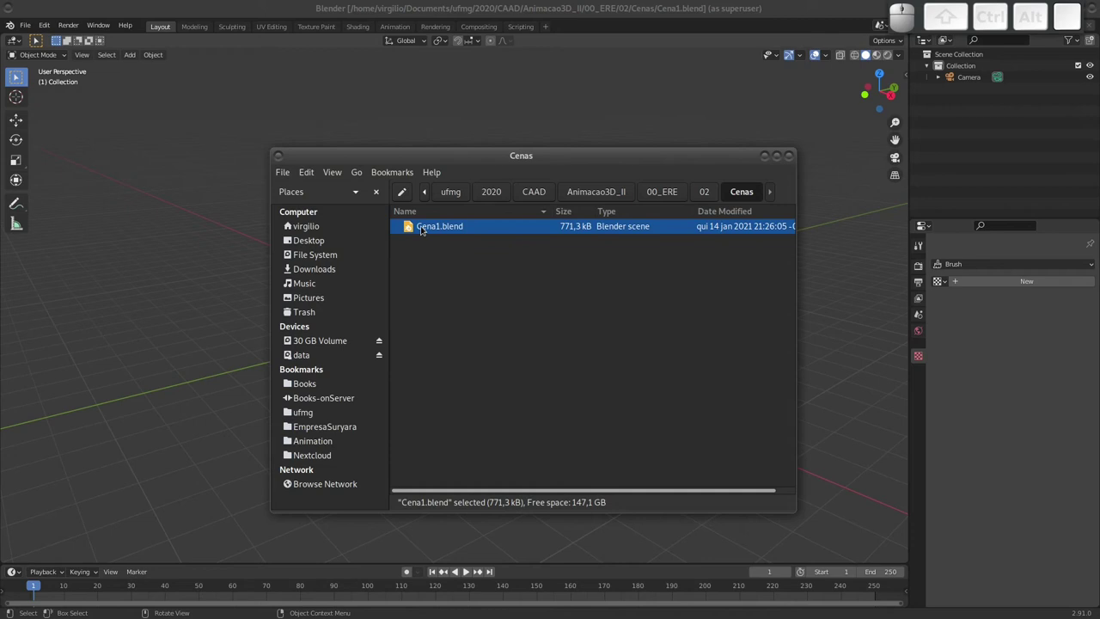
Return to Blender and bring up the File menu's options for linking external data.
left_click(606, 24)
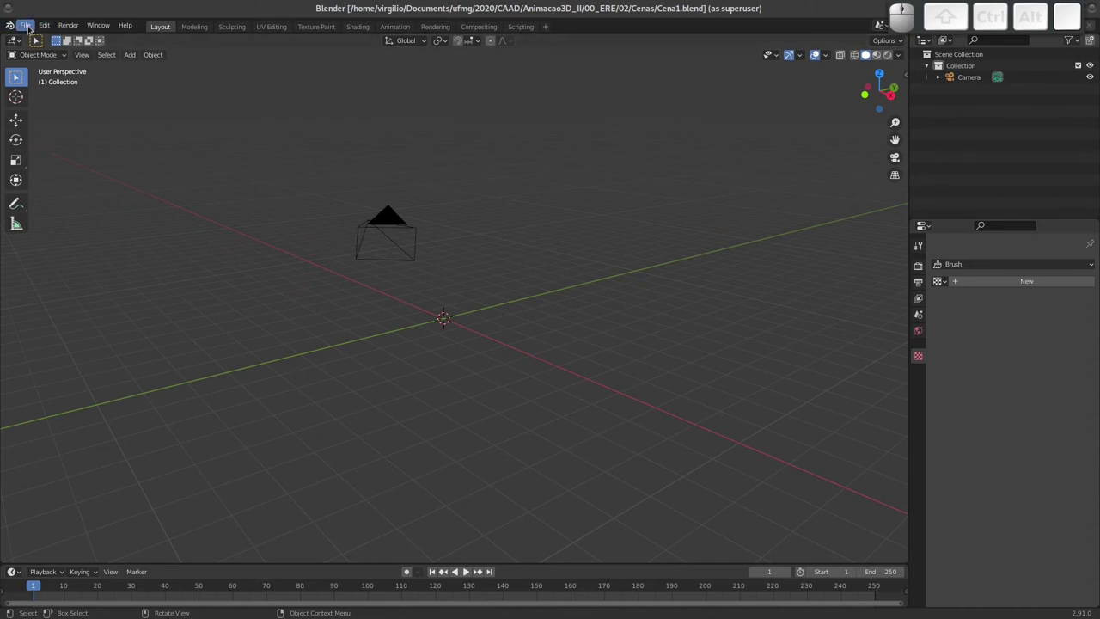
left_click(29, 25)
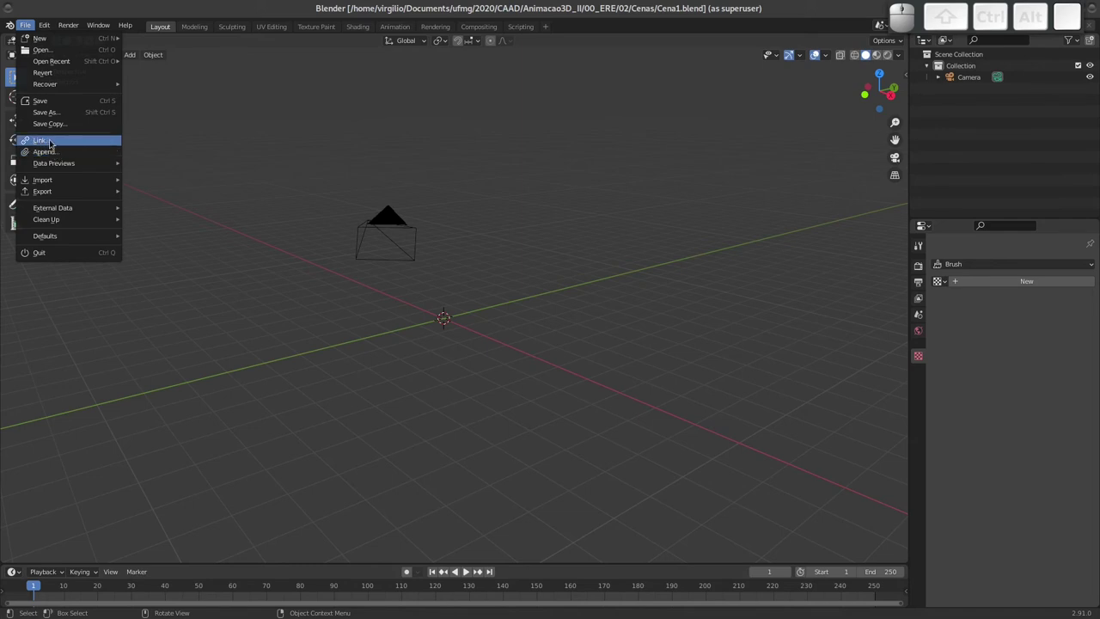
Start File > Link, then Alt+Tab over to the file manager showing Cenas.
left_click(46, 141)
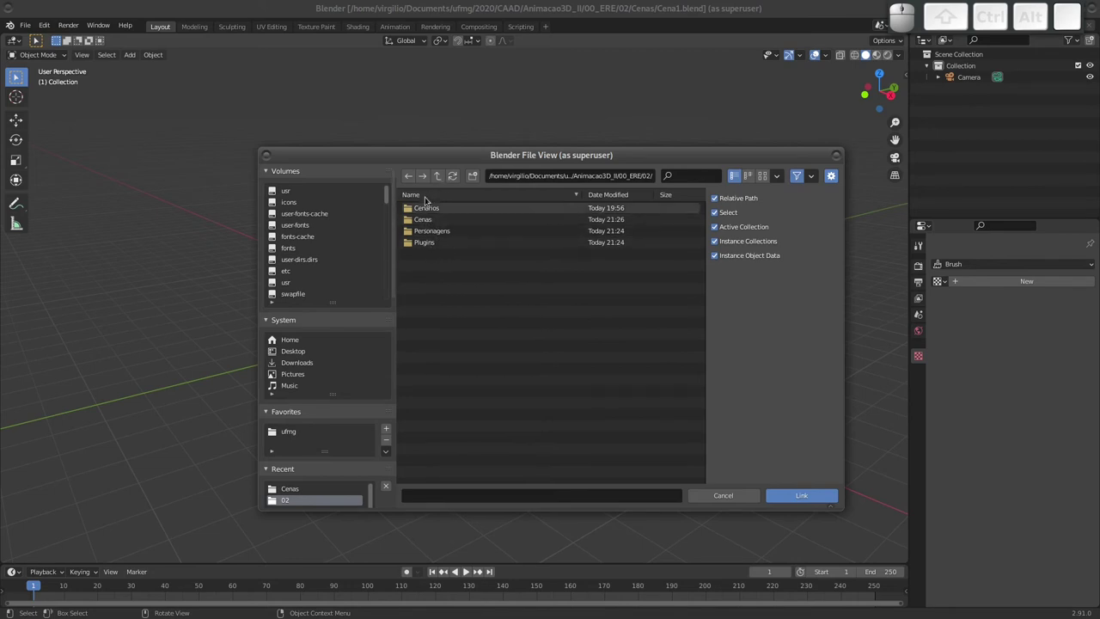
key("alt+Tab")
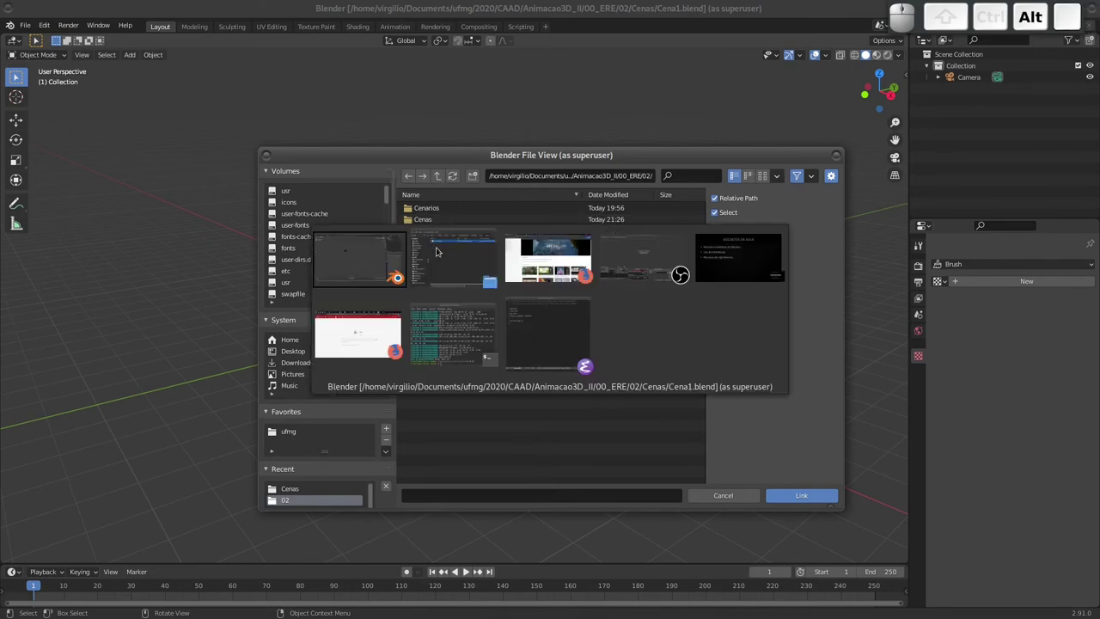
key("alt+Tab")
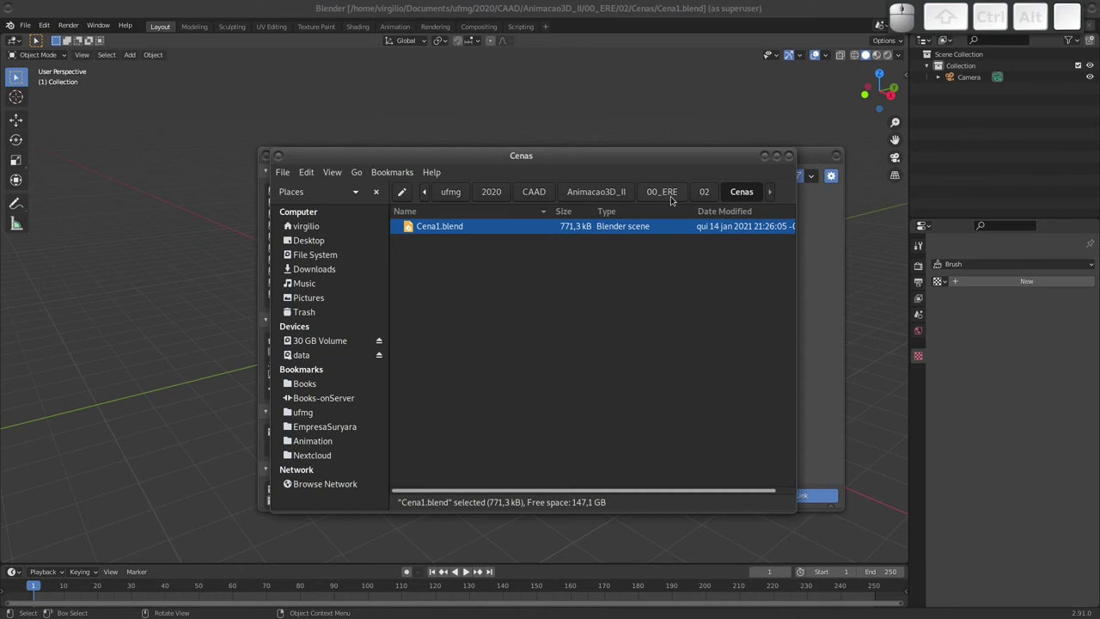
Go back up to folder 02 and clear the Cenas selection.
left_click(713, 191)
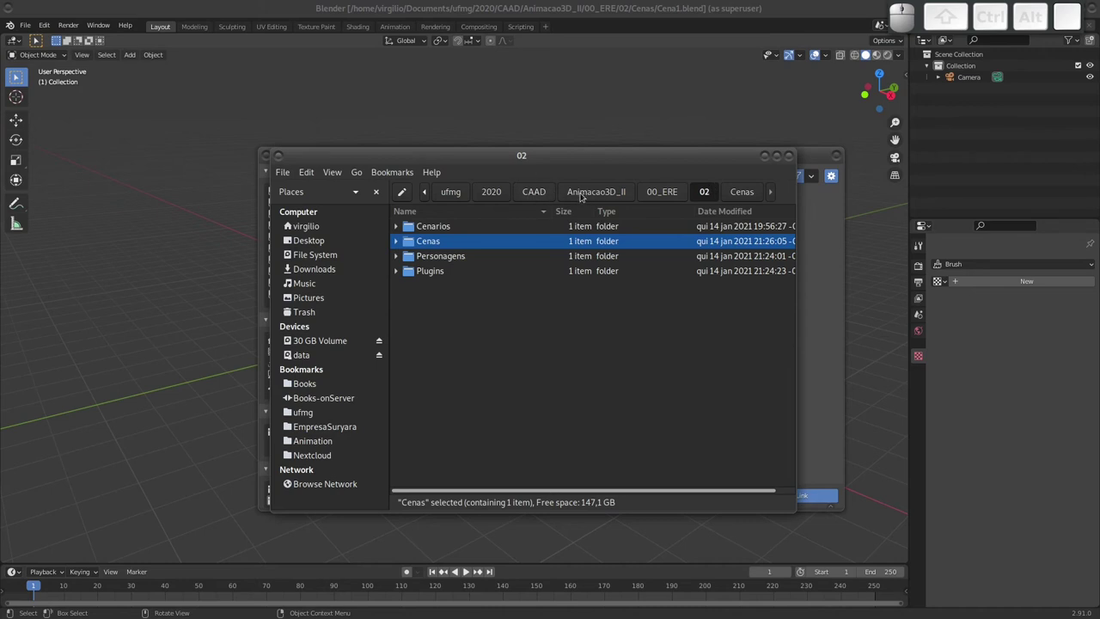
left_click(443, 290)
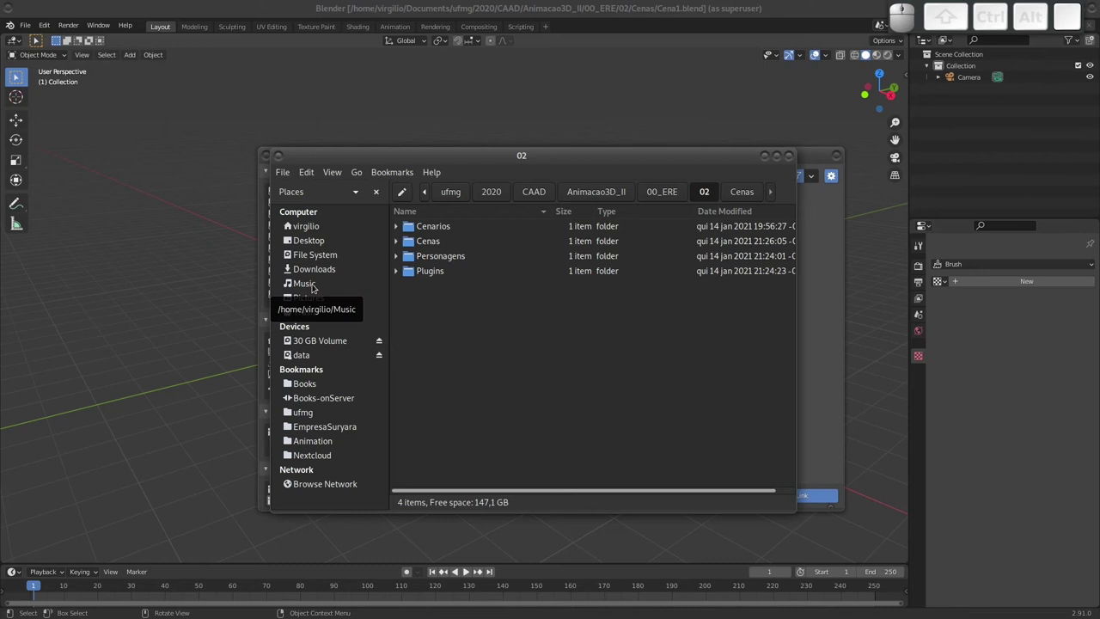
key("ctrl+shift+t")
left_click(453, 305)
Create a new empty folder named Texturas, then return to Blender's link browser.
key("ctrl+shift+n")
key("shift+t")
key("shift+e")
key("shift+x")
key("shift+t")
key("shift+u")
key("shift+r")
key("a")
key("s")
key("Return")
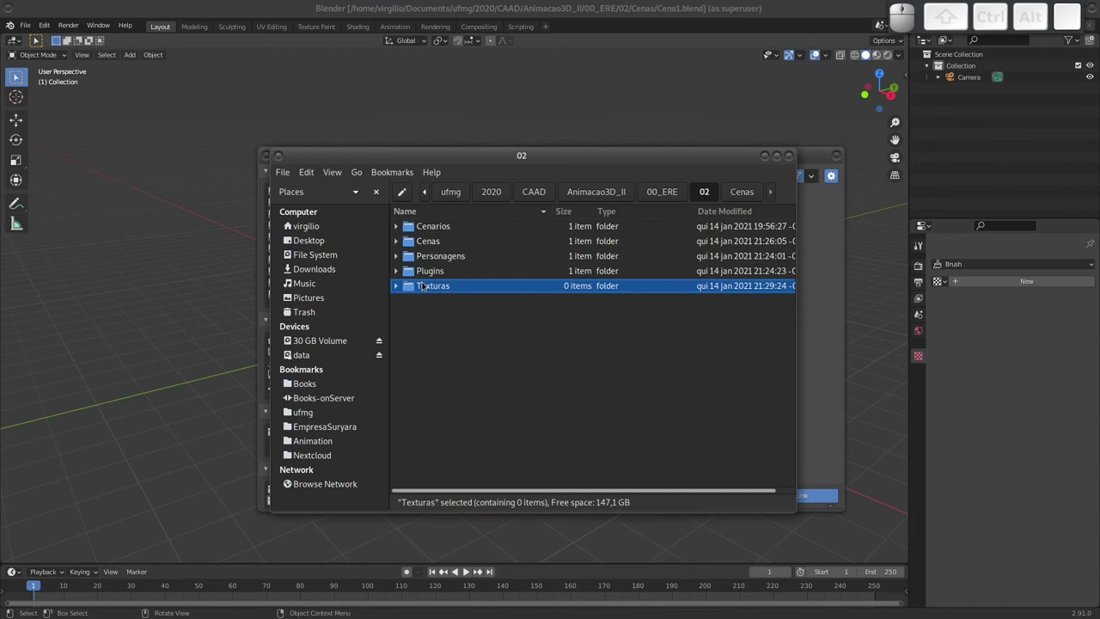
left_click(832, 229)
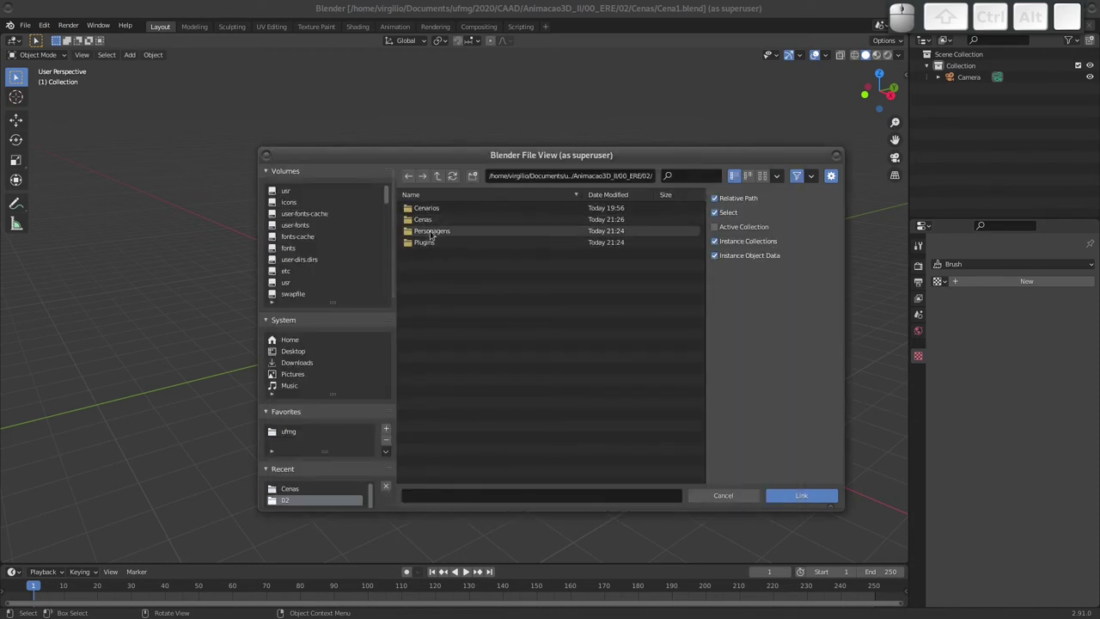
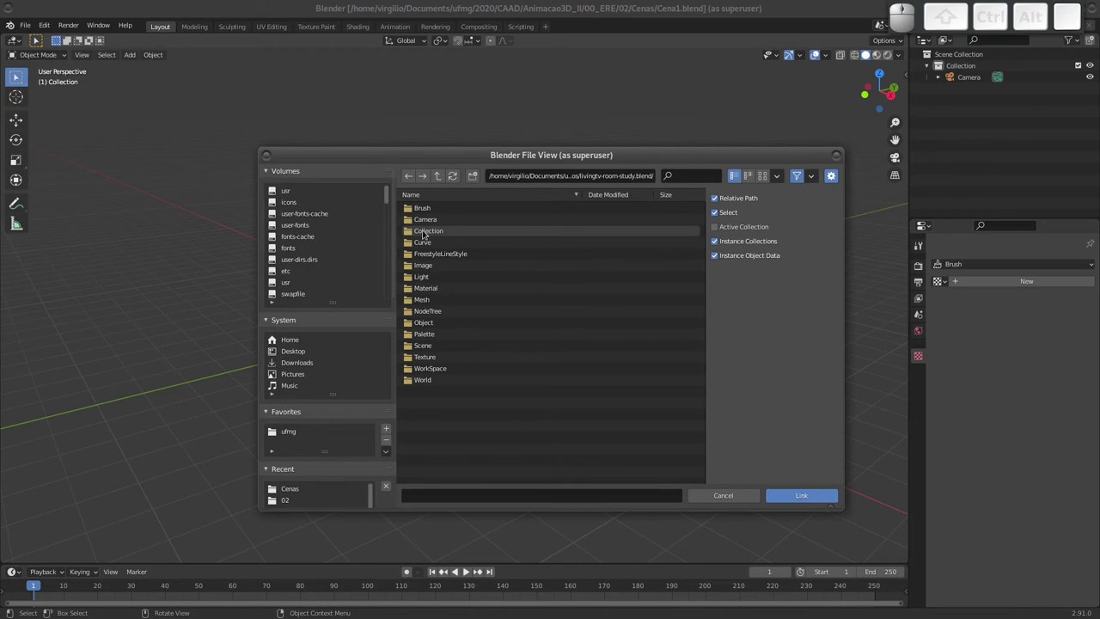
Link all living-room collections except cameras, lights, baseboard and extras into the scene.
left_click(417, 231)
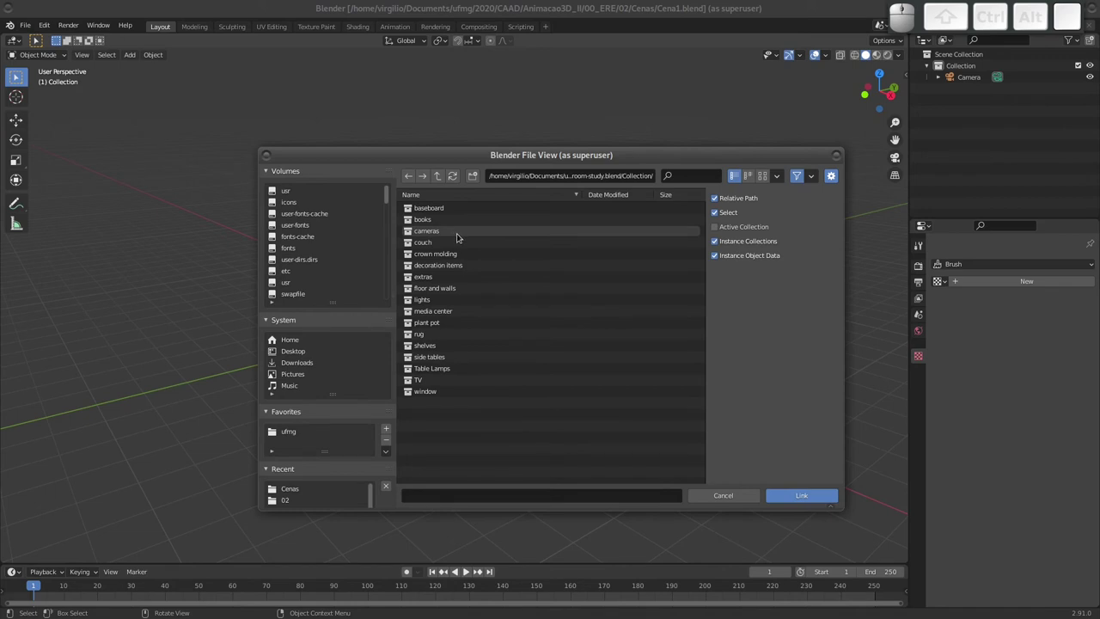
key("a")
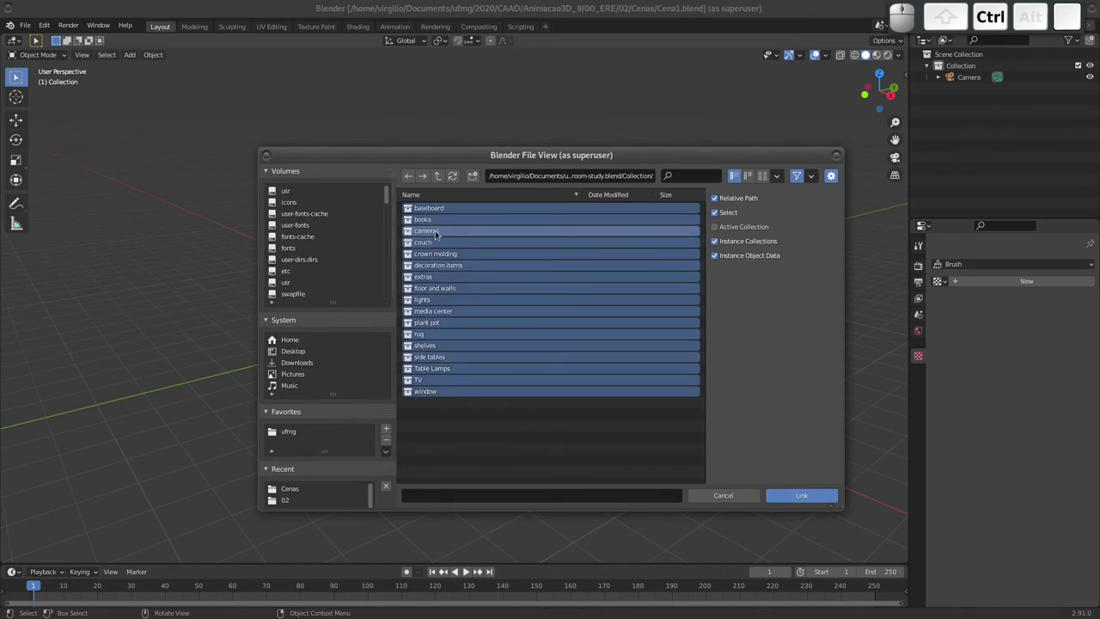
left_click(440, 232)
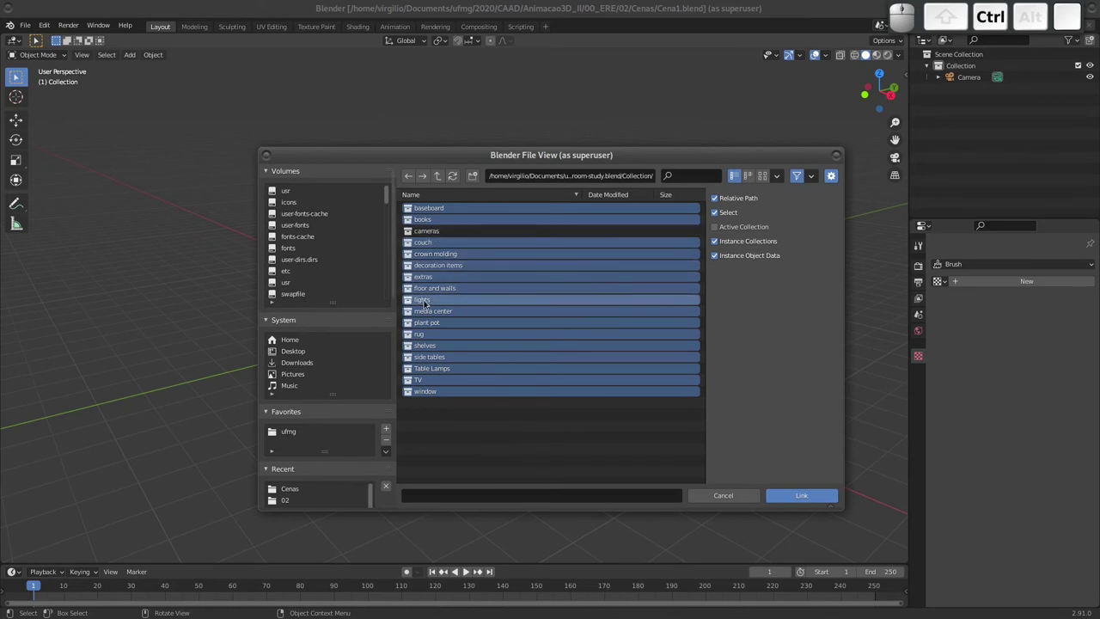
left_click(430, 301)
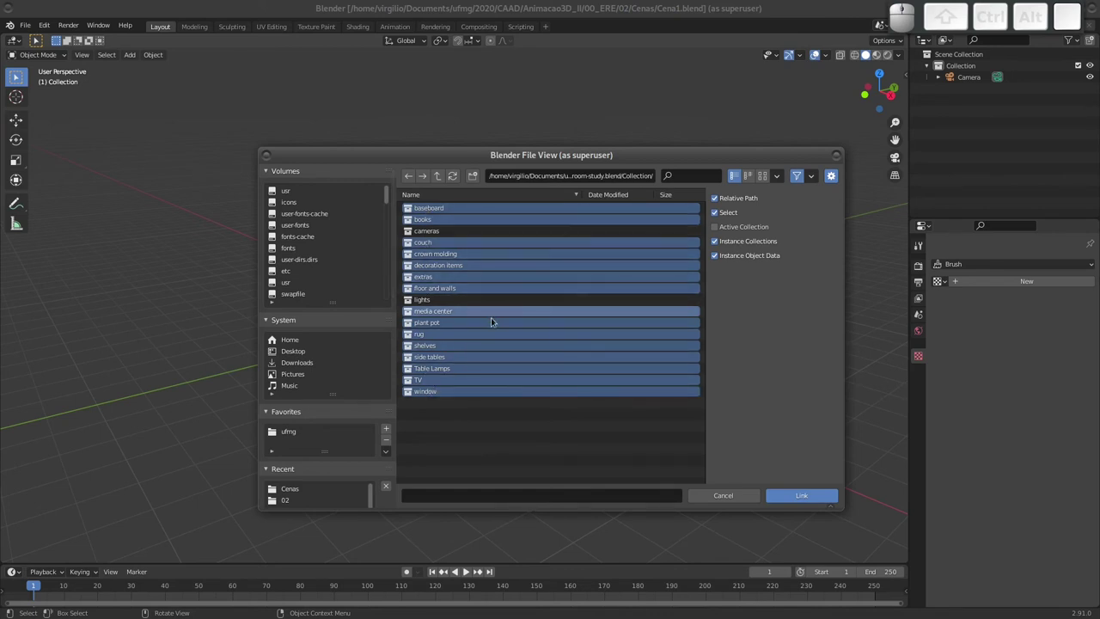
left_click(434, 275)
left_click(433, 209)
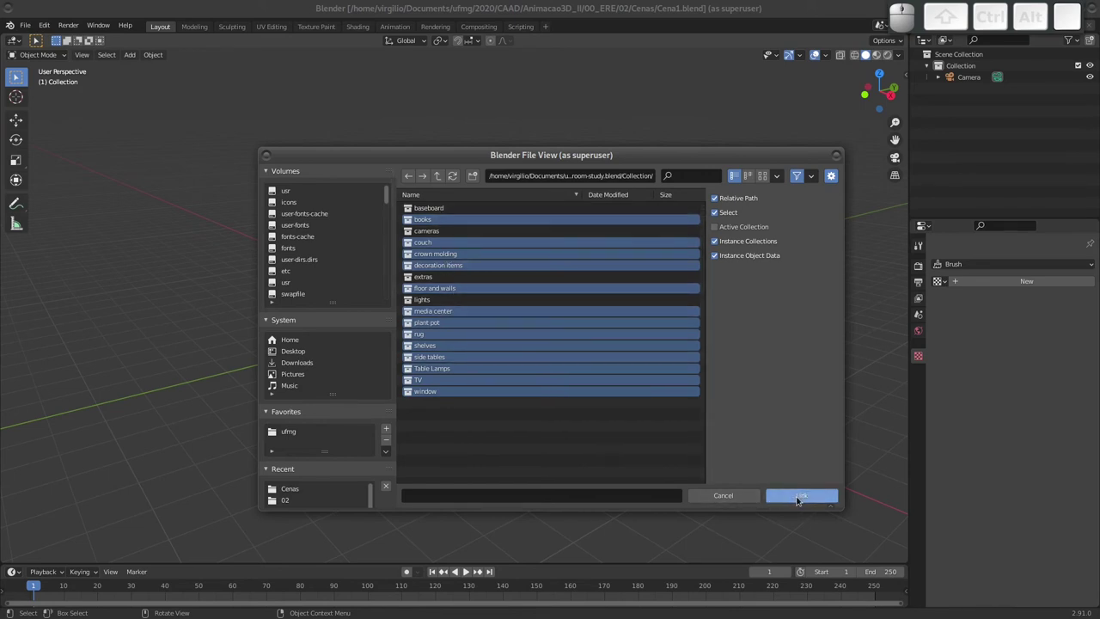
left_click(808, 497)
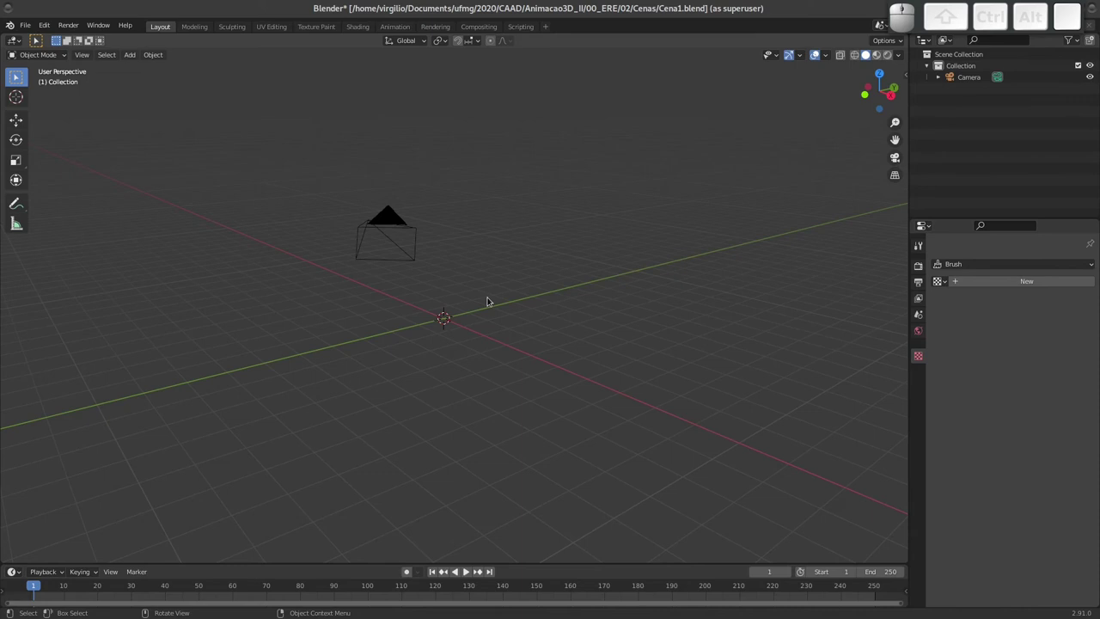
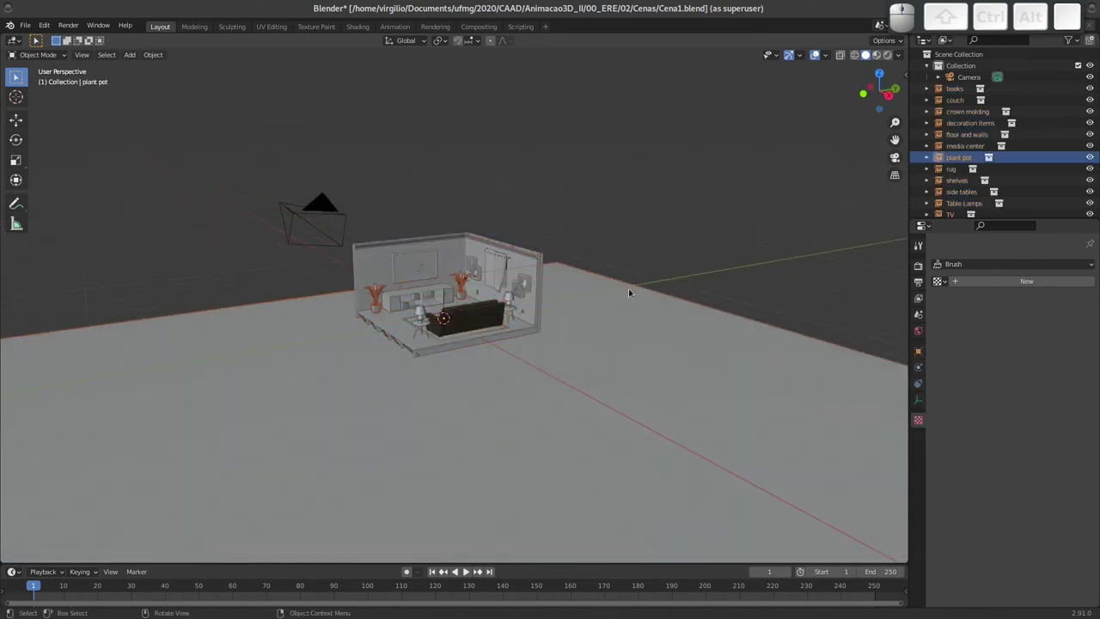
Navigate the viewport around the newly linked living room.
key("x")
left_click(614, 285)
key("ctrl+z")
left_click(616, 307)
left_click(661, 258)
left_click(601, 305)
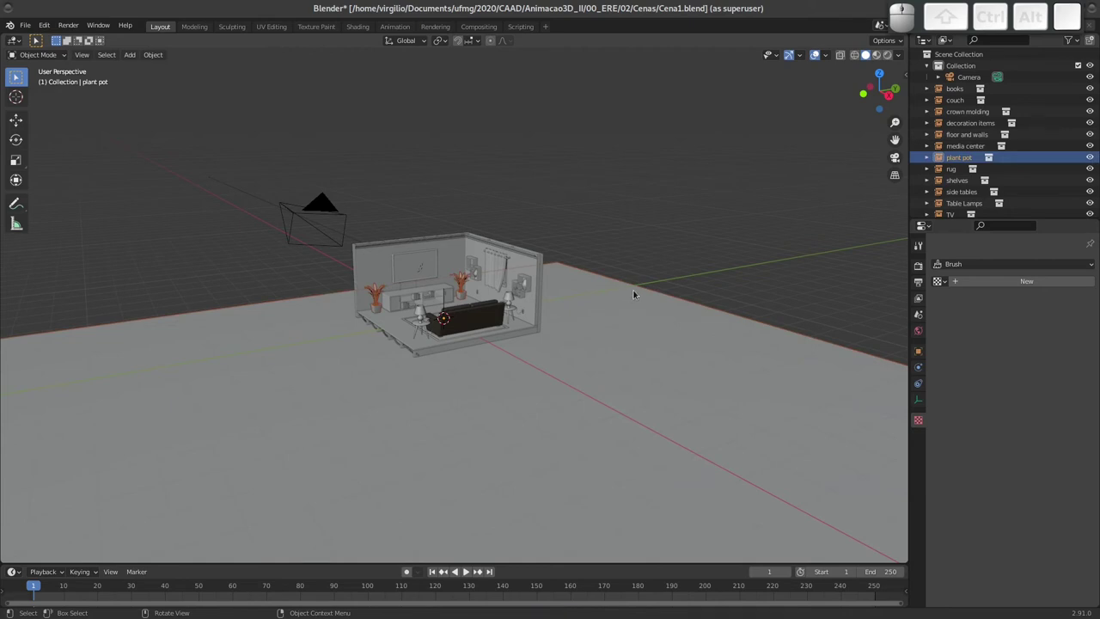
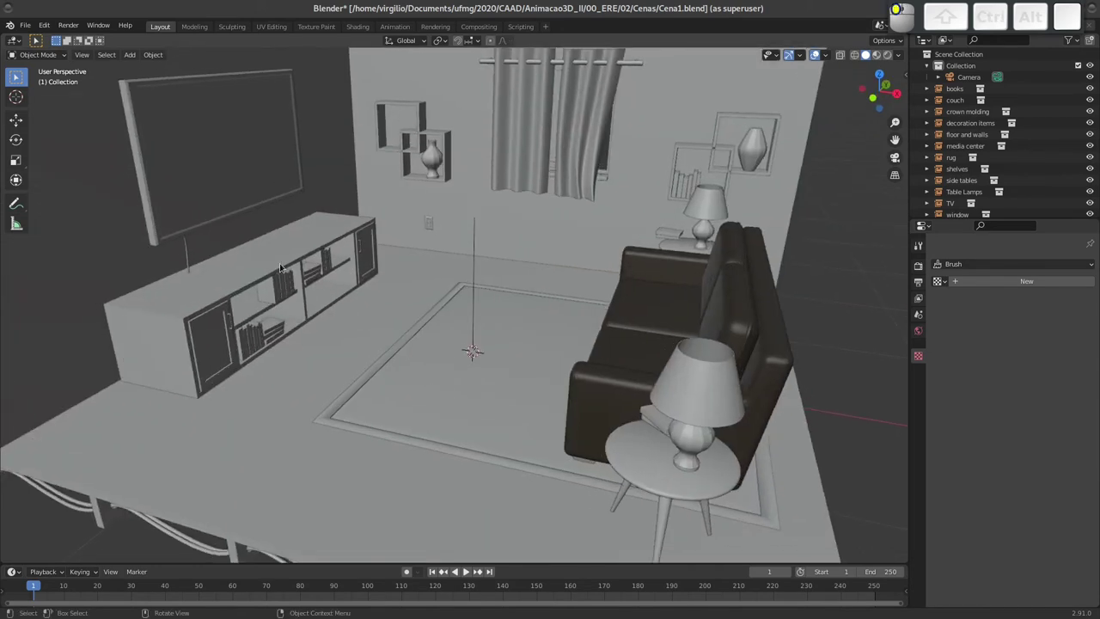
View the room up close, select the TV, then switch to the lesson topics slide.
key("Tab")
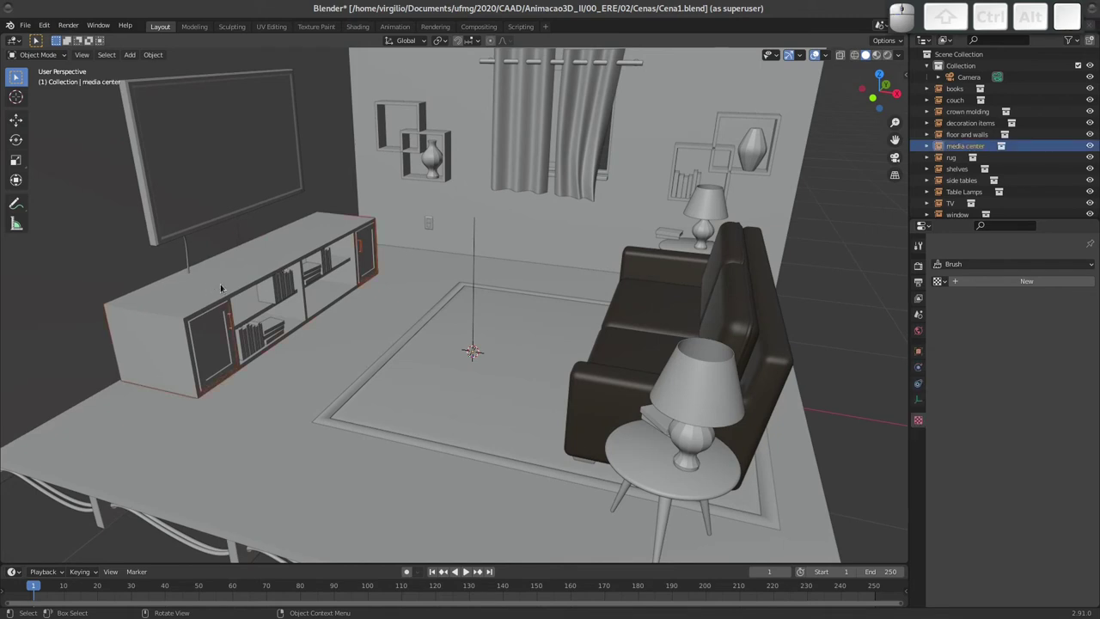
key("Tab")
key("Tab")
left_click(211, 208)
key("Tab")
key("Tab")
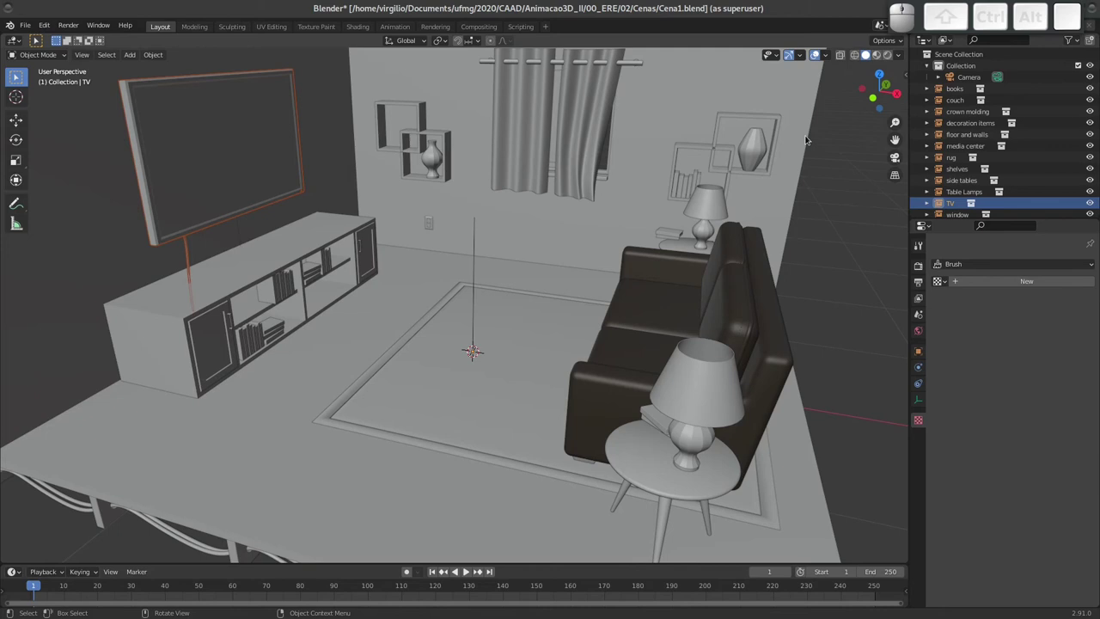
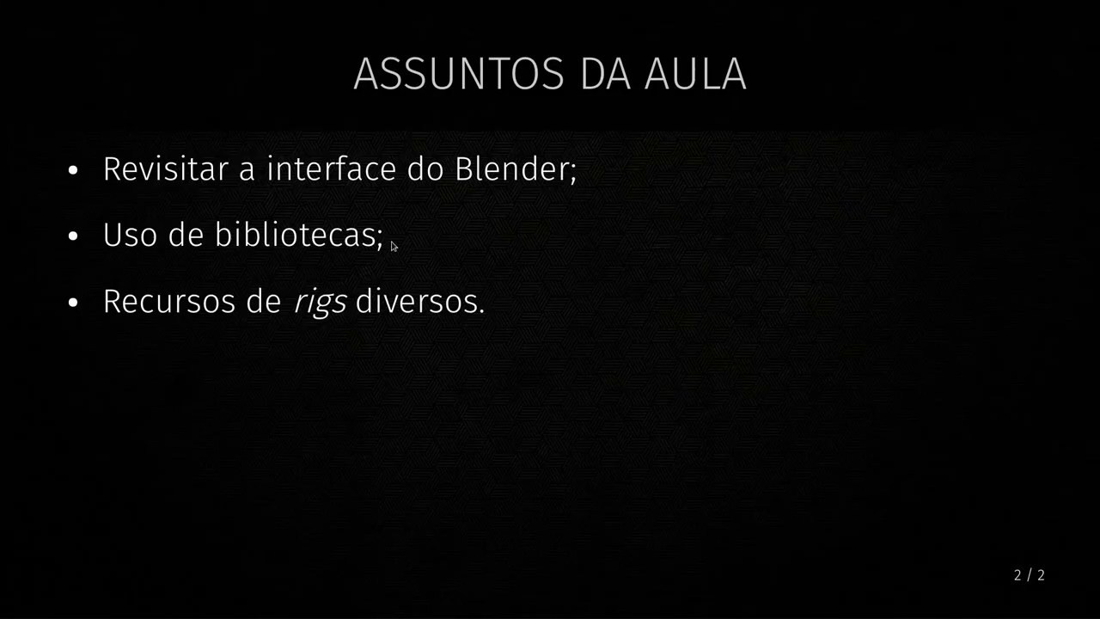
Leave the slides and switch to the Blender window with the lit, shaded living room.
key("Escape")
left_click(418, 5)
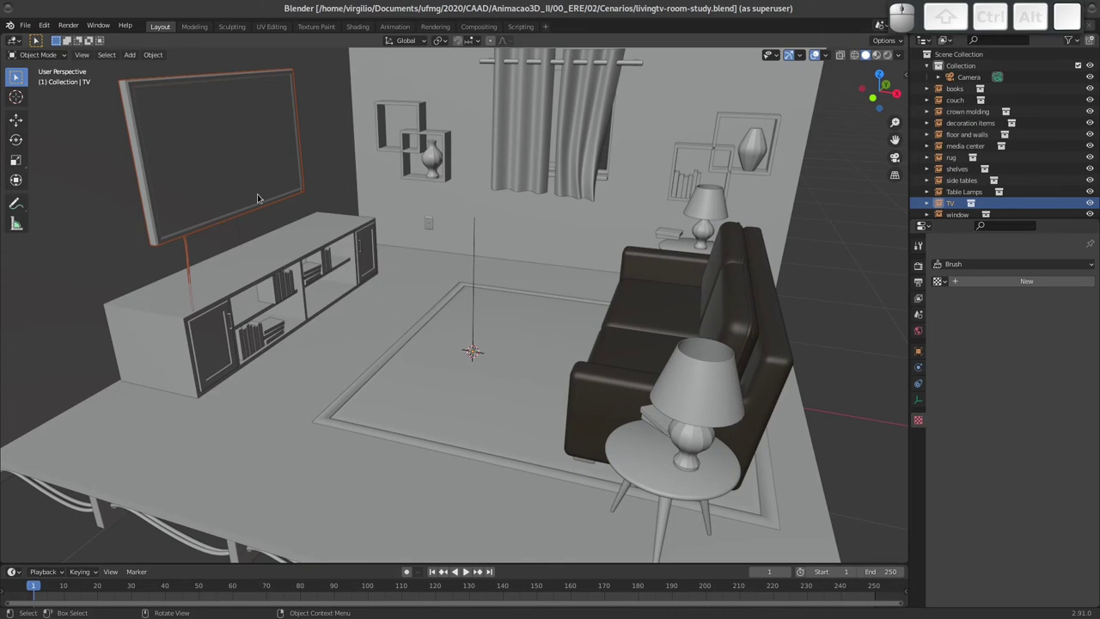
middle_click(226, 203)
middle_click(317, 196)
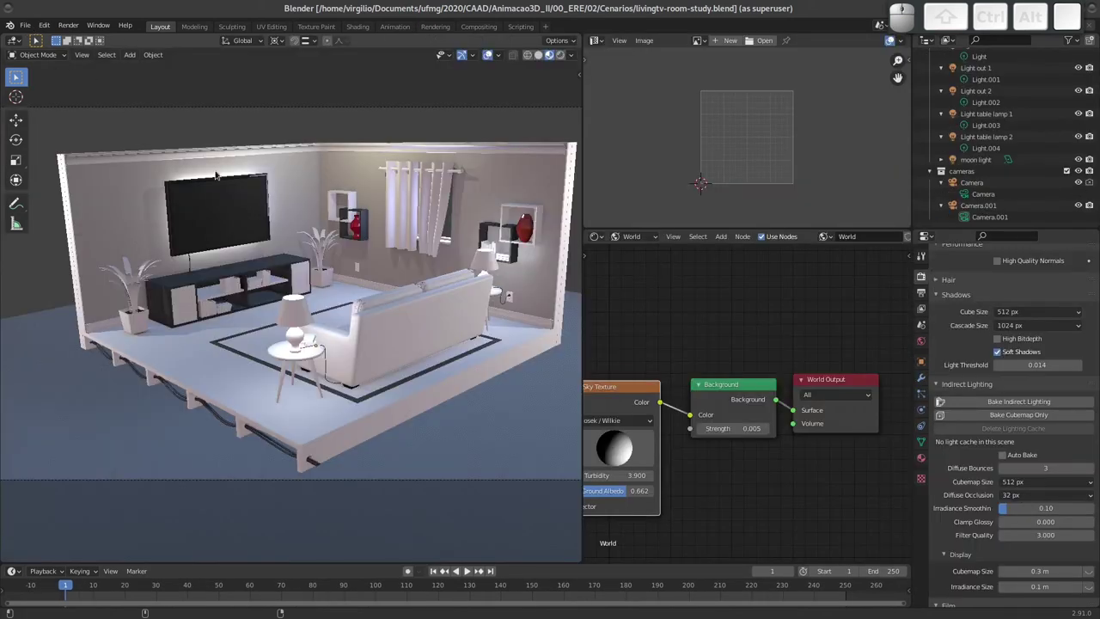
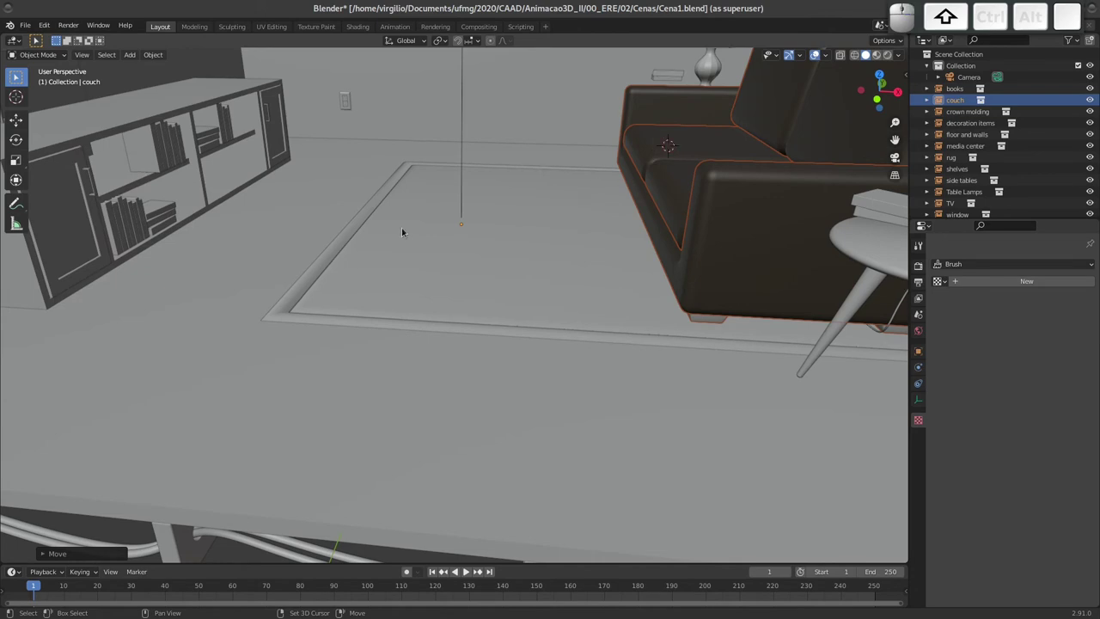
Link the CH-rain collection from rain_v2_3.blend so its instance appears near the rug.
middle_click(383, 212)
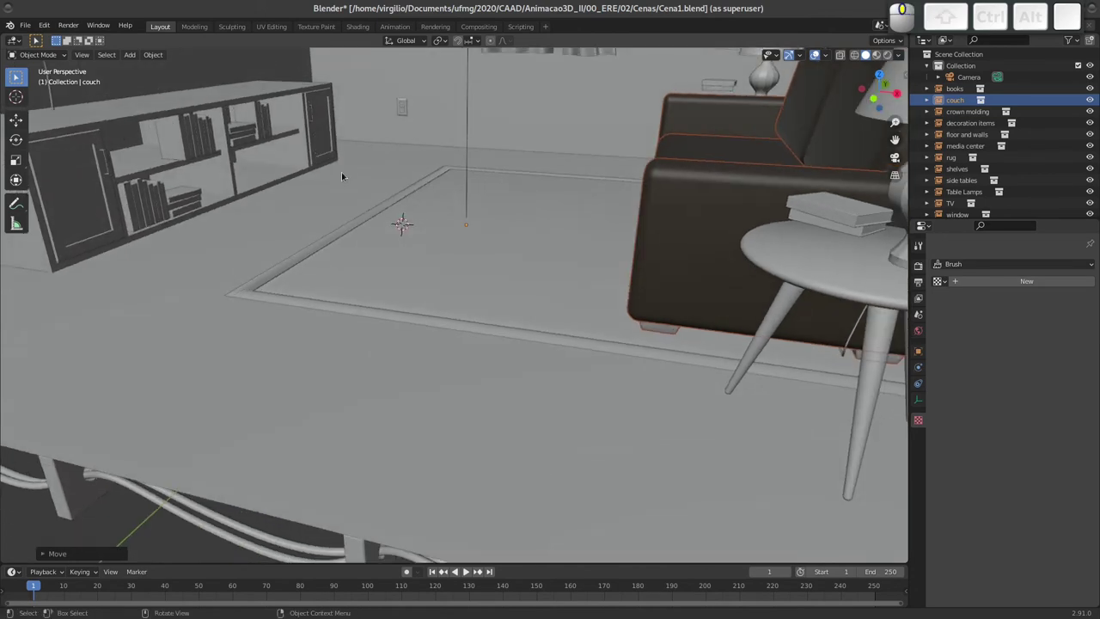
left_click_drag(307, 140, 185, 84)
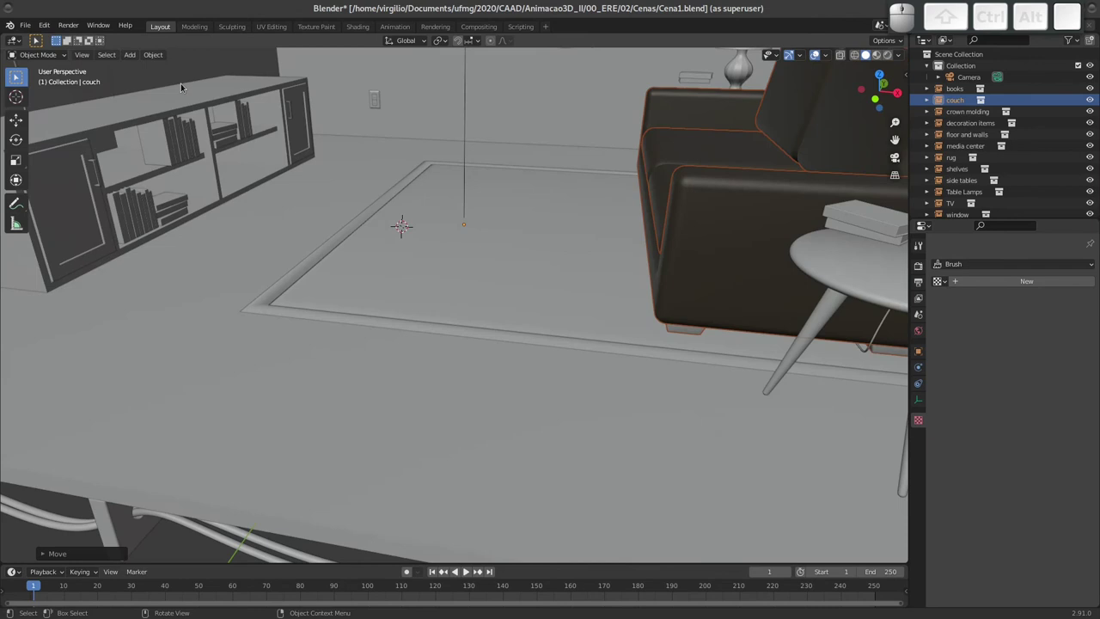
left_click(28, 26)
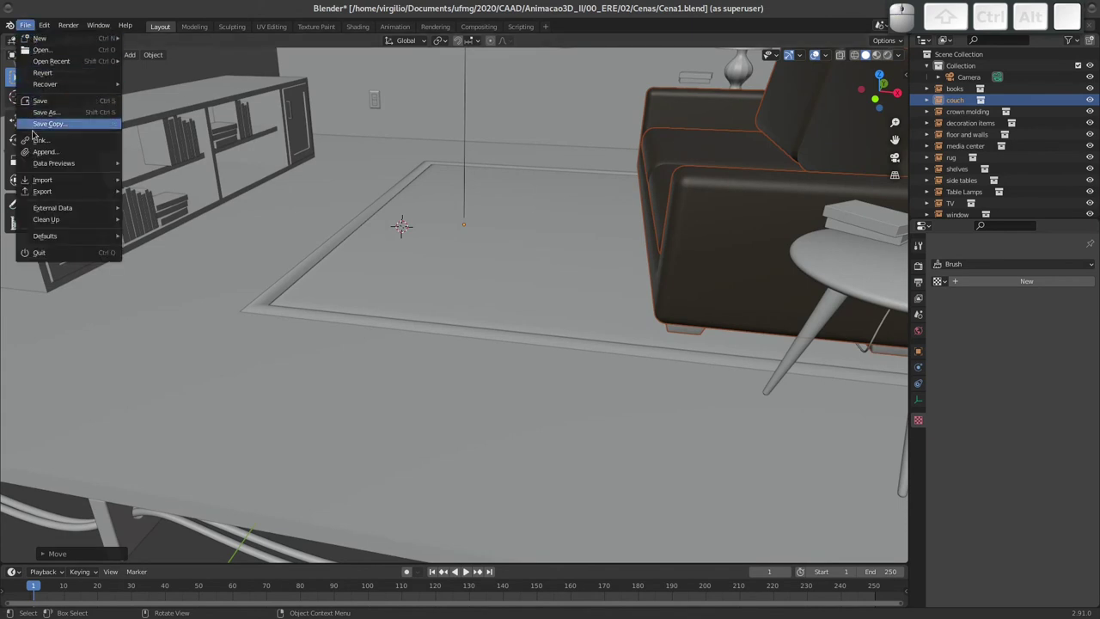
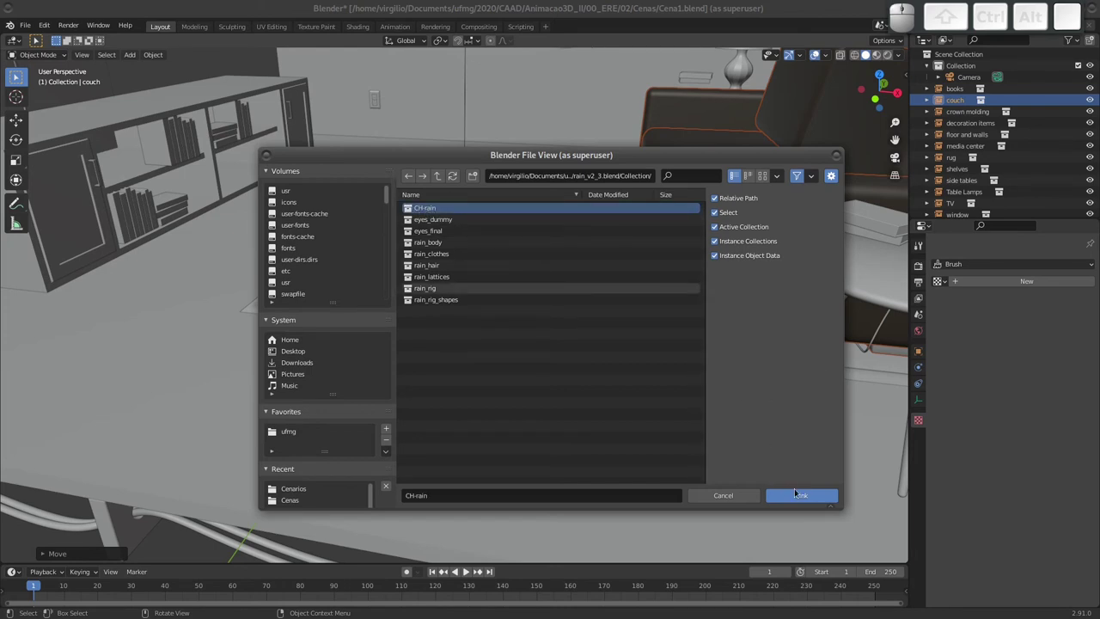
left_click(802, 497)
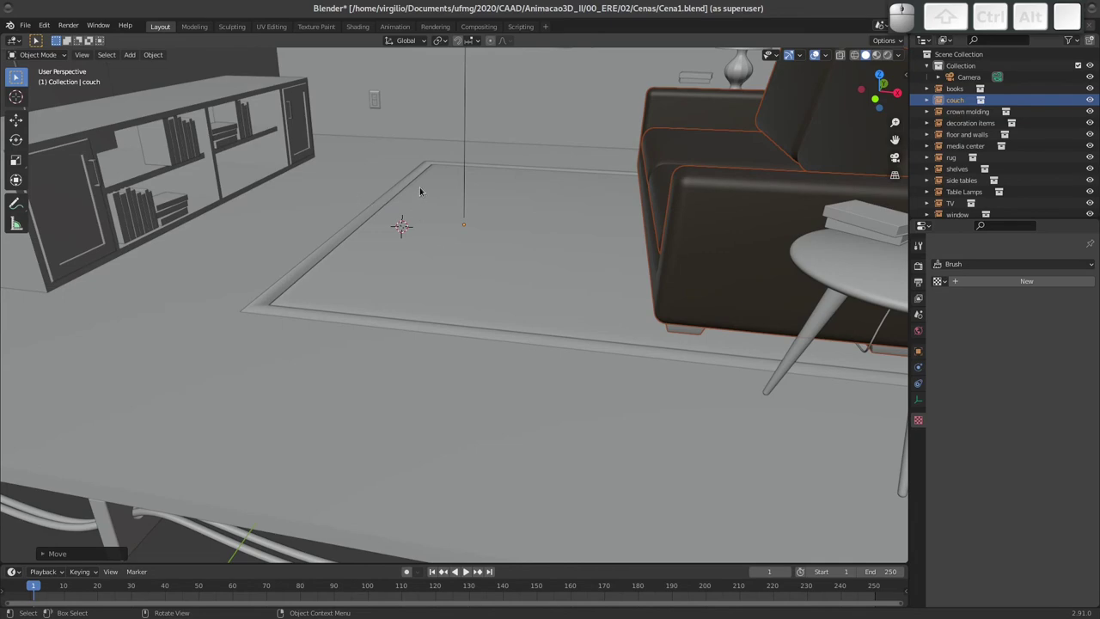
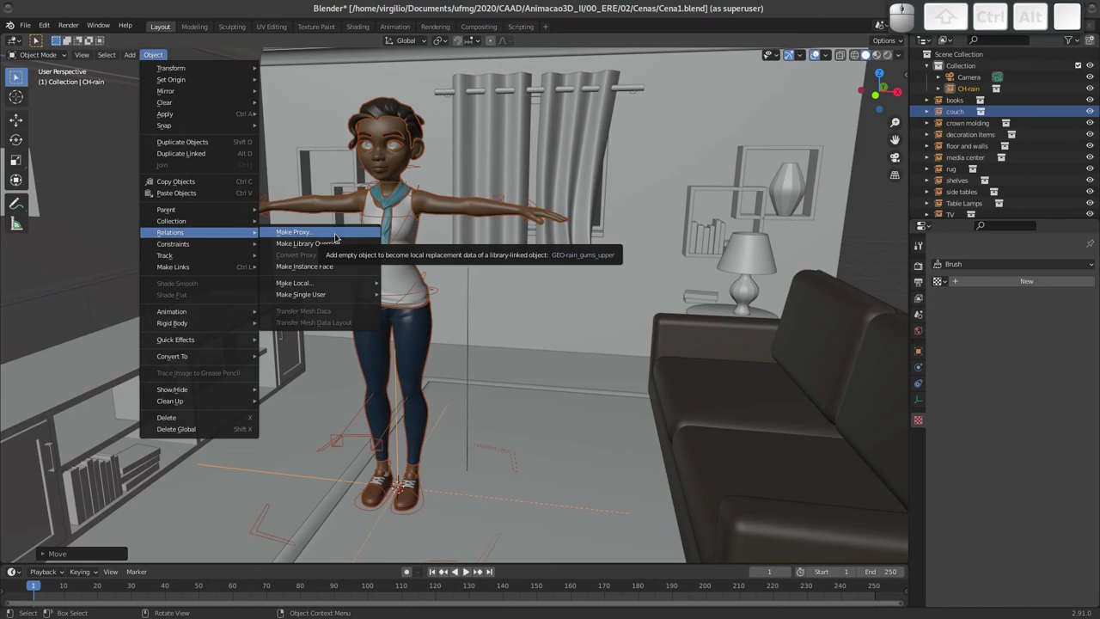
Make a proxy of CH-rain, filtering the object list to pick RIG-rain.
key("Return")
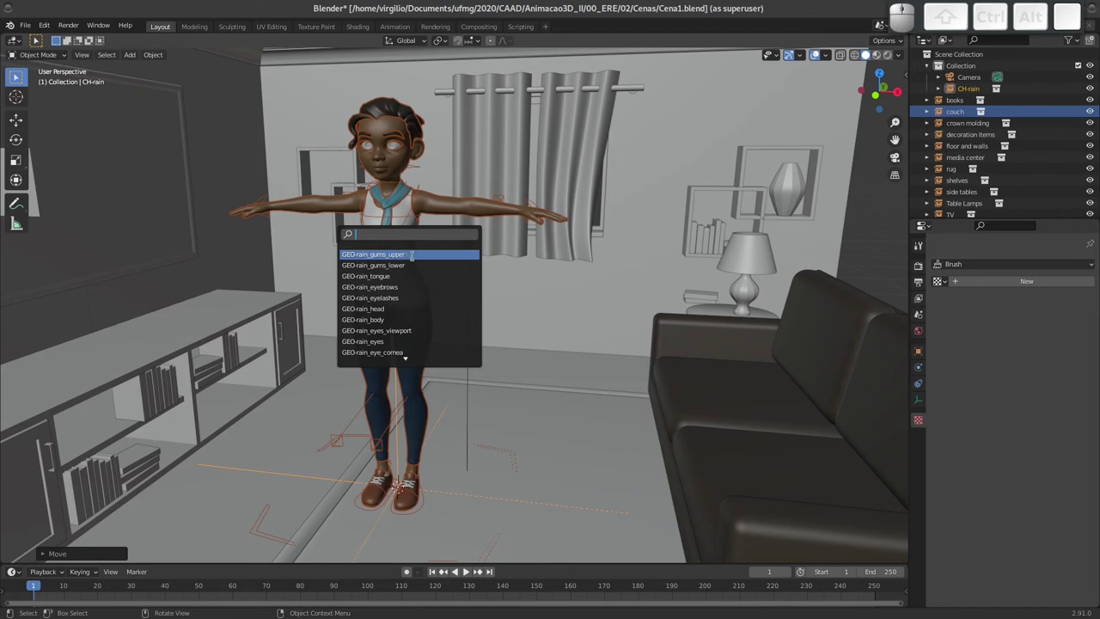
key("r")
key("i")
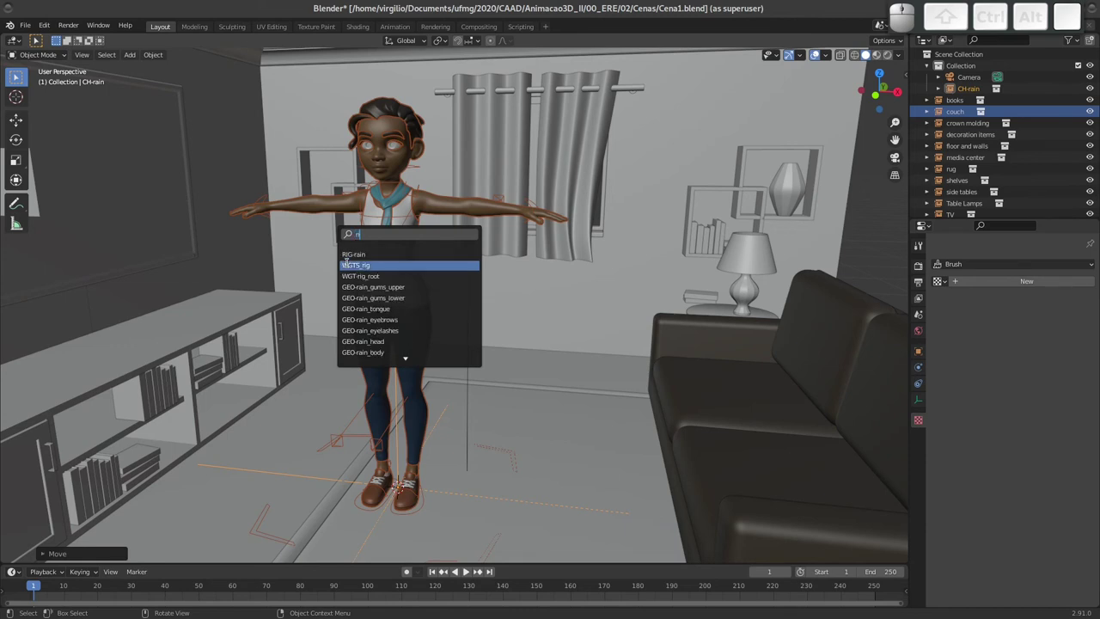
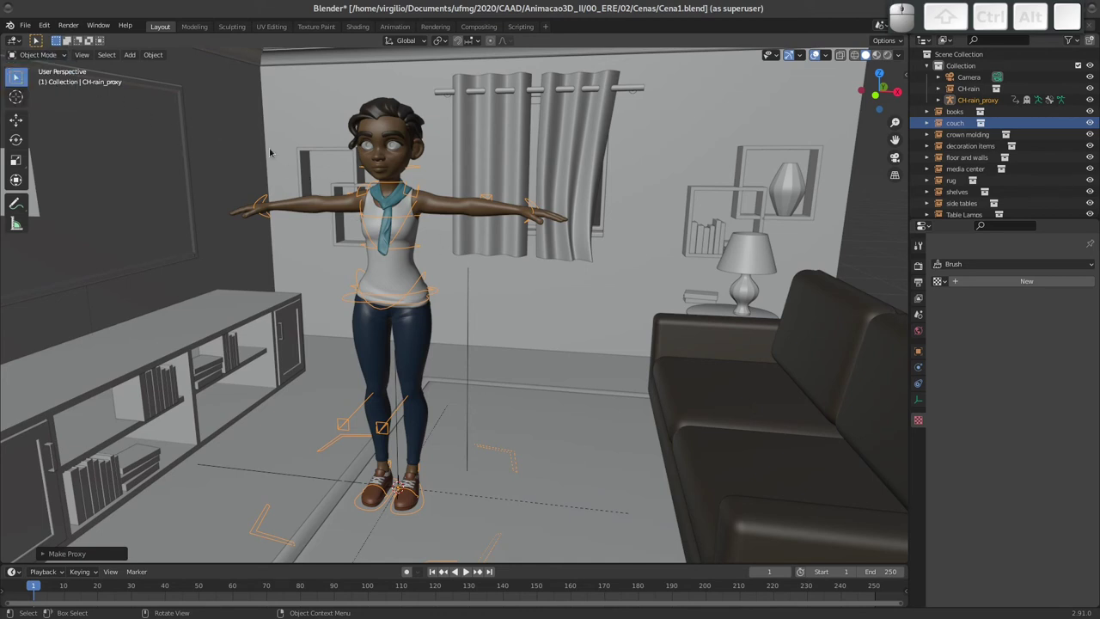
Put CH-rain_proxy in Pose Mode, test-move the pelvis control, cancel, and show its Item transform values.
left_click(59, 54)
left_click(48, 81)
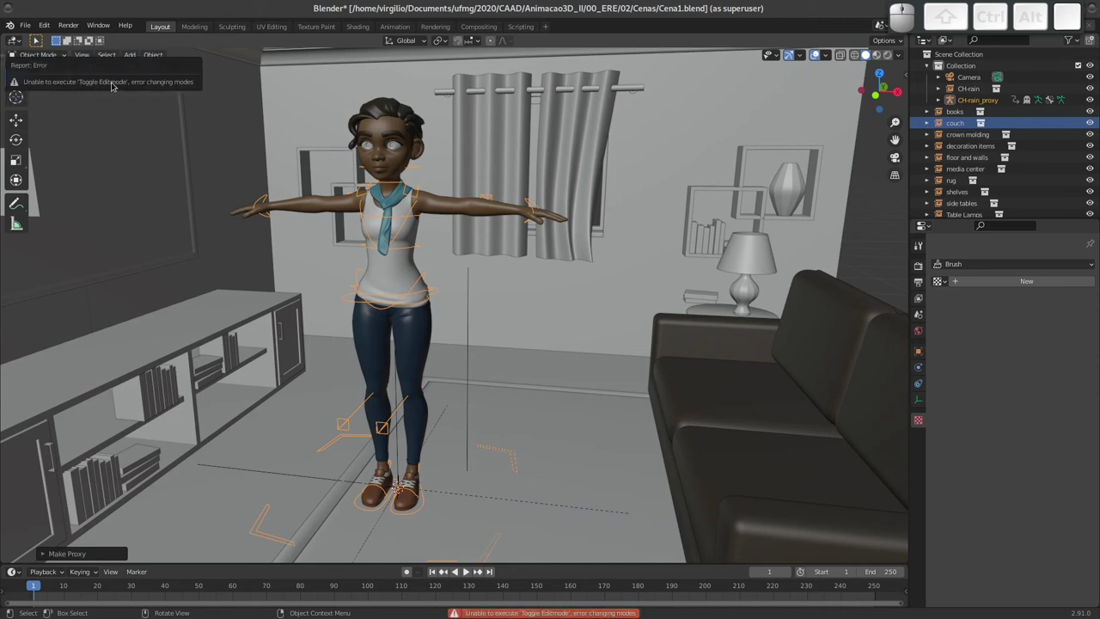
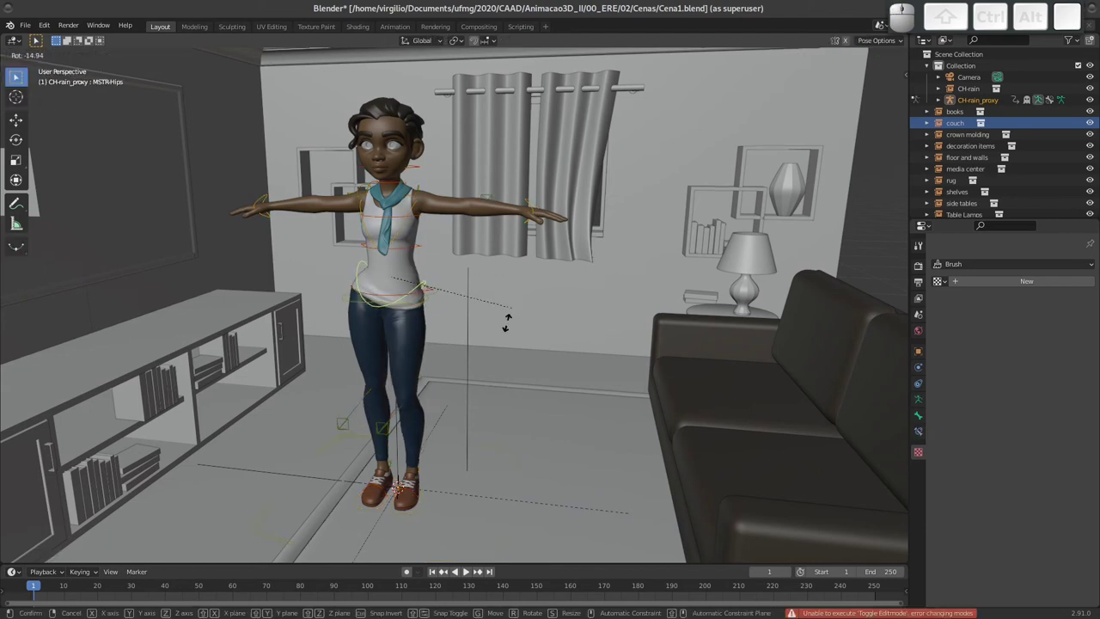
key("Escape")
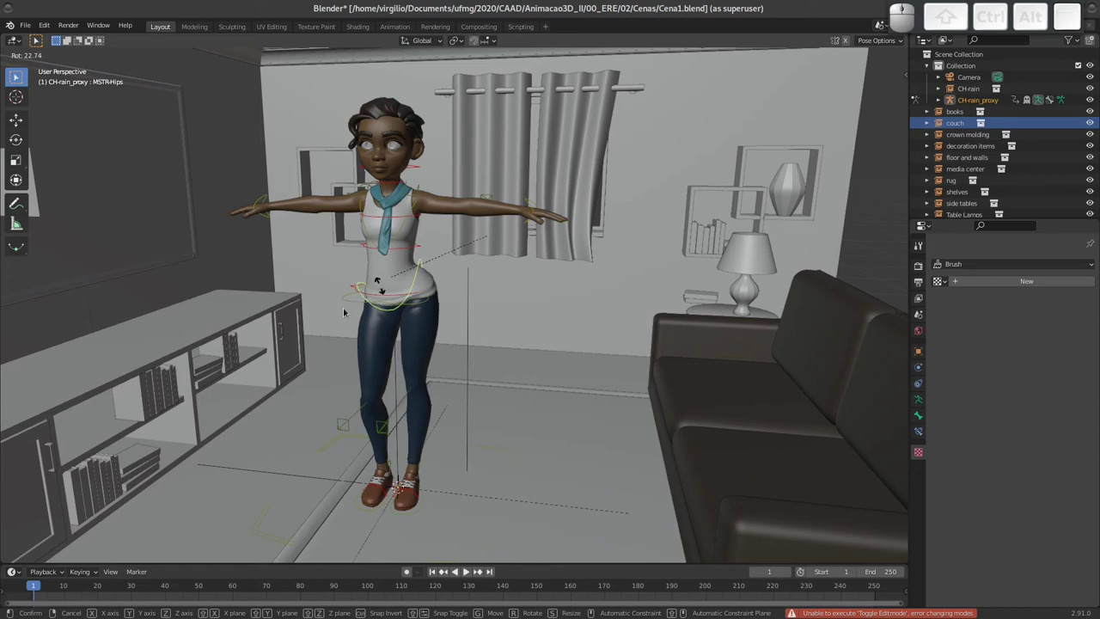
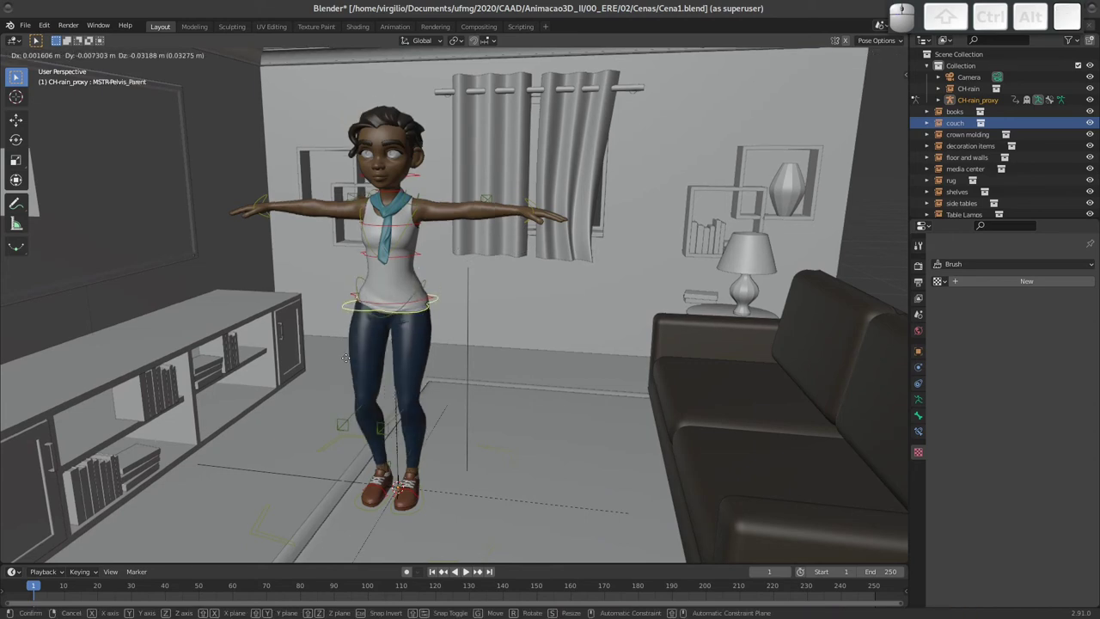
key("Escape")
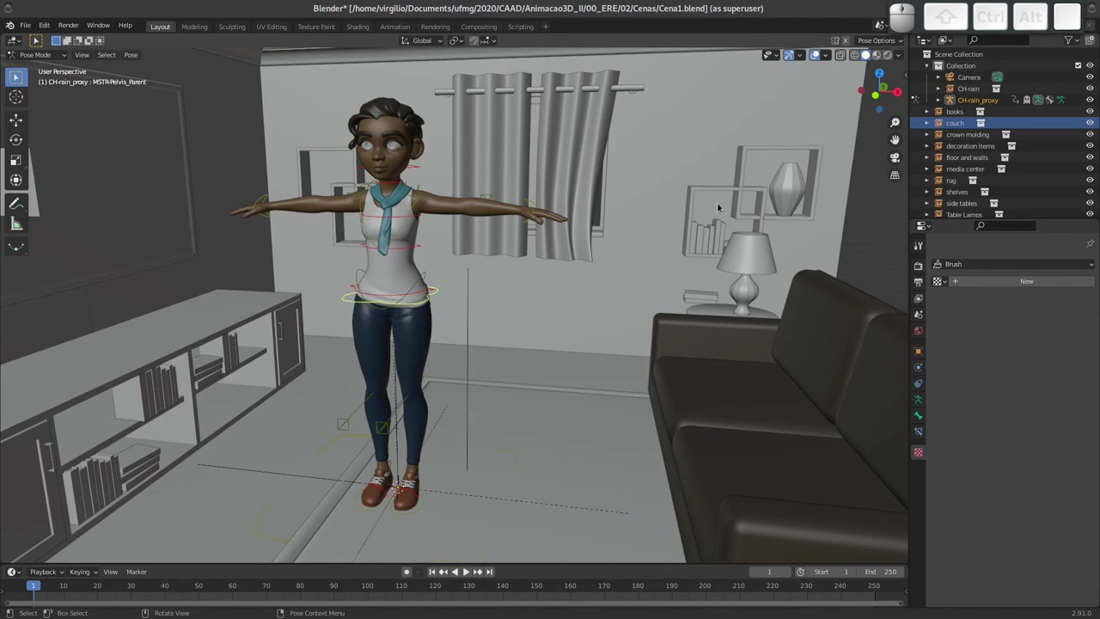
key("n")
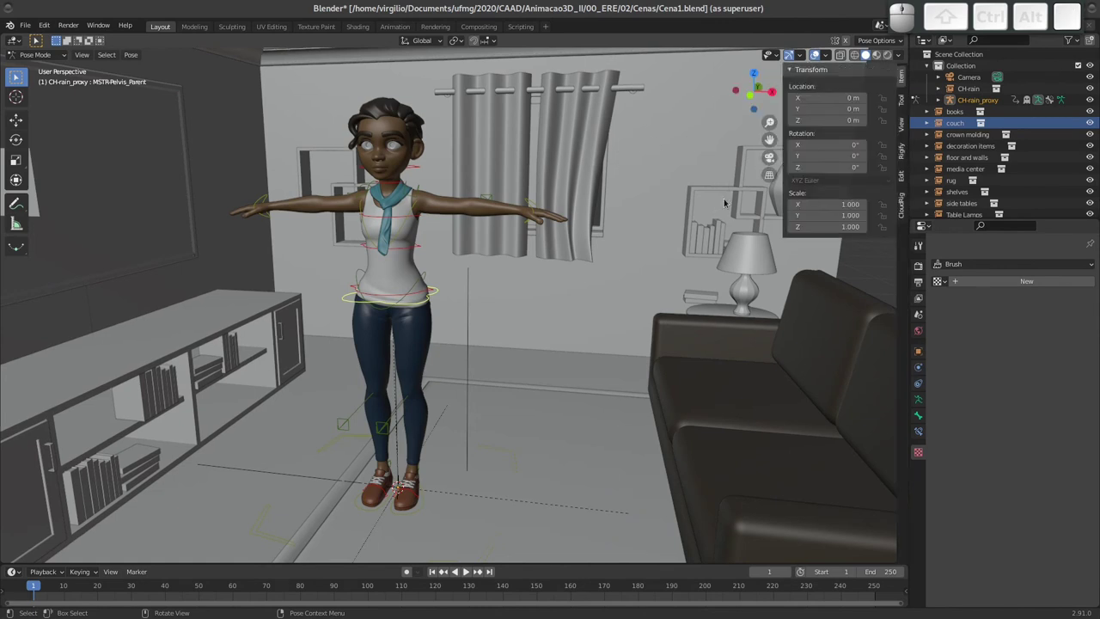
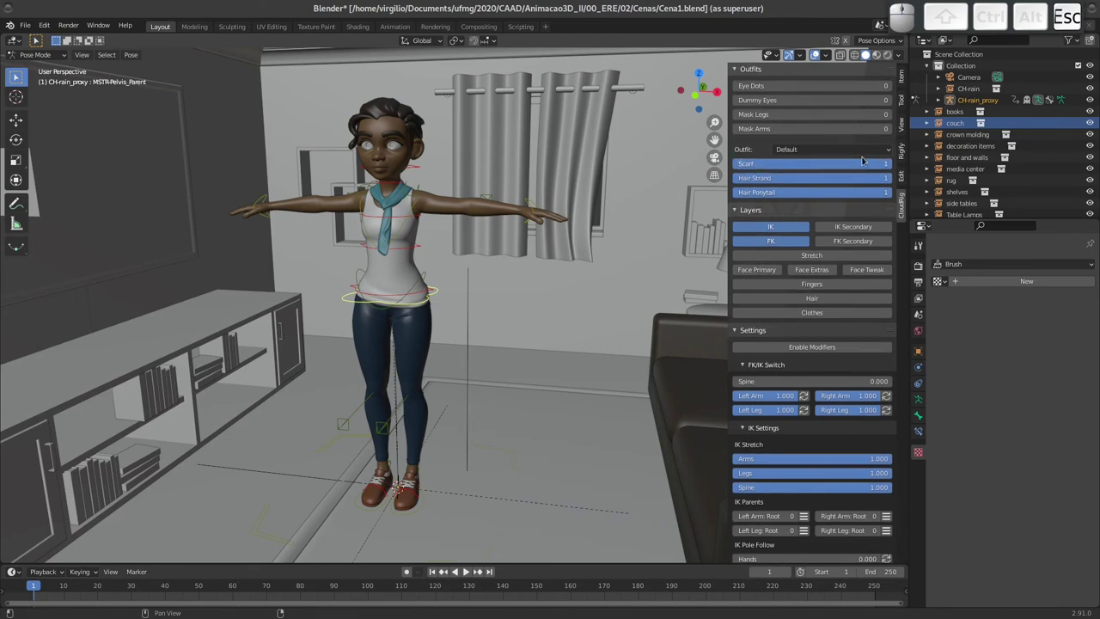
Hide Rain's scarf in the CloudRig settings and enable Simplify with viewport subdivision 0.
left_click(839, 165)
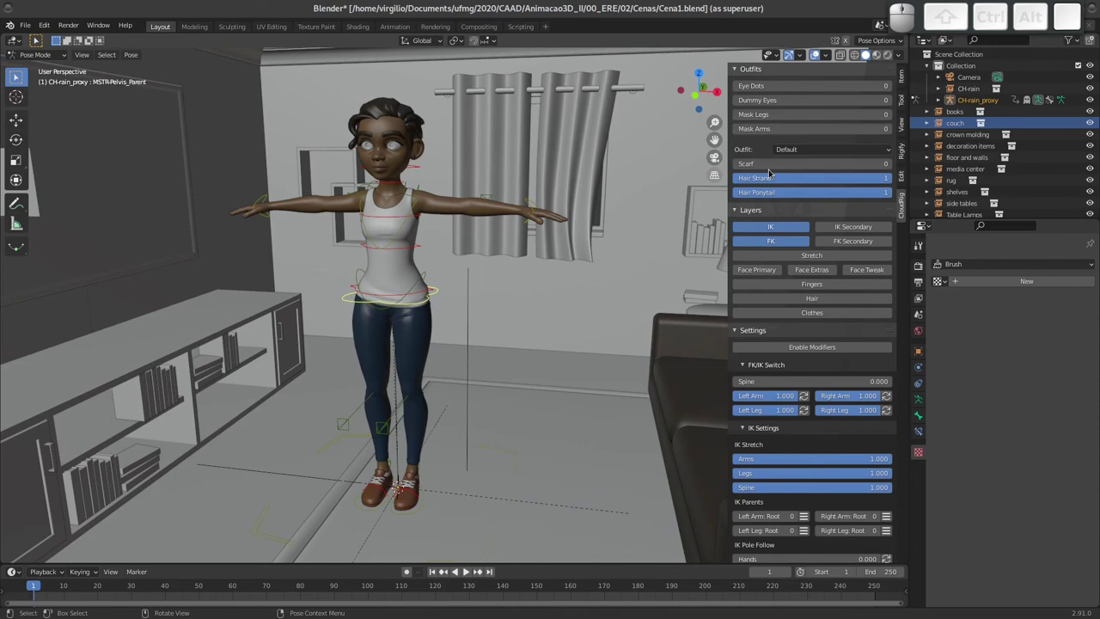
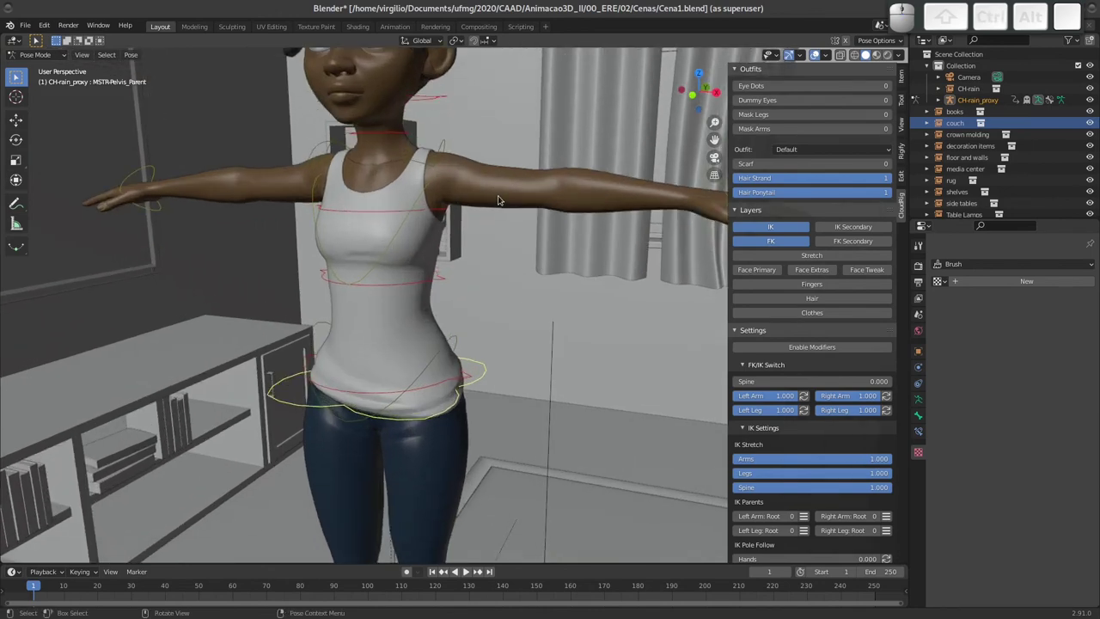
middle_click(465, 234)
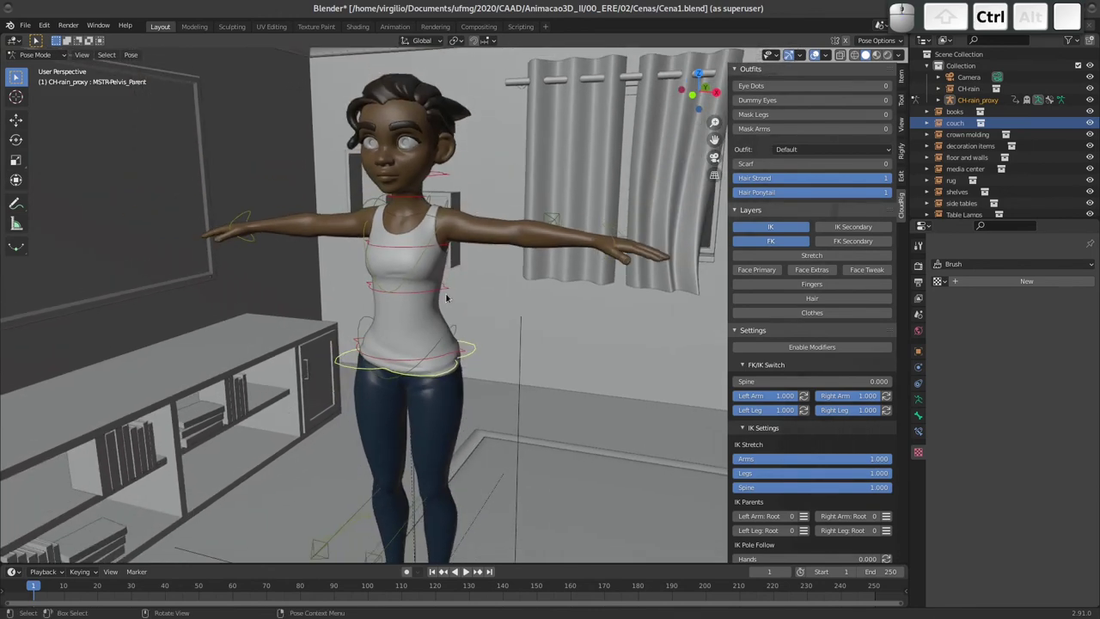
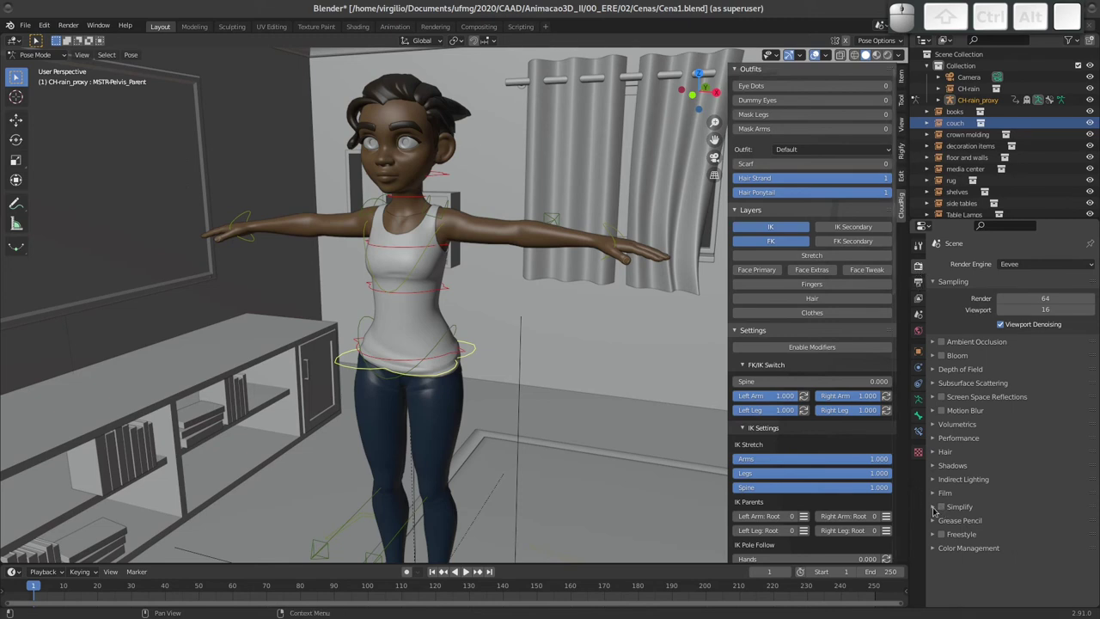
left_click(935, 508)
left_click(944, 507)
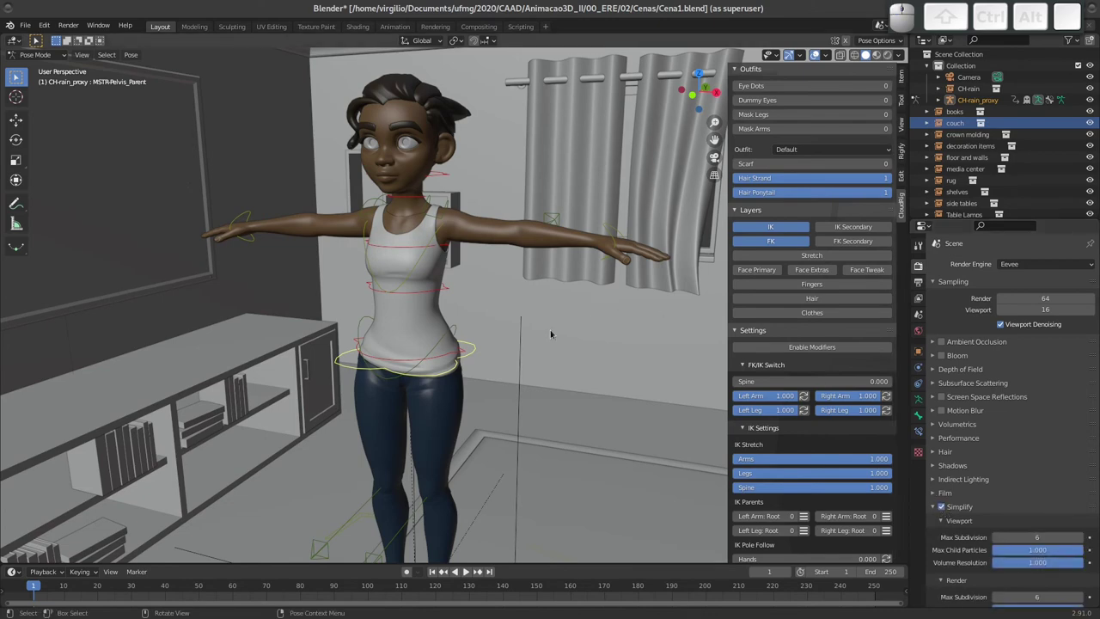
Orbit around Rain to view her from the side and frame her from the front.
middle_click(473, 332)
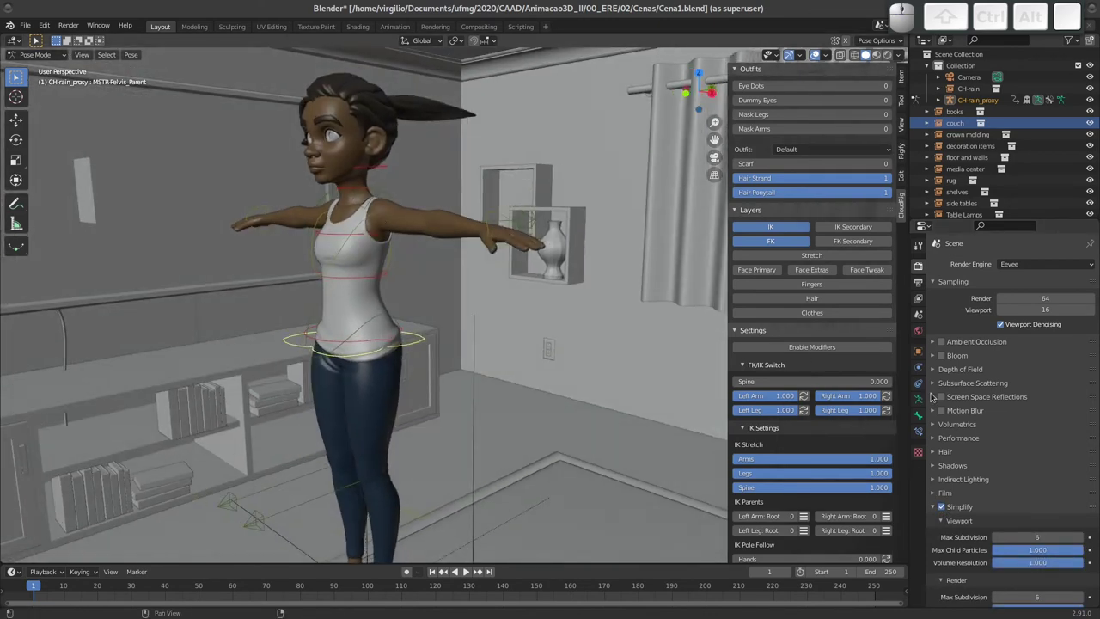
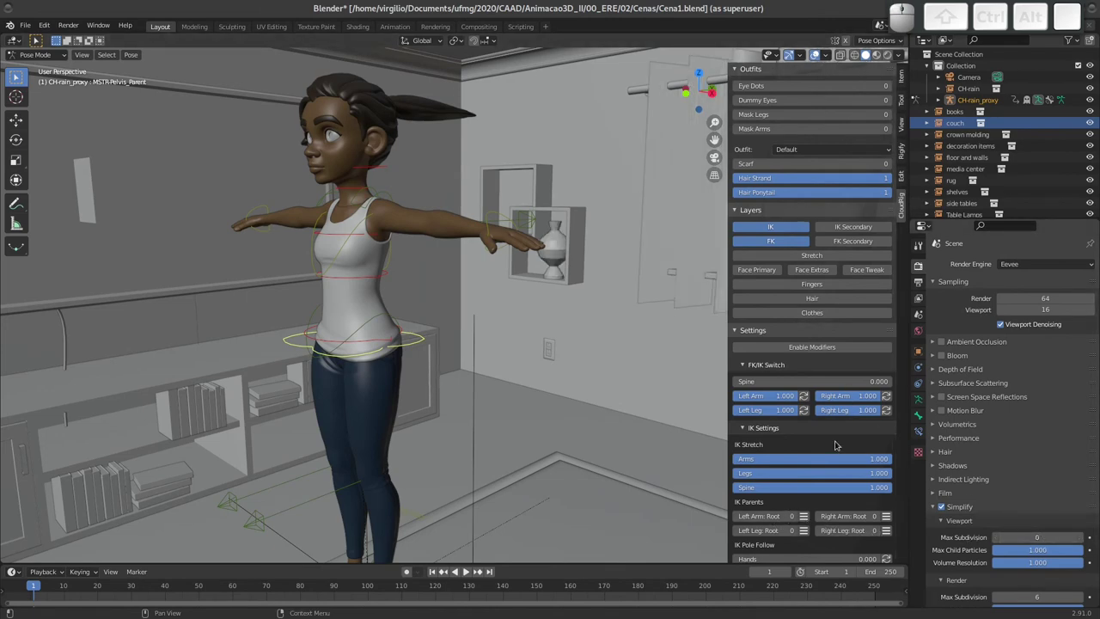
left_click_drag(617, 270, 407, 275)
left_click_drag(442, 306, 777, 231)
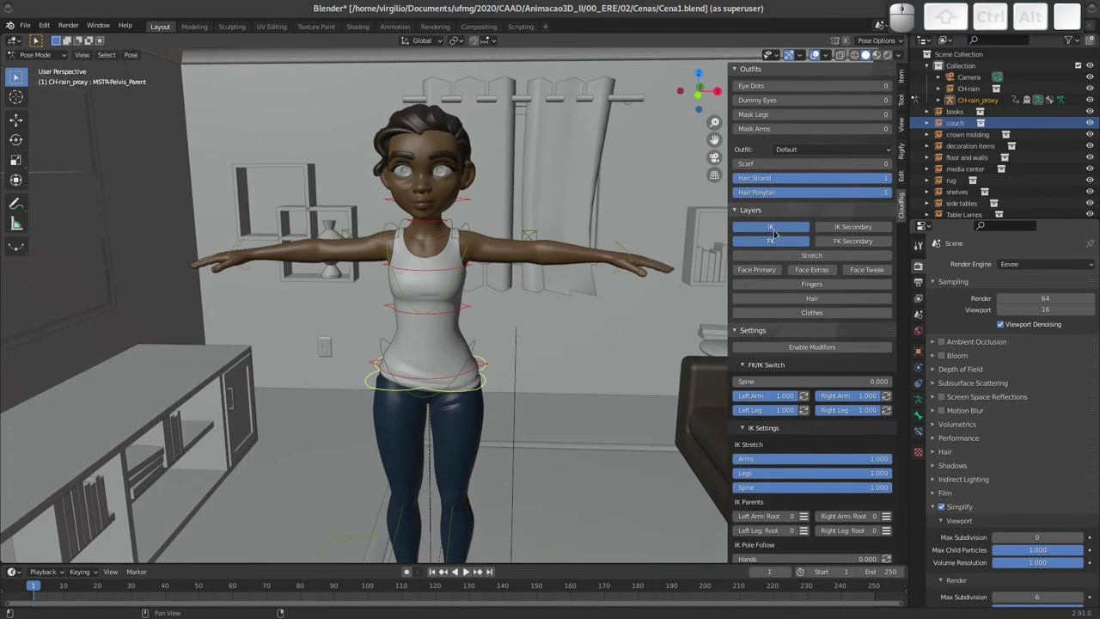
left_click(778, 227)
left_click(779, 229)
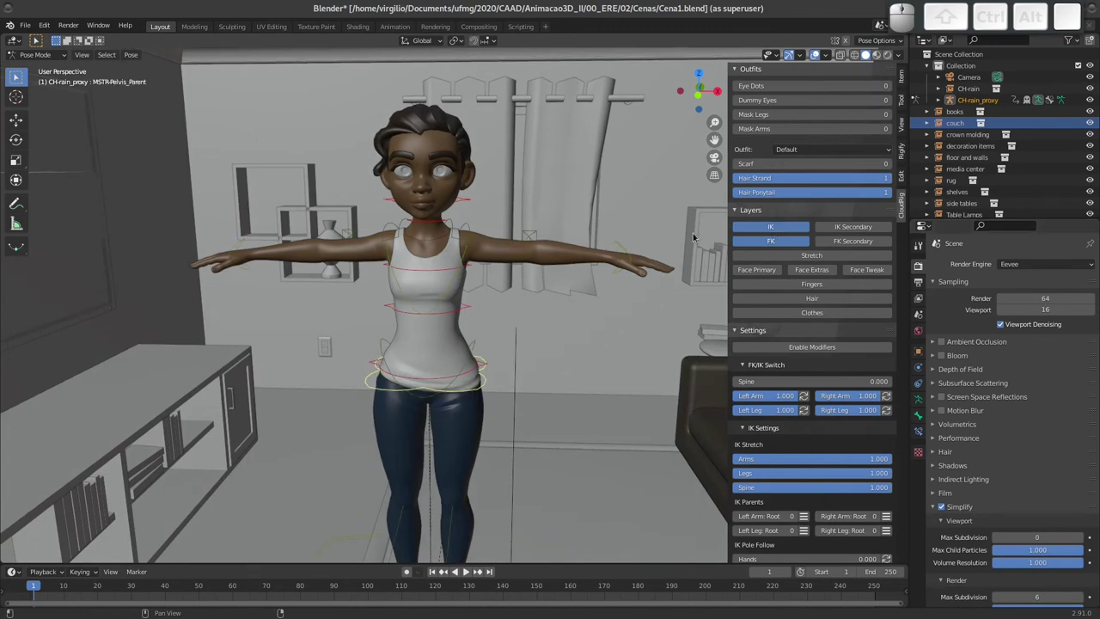
left_click(768, 241)
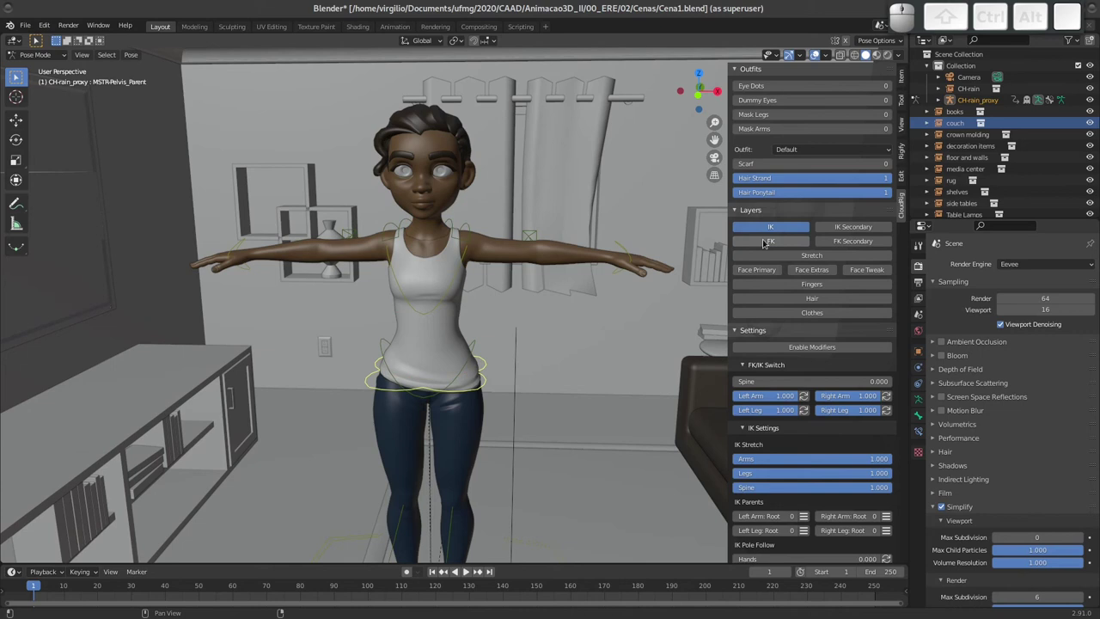
left_click(768, 240)
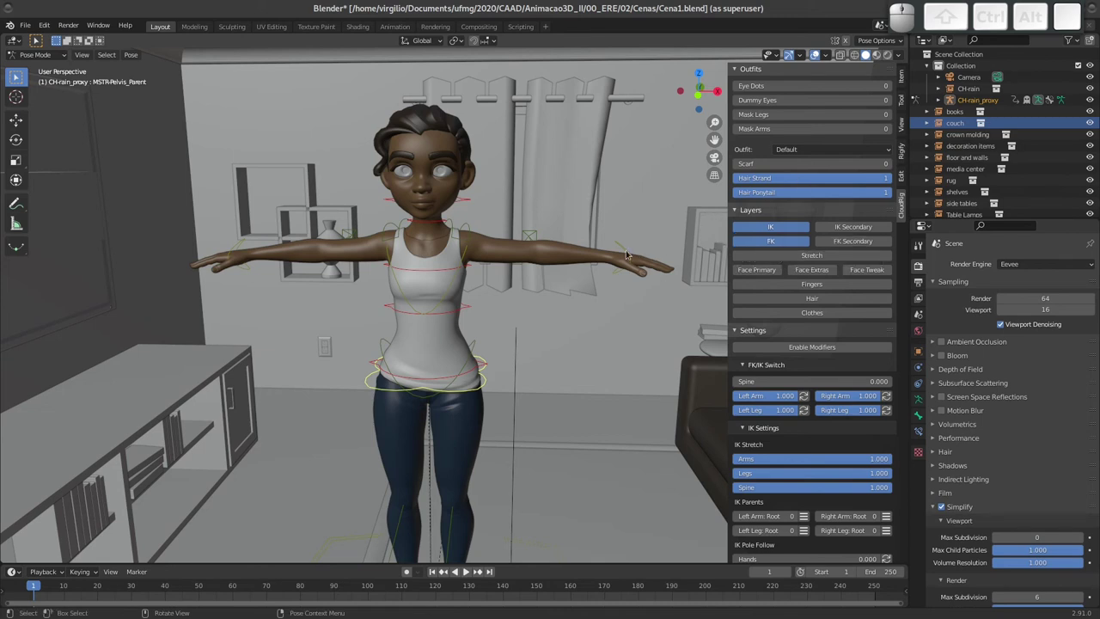
left_click(626, 247)
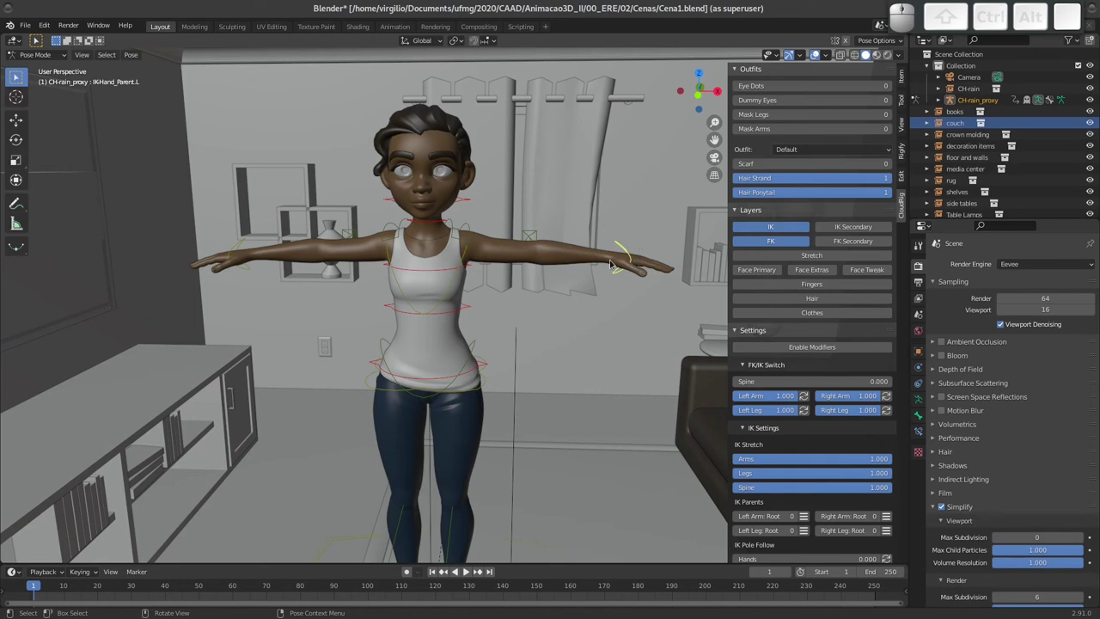
key("g")
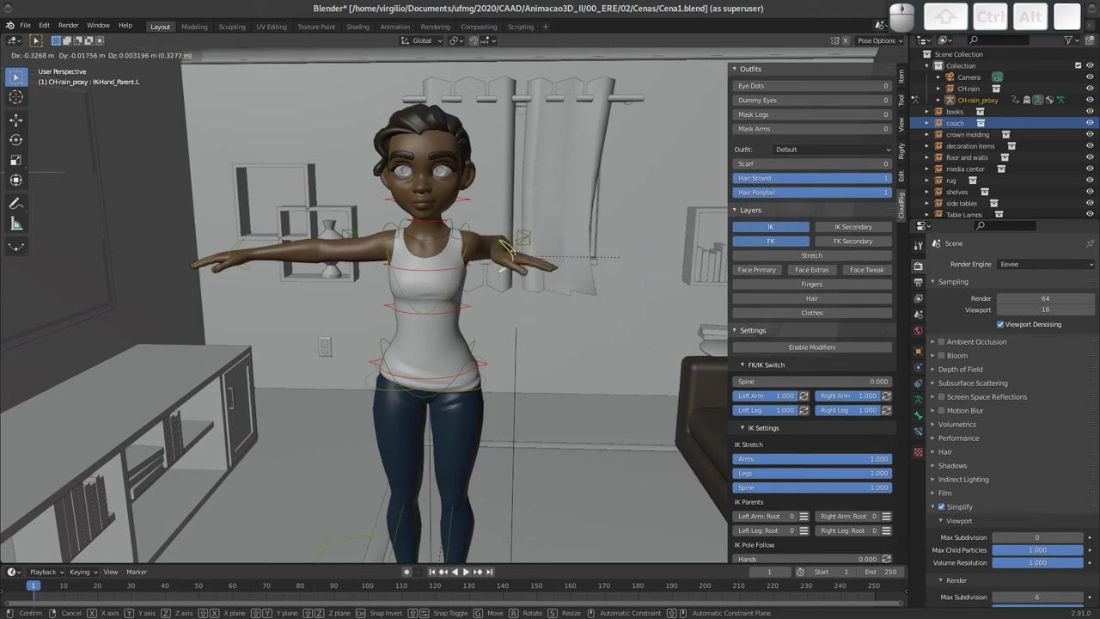
key("Escape")
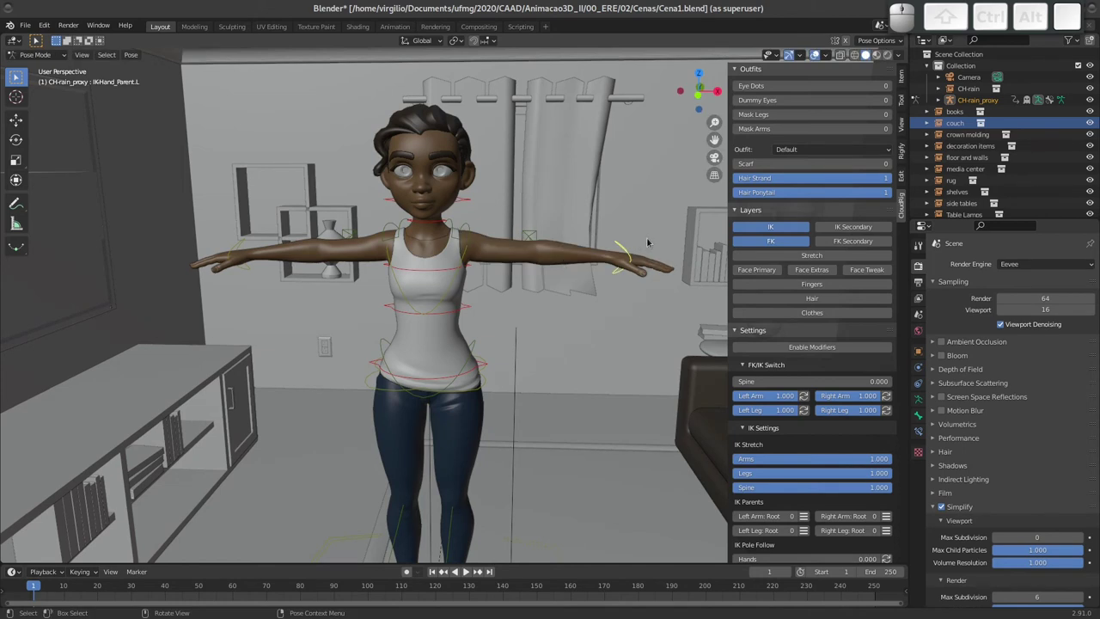
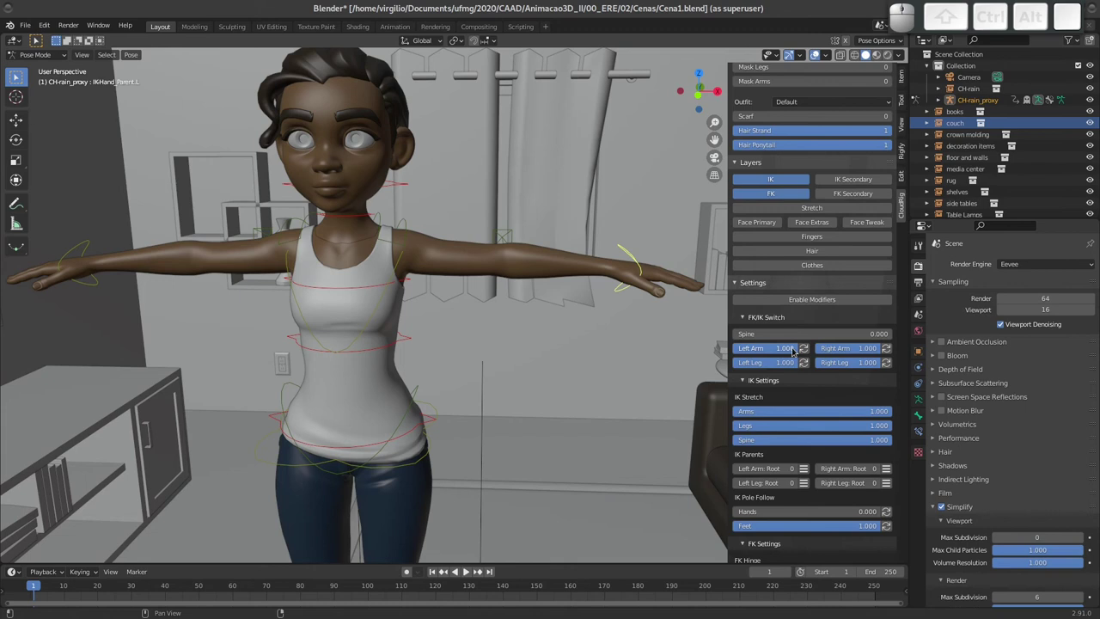
Set Left Arm FK/IK Switch to 0, test-move the hand, and show the FK Secondary controls.
left_click_drag(790, 350, 595, 315)
key("g")
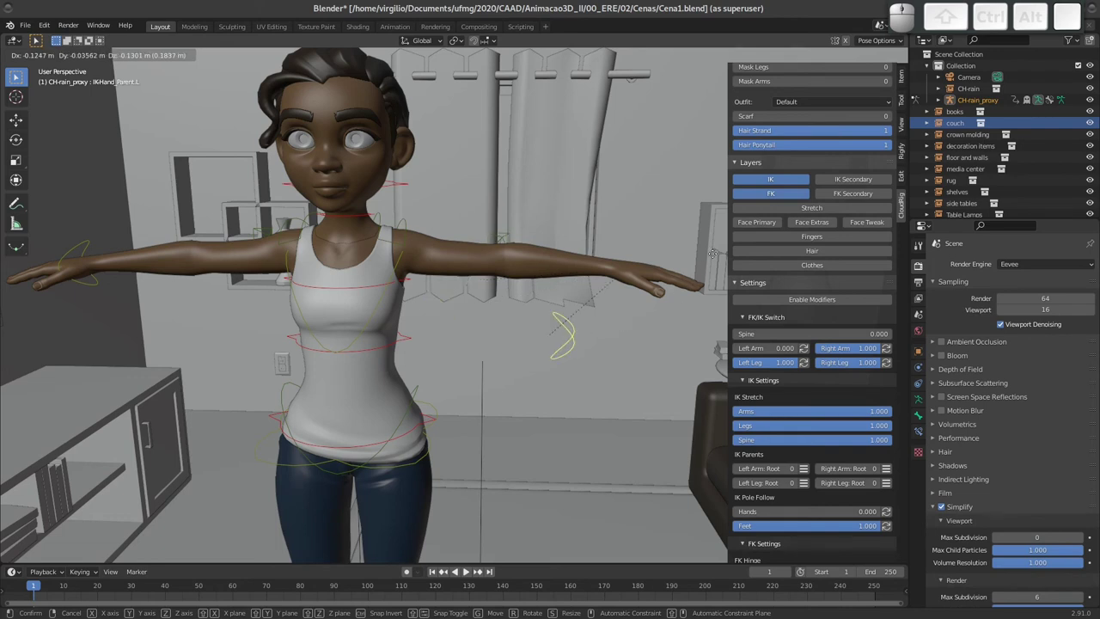
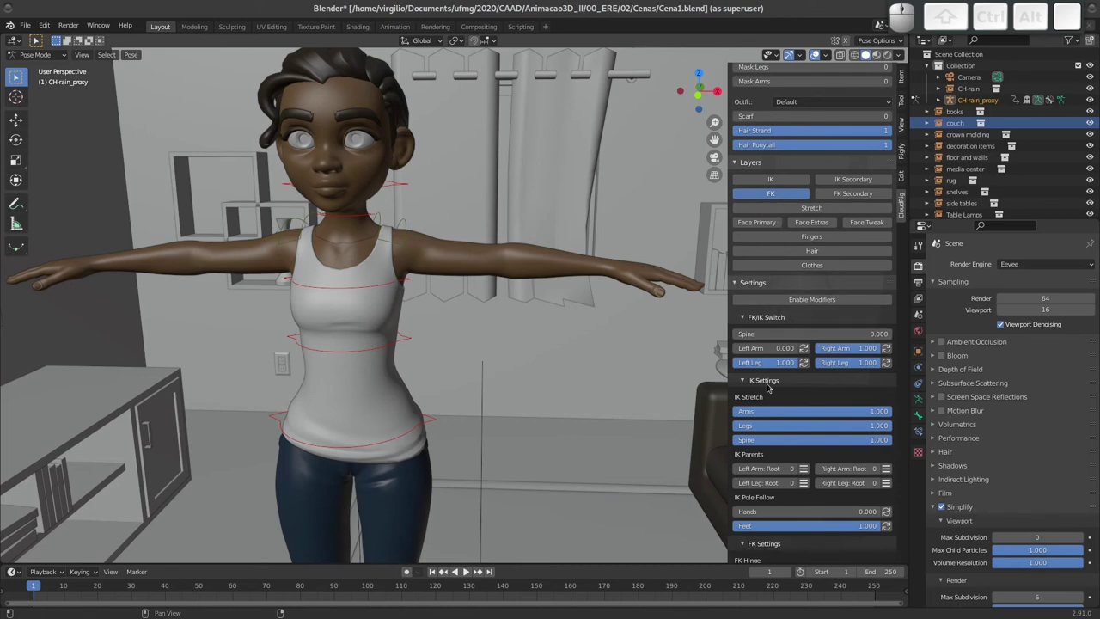
left_click(766, 400)
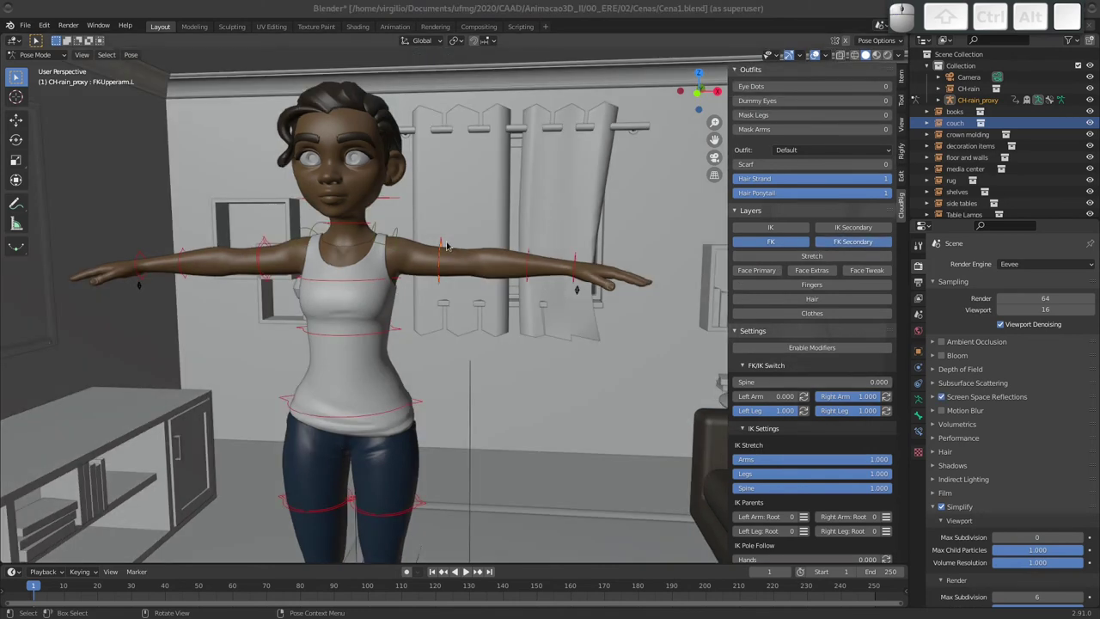
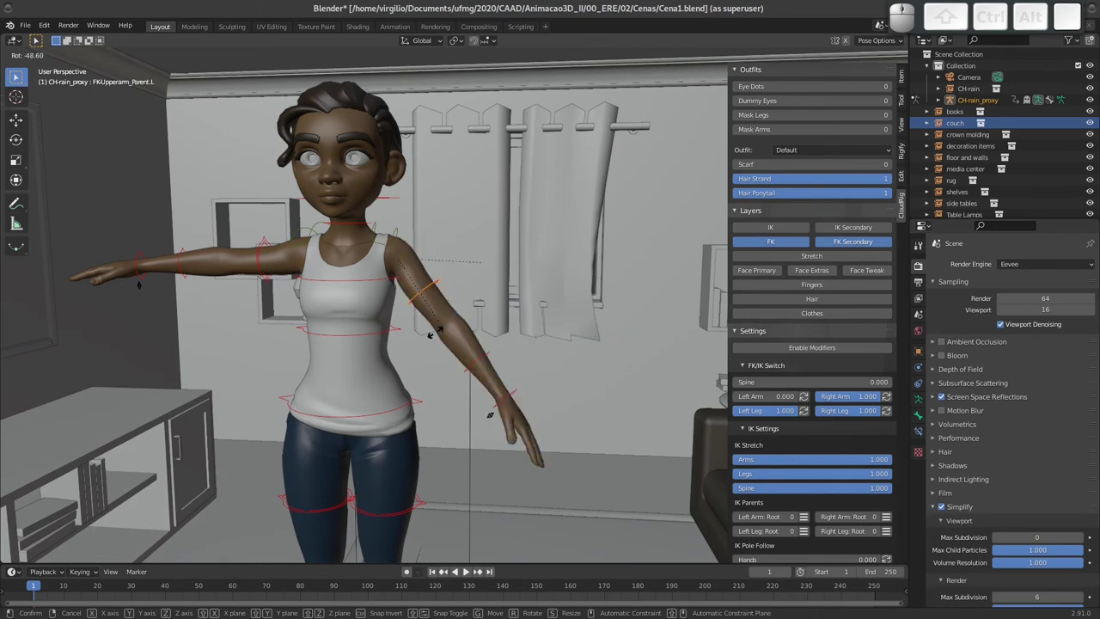
Rotate FKUpperarm.L so Rain's left arm hangs lowered beside her body.
key("Escape")
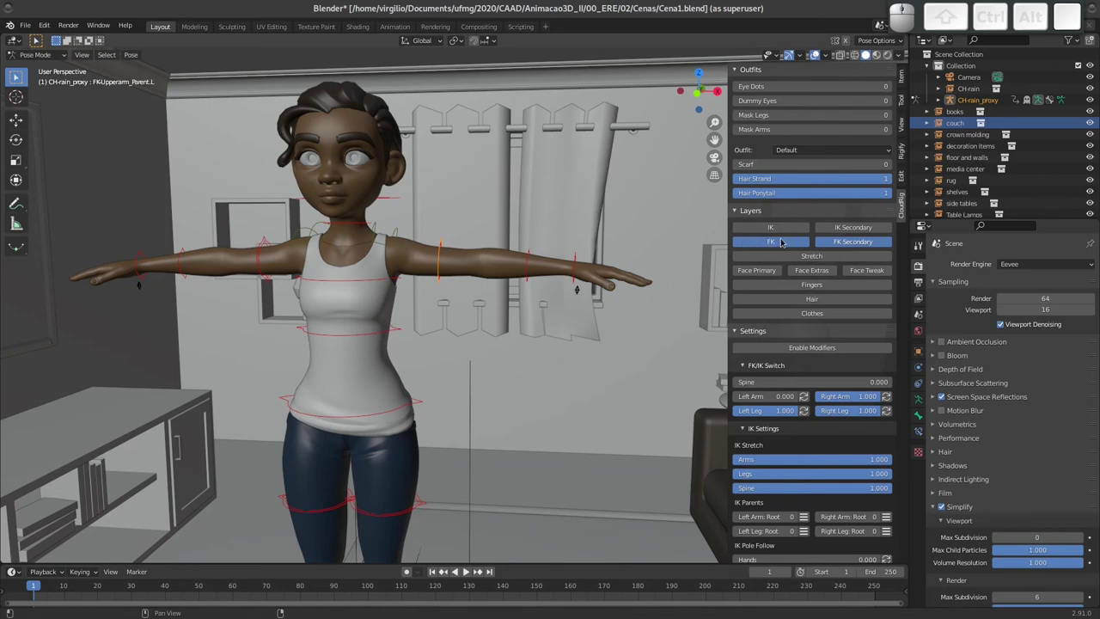
key("r")
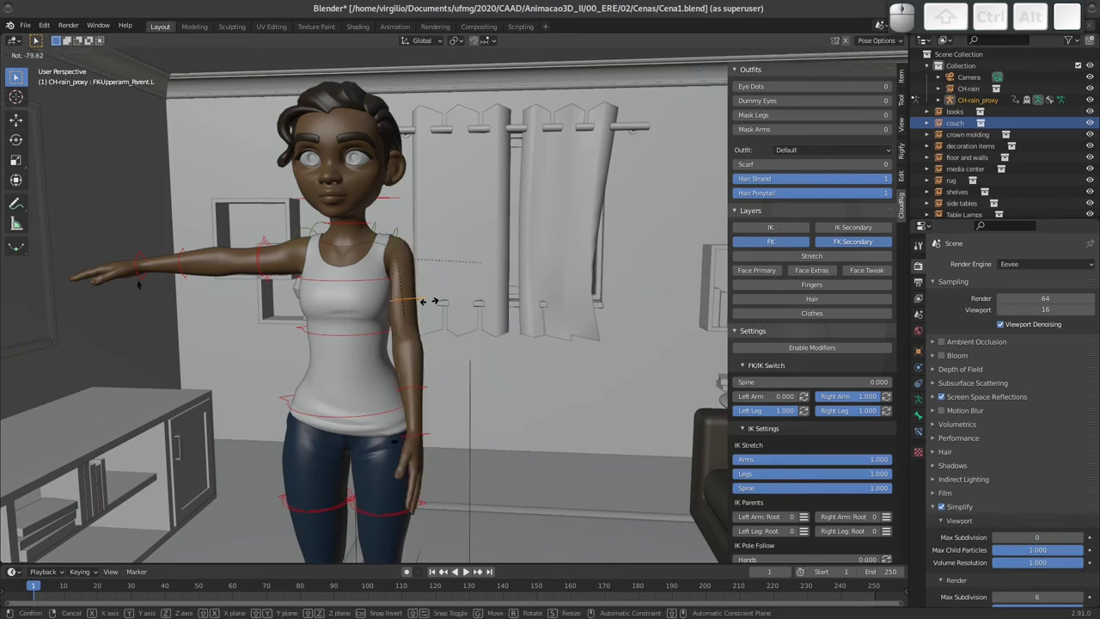
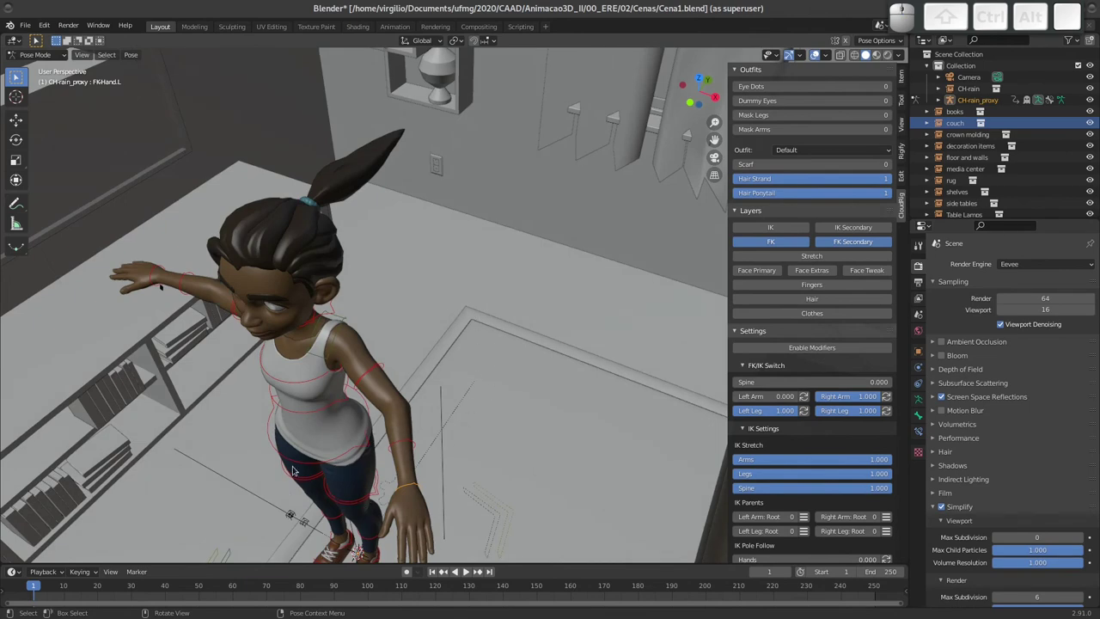
middle_click(355, 372)
left_click(354, 402)
key("r")
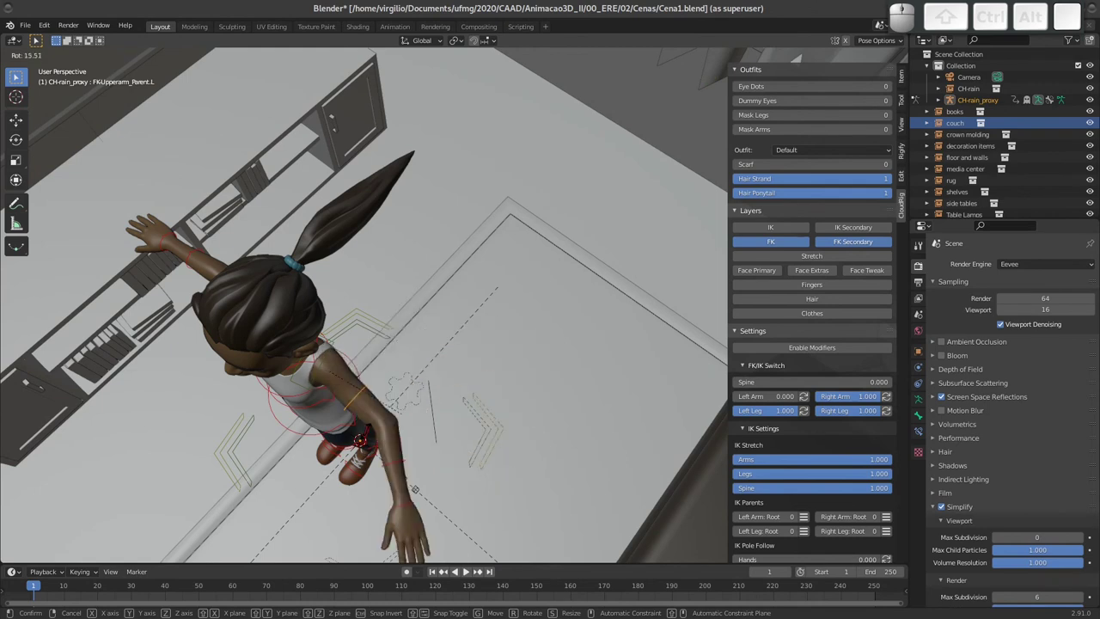
key("Escape")
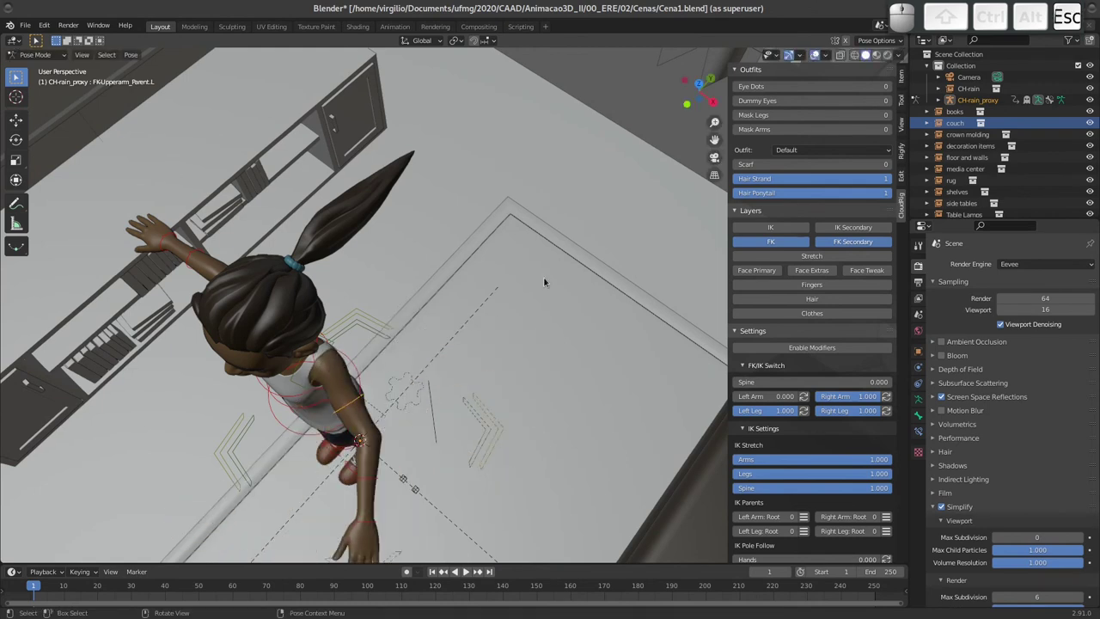
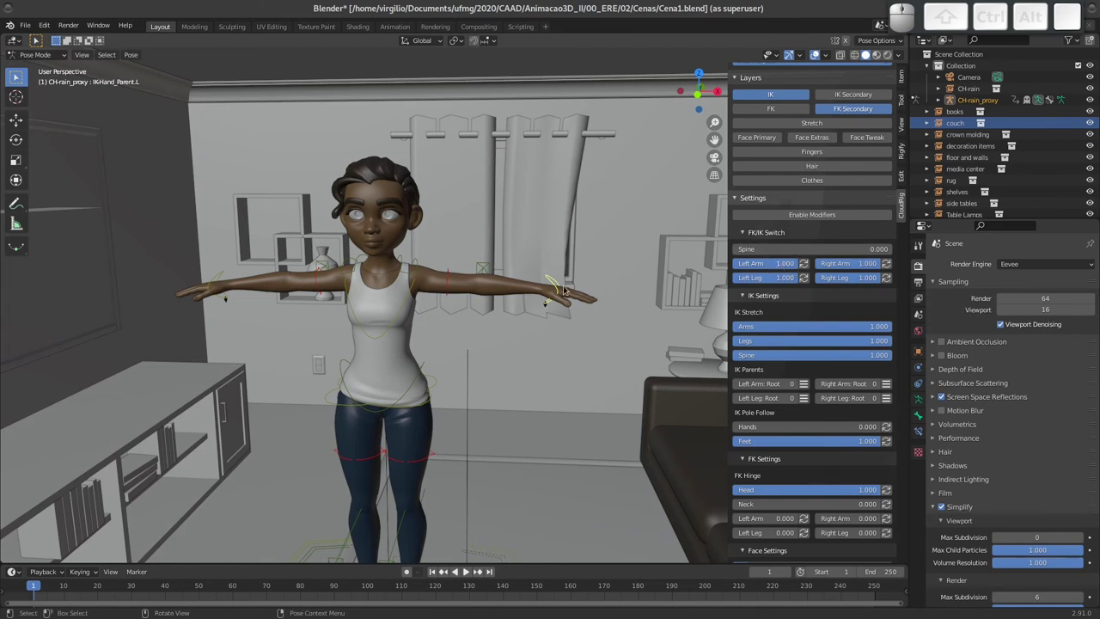
Move Rain's left IK hand control down onto her hip.
key("g")
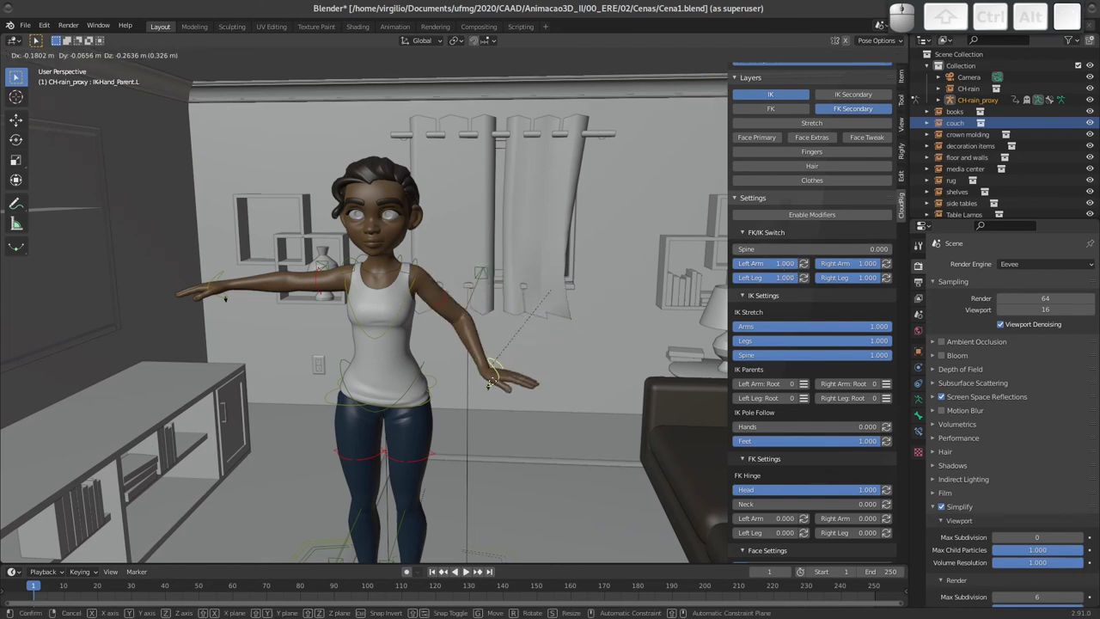
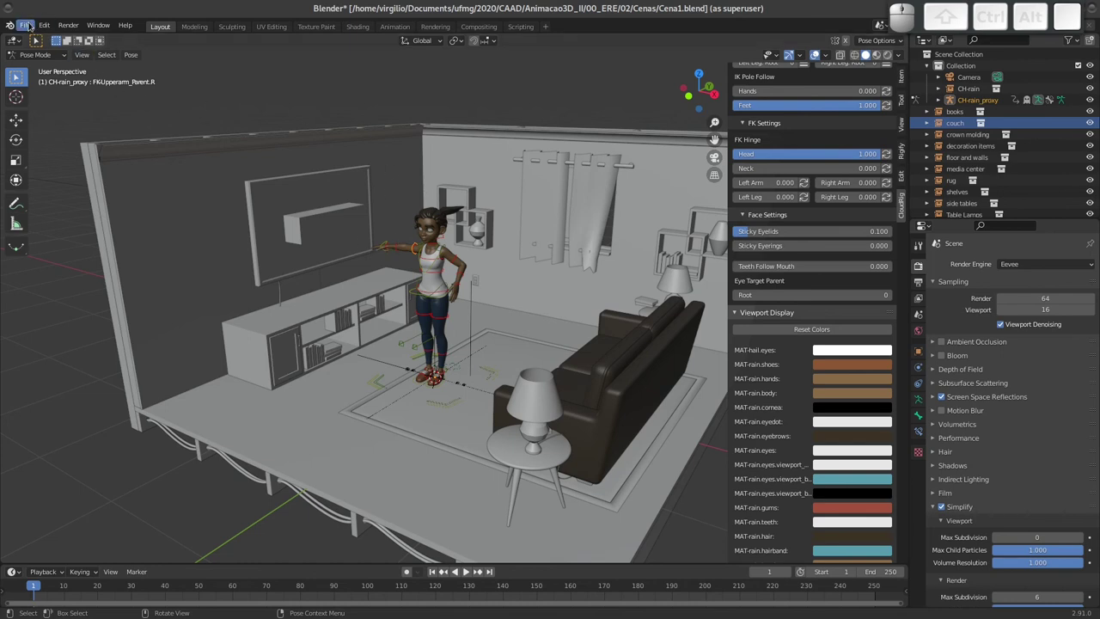
Link CH-Vincent.high and CH-Vincent.low from Vincent.blend's Collection folder into the scene.
left_click(30, 22)
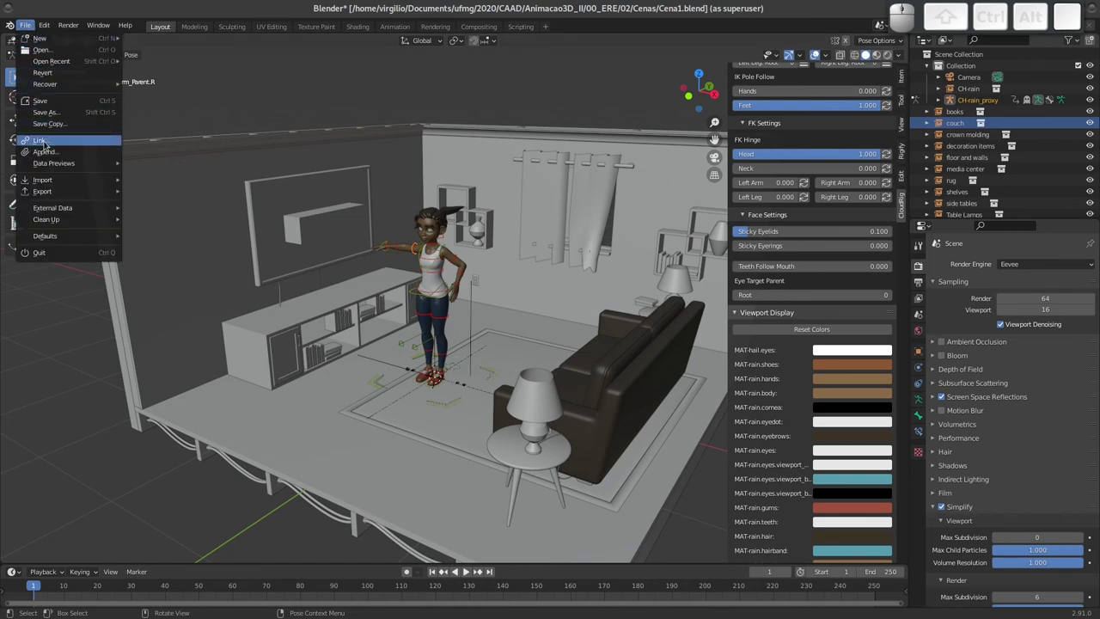
left_click(54, 142)
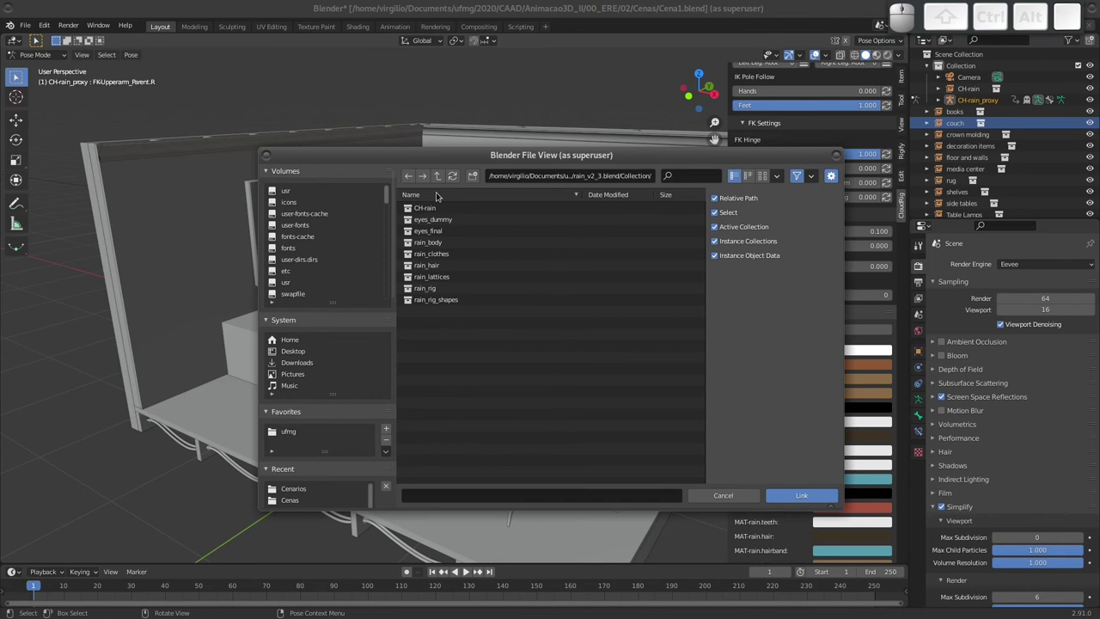
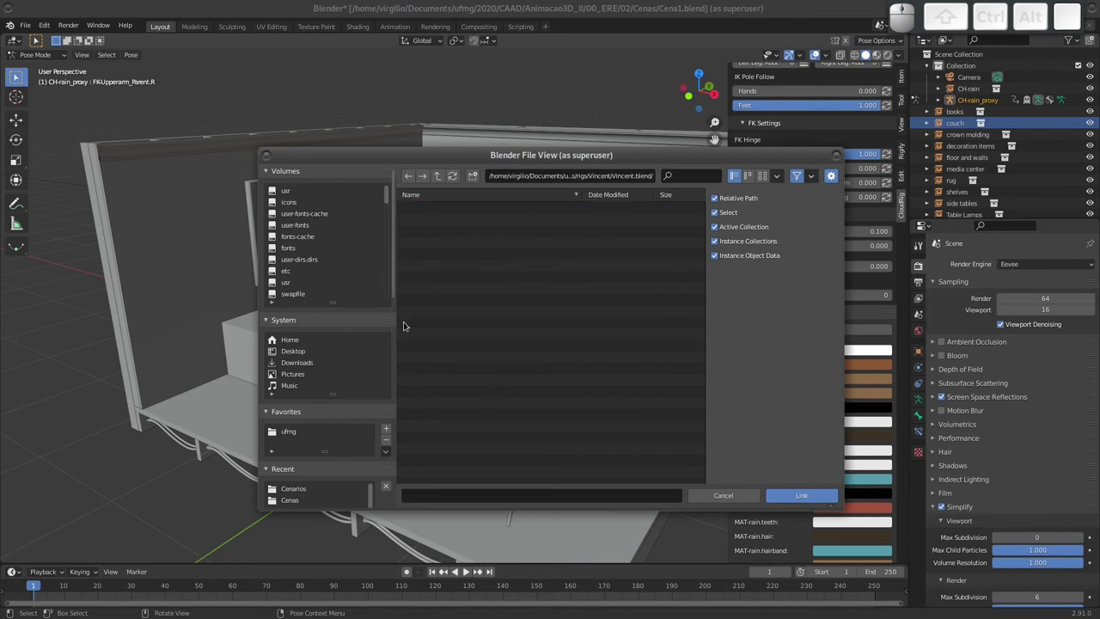
left_click(433, 254)
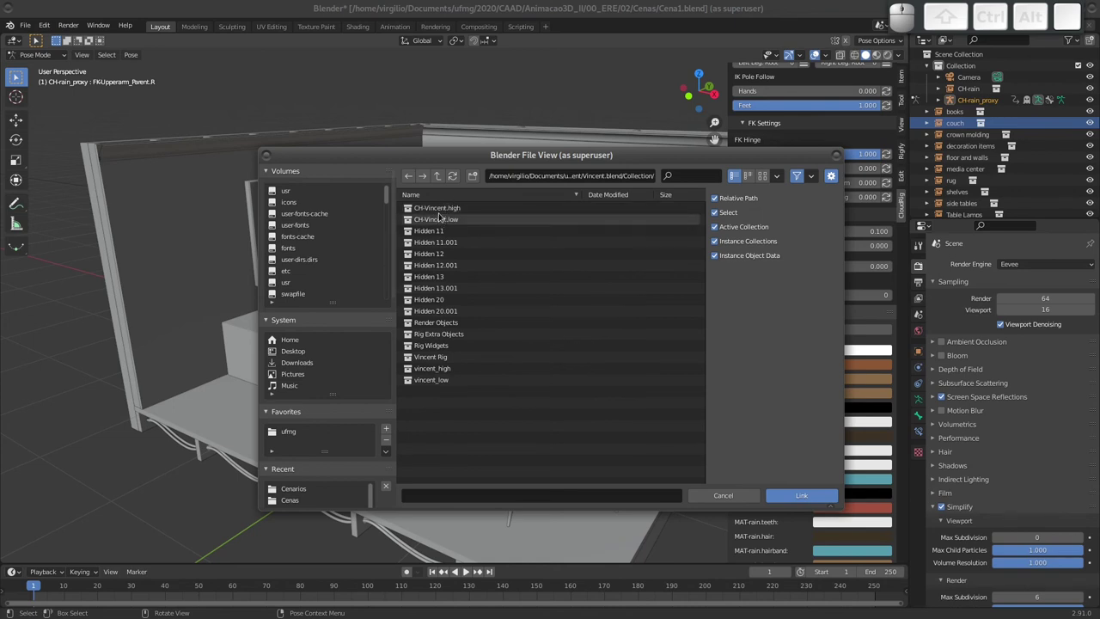
left_click(446, 208)
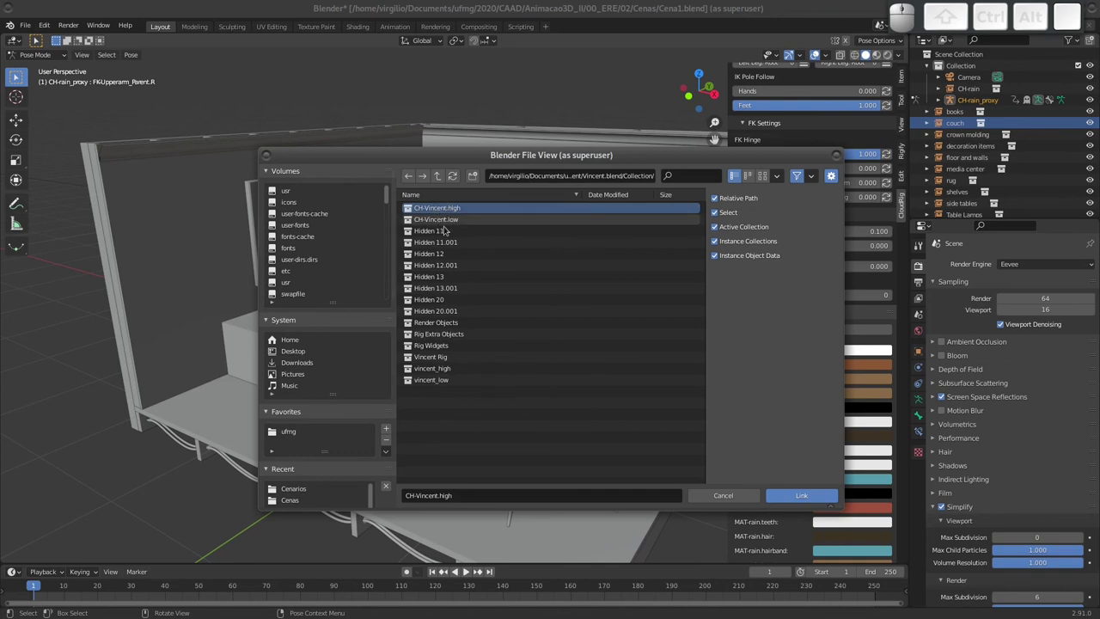
left_click(444, 217)
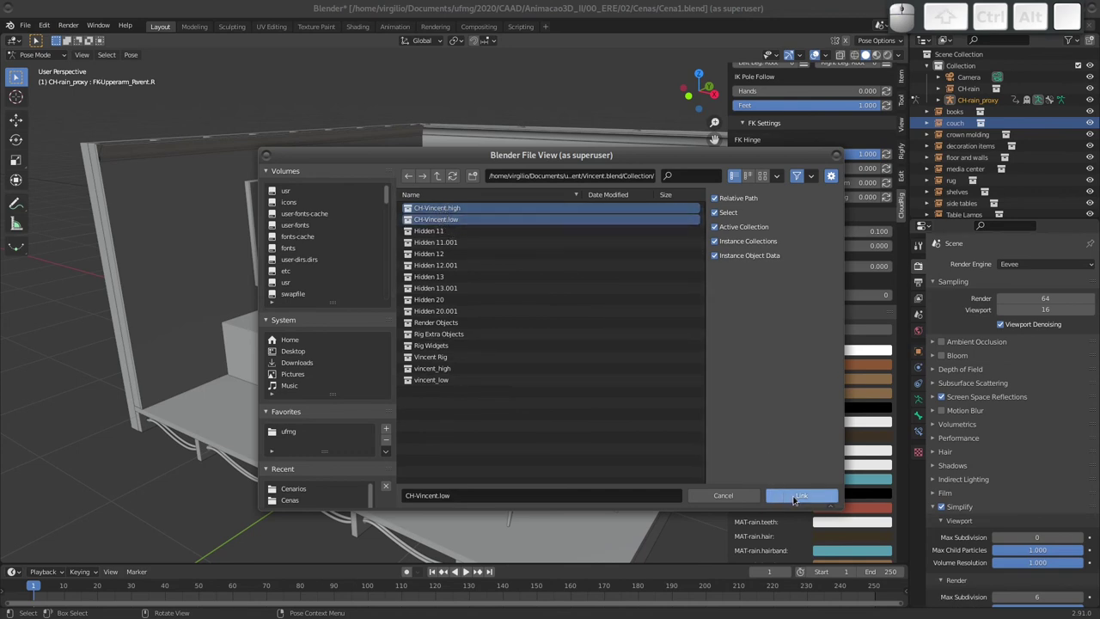
left_click(805, 497)
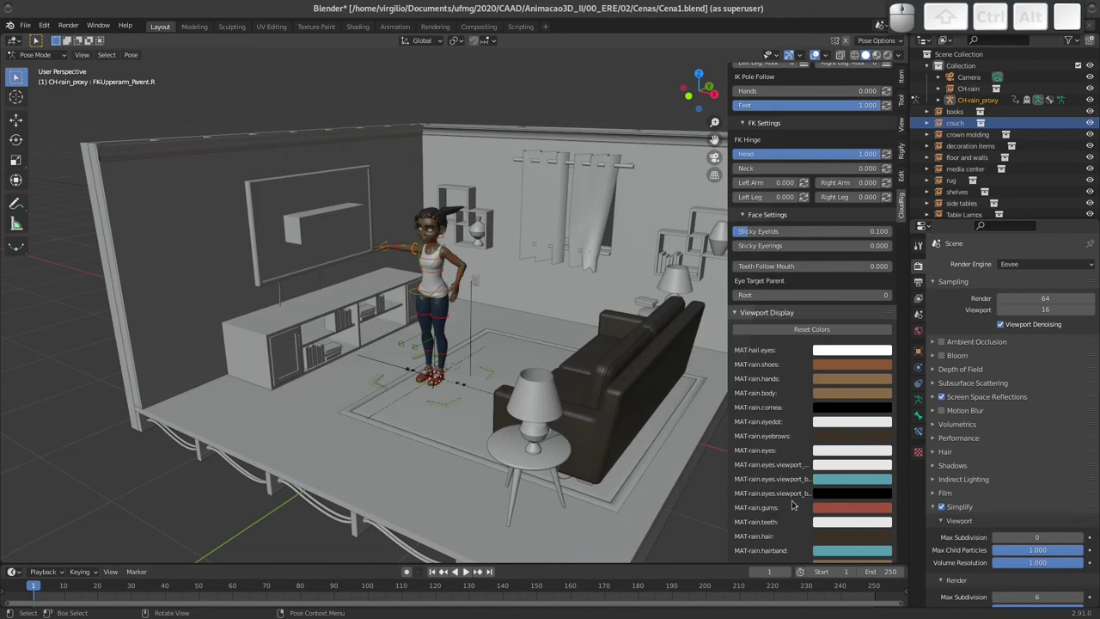
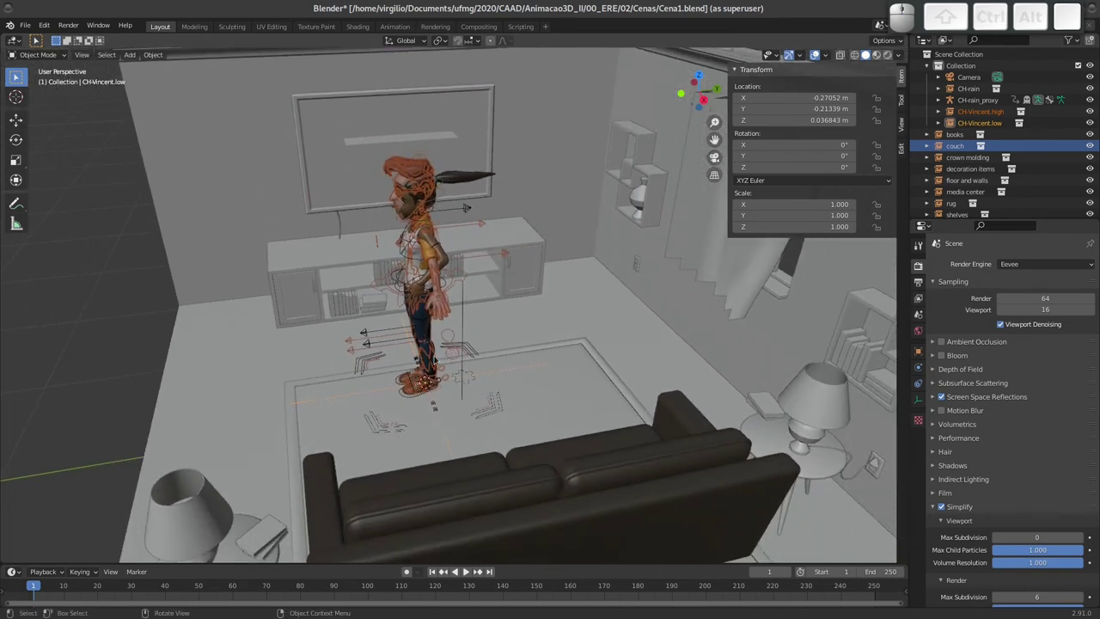
Undo the Vincent link so only Rain remains in the living room.
key("ctrl+z")
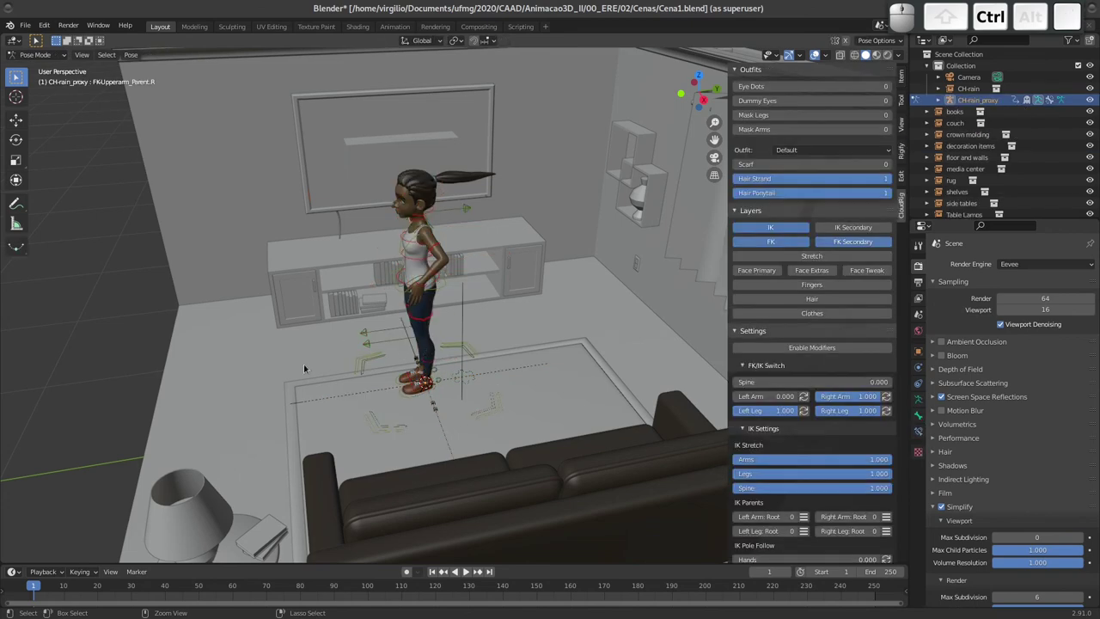
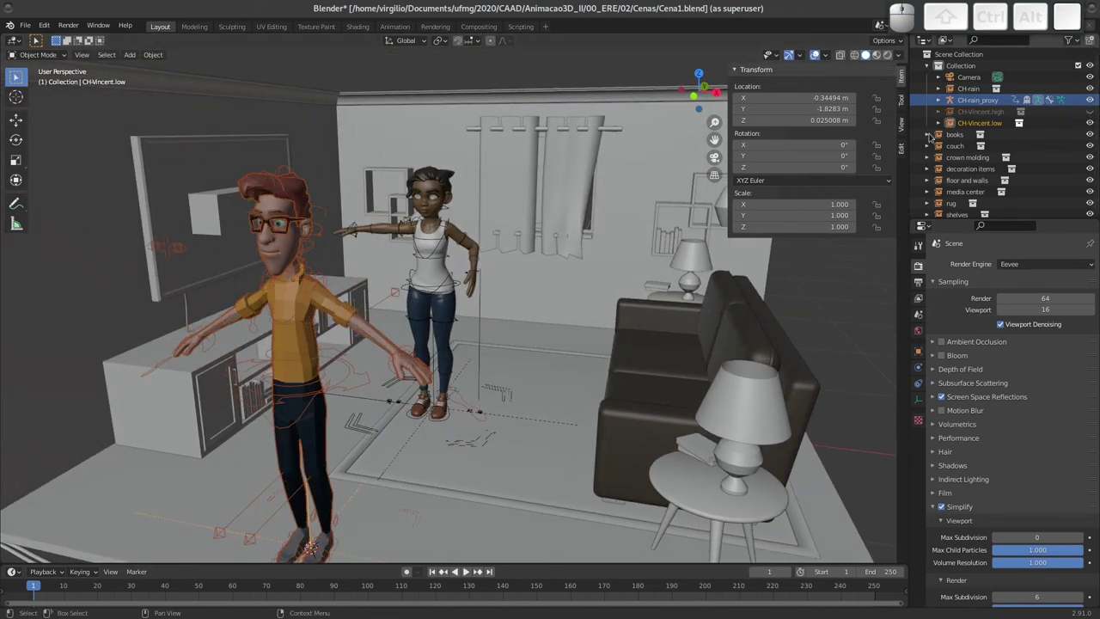
Frame Vincent, select the CH-Vincent.low instance and try switching its interaction mode.
middle_click(324, 331)
middle_click(352, 288)
left_click(349, 309)
left_click(338, 304)
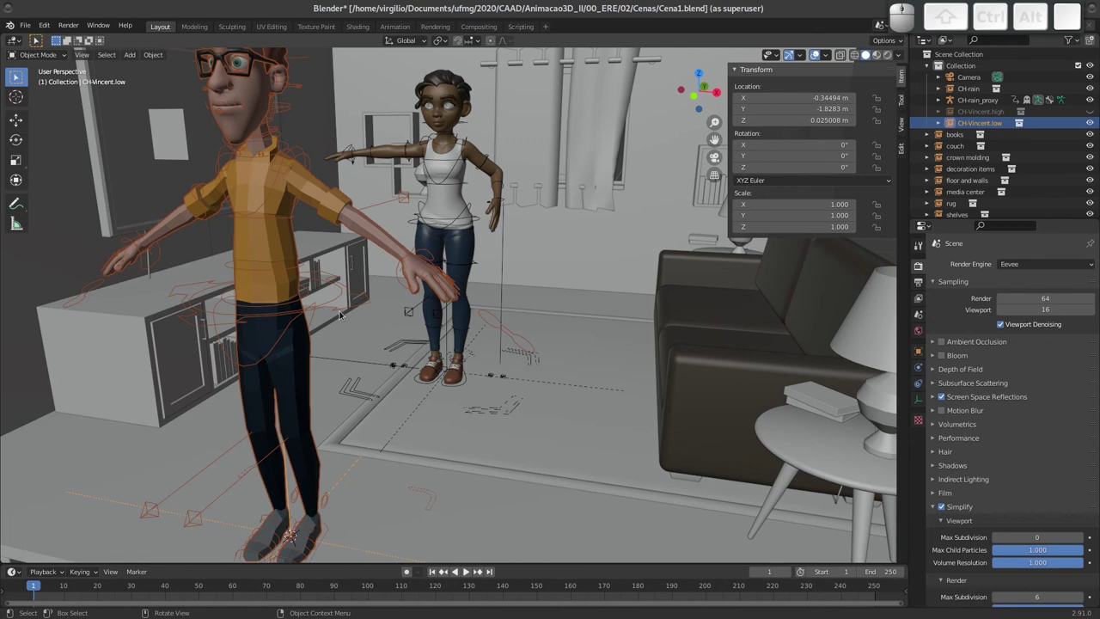
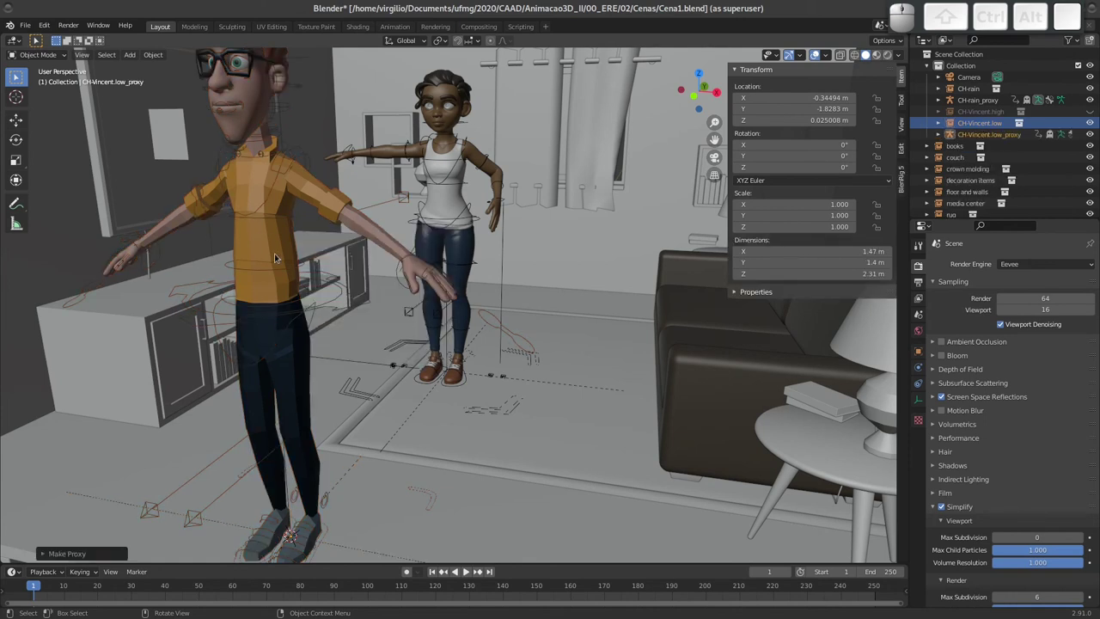
left_click(336, 300)
key("ctrl+Tab")
left_click(346, 287)
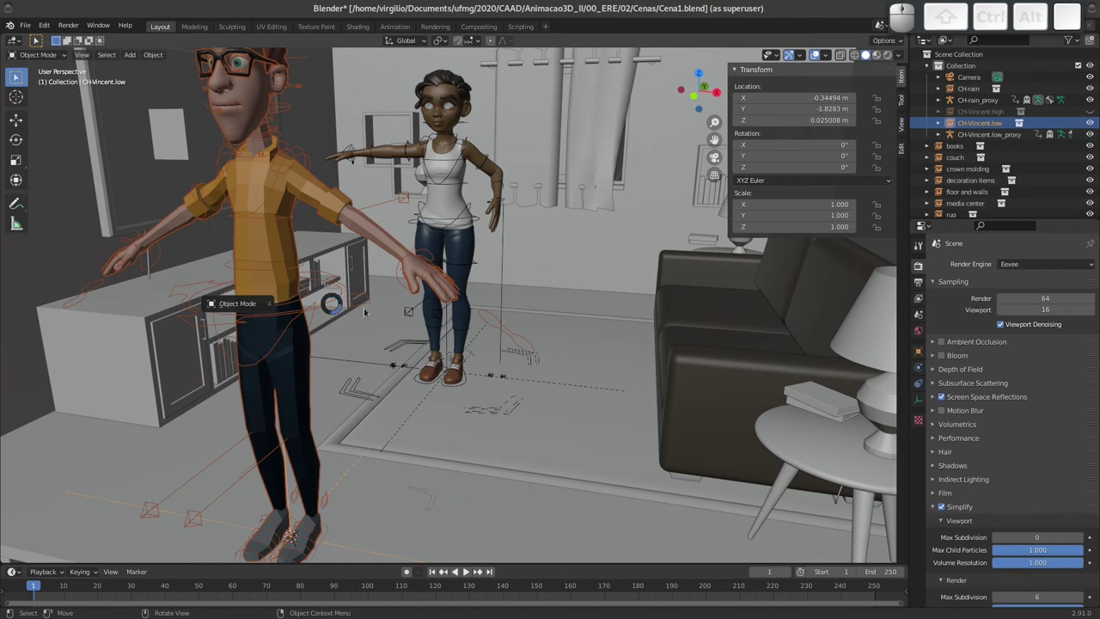
Select CH-Vincent.low_proxy, switch it to Pose Mode and pick Vincent's torso control.
left_click(363, 307)
key("Escape")
left_click(349, 306)
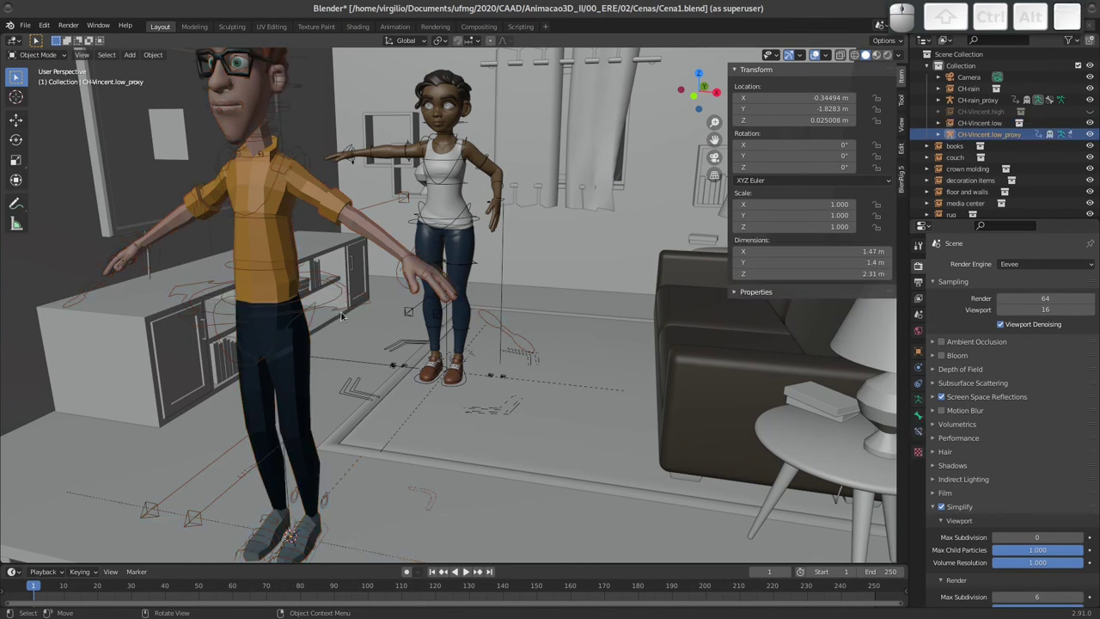
key("ctrl+Tab")
left_click(339, 306)
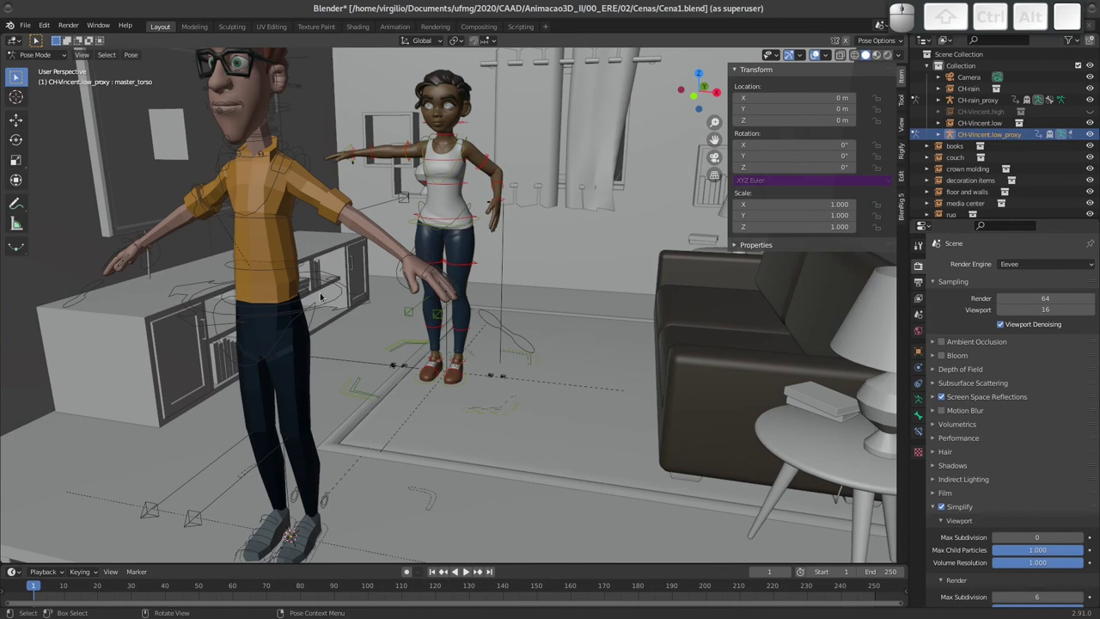
left_click(89, 291)
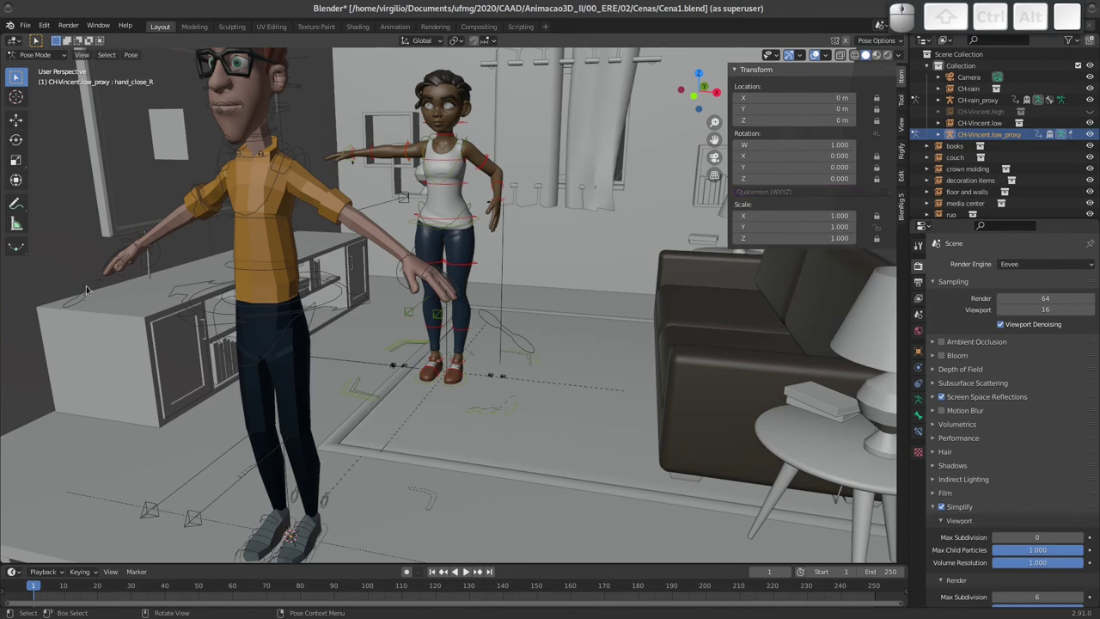
left_click(187, 292)
left_click(214, 320)
left_click_drag(202, 324, 56, 322)
left_click(32, 320)
key("g")
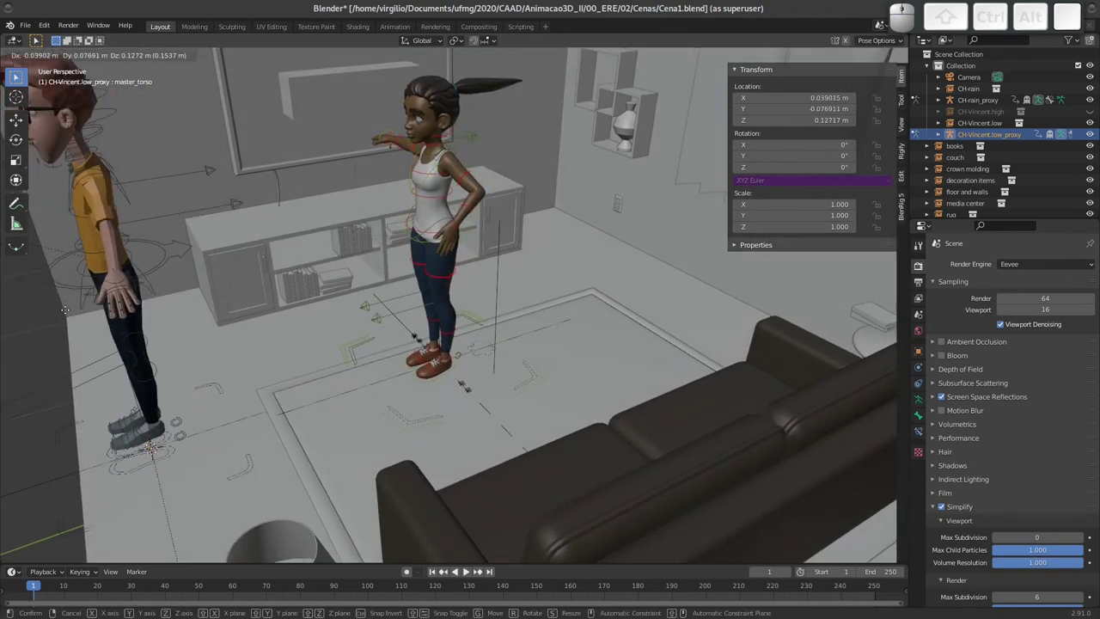
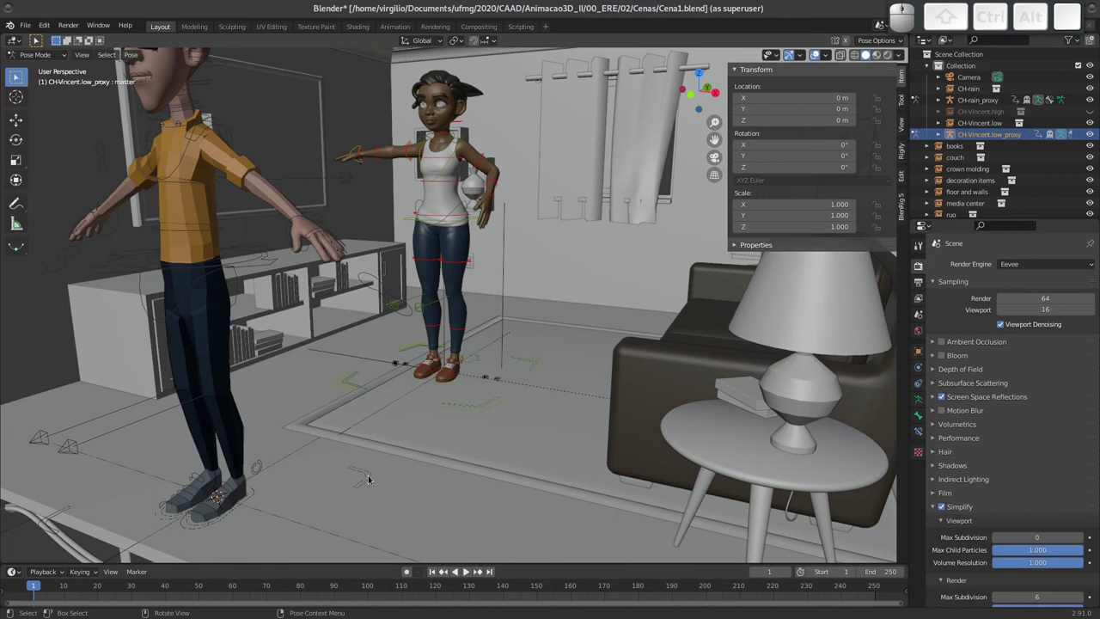
key("g")
key("Escape")
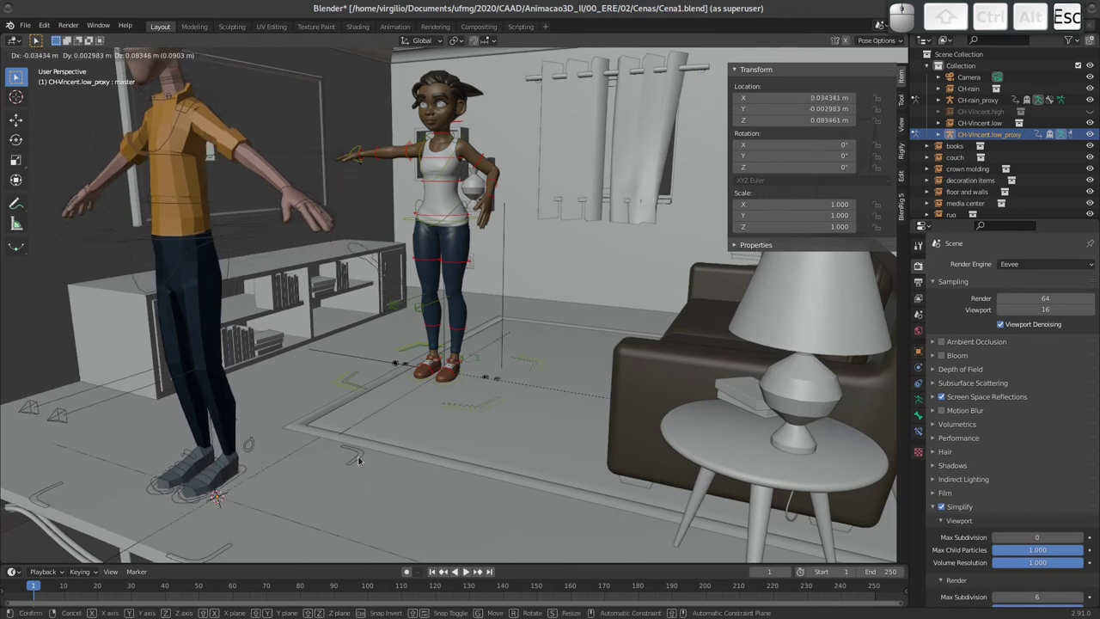
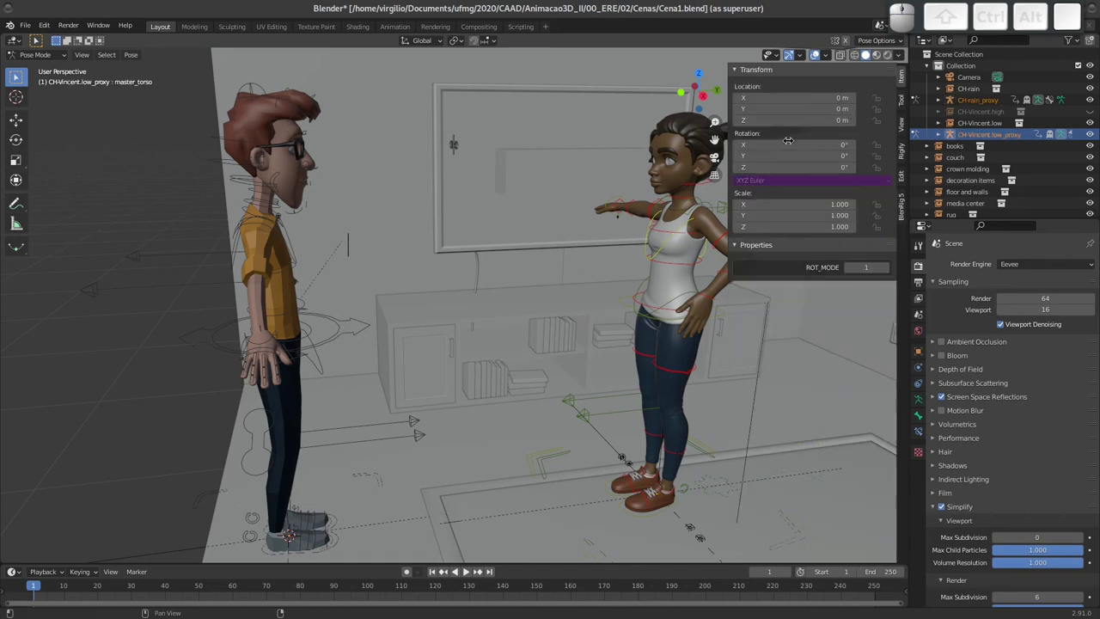
Reach the add-on install file browser through Edit > Preferences > Add-ons.
left_click(343, 326)
left_click(342, 333)
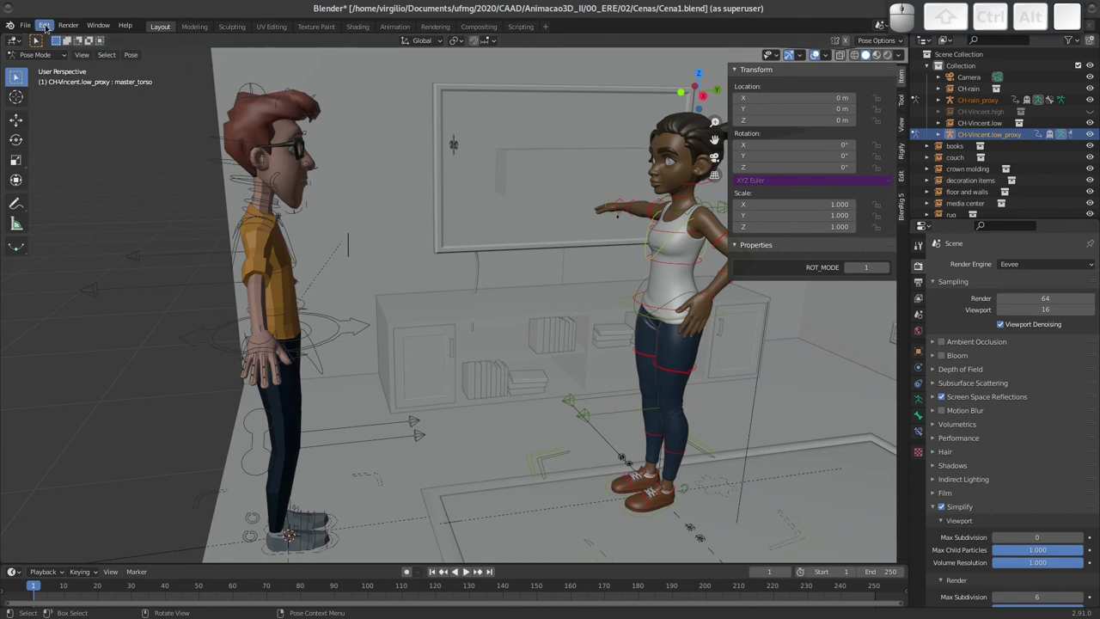
left_click(51, 26)
left_click(76, 191)
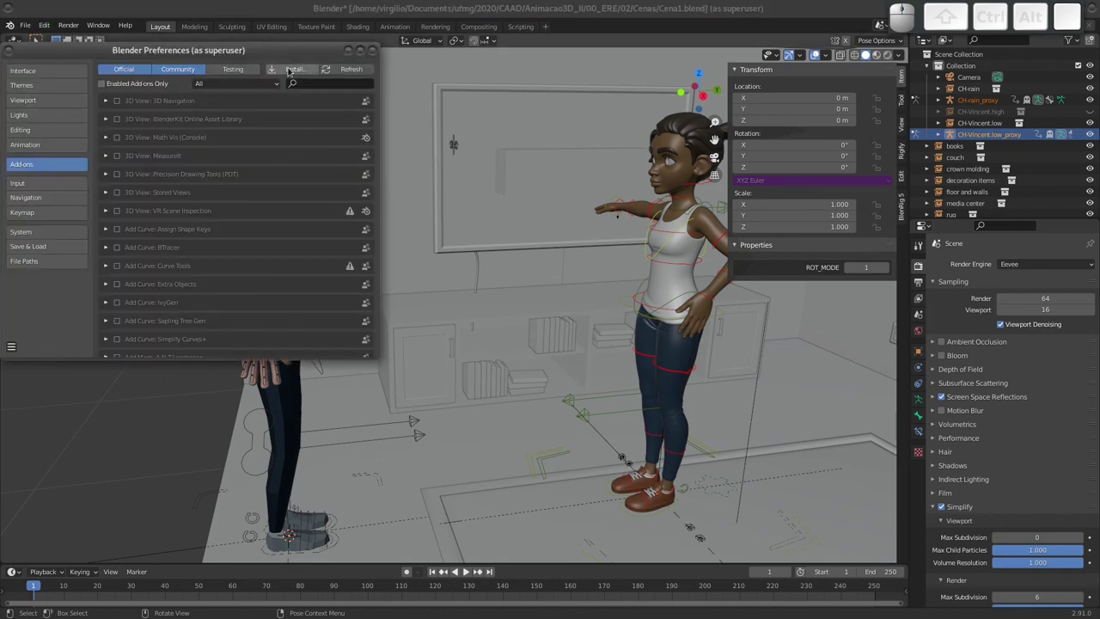
left_click(290, 71)
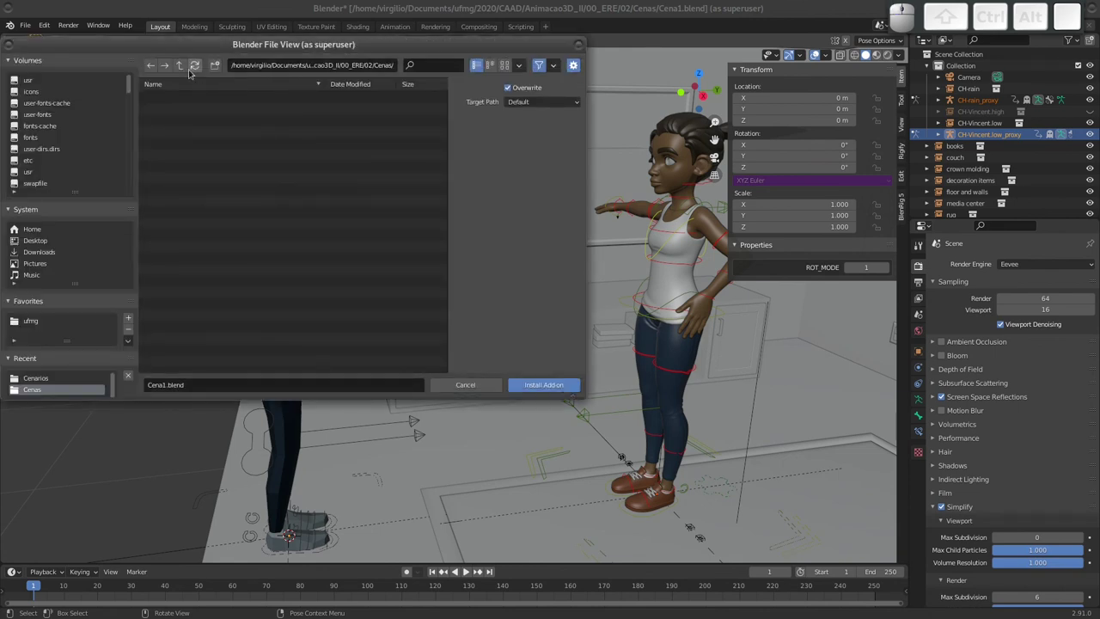
Install the BlenRig 5 zip from the Plugins folder and return with it enabled.
left_click(181, 70)
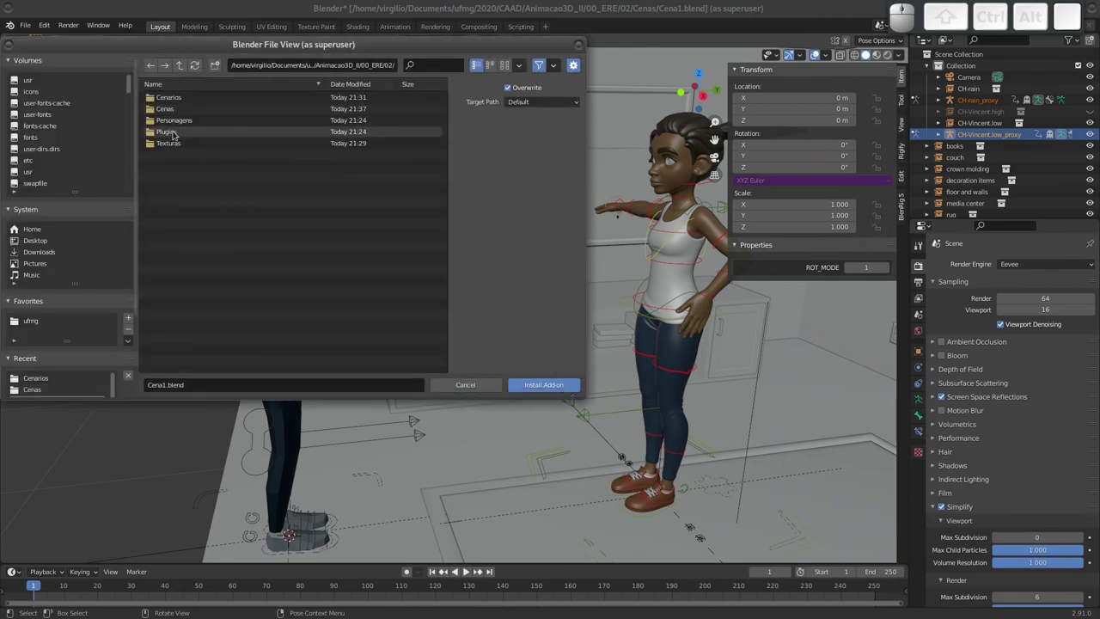
left_click(176, 132)
left_click(181, 95)
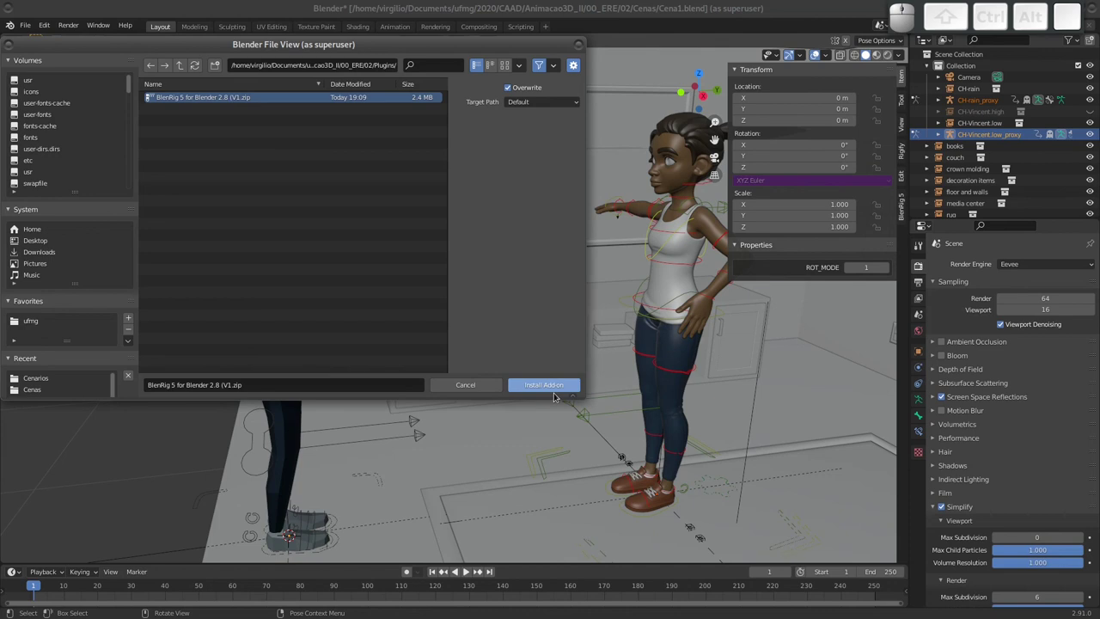
left_click(555, 385)
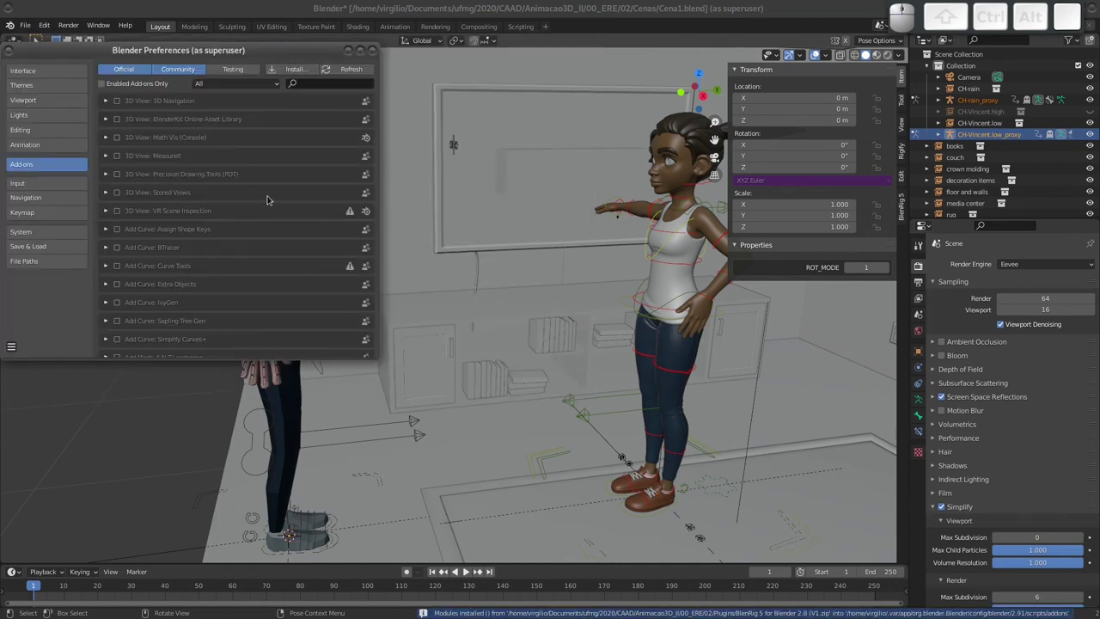
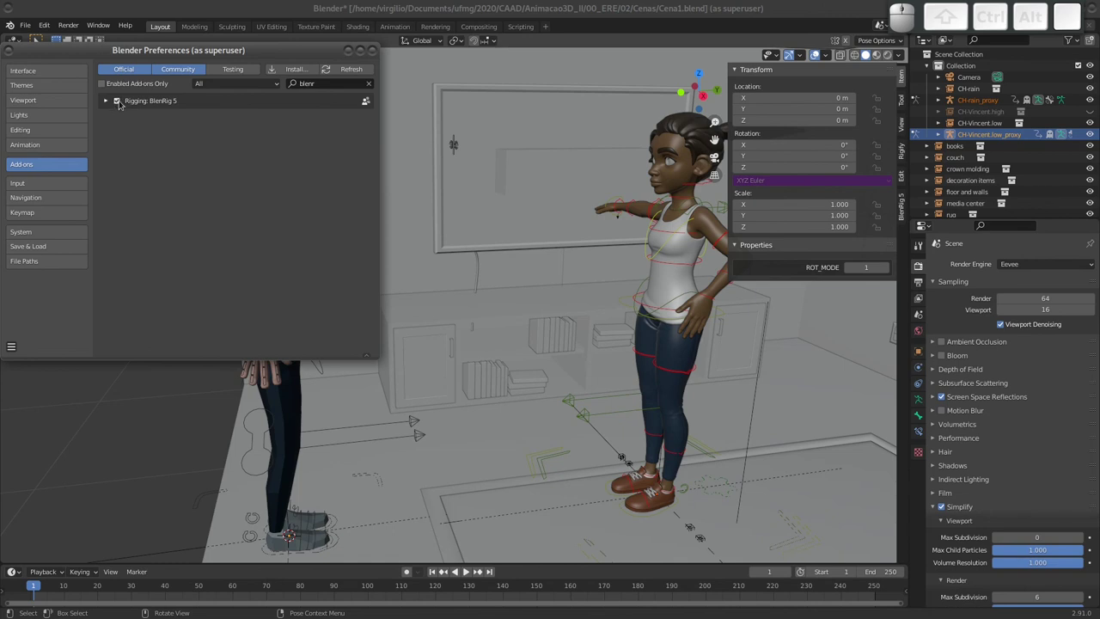
left_click(375, 53)
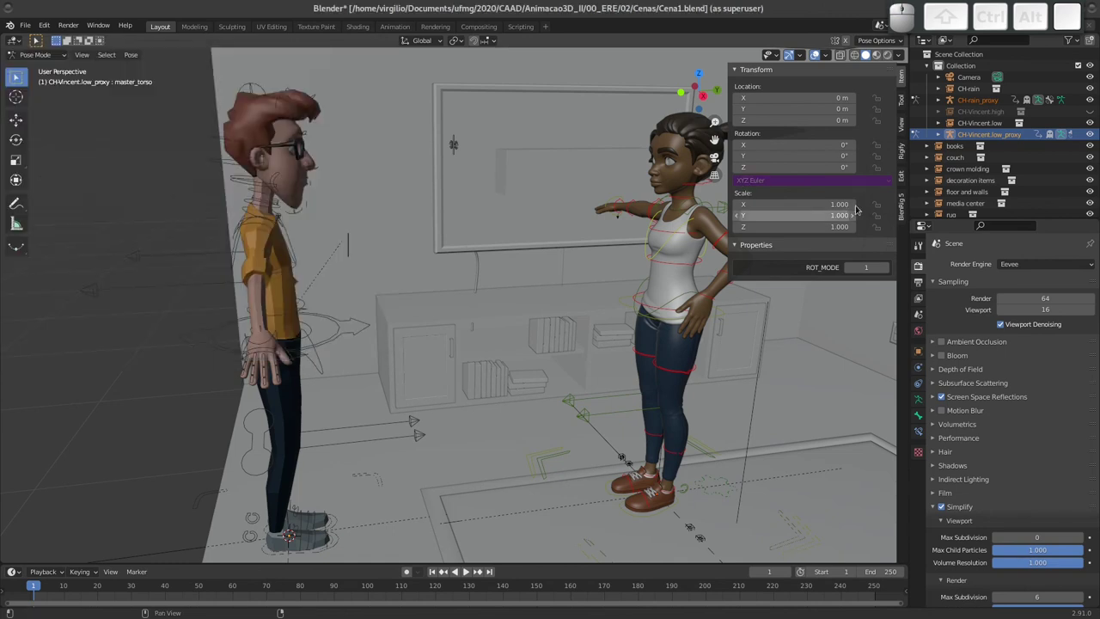
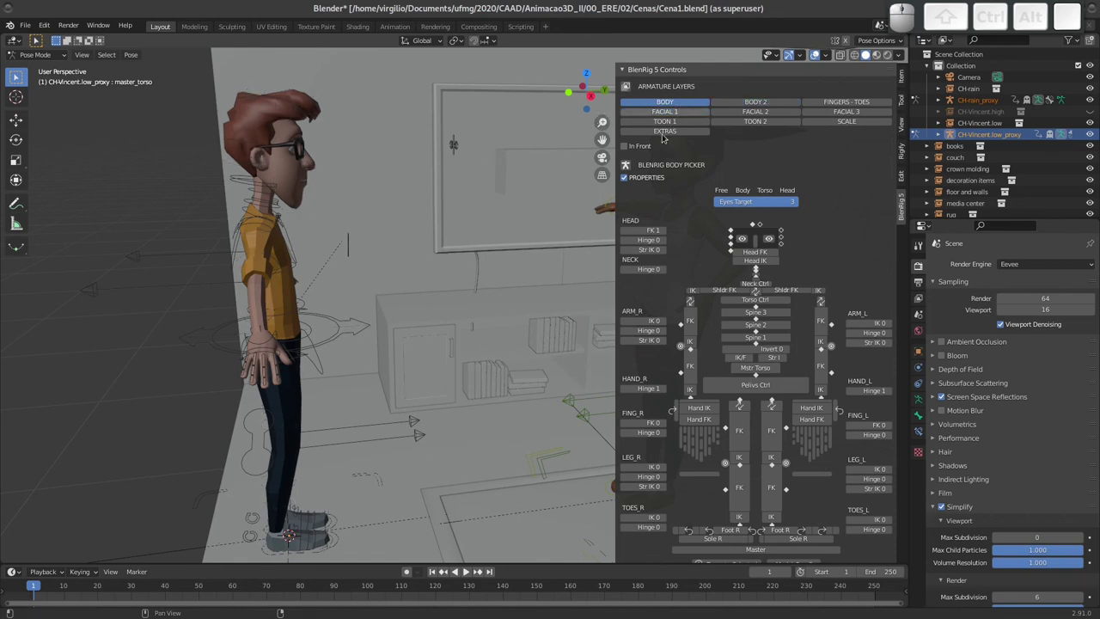
Toggle the FACIAL 1 and BODY armature layers and select Vincent's torso control.
left_click(678, 111)
left_click(678, 103)
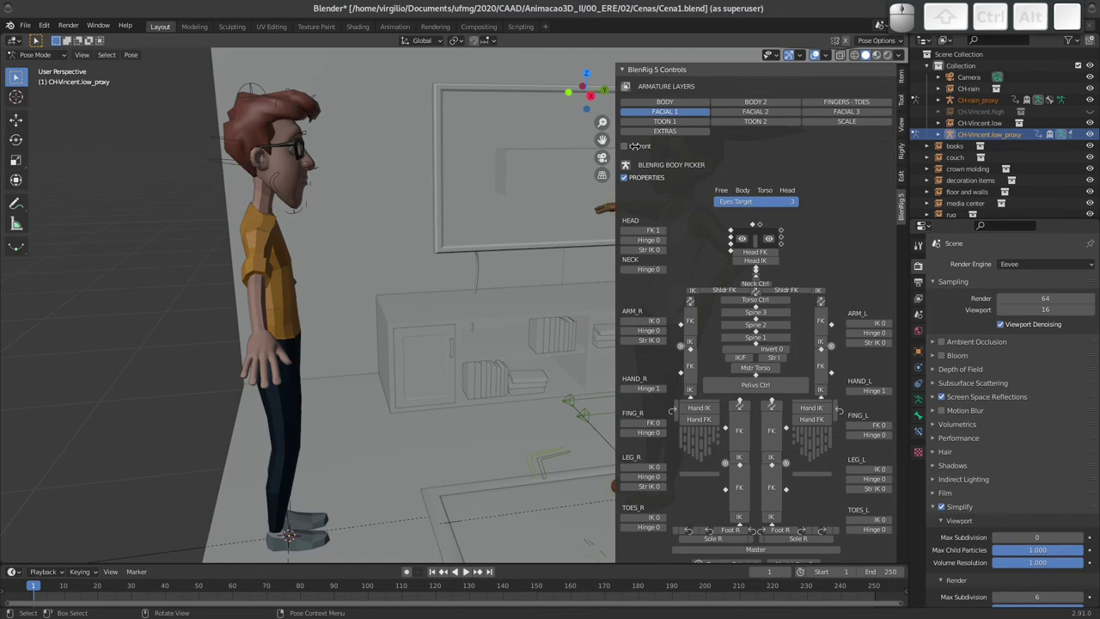
middle_click(271, 284)
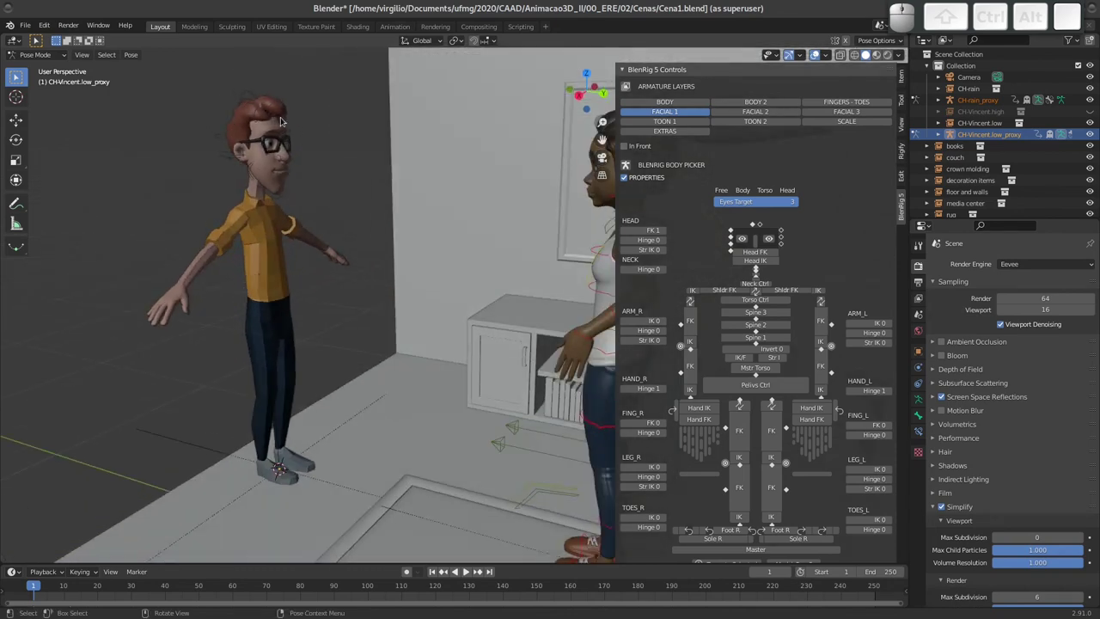
left_click(674, 103)
left_click(674, 113)
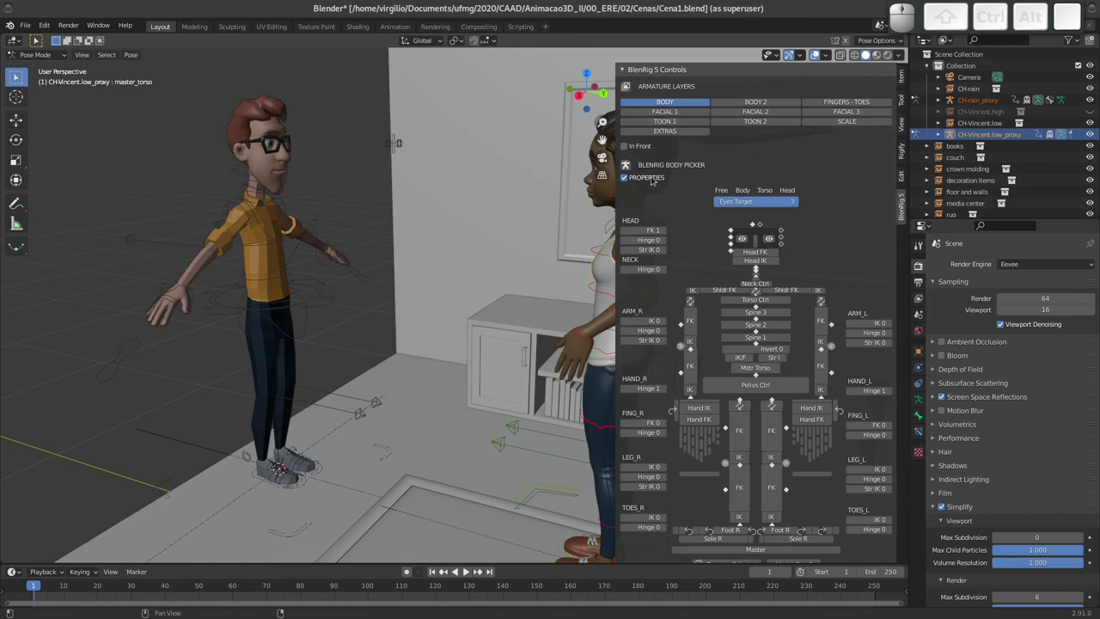
Collapse the Body Picker properties and expand the BlenRig Face Picker.
left_click(629, 164)
left_click(631, 168)
left_click(631, 167)
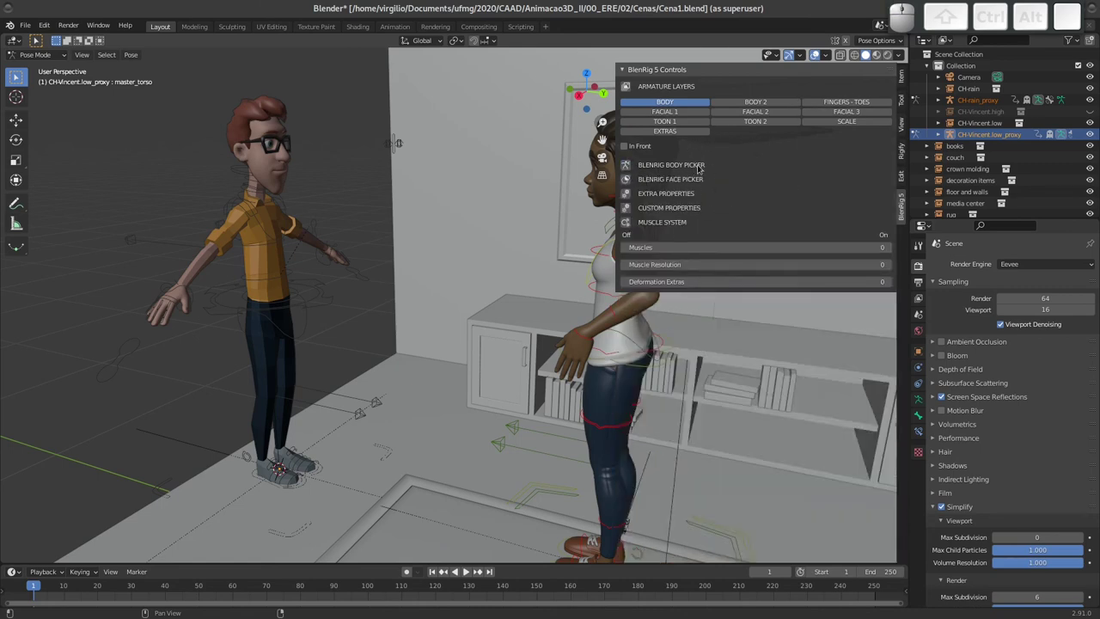
left_click(629, 162)
left_click(629, 163)
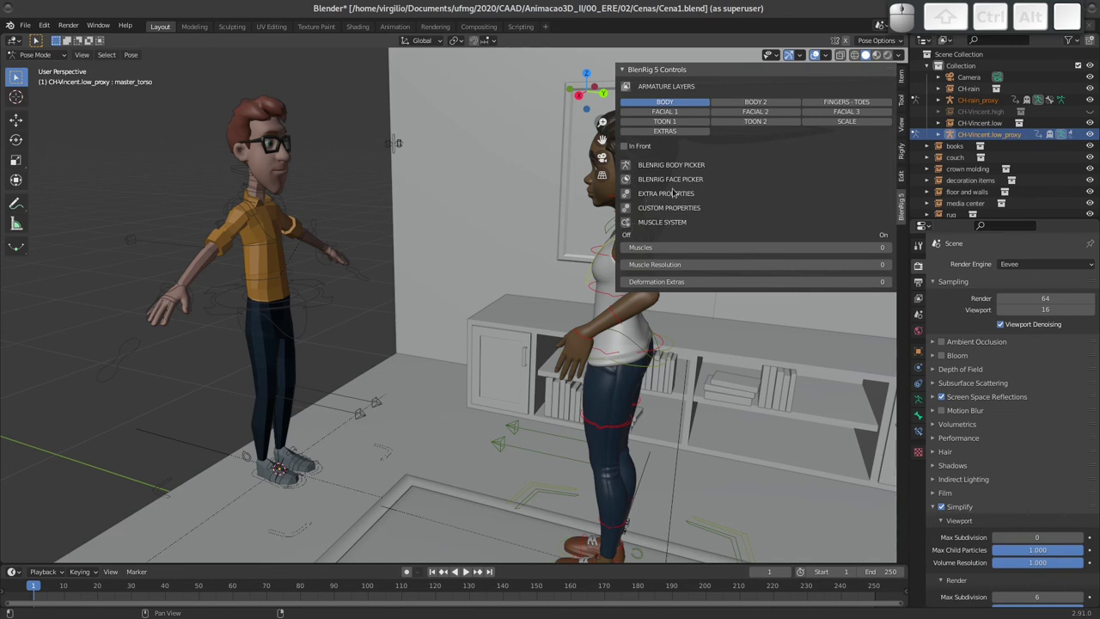
left_click(626, 165)
left_click(628, 166)
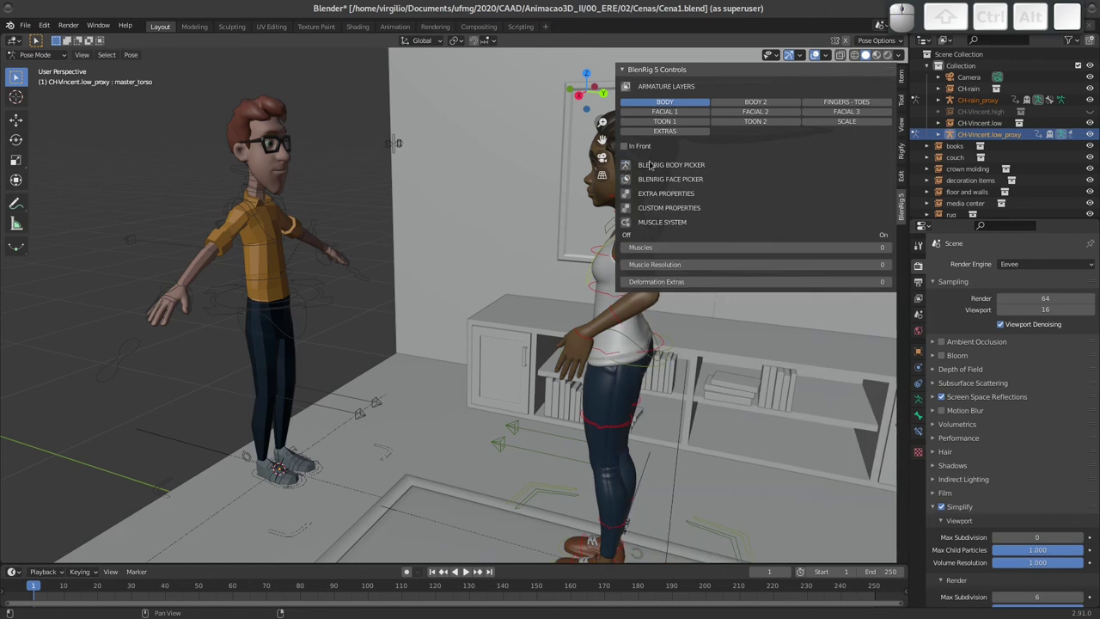
left_click(628, 177)
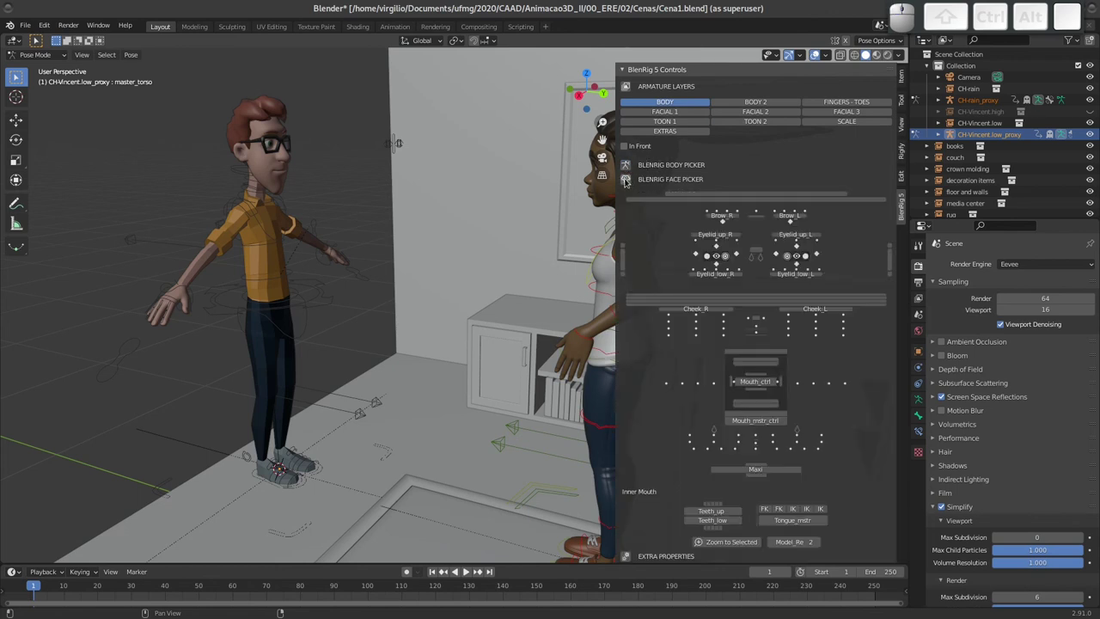
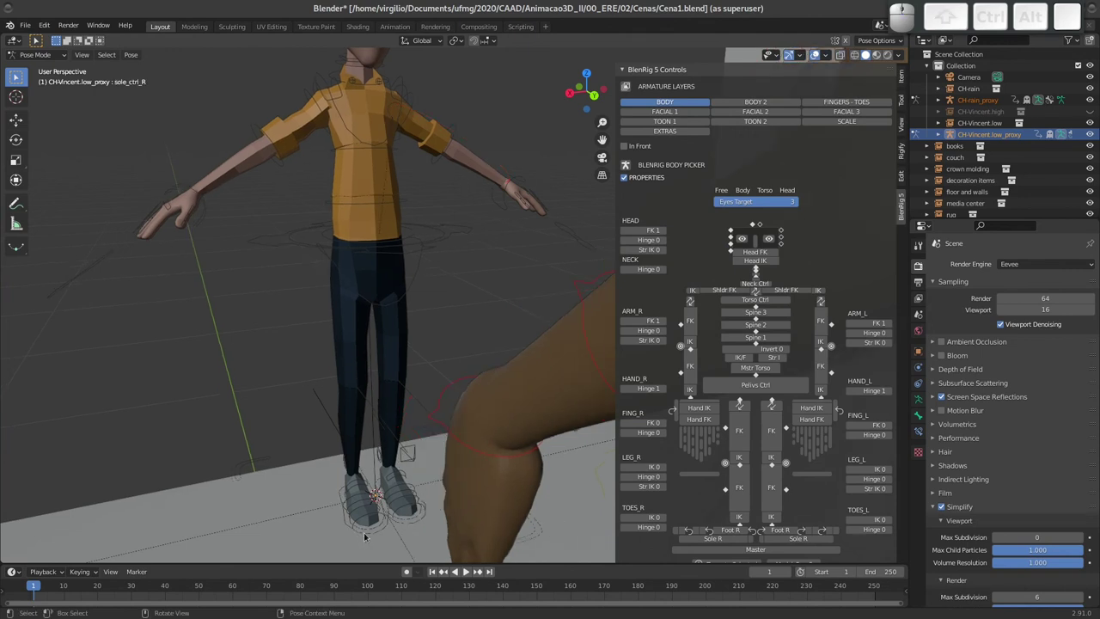
Test-grab Vincent's sole_ctrl_R foot control, then save the scene as Cena1.blend.
key("g")
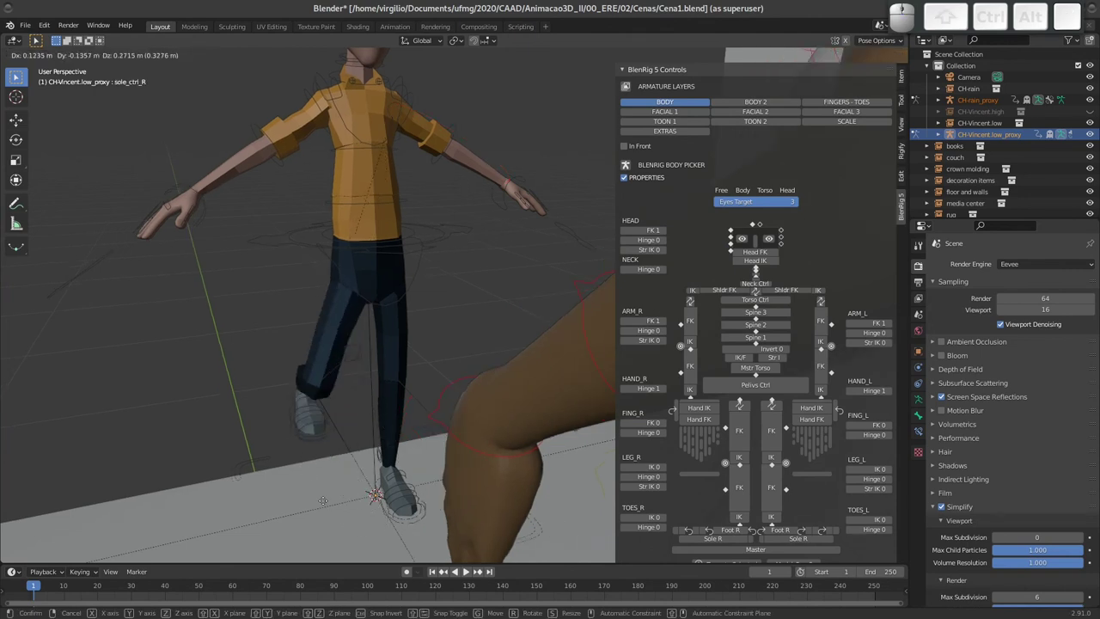
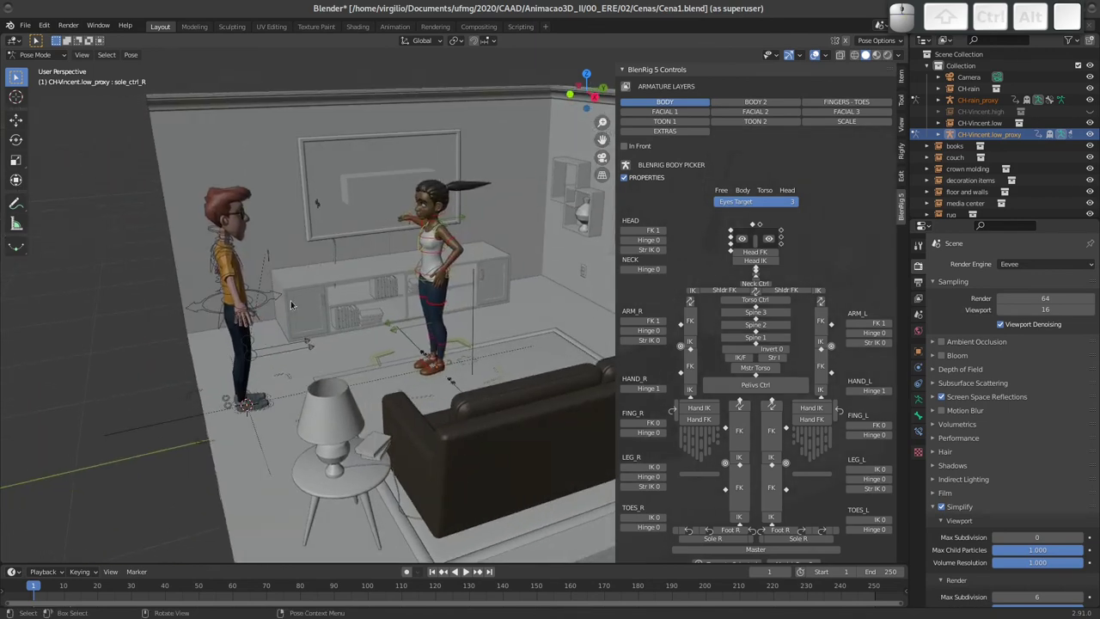
key("ctrl+s")
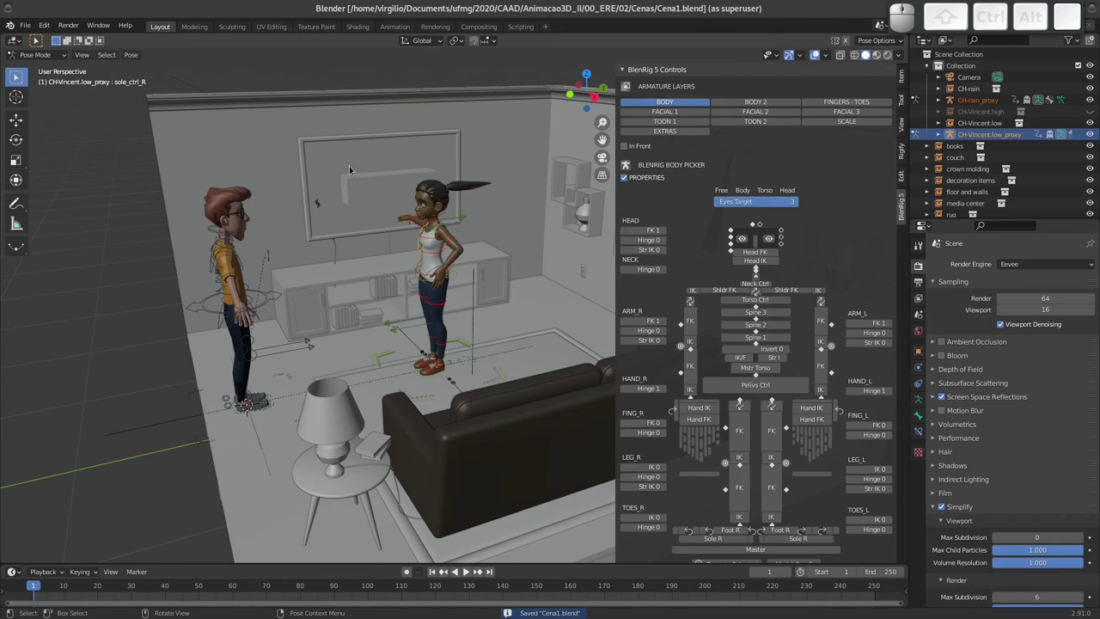